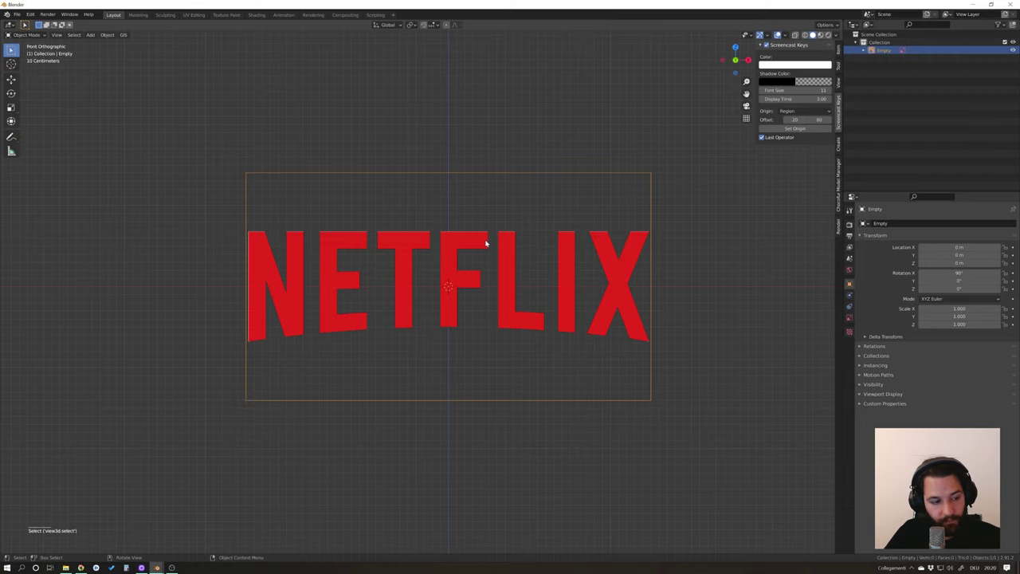
Rename the reference image empty to Reference in the Outliner.
{"action": "double_click", "coordinate": [781, 30]}
{"action": "key", "text": "n"}
{"action": "left_click", "coordinate": [780, 30]}
{"action": "left_click", "coordinate": [781, 30]}
{"action": "left_click", "coordinate": [781, 30]}
{"action": "key", "text": "F2"}
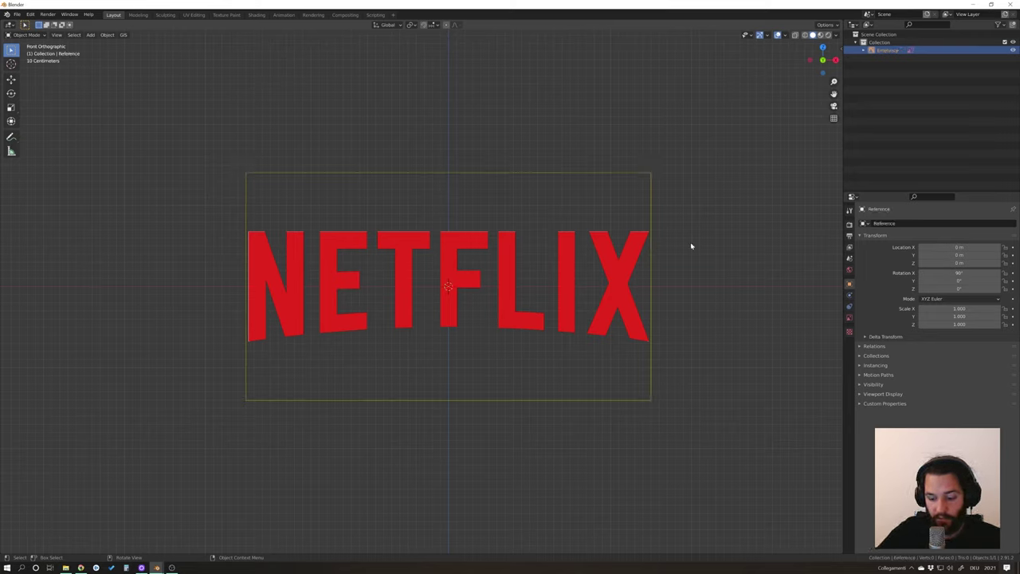
Move the Reference image into a new collection named Reference.
{"action": "key", "text": "m"}
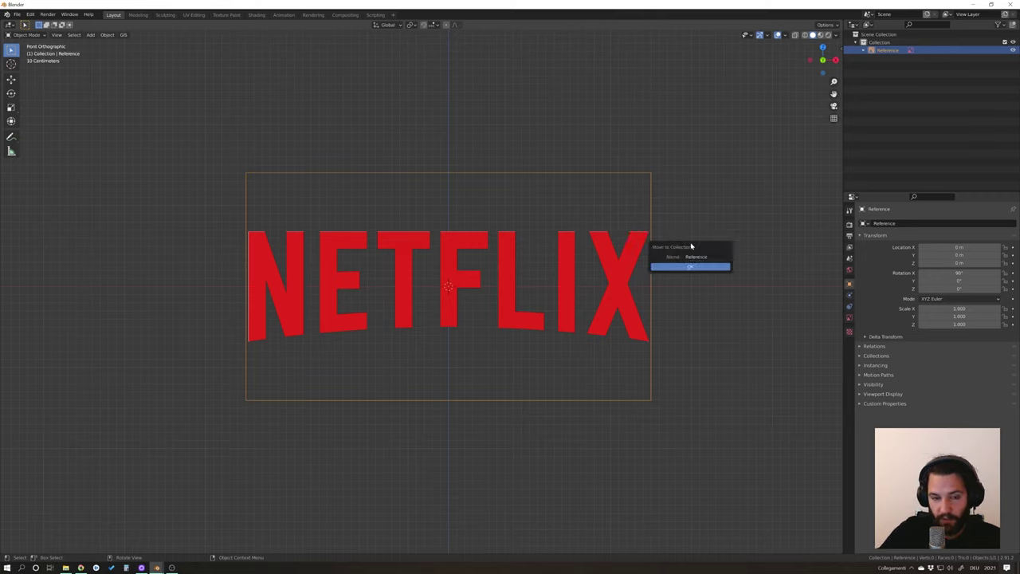
{"action": "left_click", "coordinate": [698, 245]}
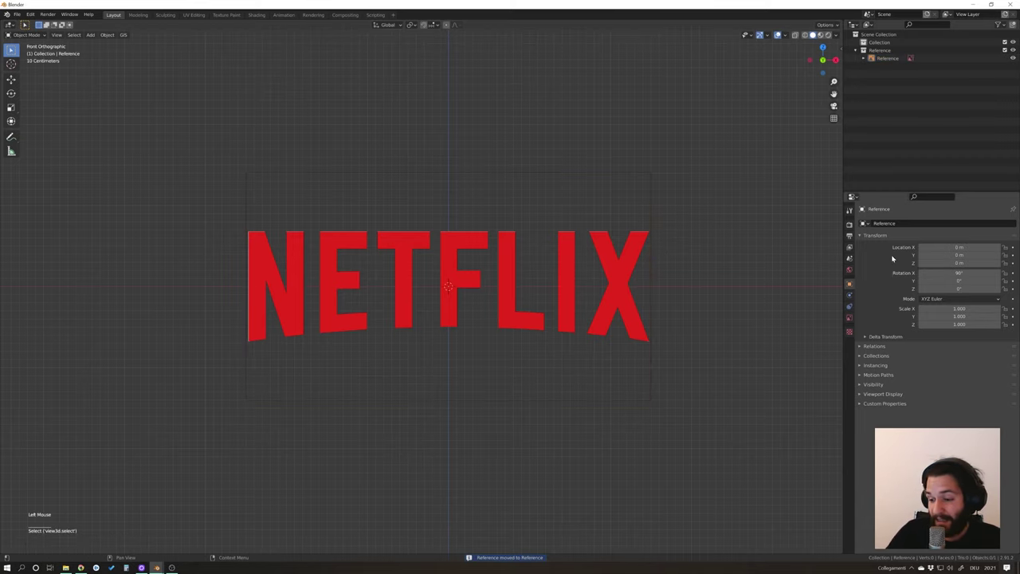
Add a plane and move it to the bottom-left corner of the N.
{"action": "middle_click", "coordinate": [356, 288]}
{"action": "middle_click", "coordinate": [669, 272]}
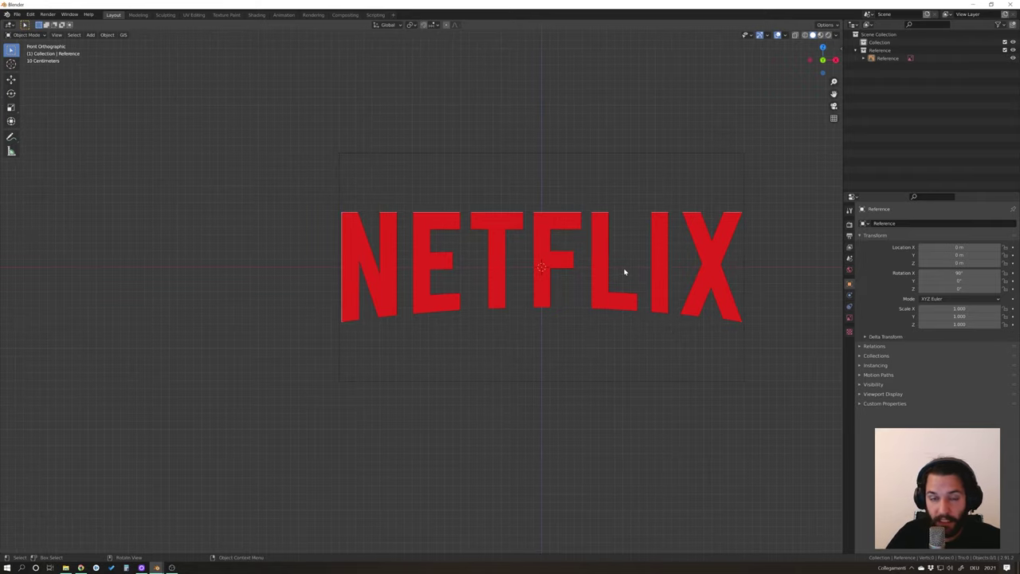
{"action": "scroll", "scroll_direction": "up", "scroll_amount": 3}
{"action": "middle_click", "coordinate": [435, 276]}
{"action": "scroll", "scroll_direction": "up", "scroll_amount": 3}
{"action": "middle_click", "coordinate": [781, 30]}
{"action": "key", "text": "shift+a"}
{"action": "scroll", "scroll_direction": "down", "scroll_amount": 3}
{"action": "middle_click", "coordinate": [781, 30]}
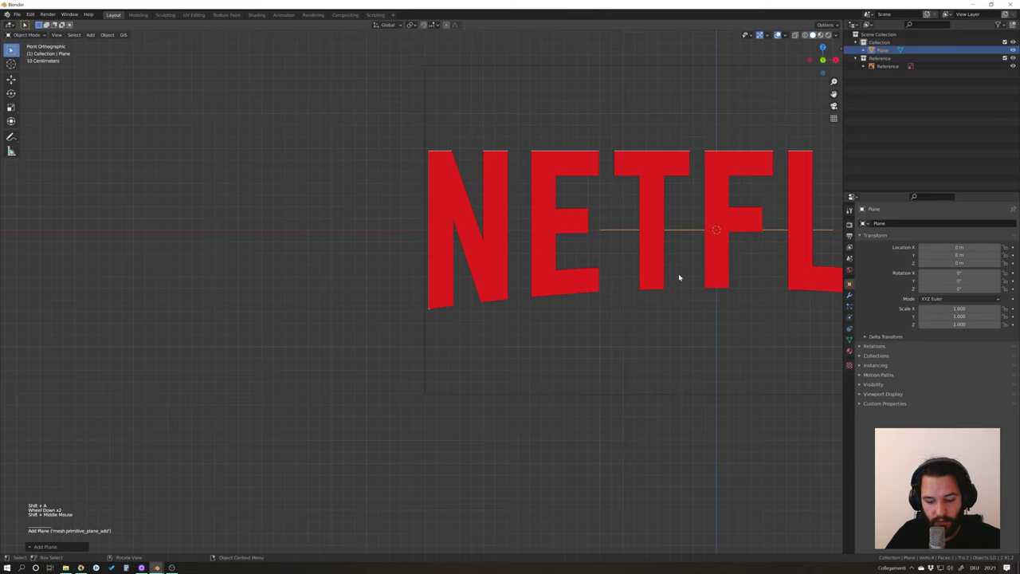
{"action": "key", "text": "g"}
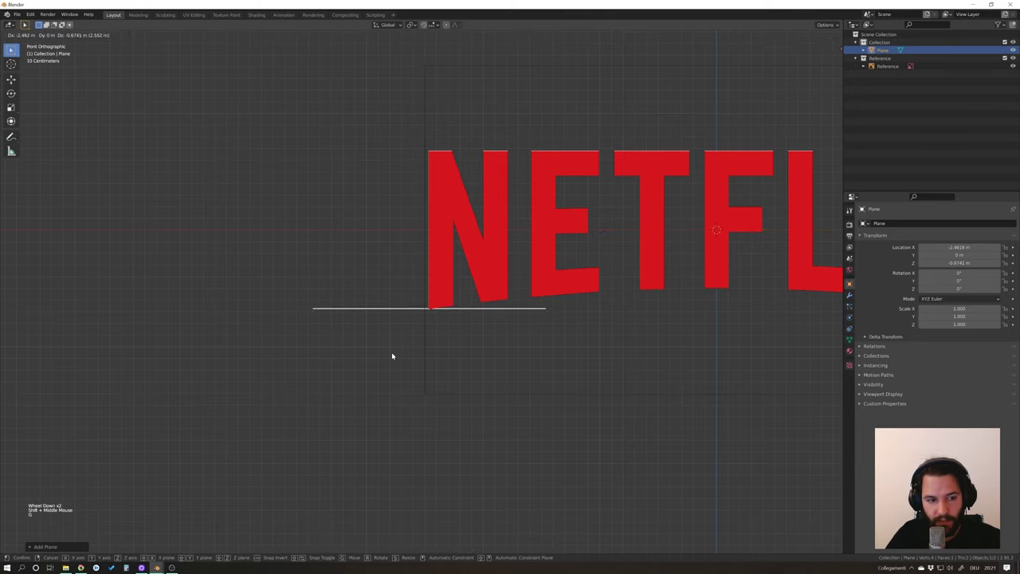
{"action": "scroll", "scroll_direction": "up", "scroll_amount": 3}
{"action": "middle_click", "coordinate": [465, 326]}
{"action": "scroll", "scroll_direction": "down", "scroll_amount": 3}
{"action": "middle_click", "coordinate": [486, 298]}
{"action": "middle_click", "coordinate": [494, 320]}
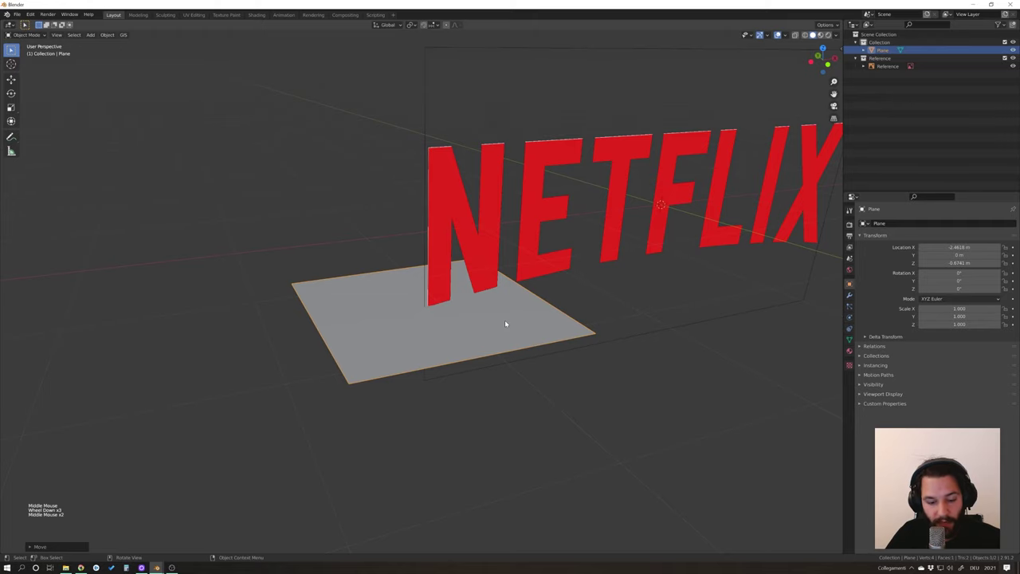
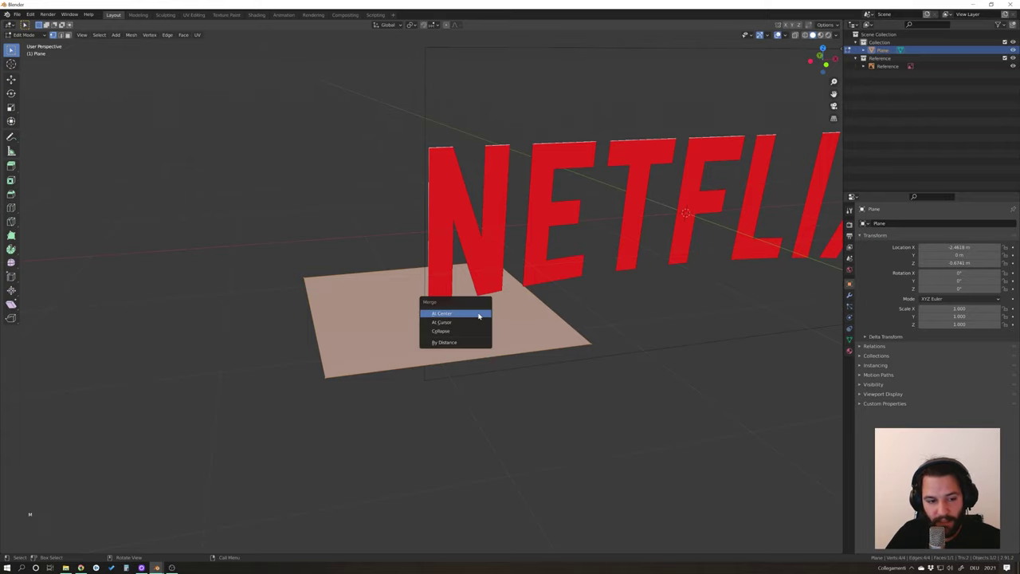
In Edit Mode merge the plane's vertices At Center into a single point.
{"action": "key", "text": "m"}
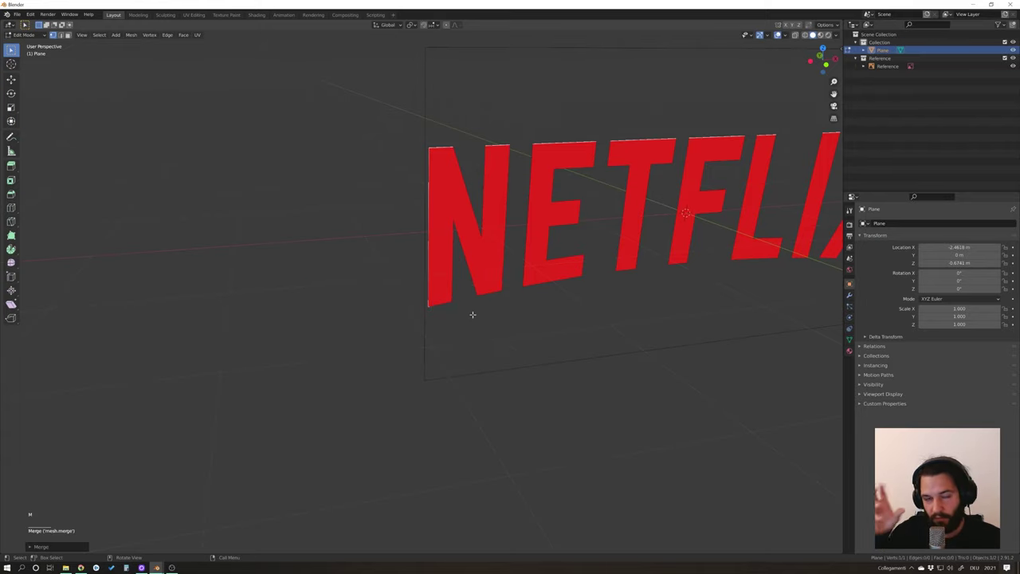
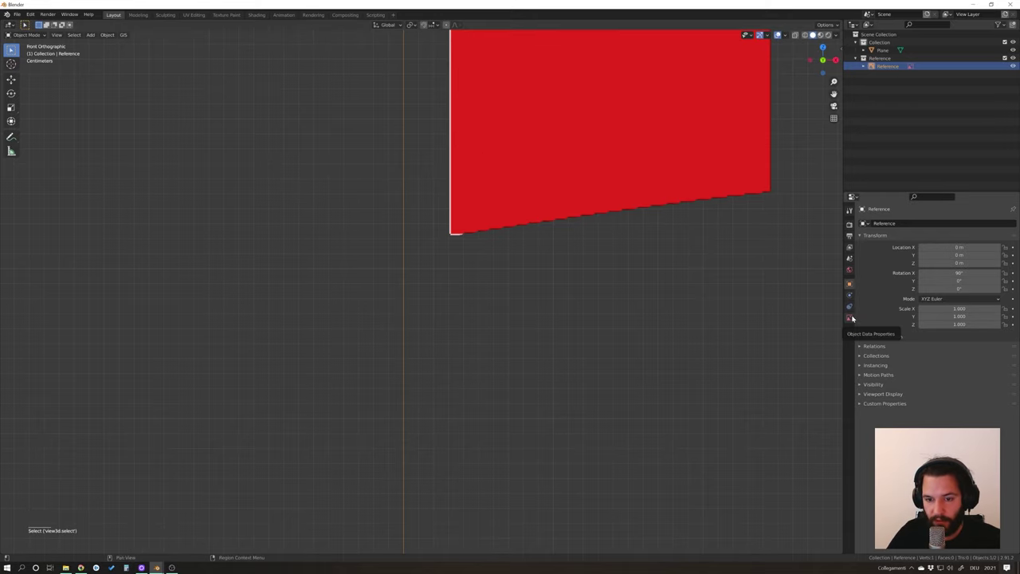
Enable transparency on the Reference image so the logo shows semi-transparent.
{"action": "left_click", "coordinate": [855, 316]}
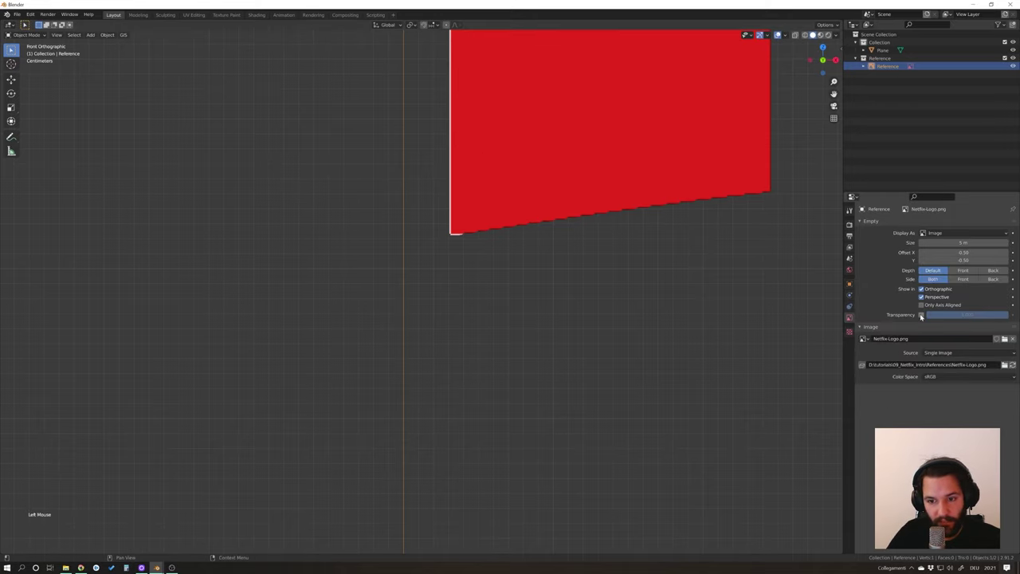
{"action": "left_click", "coordinate": [924, 314]}
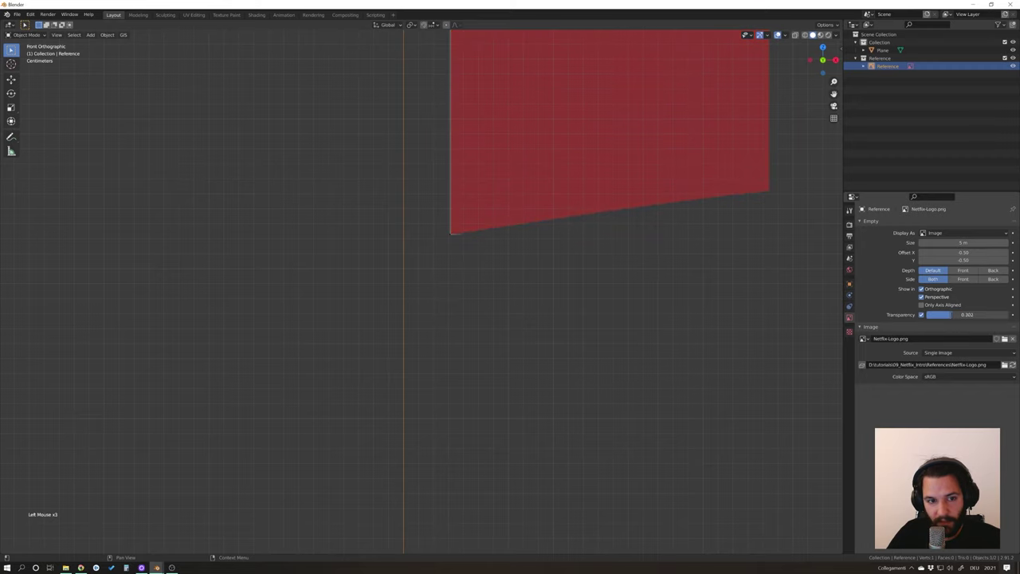
{"action": "left_click", "coordinate": [651, 274]}
{"action": "left_click", "coordinate": [453, 232]}
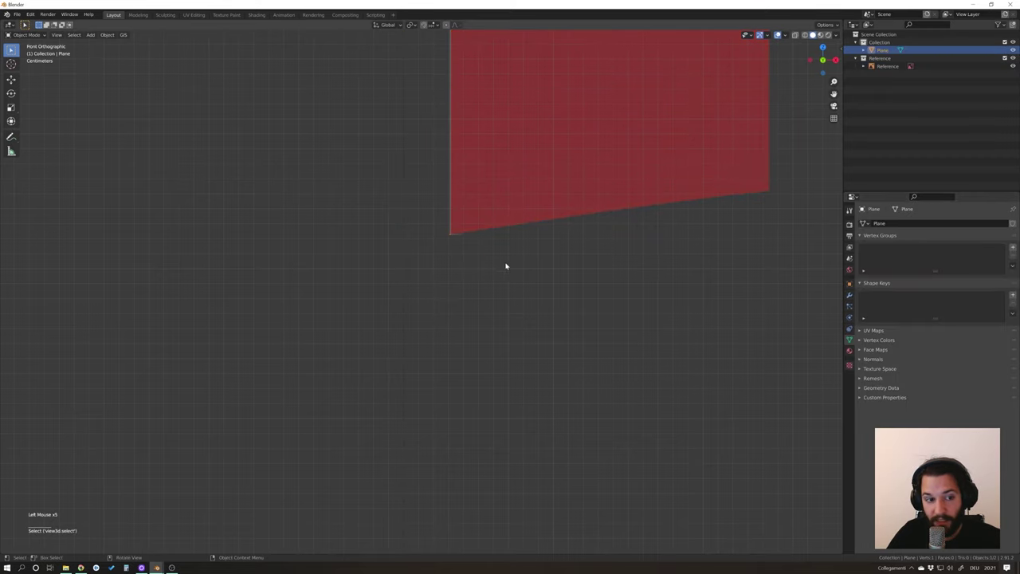
Select the plane point and extrude a vertex along the N's bottom edge.
{"action": "left_click", "coordinate": [518, 262]}
{"action": "scroll", "scroll_direction": "down", "scroll_amount": 3}
{"action": "middle_click", "coordinate": [545, 255]}
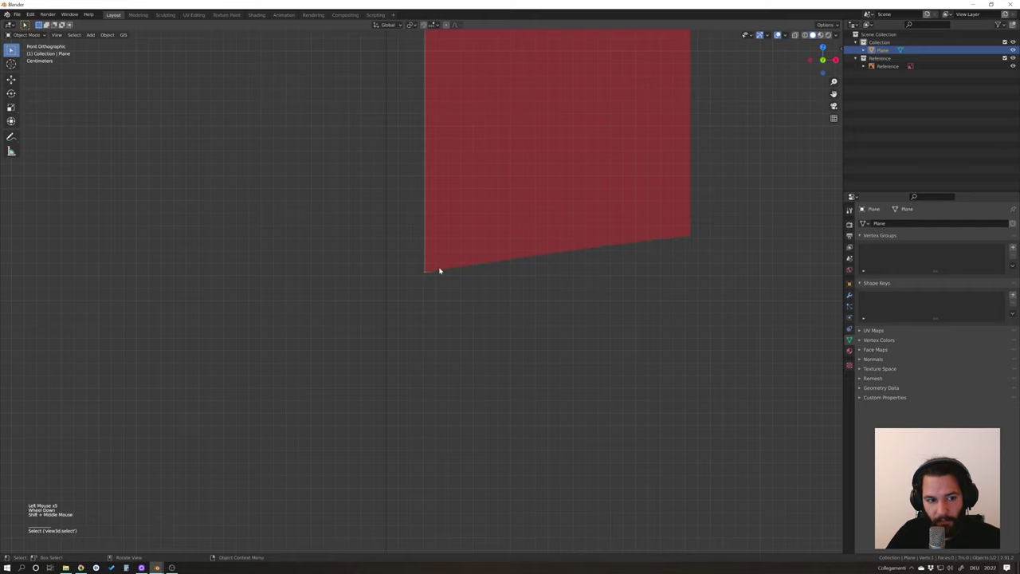
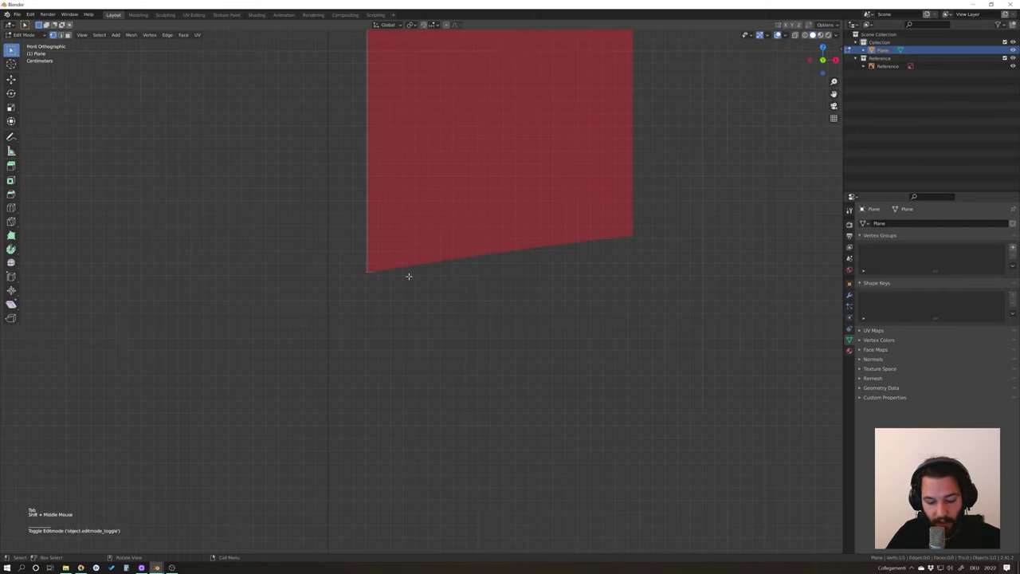
{"action": "key", "text": "e"}
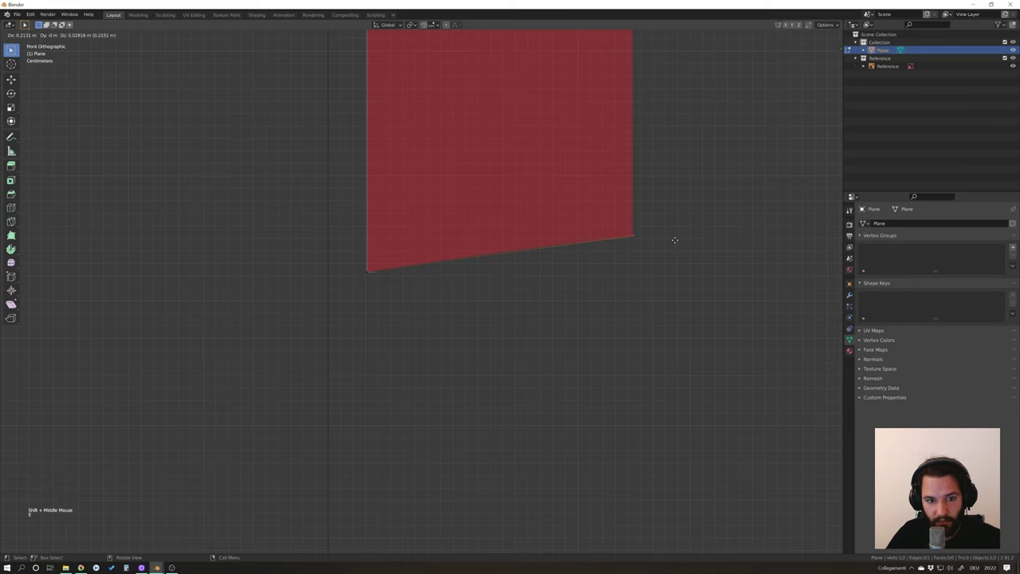
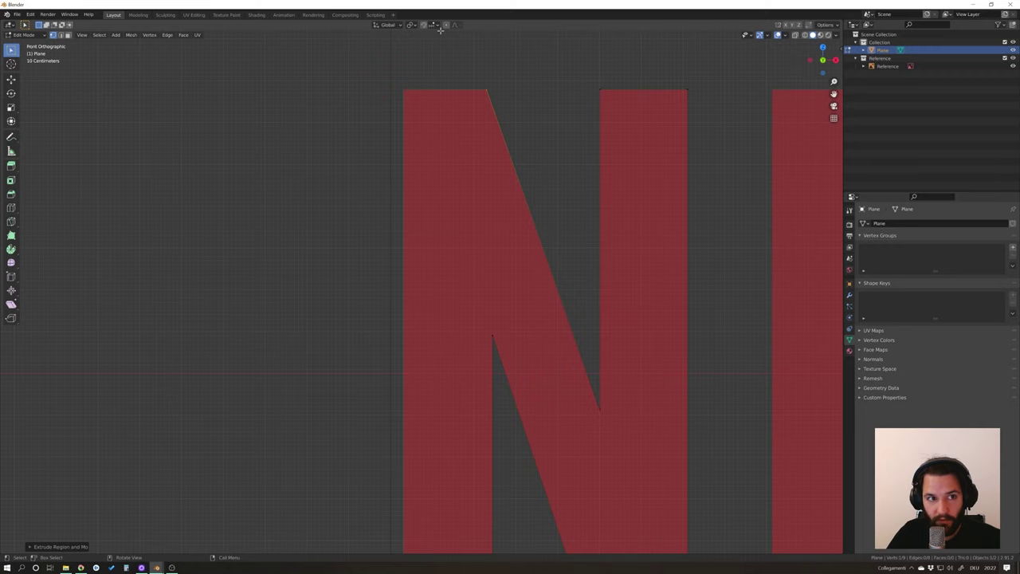
Extrude the remaining vertices around the N outline and fill it with a face.
{"action": "left_click", "coordinate": [437, 27]}
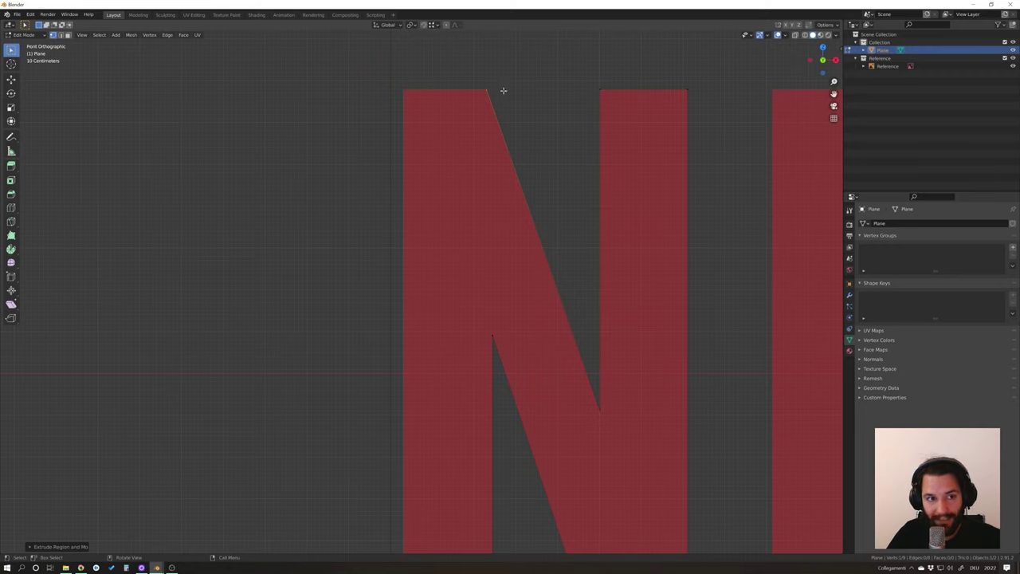
{"action": "key", "text": "g"}
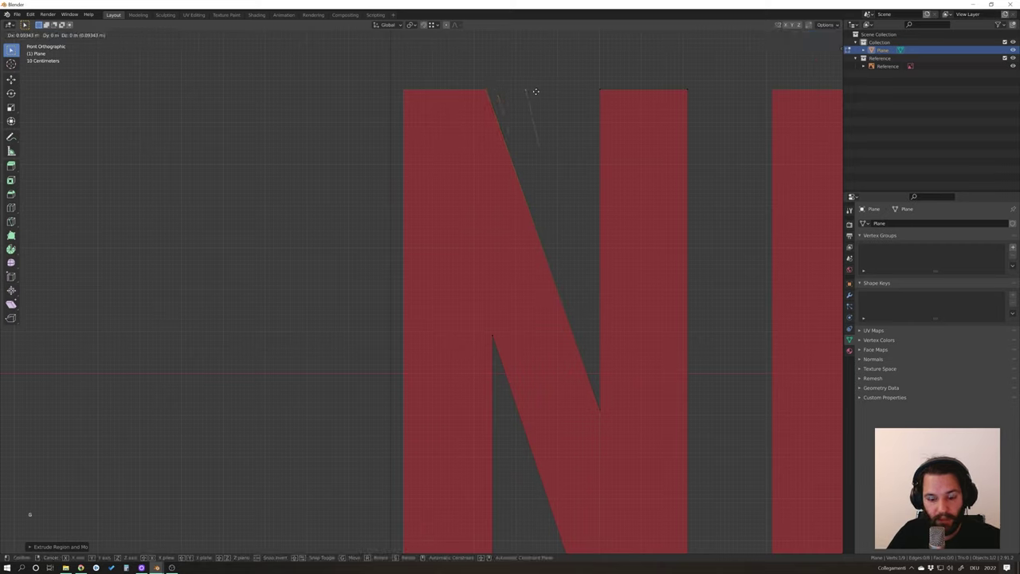
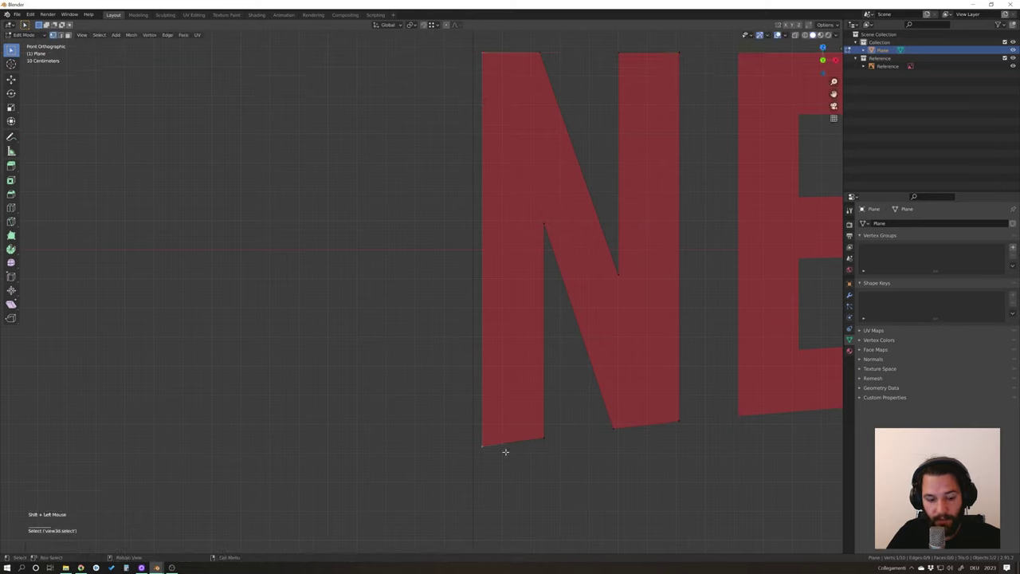
{"action": "key", "text": "f"}
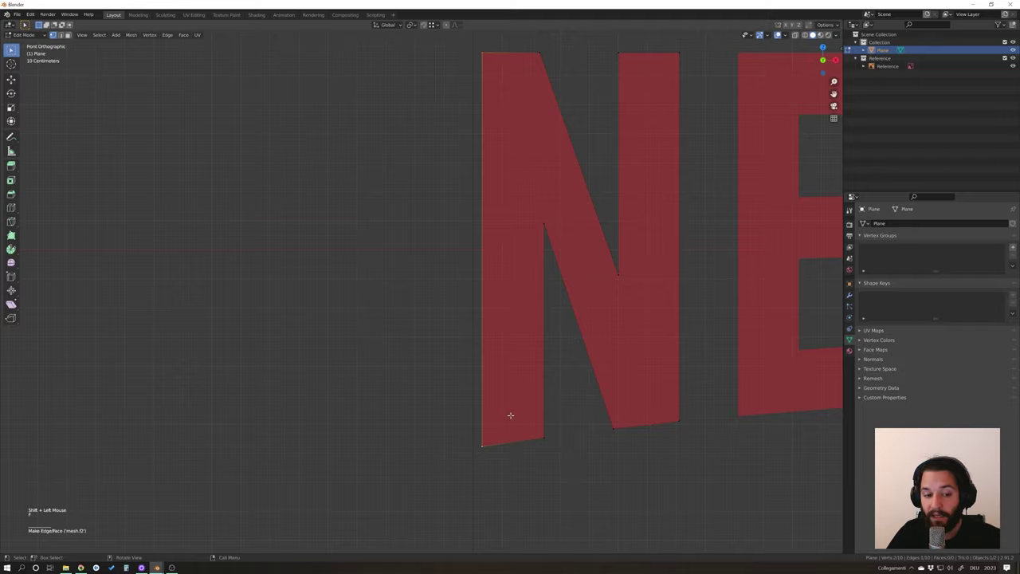
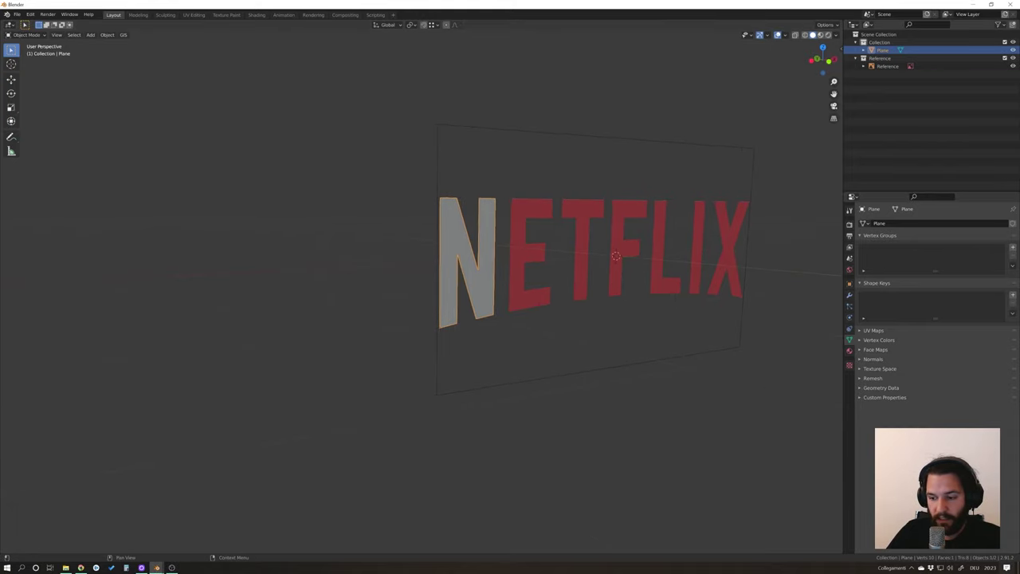
Trace E, T, F, L, I, X as separate planes and check them from front orthographic view.
{"action": "middle_click", "coordinate": [657, 313]}
{"action": "scroll", "scroll_direction": "down", "scroll_amount": 3}
{"action": "middle_click", "coordinate": [643, 307]}
{"action": "scroll", "scroll_direction": "up", "scroll_amount": 3}
{"action": "middle_click", "coordinate": [505, 285]}
{"action": "middle_click", "coordinate": [550, 285]}
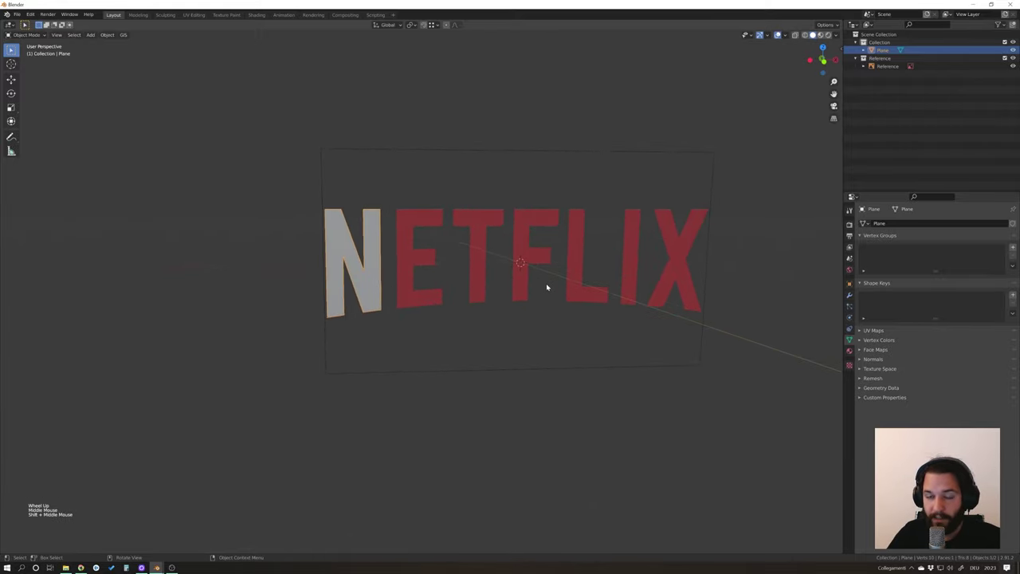
{"action": "key", "text": "KP_1"}
{"action": "scroll", "scroll_direction": "down", "scroll_amount": 3}
{"action": "middle_click", "coordinate": [561, 273]}
{"action": "scroll", "scroll_direction": "up", "scroll_amount": 3}
{"action": "scroll", "scroll_direction": "up", "scroll_amount": 3}
{"action": "middle_click", "coordinate": [587, 241]}
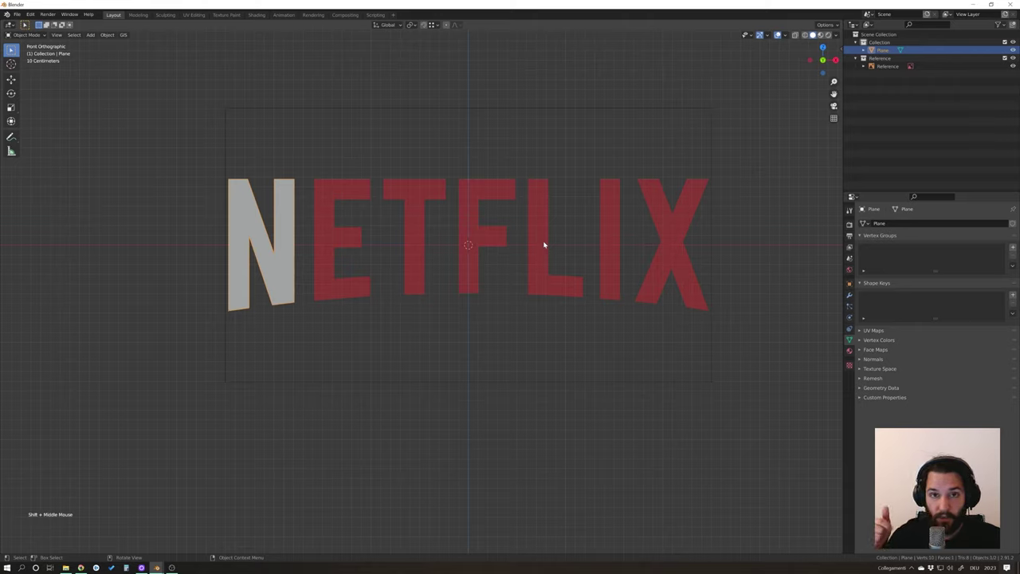
{"action": "left_click", "coordinate": [414, 449]}
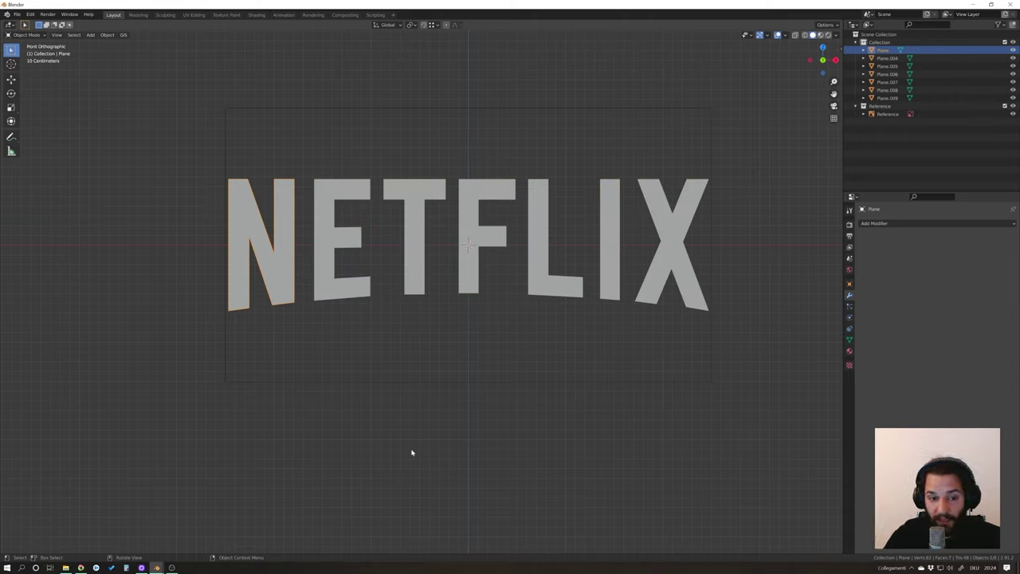
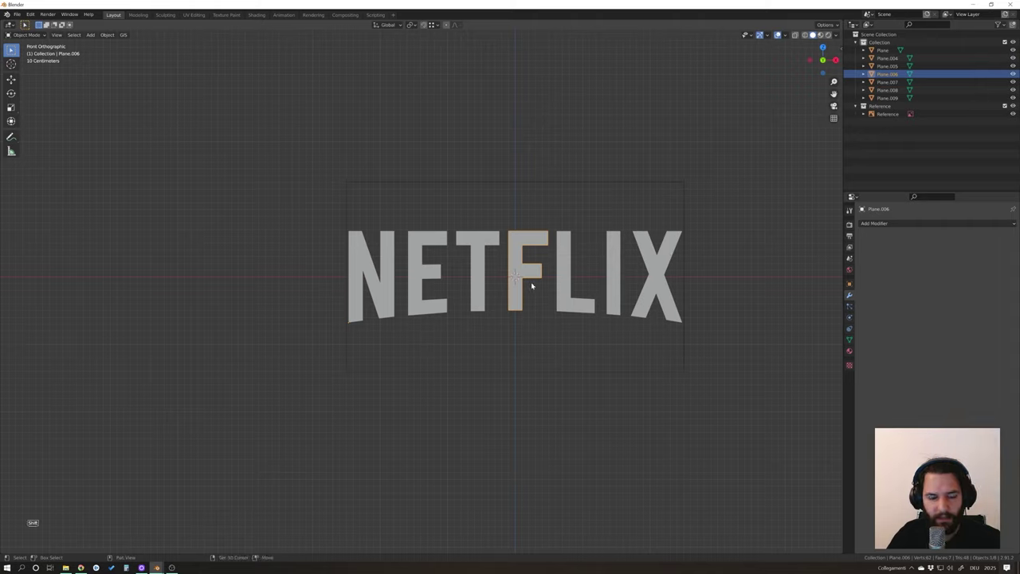
Add a plane over the logo and scale it up to cover the letters.
{"action": "key", "text": "shift+a"}
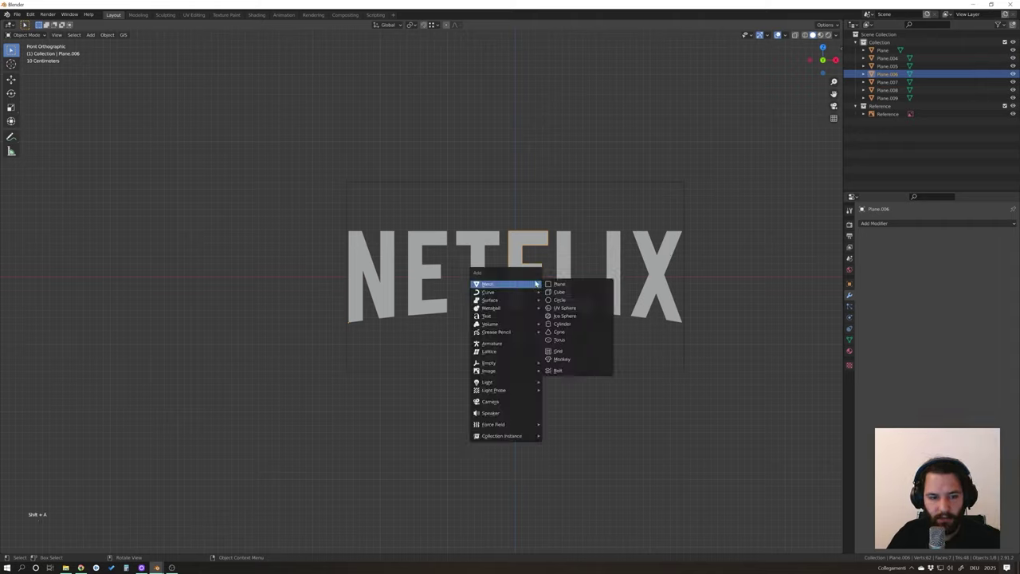
{"action": "key", "text": "r"}
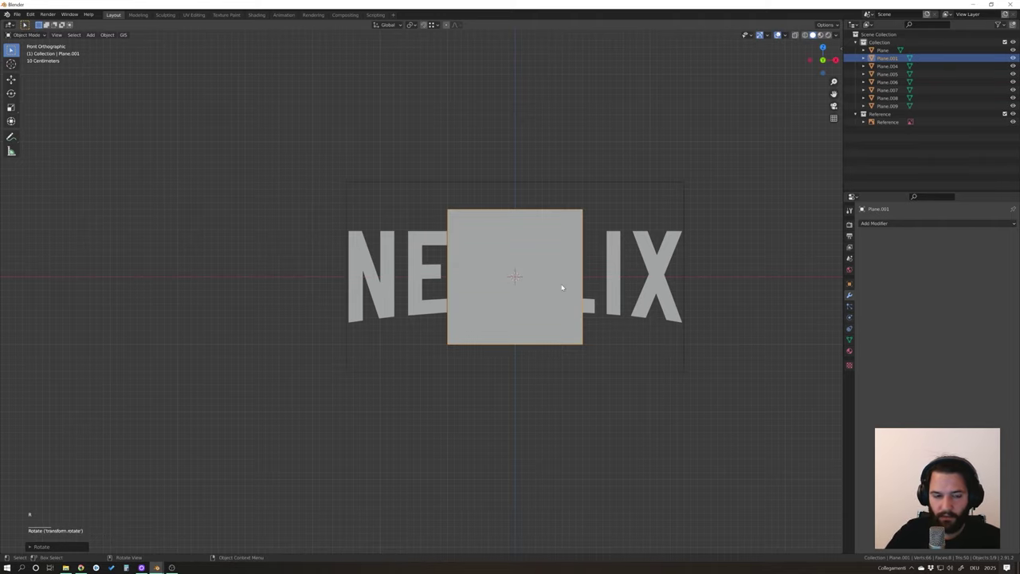
{"action": "scroll", "scroll_direction": "down", "scroll_amount": 3}
{"action": "scroll", "scroll_direction": "down", "scroll_amount": 3}
{"action": "key", "text": "s"}
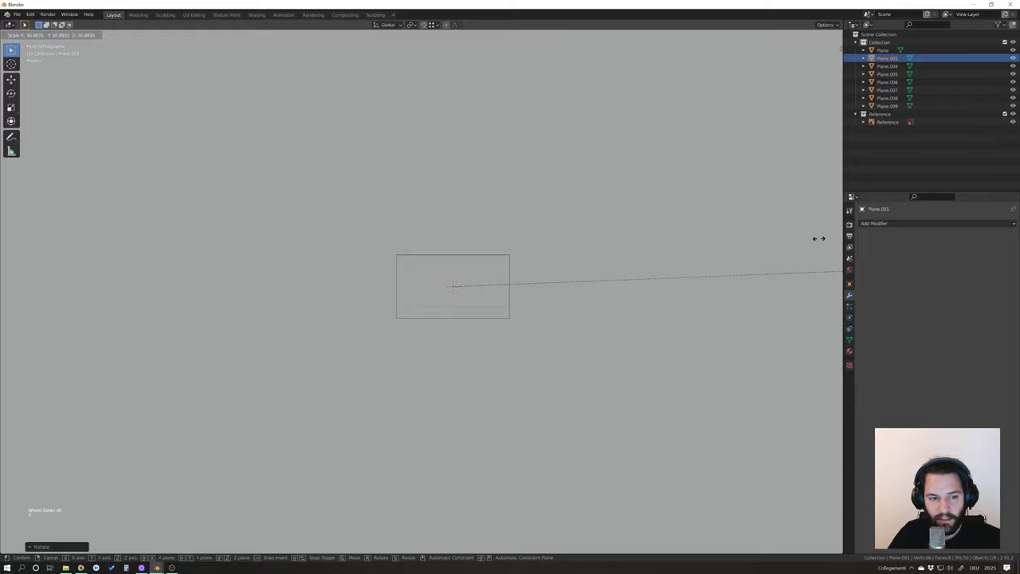
{"action": "scroll", "scroll_direction": "down", "scroll_amount": 3}
{"action": "key", "text": "s"}
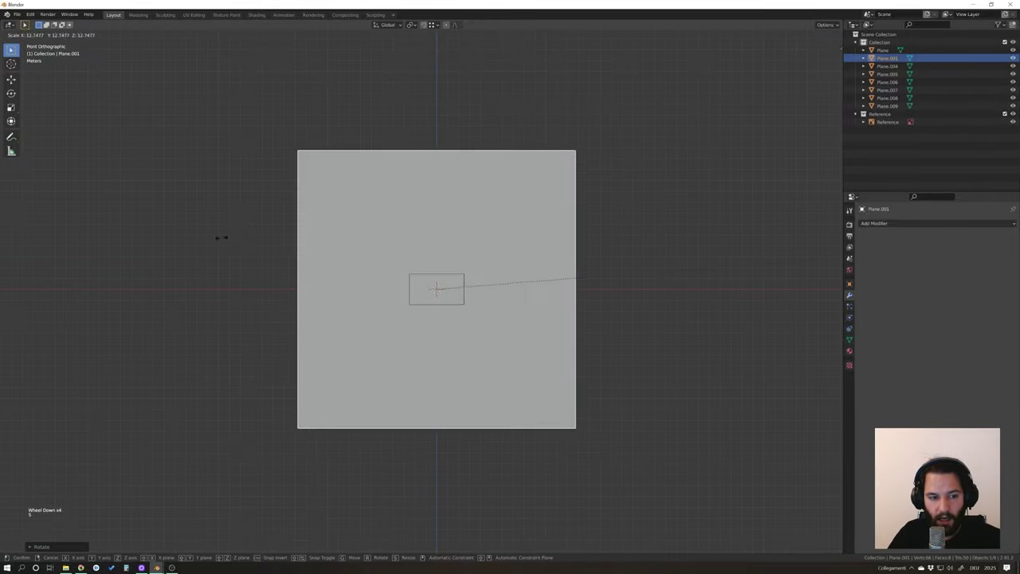
{"action": "scroll", "scroll_direction": "up", "scroll_amount": 3}
{"action": "middle_click", "coordinate": [483, 280]}
{"action": "scroll", "scroll_direction": "up", "scroll_amount": 3}
{"action": "middle_click", "coordinate": [483, 288]}
{"action": "scroll", "scroll_direction": "up", "scroll_amount": 3}
{"action": "middle_click", "coordinate": [453, 273]}
{"action": "scroll", "scroll_direction": "up", "scroll_amount": 3}
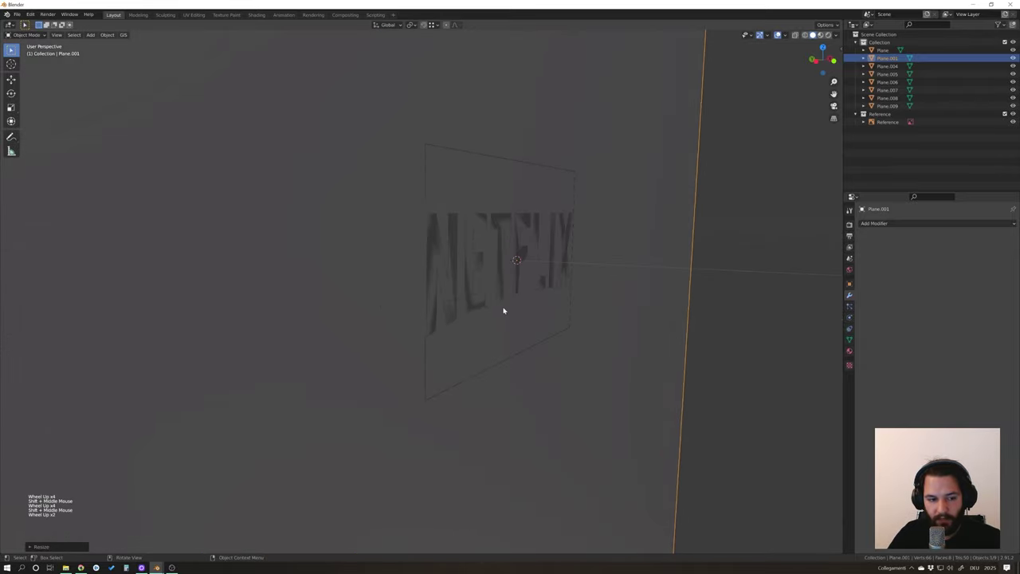
Move the plane slightly along Y and inspect it from top and camera views.
{"action": "key", "text": "g"}
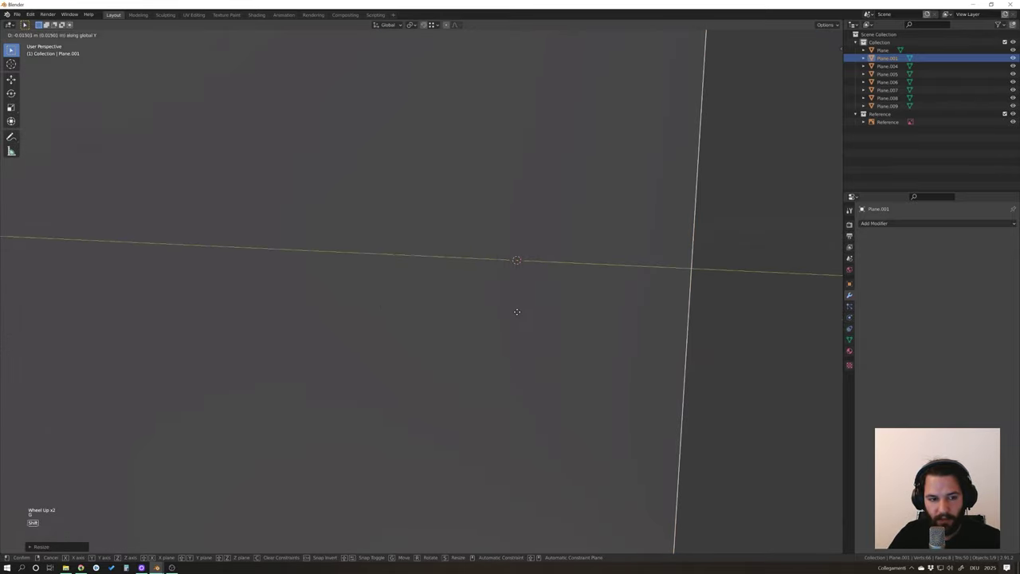
{"action": "middle_click", "coordinate": [516, 306]}
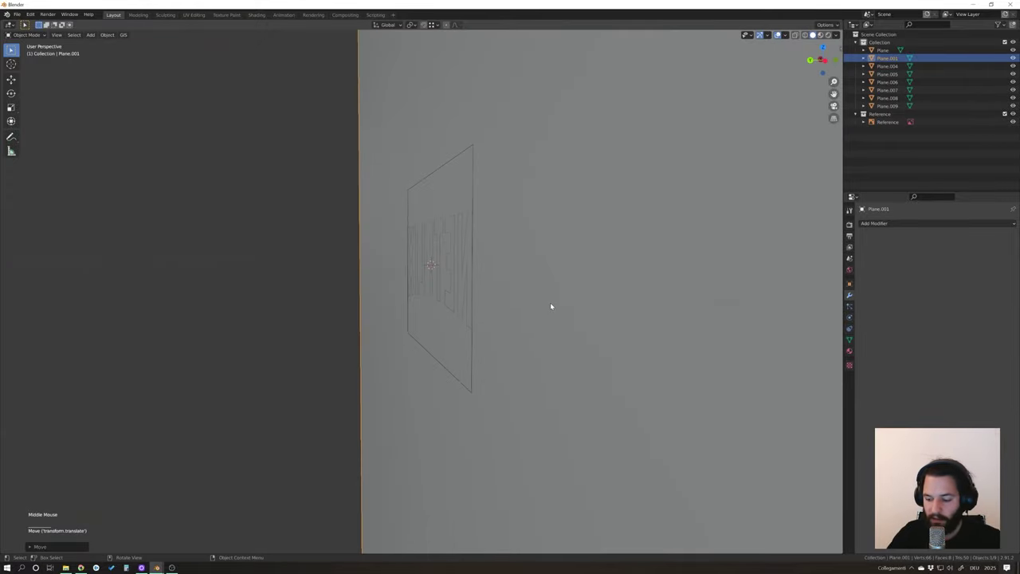
{"action": "key", "text": "KP_7"}
{"action": "scroll", "scroll_direction": "up", "scroll_amount": 3}
{"action": "middle_click", "coordinate": [497, 369]}
{"action": "left_click", "coordinate": [338, 307]}
{"action": "left_click", "coordinate": [351, 313]}
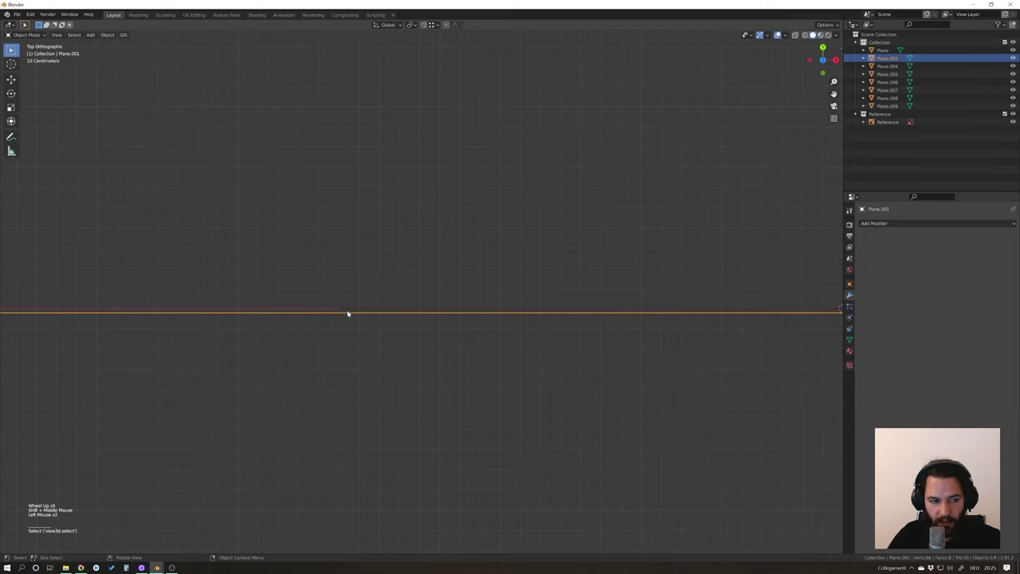
{"action": "scroll", "scroll_direction": "down", "scroll_amount": 3}
{"action": "middle_click", "coordinate": [461, 326]}
{"action": "scroll", "scroll_direction": "down", "scroll_amount": 3}
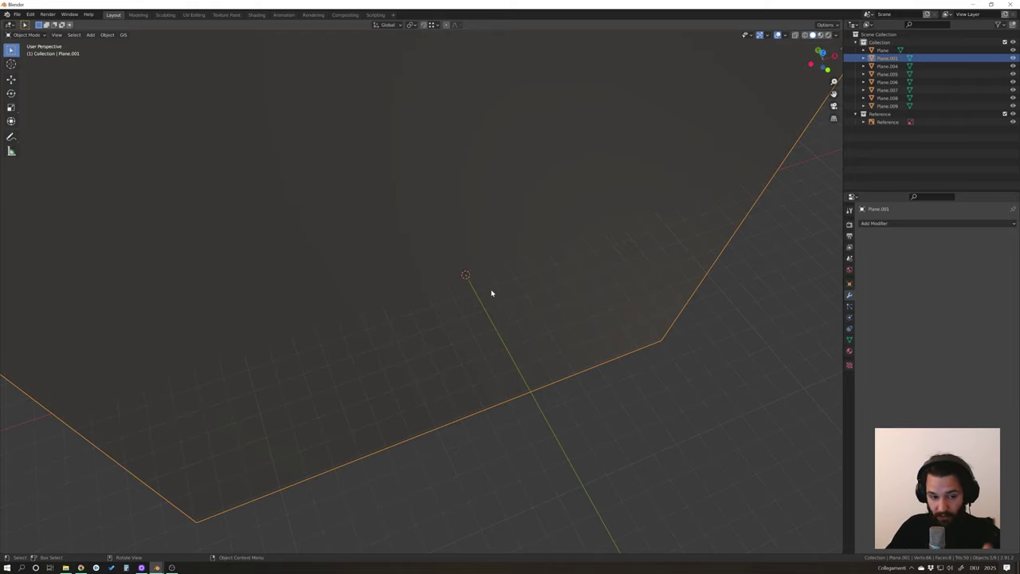
{"action": "middle_click", "coordinate": [556, 288]}
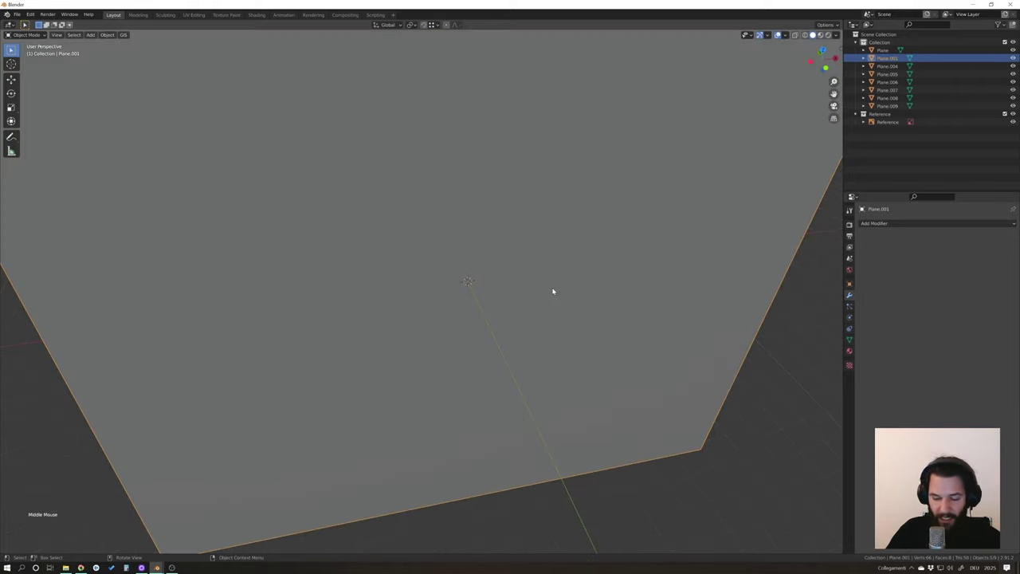
{"action": "key", "text": "KP_0"}
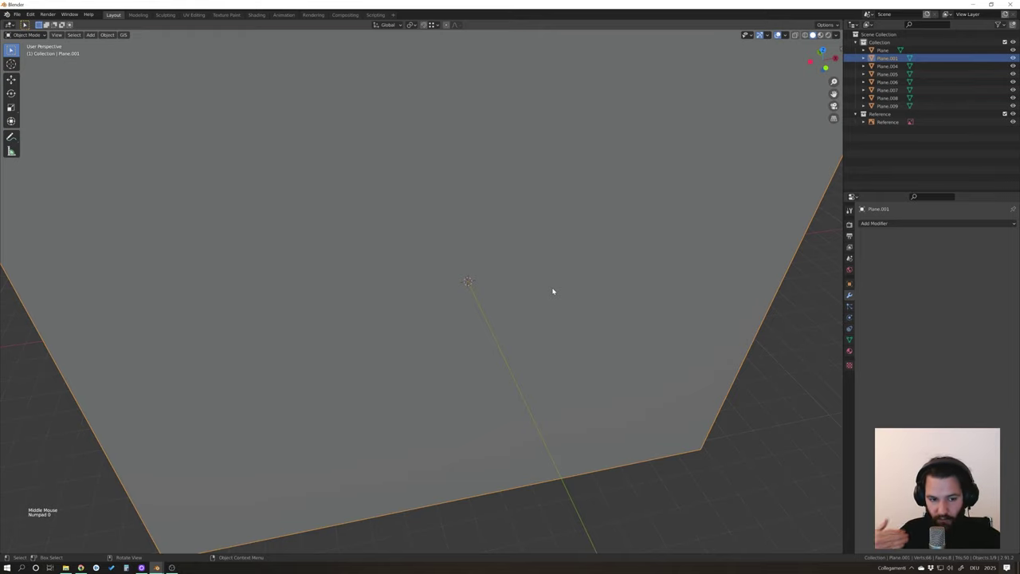
{"action": "scroll", "scroll_direction": "down", "scroll_amount": 3}
{"action": "middle_click", "coordinate": [539, 289]}
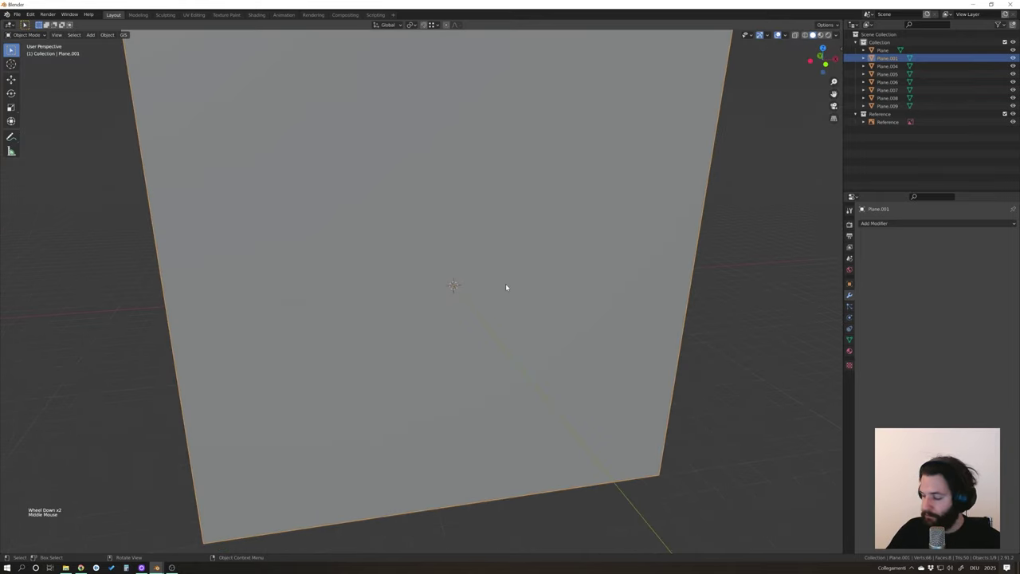
{"action": "scroll", "scroll_direction": "up", "scroll_amount": 3}
{"action": "scroll", "scroll_direction": "up", "scroll_amount": 3}
Hide the Reference collection in the Outliner and recentre the front view on the NETFLIX outlines.
{"action": "key", "text": "KP_1"}
{"action": "key", "text": "z"}
{"action": "scroll", "scroll_direction": "down", "scroll_amount": 3}
{"action": "scroll", "scroll_direction": "down", "scroll_amount": 3}
{"action": "left_click", "coordinate": [429, 288]}
{"action": "left_click", "coordinate": [1008, 114]}
{"action": "scroll", "scroll_direction": "up", "scroll_amount": 3}
{"action": "scroll", "scroll_direction": "up", "scroll_amount": 3}
{"action": "middle_click", "coordinate": [558, 328]}
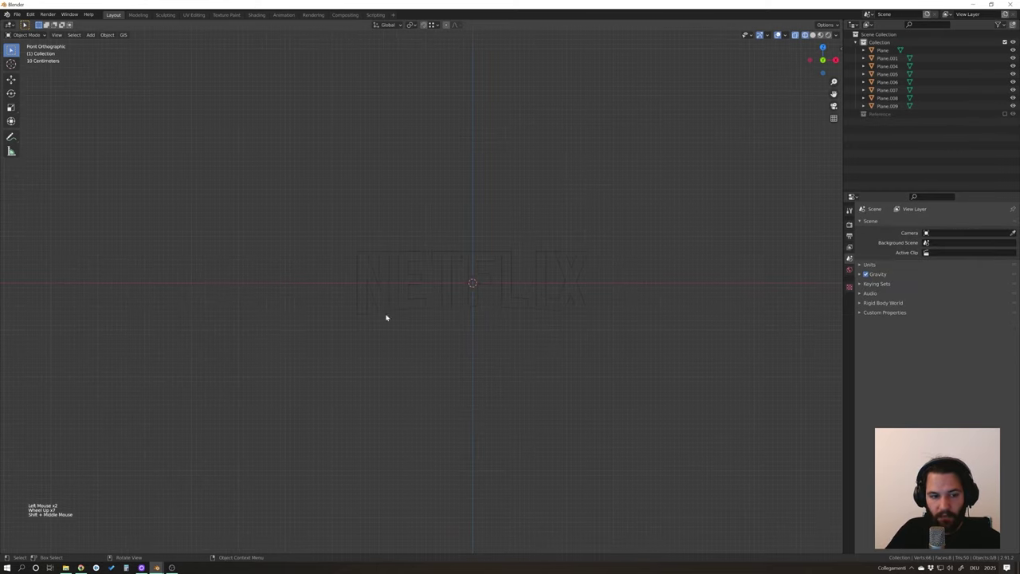
{"action": "scroll", "scroll_direction": "down", "scroll_amount": 3}
{"action": "scroll", "scroll_direction": "up", "scroll_amount": 3}
{"action": "scroll", "scroll_direction": "down", "scroll_amount": 3}
{"action": "left_click", "coordinate": [666, 259]}
{"action": "scroll", "scroll_direction": "down", "scroll_amount": 3}
{"action": "scroll", "scroll_direction": "up", "scroll_amount": 3}
{"action": "left_click", "coordinate": [569, 326]}
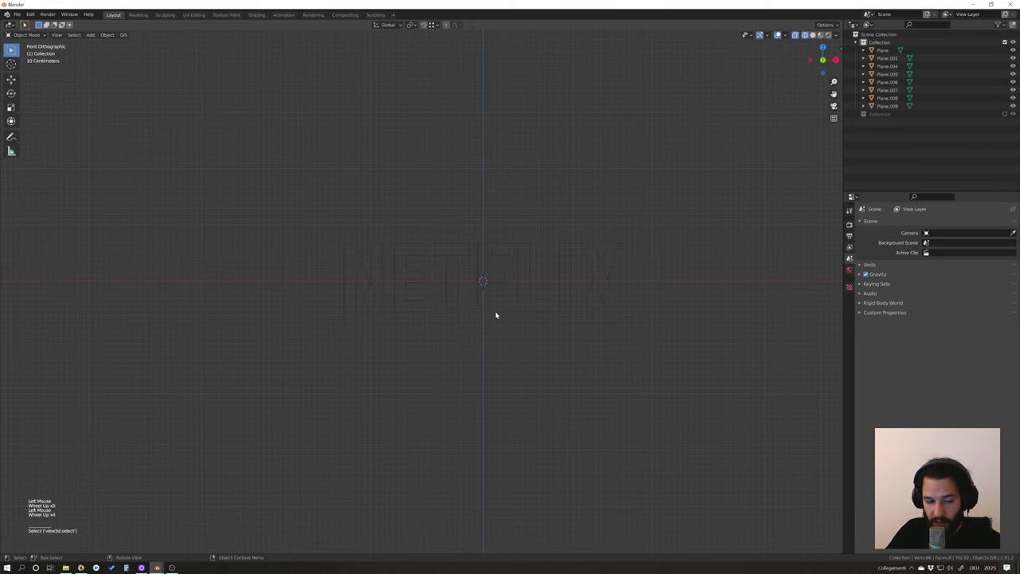
{"action": "scroll", "scroll_direction": "up", "scroll_amount": 3}
Add a camera at the origin and look through it.
{"action": "key", "text": "shift+a"}
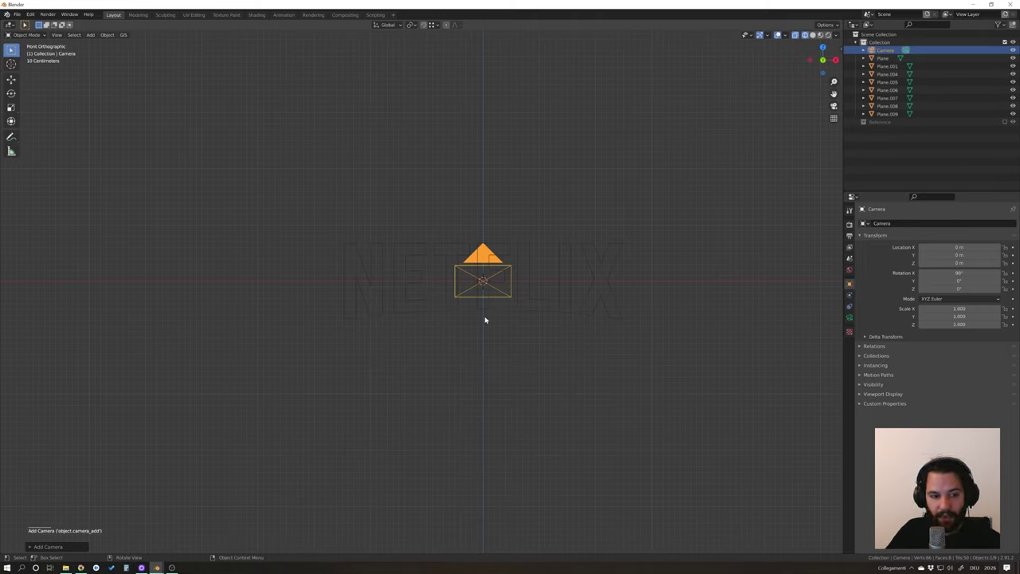
{"action": "key", "text": "ctrl+alt+KP_0"}
{"action": "scroll", "scroll_direction": "down", "scroll_amount": 3}
Move the camera back along Y until the whole NETFLIX word fits its frame.
{"action": "key", "text": "g"}
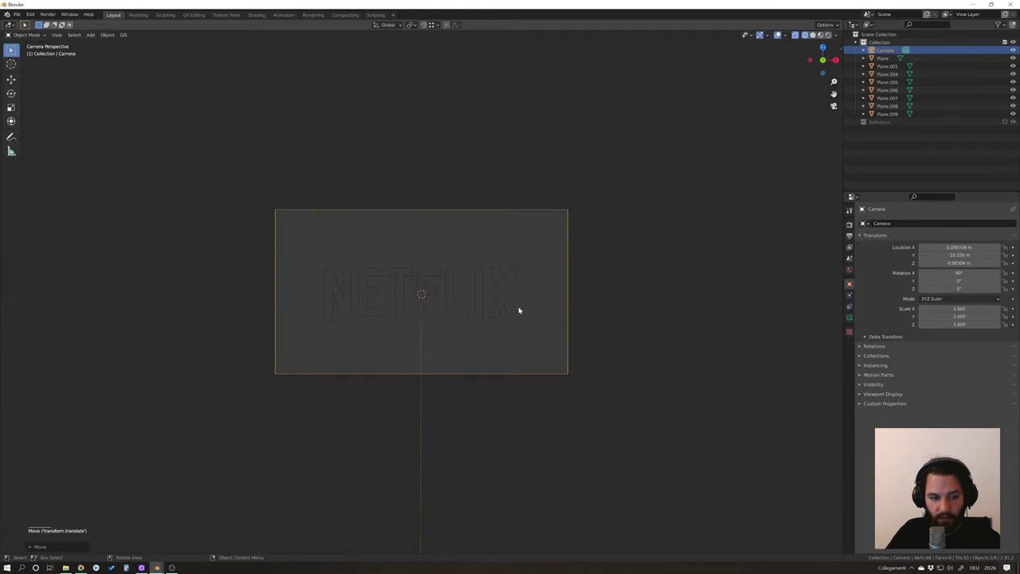
{"action": "key", "text": "g"}
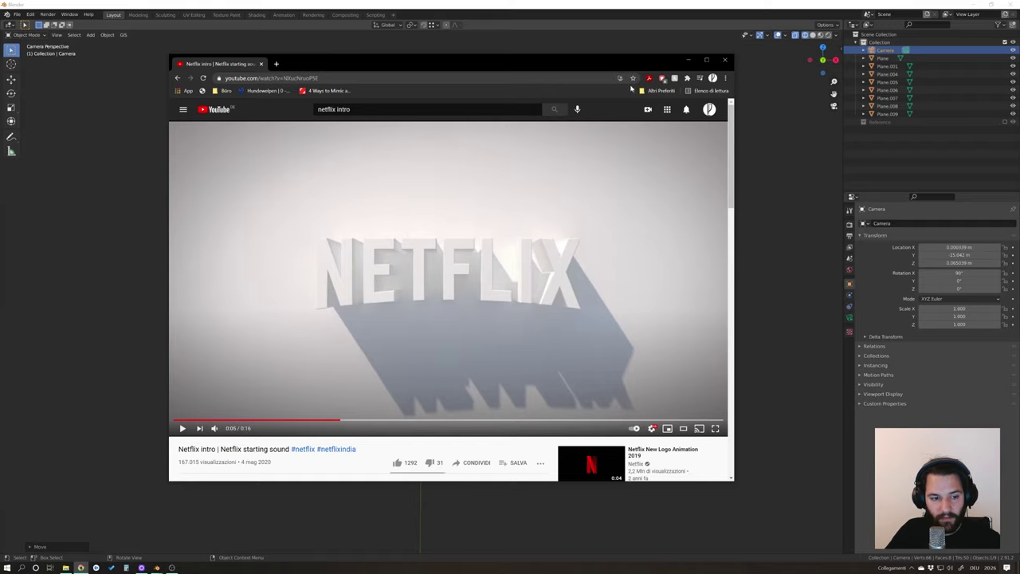
{"action": "scroll", "scroll_direction": "up", "scroll_amount": 3}
Make trial duplicates of the F moved along Z, then undo them all.
{"action": "middle_click", "coordinate": [458, 256]}
{"action": "left_click", "coordinate": [449, 270]}
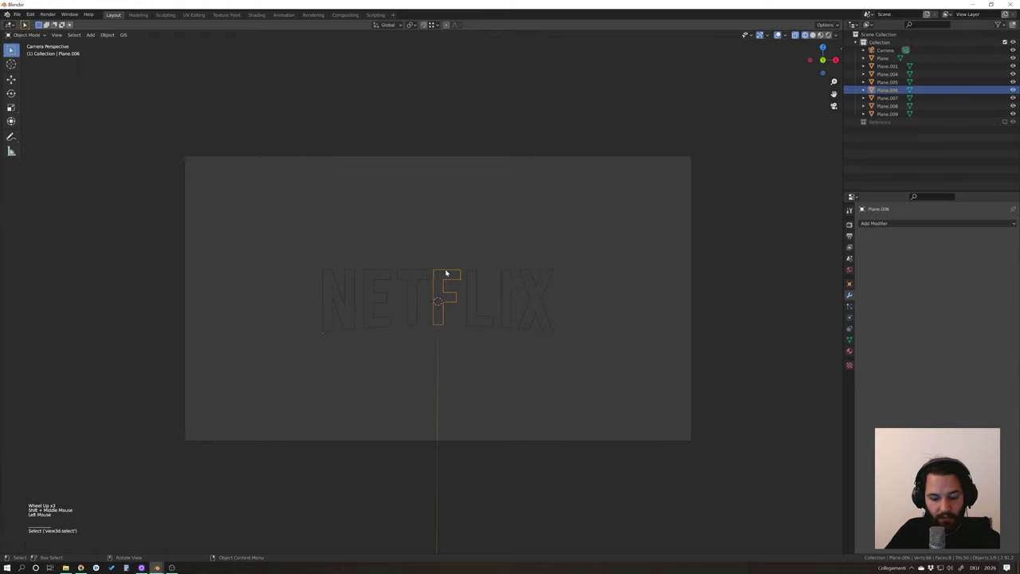
{"action": "key", "text": "shift+d"}
{"action": "key", "text": "shift+d"}
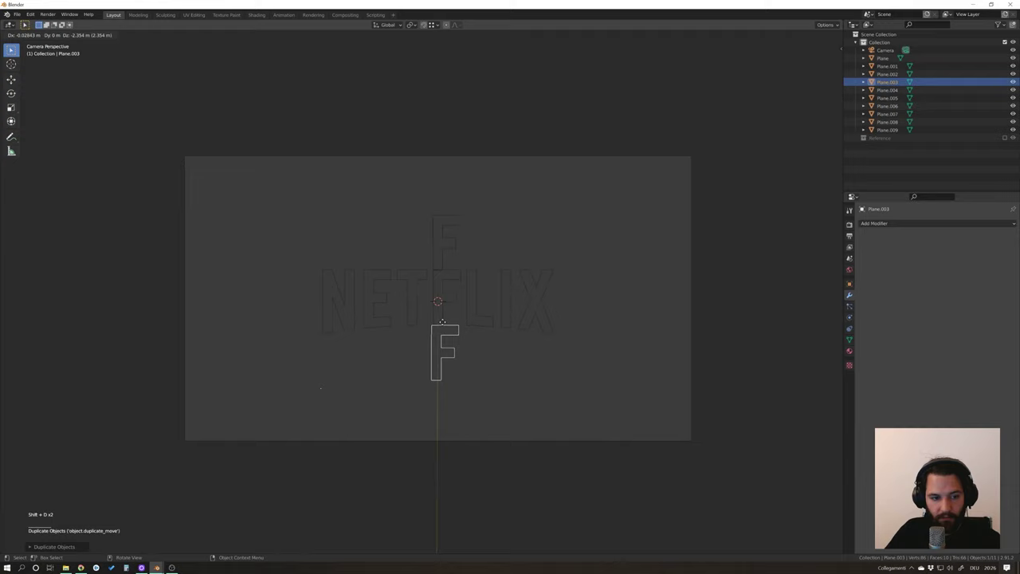
{"action": "key", "text": "shift+d"}
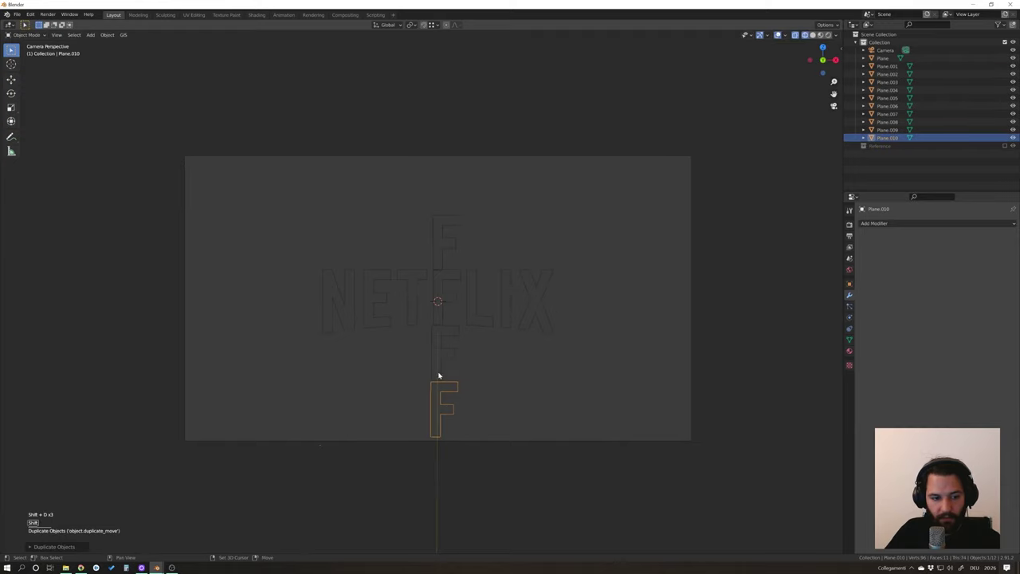
{"action": "left_click", "coordinate": [443, 371]}
{"action": "key", "text": "ctrl+z"}
{"action": "key", "text": "ctrl+z"}
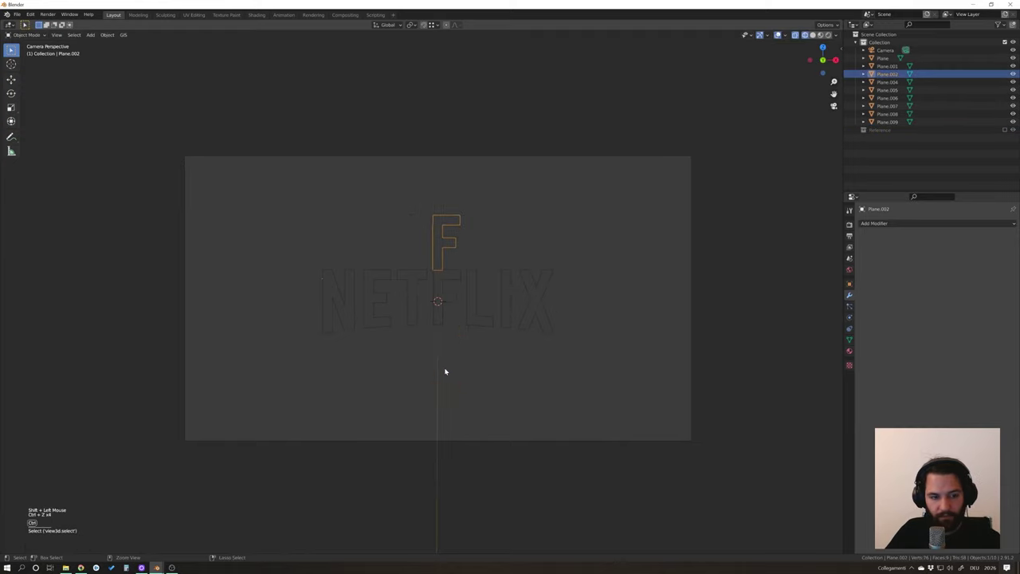
{"action": "key", "text": "ctrl+z"}
{"action": "left_click", "coordinate": [763, 258]}
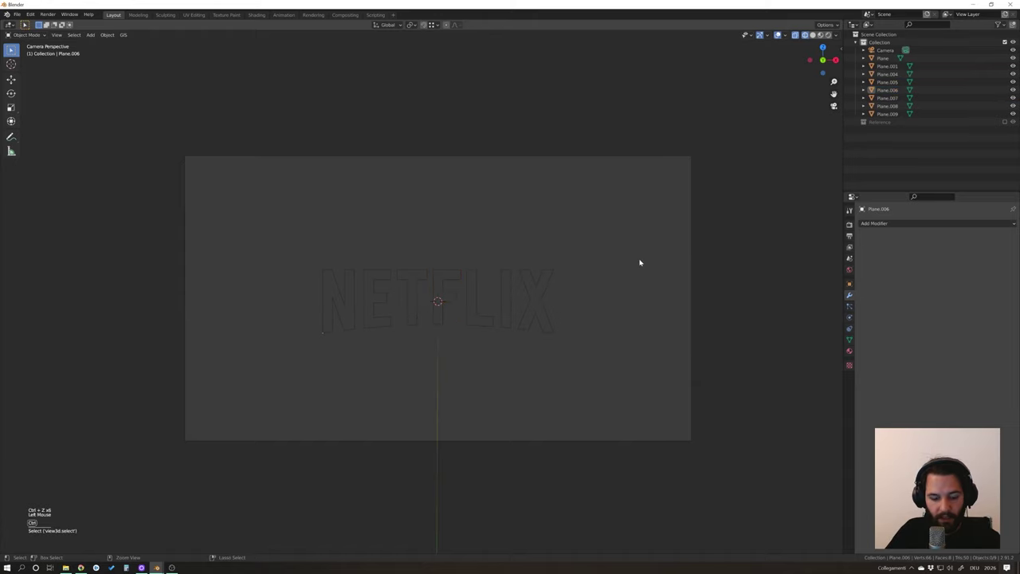
Save the project as Netflix_intro04.blend and recentre the camera frame.
{"action": "key", "text": "ctrl+s"}
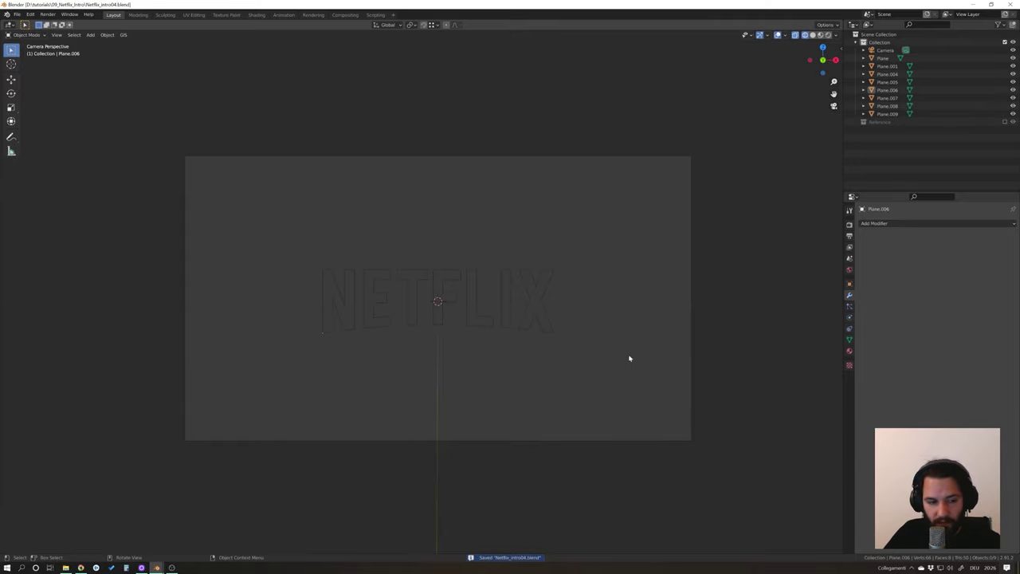
{"action": "scroll", "scroll_direction": "down", "scroll_amount": 3}
{"action": "middle_click", "coordinate": [546, 322]}
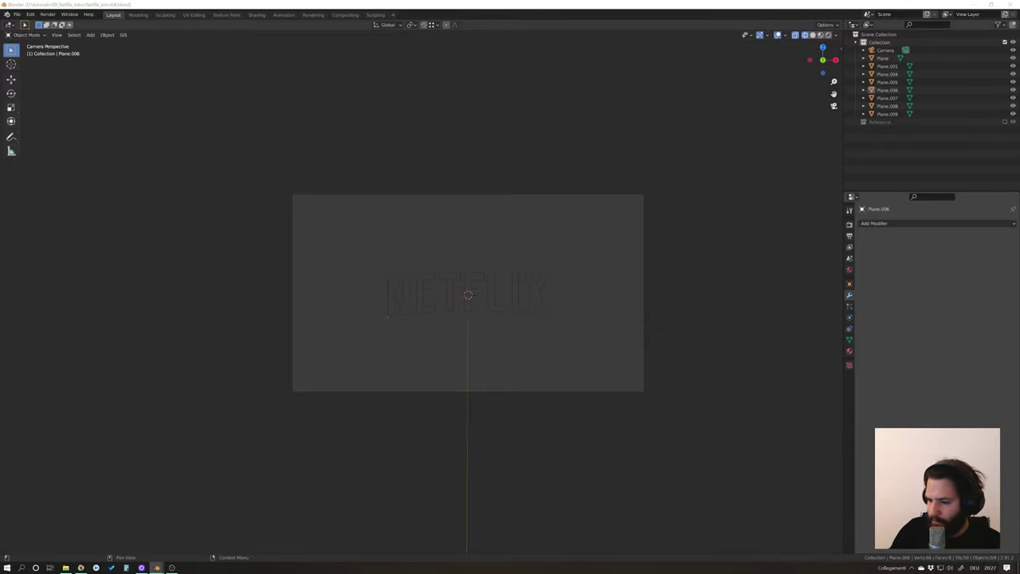
Add a large plane behind the letters as a backdrop and scale it up.
{"action": "left_click", "coordinate": [457, 345]}
{"action": "key", "text": "z"}
{"action": "left_click", "coordinate": [583, 358]}
{"action": "scroll", "scroll_direction": "down", "scroll_amount": 3}
{"action": "middle_click", "coordinate": [578, 356]}
{"action": "middle_click", "coordinate": [594, 362]}
Rename the plane Background and move it into a new Background collection.
{"action": "key", "text": "F2"}
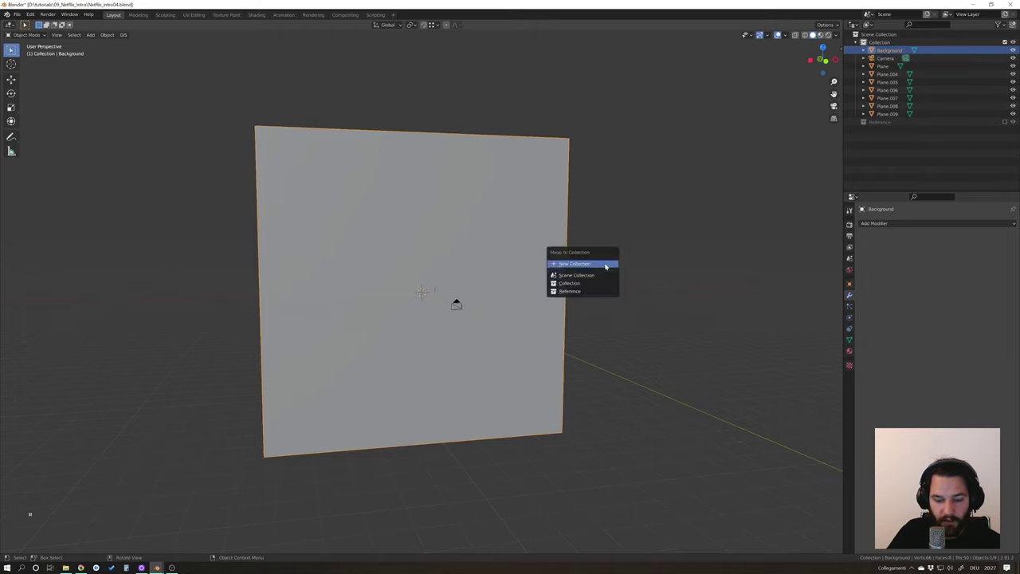
{"action": "key", "text": "shift+m"}
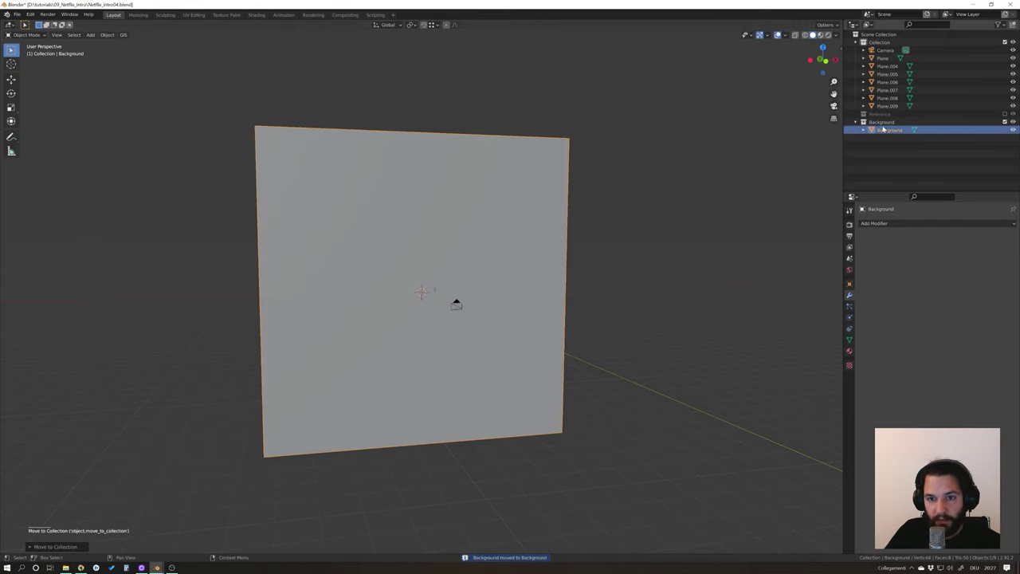
{"action": "left_click", "coordinate": [621, 219]}
{"action": "left_click", "coordinate": [568, 209]}
{"action": "middle_click", "coordinate": [694, 262]}
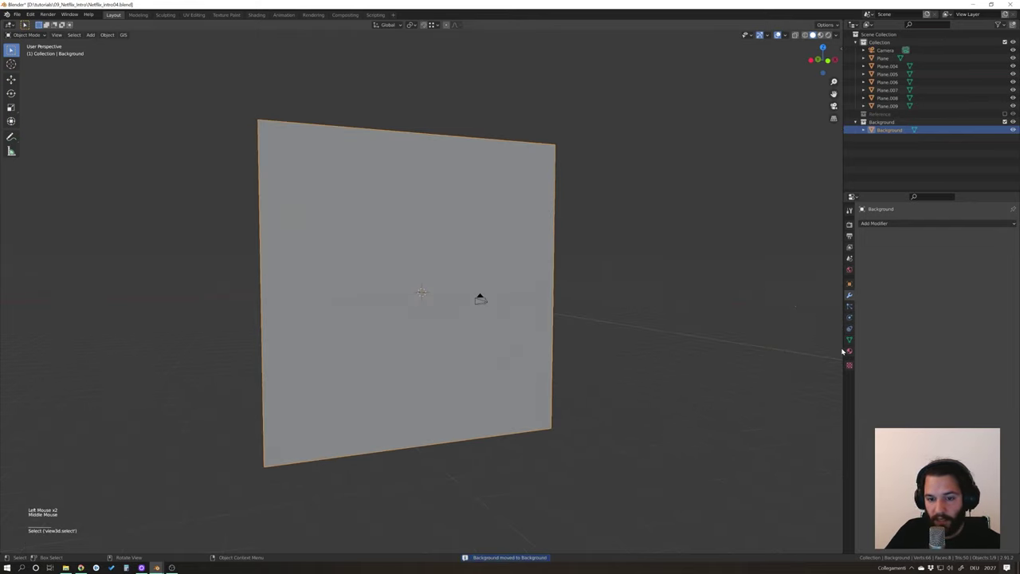
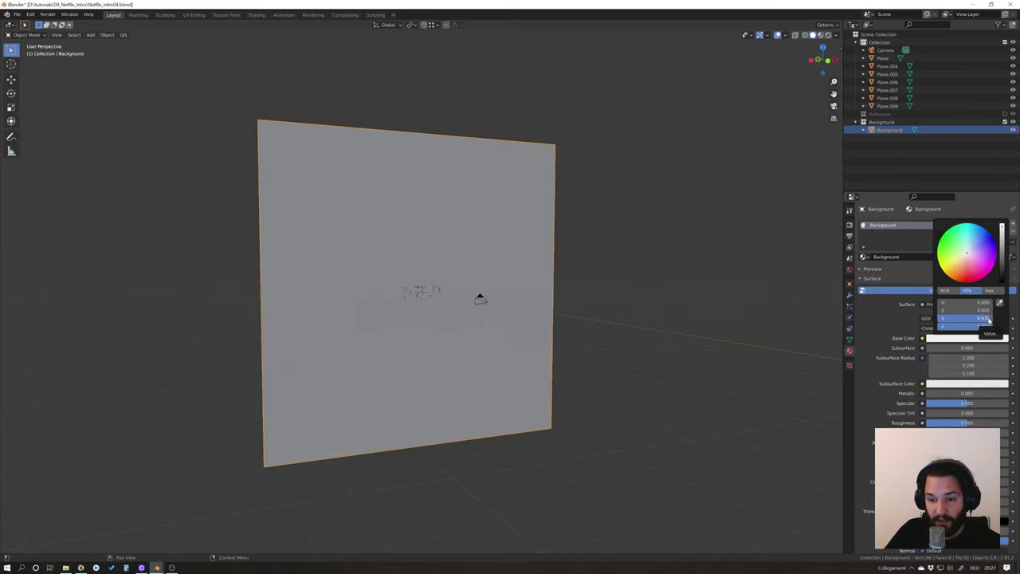
Give the Background plane a white Background material and save the file.
{"action": "left_click", "coordinate": [565, 302]}
{"action": "middle_click", "coordinate": [577, 304]}
{"action": "scroll", "scroll_direction": "up", "scroll_amount": 3}
{"action": "middle_click", "coordinate": [534, 297]}
{"action": "key", "text": "ctrl+s"}
{"action": "scroll", "scroll_direction": "down", "scroll_amount": 3}
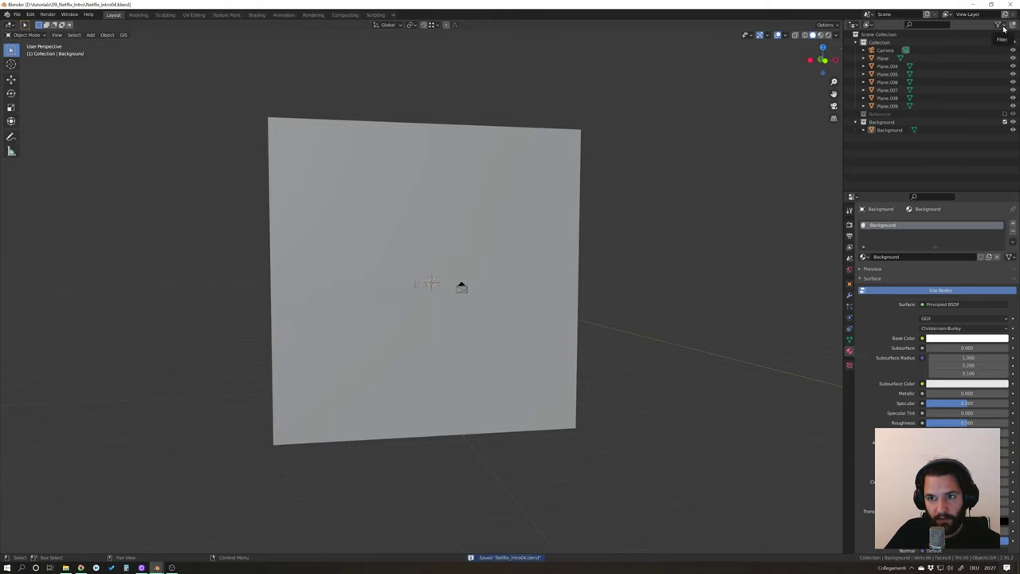
Enable the Outliner selectability filter and make the Background collection unselectable.
{"action": "left_click", "coordinate": [1006, 26]}
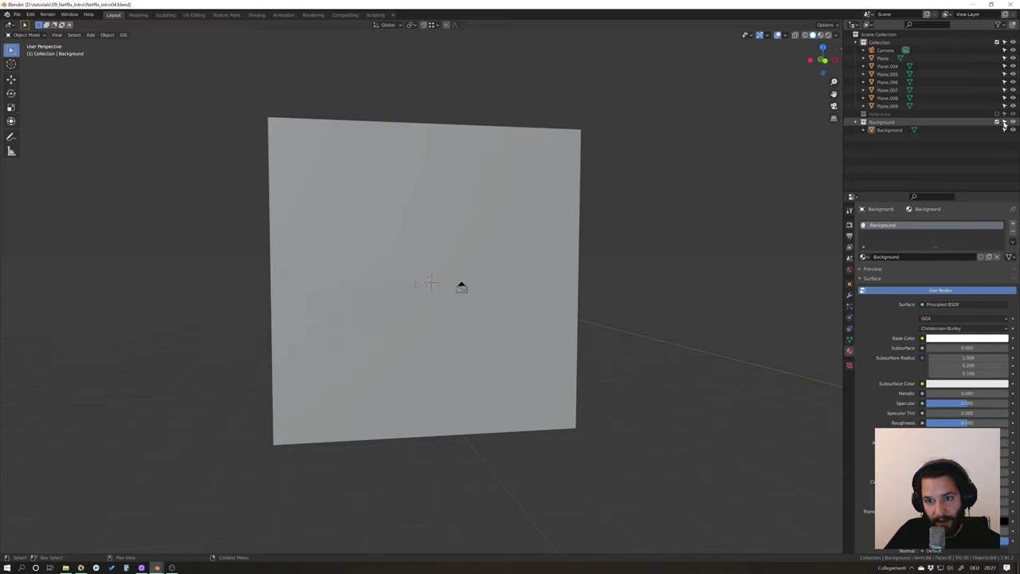
{"action": "left_click", "coordinate": [1009, 122]}
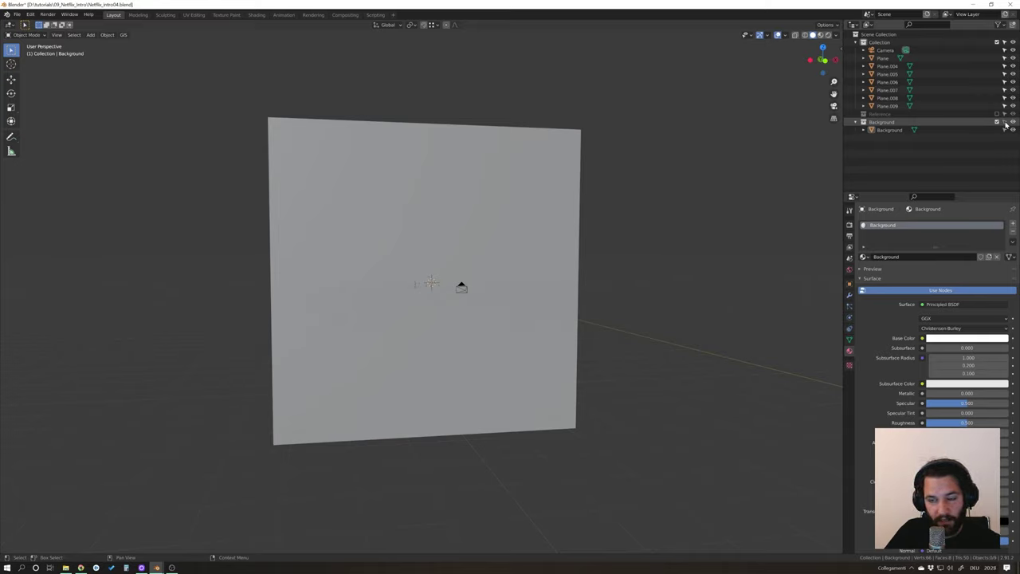
{"action": "scroll", "scroll_direction": "down", "scroll_amount": 3}
{"action": "middle_click", "coordinate": [700, 254]}
{"action": "scroll", "scroll_direction": "up", "scroll_amount": 3}
{"action": "left_click", "coordinate": [583, 256]}
{"action": "left_click", "coordinate": [542, 275]}
{"action": "left_click", "coordinate": [570, 250]}
{"action": "left_click", "coordinate": [560, 286]}
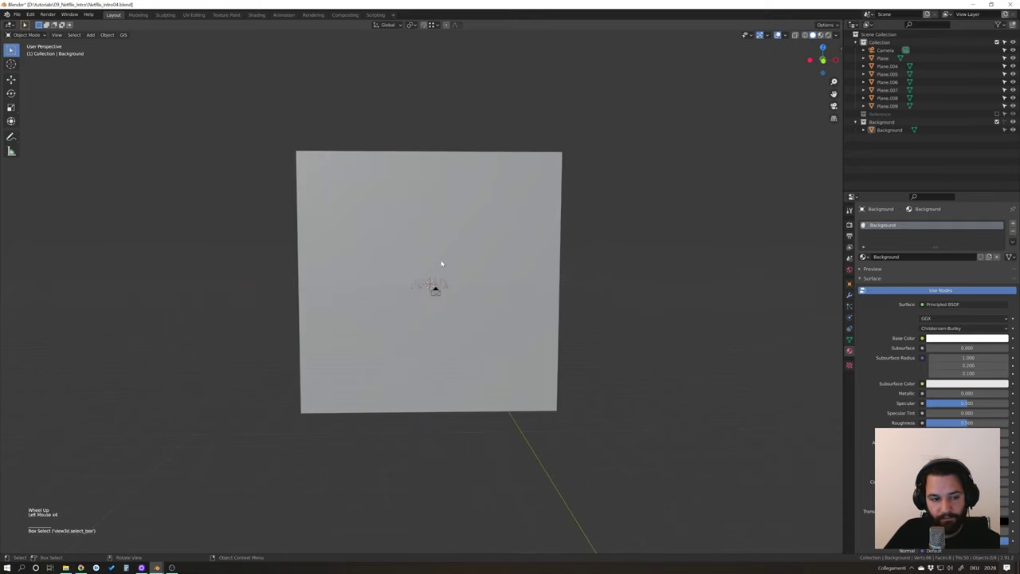
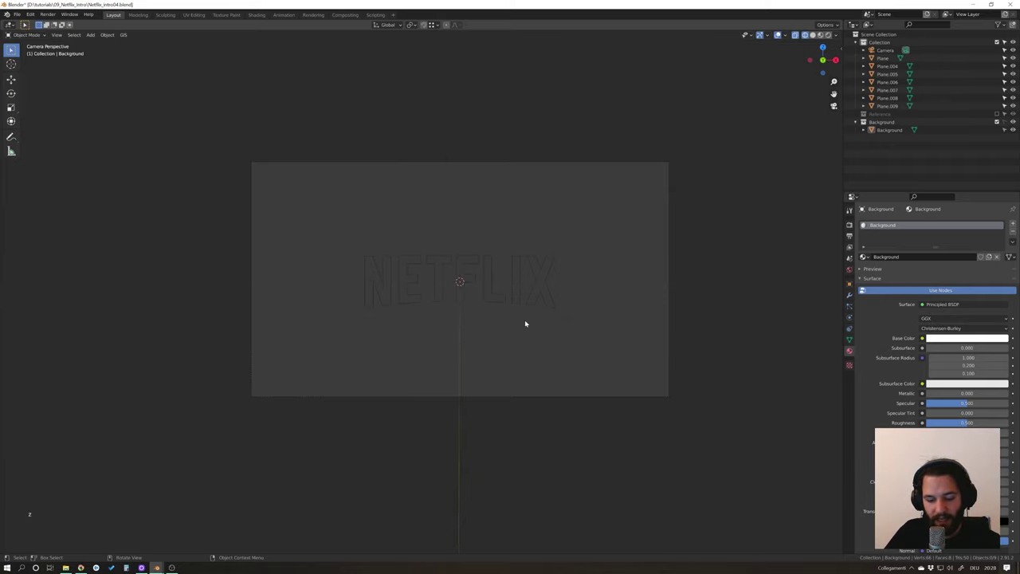
Save the file and switch the scene's render engine to Cycles on GPU Compute.
{"action": "key", "text": "ctrl+s"}
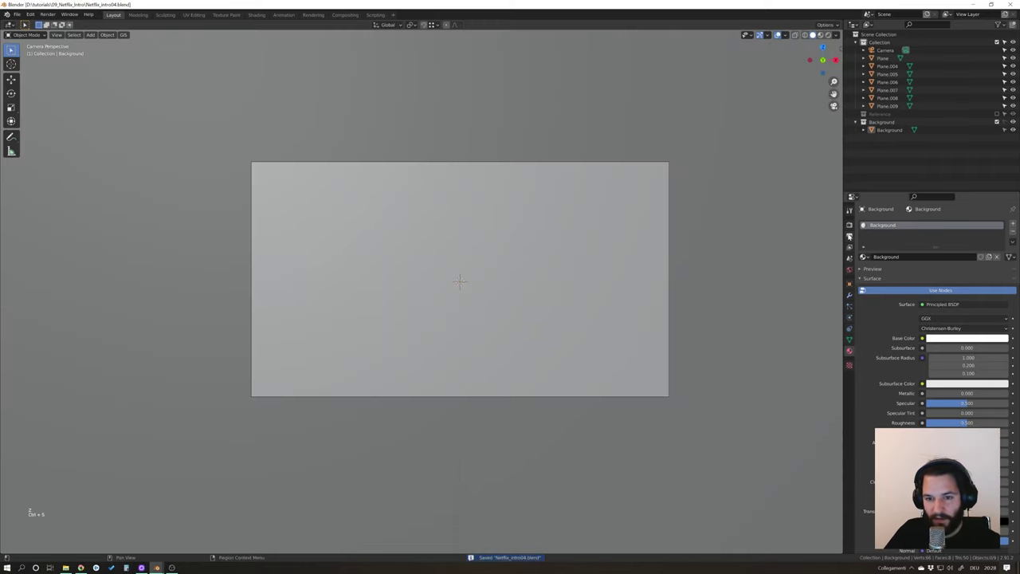
{"action": "left_click", "coordinate": [850, 233]}
{"action": "left_click", "coordinate": [850, 223]}
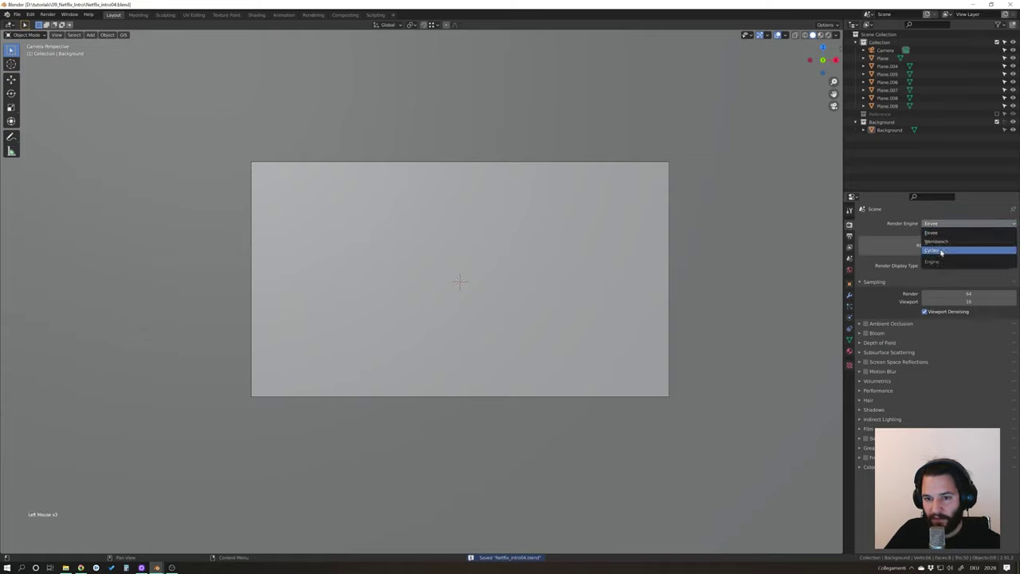
{"action": "left_click", "coordinate": [874, 394]}
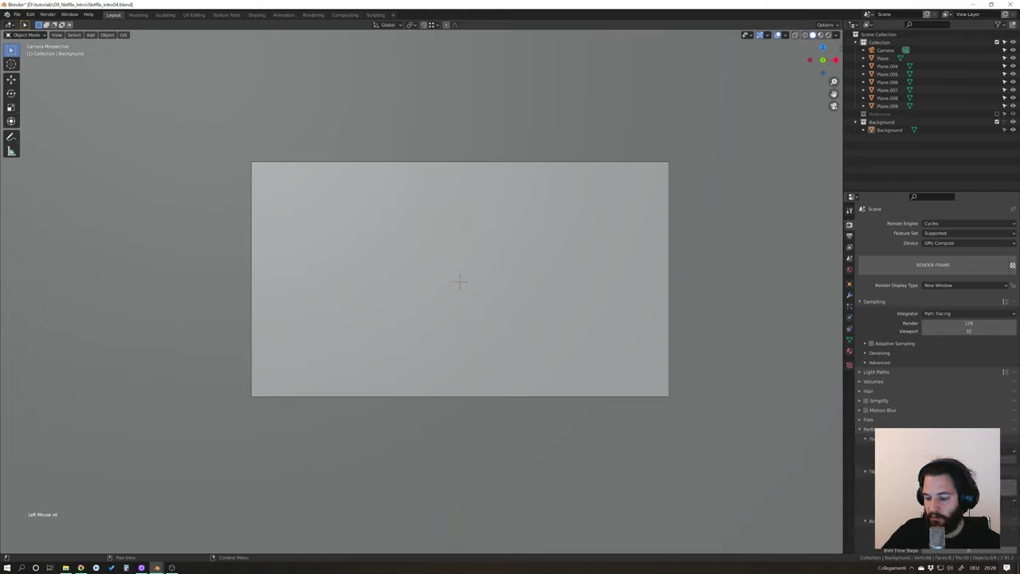
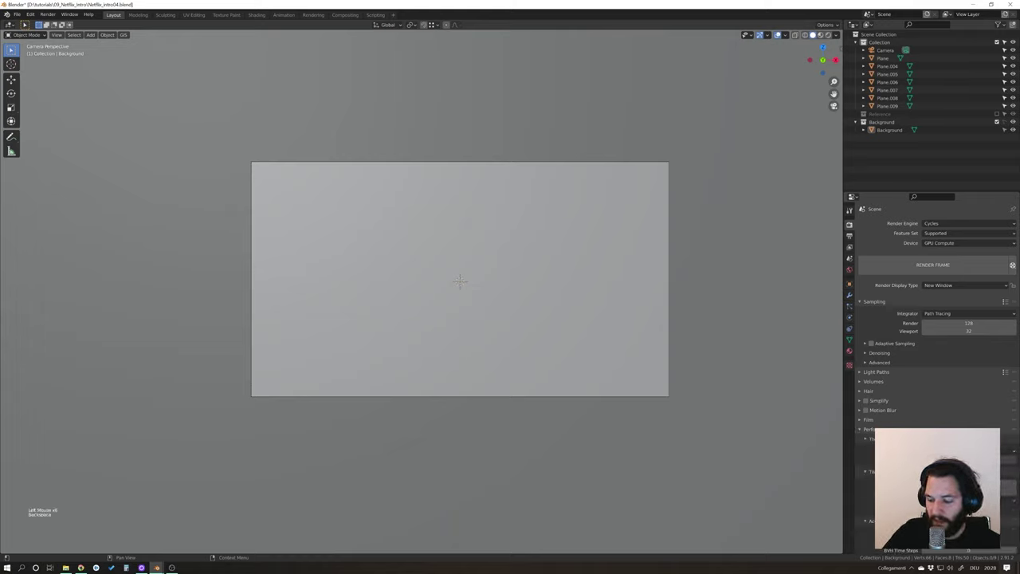
{"action": "key", "text": "ctrl+s"}
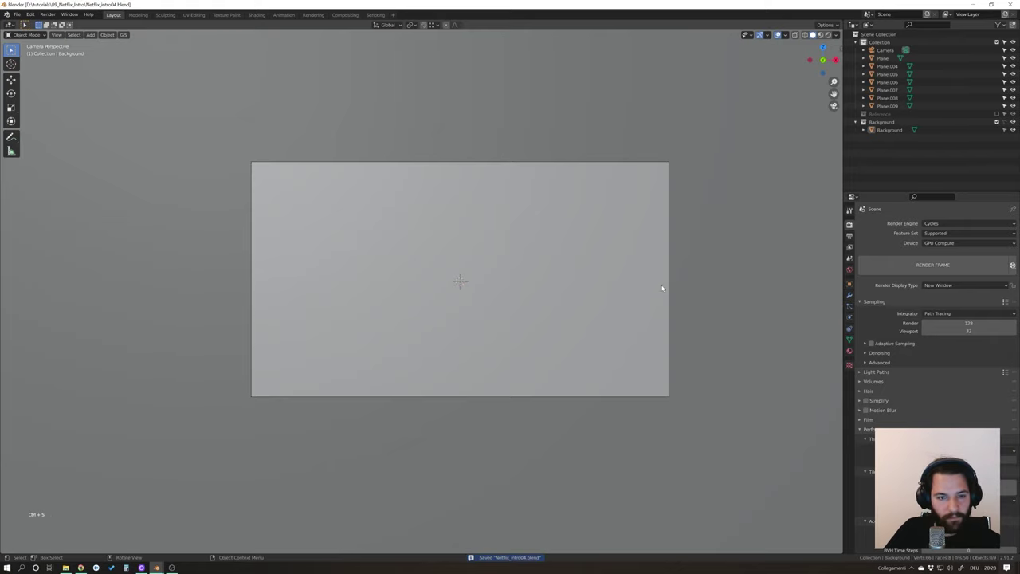
Preview the scene with rendered shading through the camera and add a new collection.
{"action": "key", "text": "z"}
{"action": "middle_click", "coordinate": [586, 340]}
{"action": "scroll", "scroll_direction": "down", "scroll_amount": 3}
{"action": "left_click", "coordinate": [589, 309]}
{"action": "middle_click", "coordinate": [595, 306]}
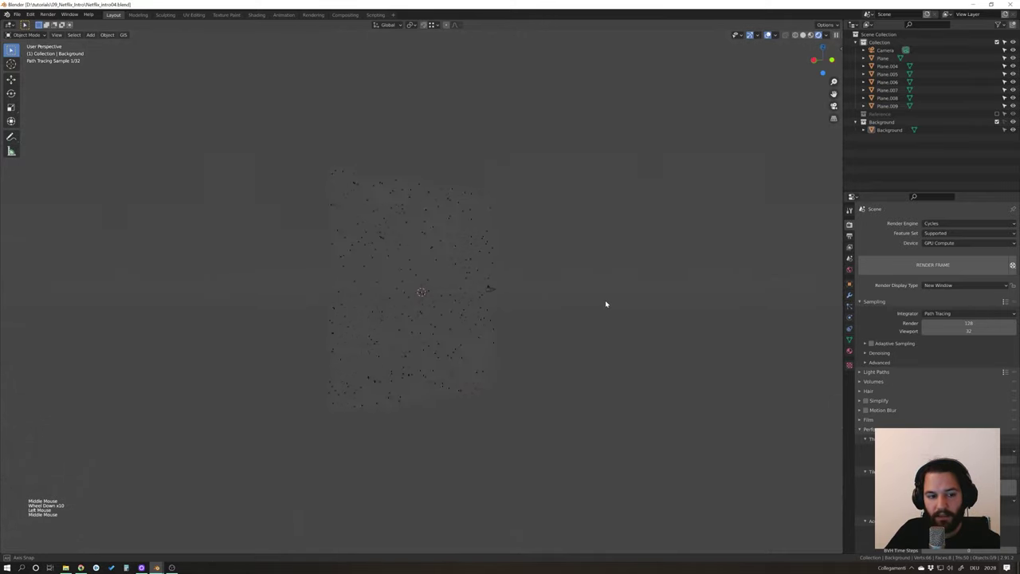
{"action": "middle_click", "coordinate": [597, 304]}
{"action": "key", "text": "KP_0"}
{"action": "key", "text": "z"}
{"action": "scroll", "scroll_direction": "up", "scroll_amount": 3}
{"action": "middle_click", "coordinate": [571, 290]}
{"action": "scroll", "scroll_direction": "down", "scroll_amount": 3}
{"action": "key", "text": "shift+a"}
Rename the new collection 'Camera and lights' and move the Camera into it.
{"action": "right_click", "coordinate": [874, 152]}
{"action": "double_click", "coordinate": [895, 139]}
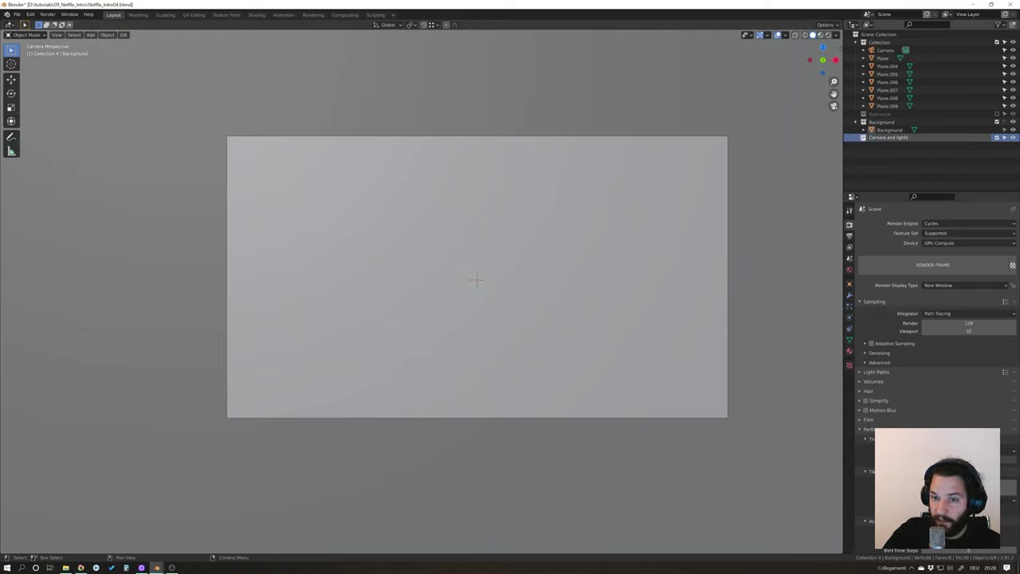
{"action": "left_click", "coordinate": [888, 50]}
{"action": "left_click", "coordinate": [891, 129]}
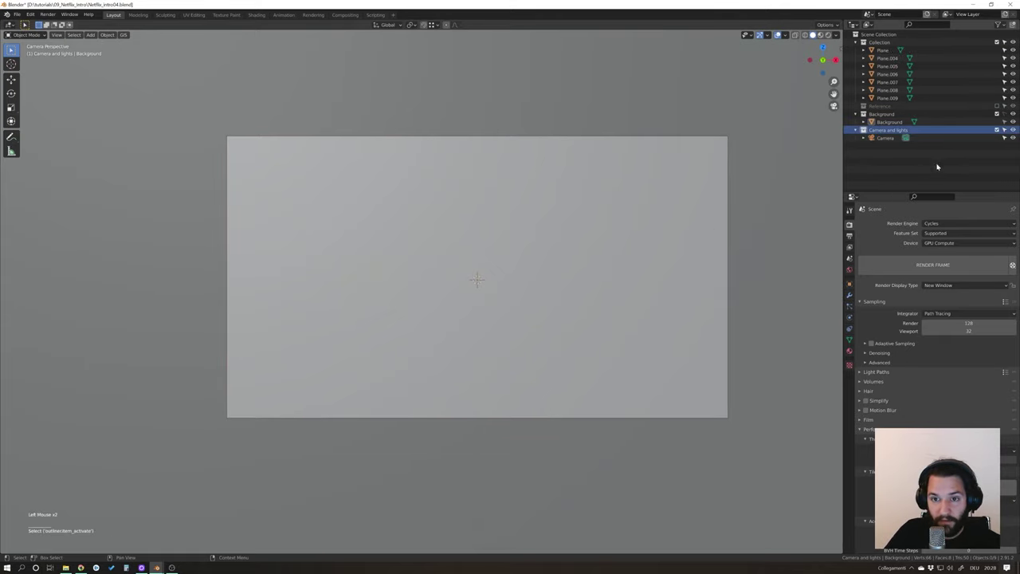
{"action": "key", "text": "shift+a"}
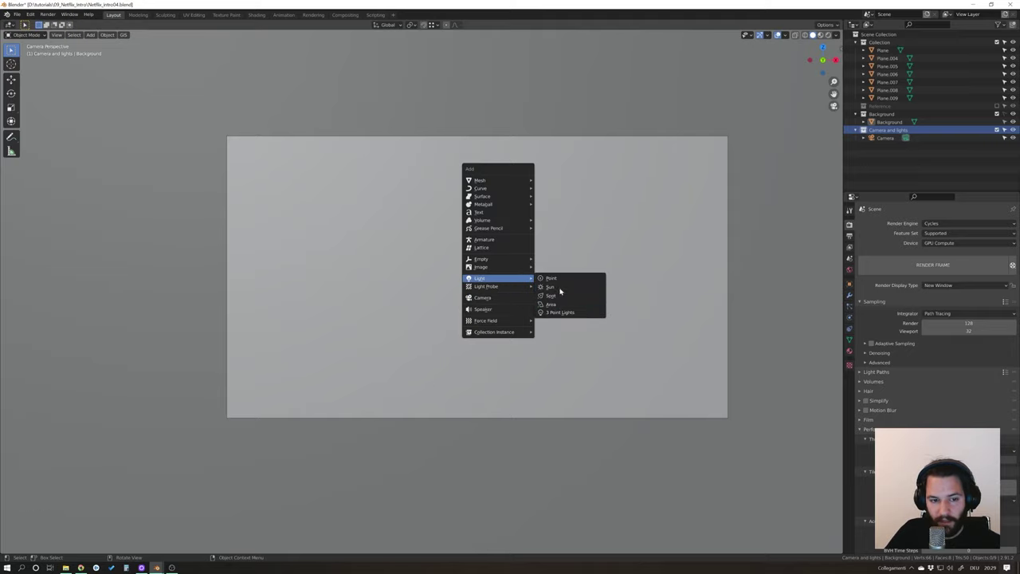
Add a Sun light to the Camera and lights collection.
{"action": "scroll", "scroll_direction": "down", "scroll_amount": 3}
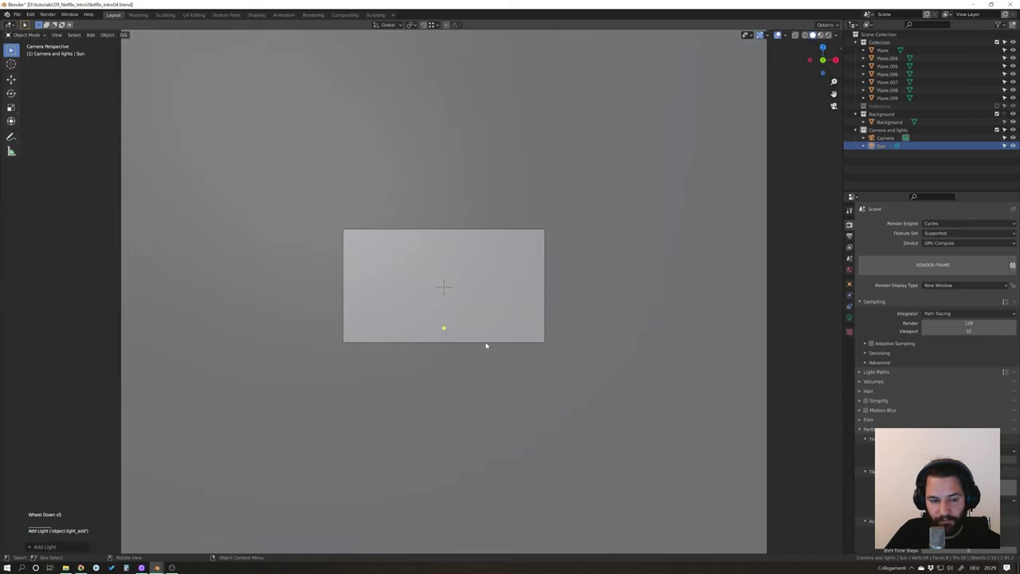
{"action": "key", "text": "r"}
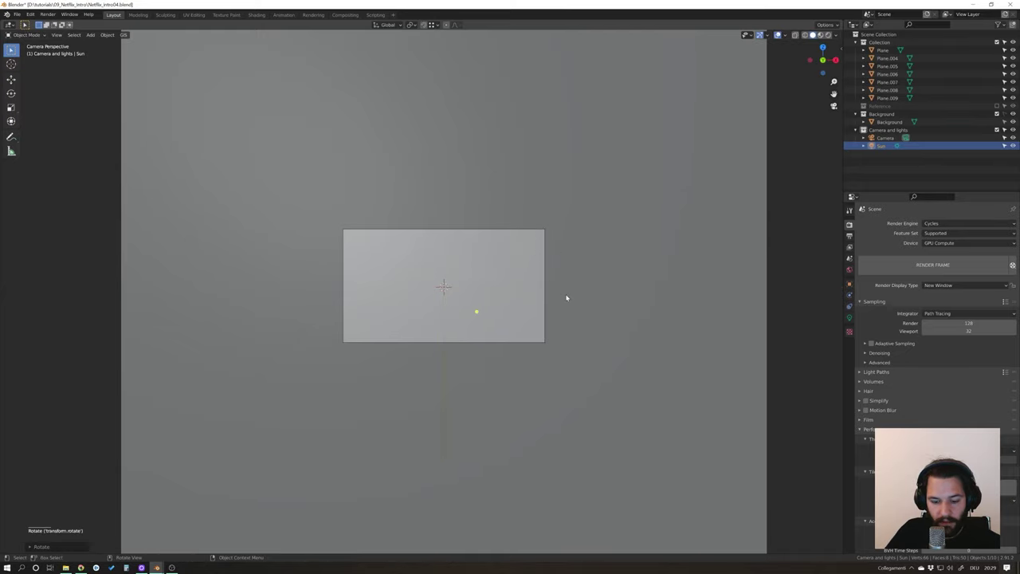
{"action": "key", "text": "t"}
{"action": "key", "text": "z"}
{"action": "scroll", "scroll_direction": "up", "scroll_amount": 3}
{"action": "key", "text": "r"}
{"action": "scroll", "scroll_direction": "up", "scroll_amount": 3}
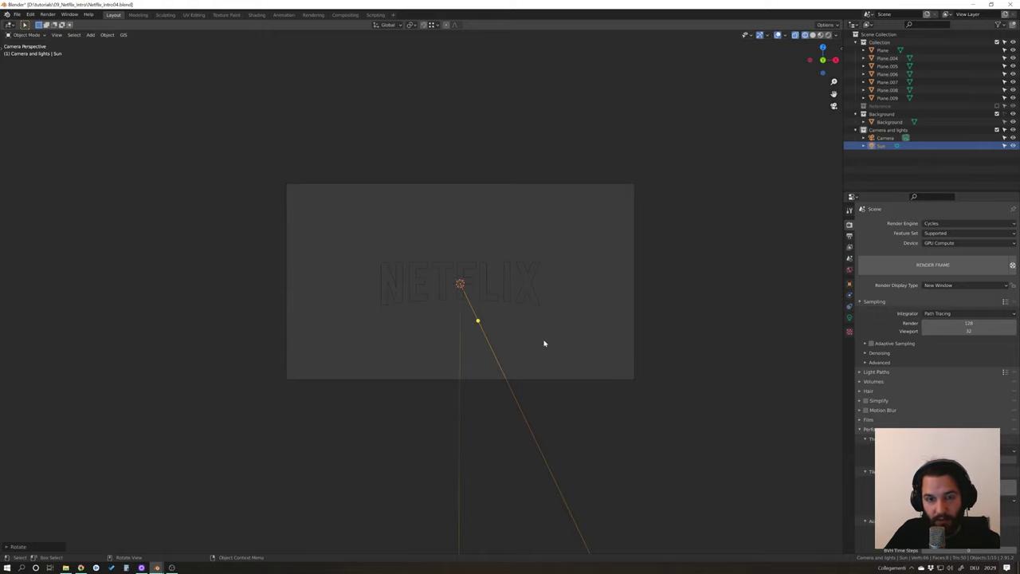
Move the Sun along the Y axis toward the letters and check it through the camera.
{"action": "key", "text": "g"}
{"action": "middle_click", "coordinate": [557, 344]}
{"action": "scroll", "scroll_direction": "down", "scroll_amount": 3}
{"action": "middle_click", "coordinate": [544, 347]}
{"action": "key", "text": "g"}
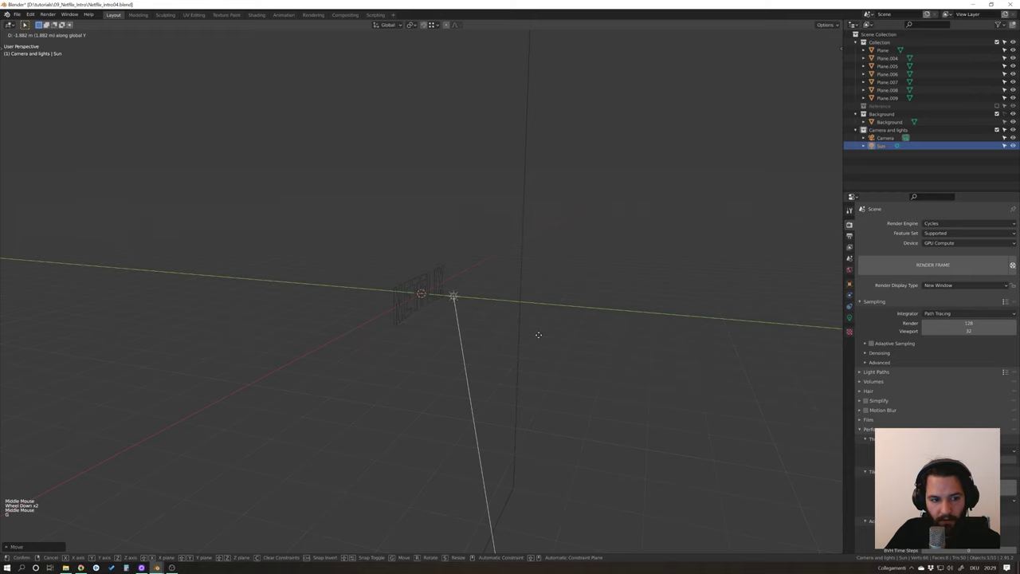
{"action": "middle_click", "coordinate": [548, 326]}
{"action": "key", "text": "KP_0"}
{"action": "key", "text": "z"}
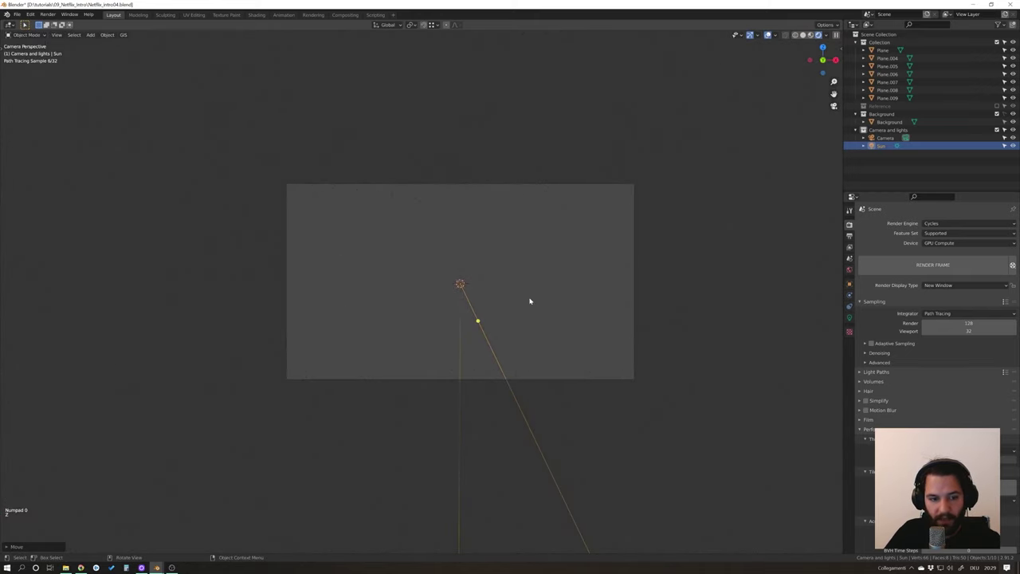
Rotate the Sun about the X axis from top view so it angles over the NETFLIX letters.
{"action": "left_click", "coordinate": [874, 295]}
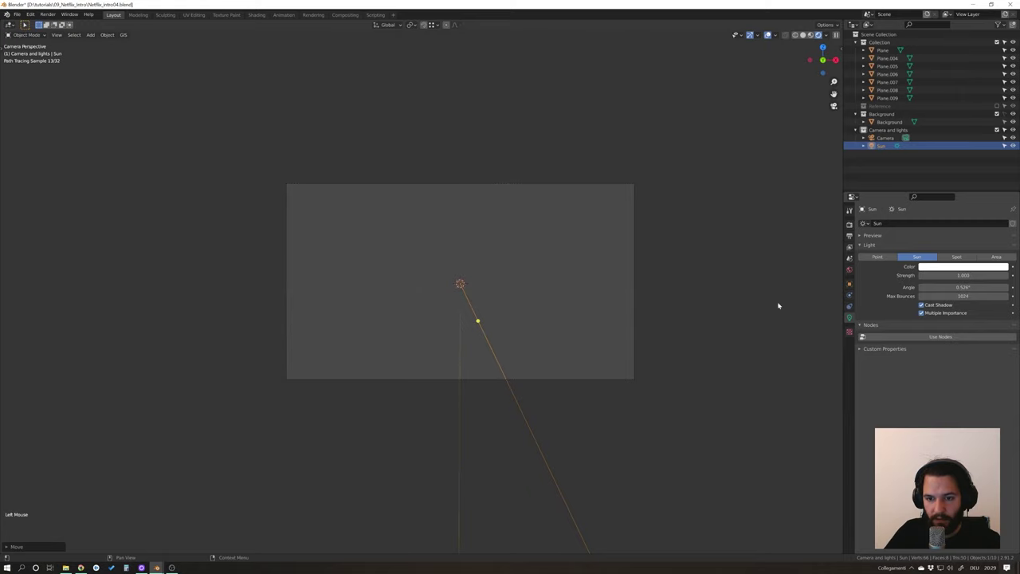
{"action": "middle_click", "coordinate": [521, 305]}
{"action": "scroll", "scroll_direction": "down", "scroll_amount": 3}
{"action": "middle_click", "coordinate": [561, 331]}
{"action": "middle_click", "coordinate": [510, 331]}
{"action": "key", "text": "KP_7"}
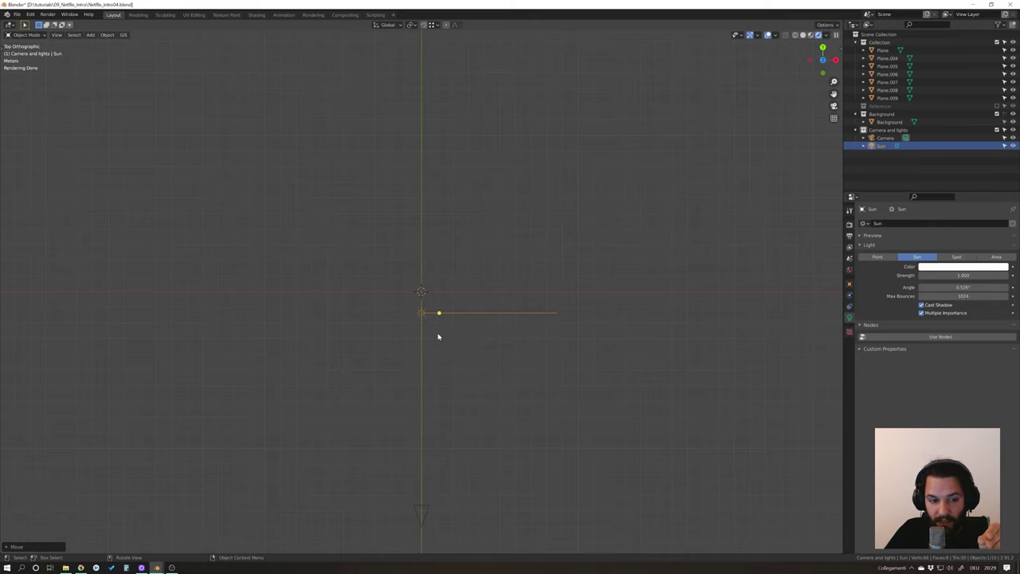
{"action": "middle_click", "coordinate": [444, 334]}
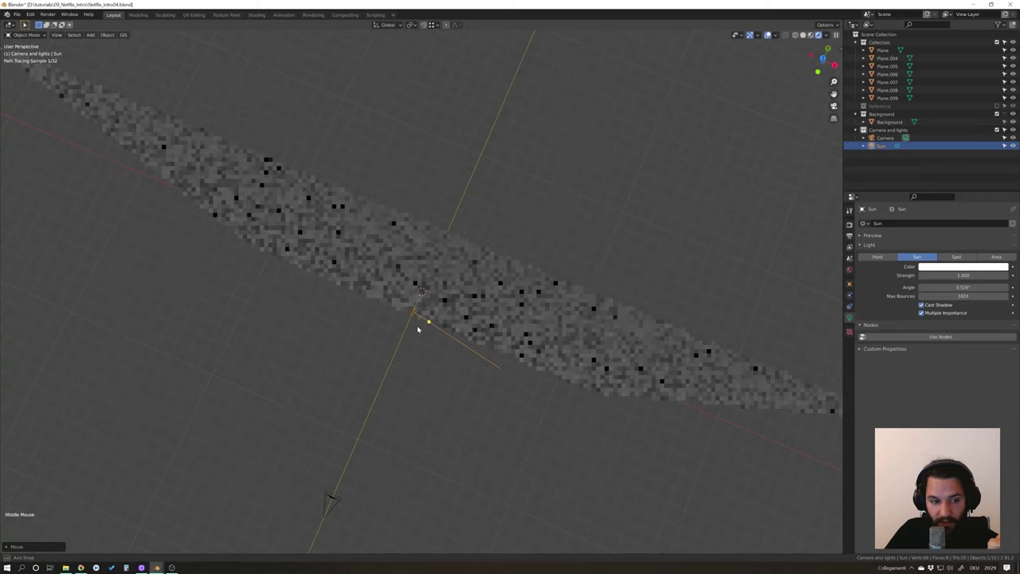
{"action": "scroll", "scroll_direction": "down", "scroll_amount": 3}
{"action": "middle_click", "coordinate": [446, 330]}
{"action": "middle_click", "coordinate": [505, 342]}
{"action": "scroll", "scroll_direction": "up", "scroll_amount": 3}
{"action": "key", "text": "r"}
{"action": "scroll", "scroll_direction": "up", "scroll_amount": 3}
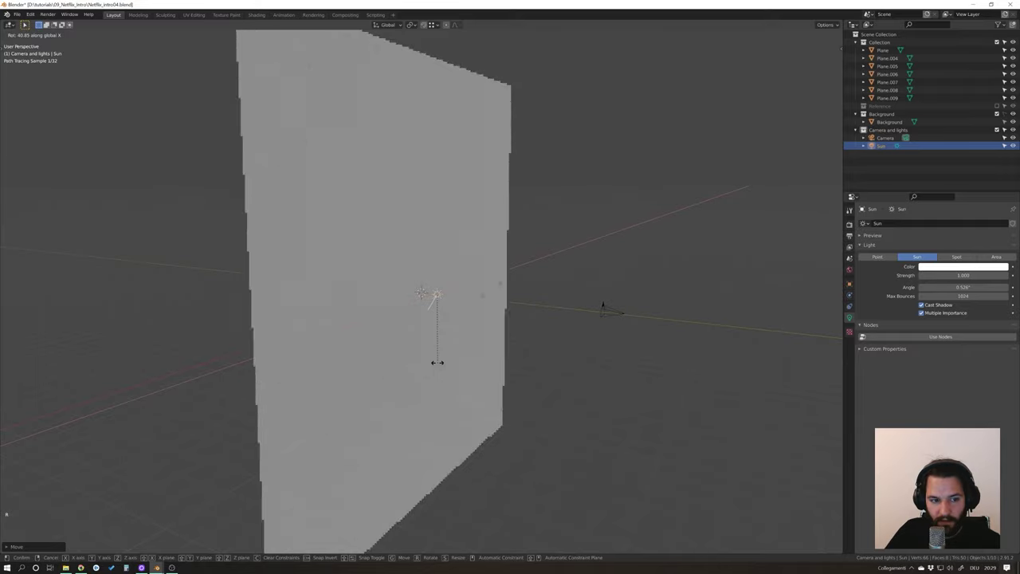
{"action": "middle_click", "coordinate": [457, 352]}
{"action": "key", "text": "KP_0"}
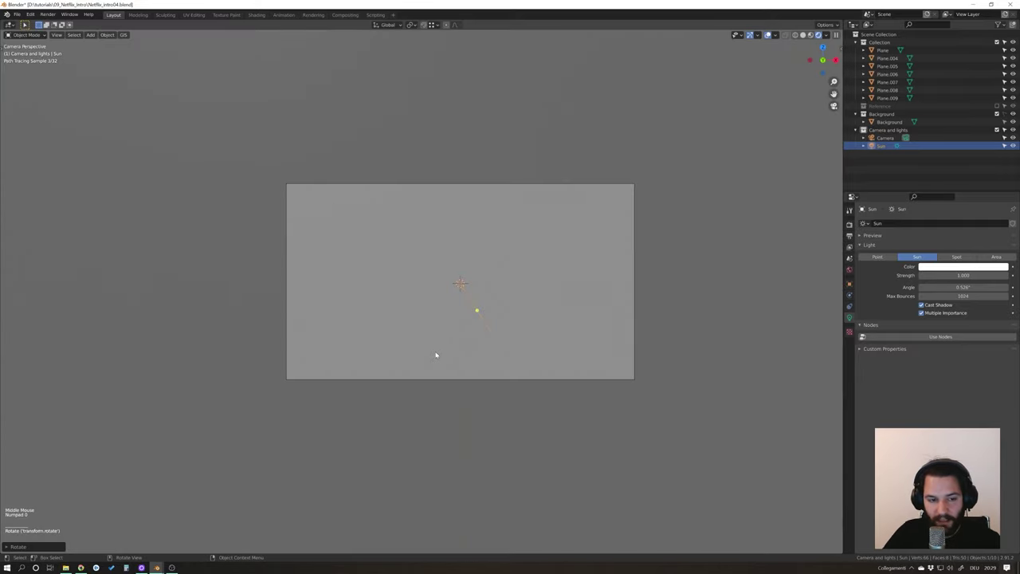
{"action": "key", "text": "z"}
{"action": "middle_click", "coordinate": [525, 334]}
{"action": "scroll", "scroll_direction": "down", "scroll_amount": 3}
Close the Netflix intro reference video and return to the scene with the Sun light selected.
{"action": "middle_click", "coordinate": [518, 331]}
{"action": "left_click", "coordinate": [429, 295]}
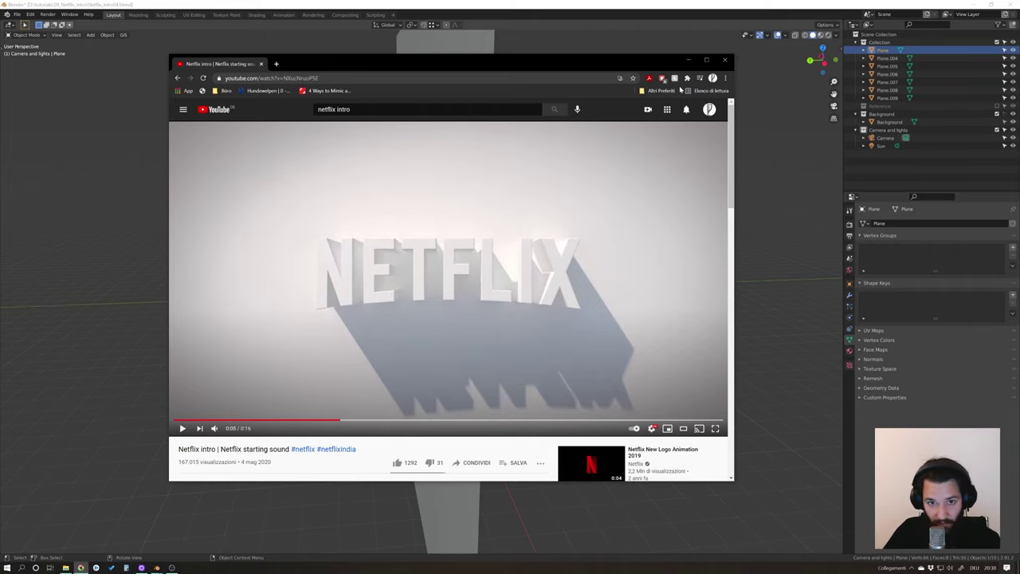
{"action": "middle_click", "coordinate": [505, 322]}
{"action": "scroll", "scroll_direction": "up", "scroll_amount": 3}
{"action": "middle_click", "coordinate": [506, 326]}
{"action": "middle_click", "coordinate": [537, 330]}
{"action": "middle_click", "coordinate": [499, 325]}
{"action": "middle_click", "coordinate": [435, 325]}
{"action": "left_click", "coordinate": [461, 198]}
{"action": "left_click", "coordinate": [239, 183]}
{"action": "left_click", "coordinate": [415, 295]}
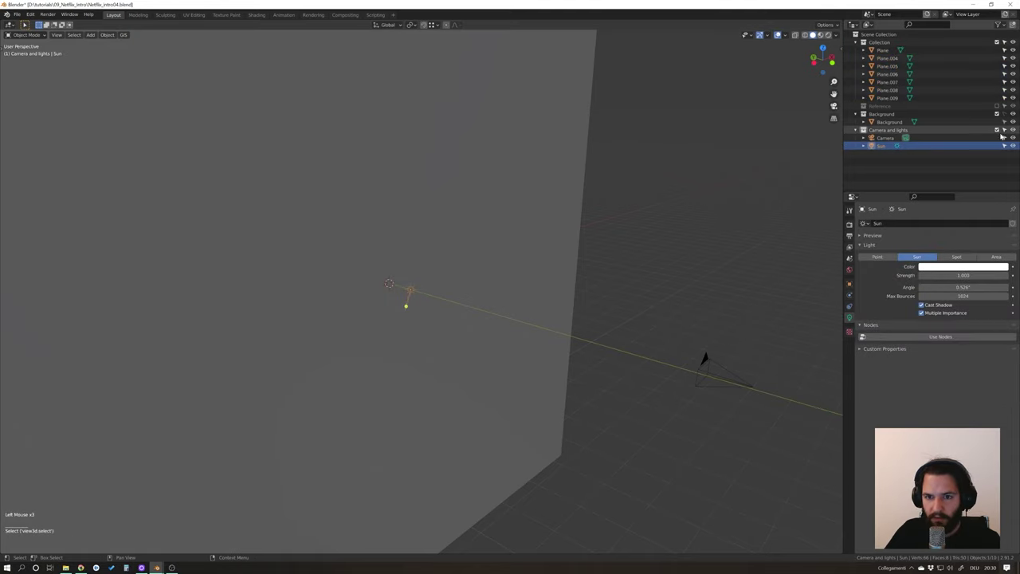
{"action": "left_click", "coordinate": [753, 237]}
{"action": "left_click", "coordinate": [933, 201]}
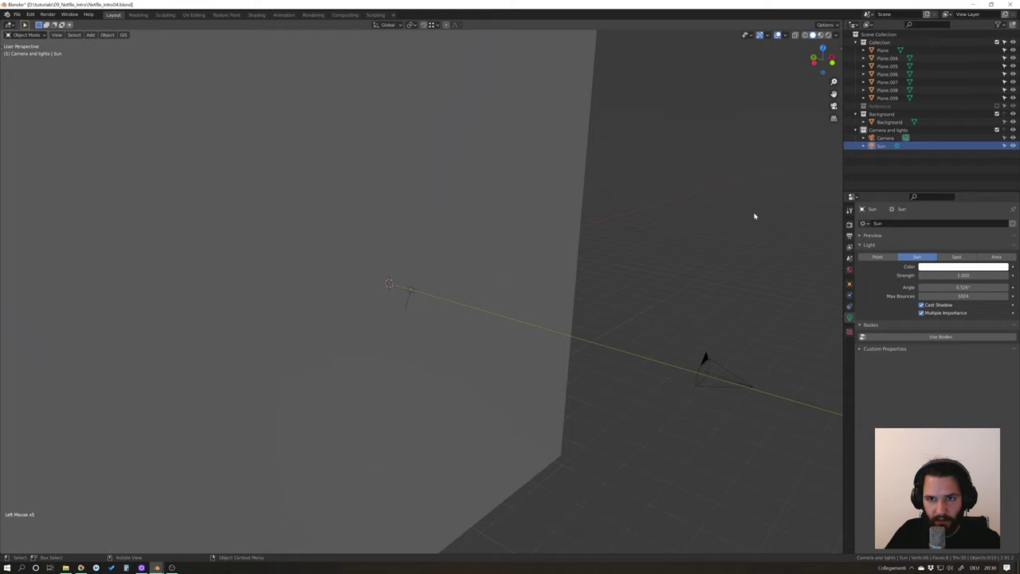
{"action": "left_click", "coordinate": [498, 212]}
{"action": "middle_click", "coordinate": [458, 298]}
{"action": "scroll", "scroll_direction": "up", "scroll_amount": 3}
Add a Solidify modifier with 0.44 m thickness to the N letter plane.
{"action": "middle_click", "coordinate": [468, 306]}
{"action": "left_click", "coordinate": [413, 292]}
{"action": "scroll", "scroll_direction": "up", "scroll_amount": 3}
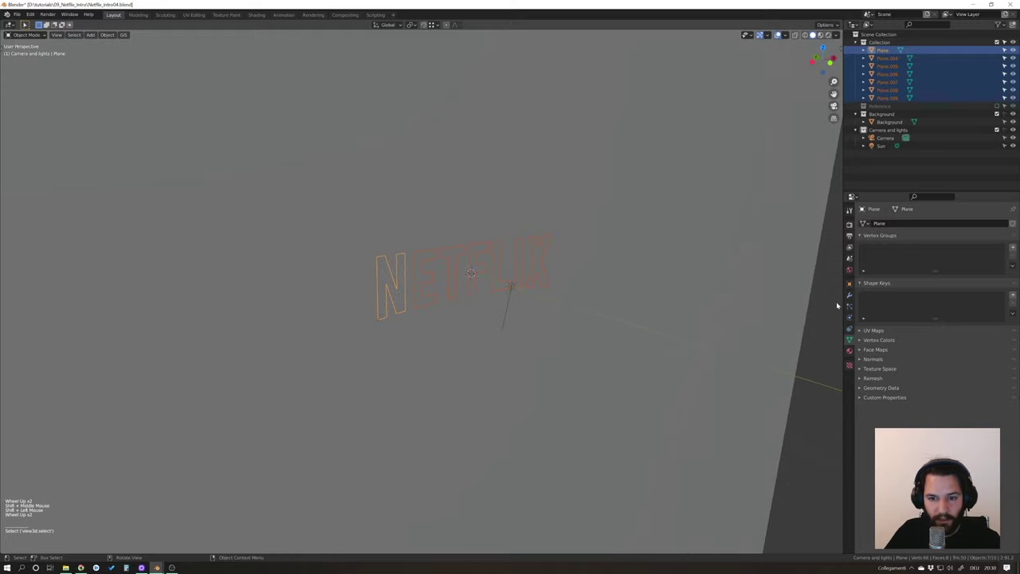
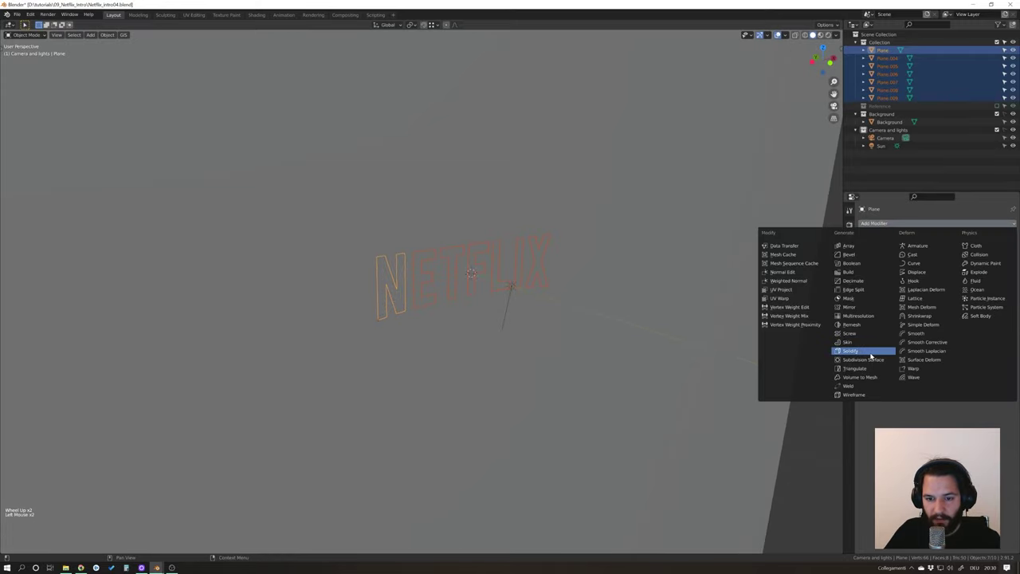
{"action": "middle_click", "coordinate": [558, 328]}
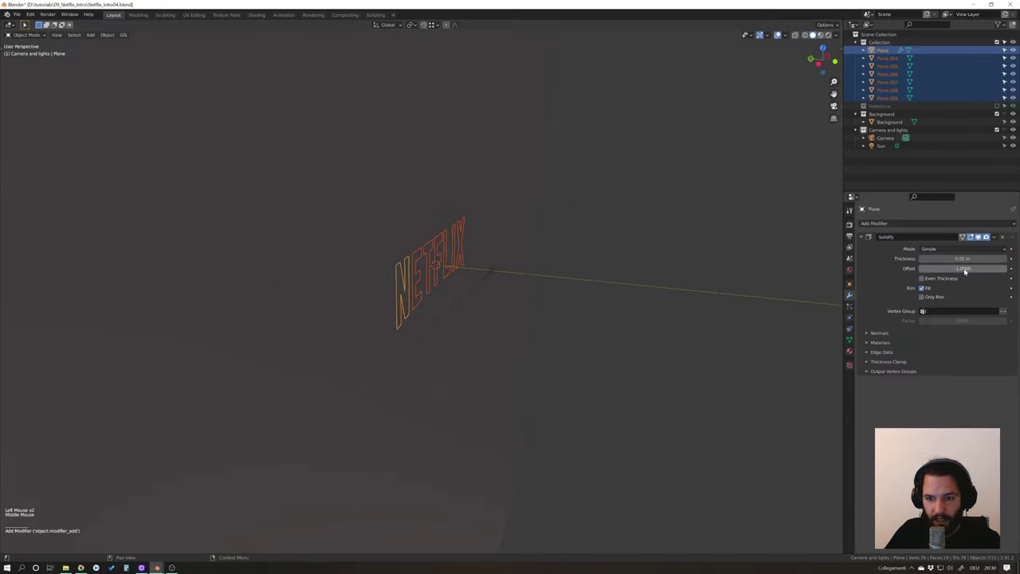
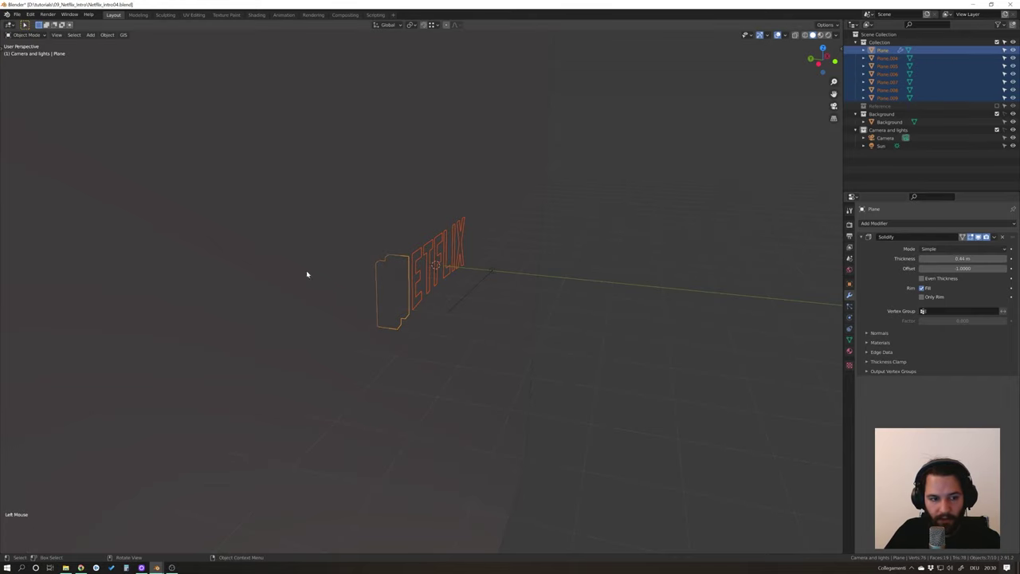
{"action": "left_click", "coordinate": [948, 270]}
{"action": "middle_click", "coordinate": [549, 283]}
{"action": "middle_click", "coordinate": [607, 254]}
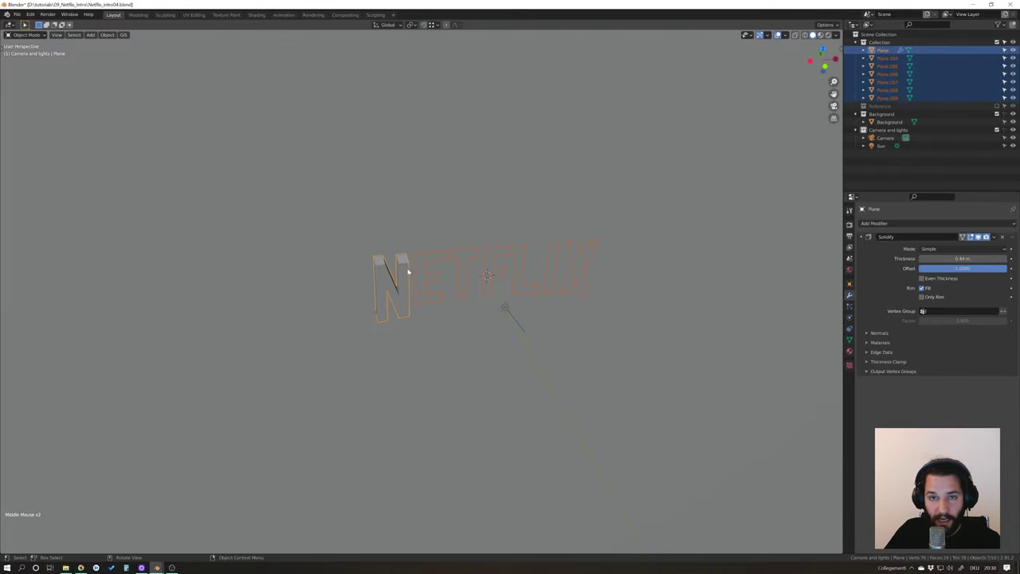
Link the Solidify modifier to all seven NETFLIX letters and check them through the camera.
{"action": "key", "text": "ctrl+l"}
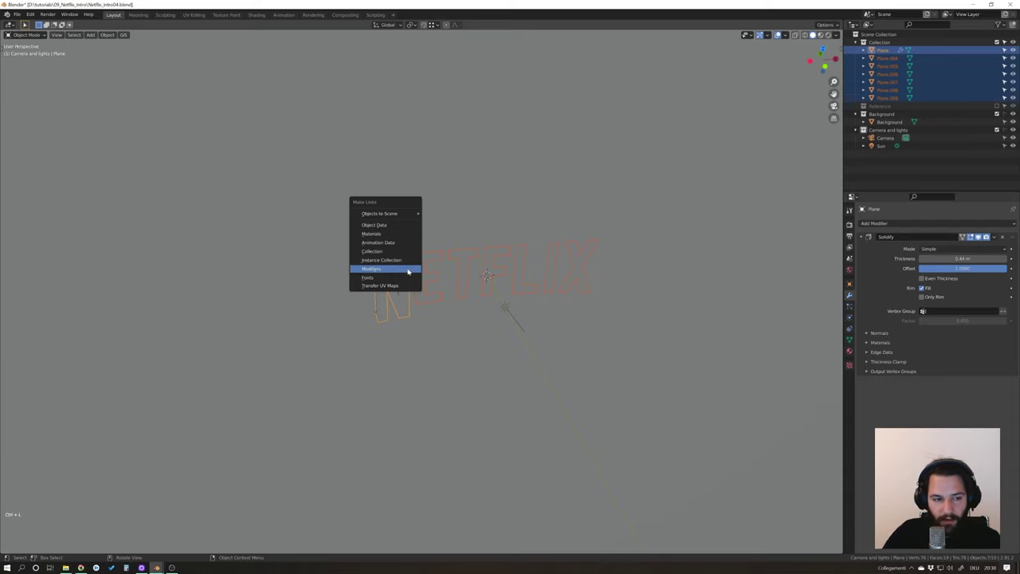
{"action": "middle_click", "coordinate": [466, 270]}
{"action": "left_click", "coordinate": [673, 299]}
{"action": "middle_click", "coordinate": [649, 299]}
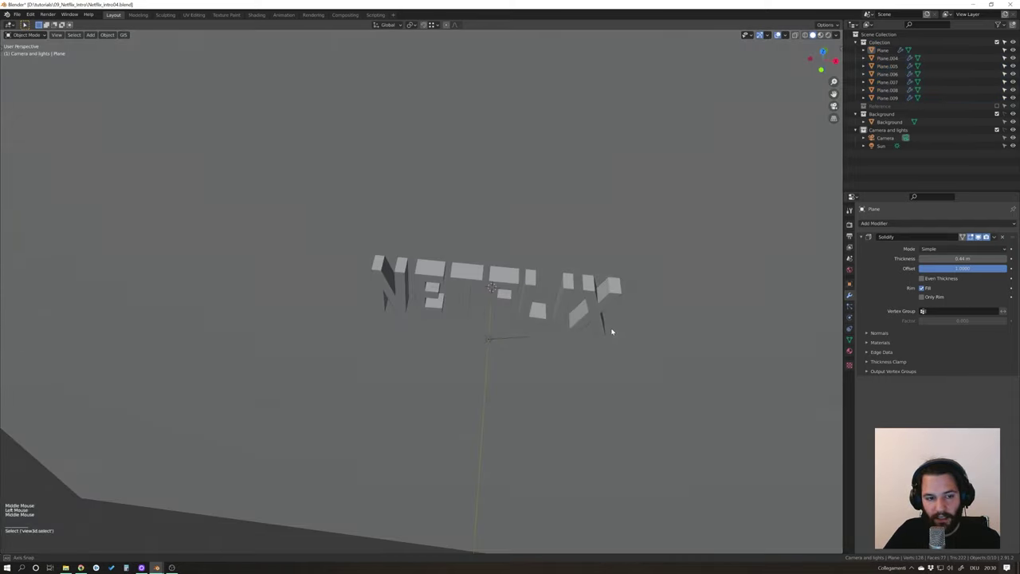
{"action": "key", "text": "KP_0"}
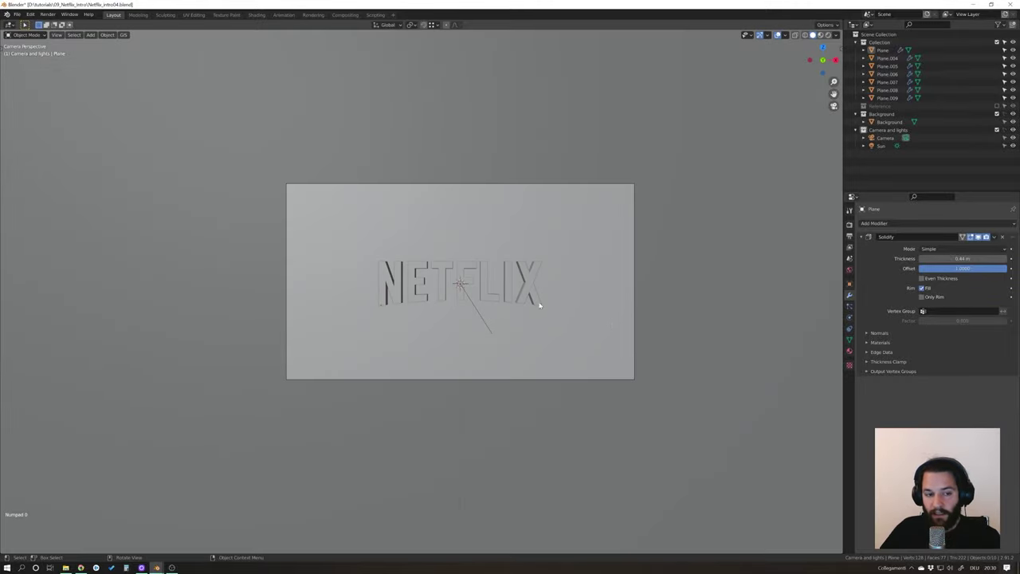
{"action": "scroll", "scroll_direction": "up", "scroll_amount": 3}
{"action": "scroll", "scroll_direction": "up", "scroll_amount": 3}
{"action": "middle_click", "coordinate": [539, 301]}
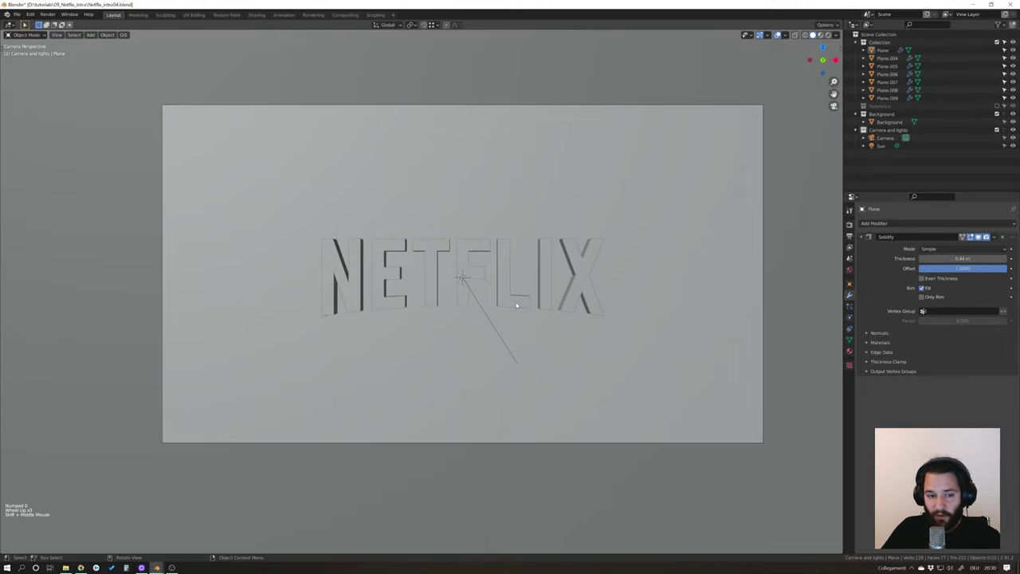
Save the file and preview the thick NETFLIX letters with rendered viewport shading.
{"action": "key", "text": "ctrl+s"}
{"action": "key", "text": "z"}
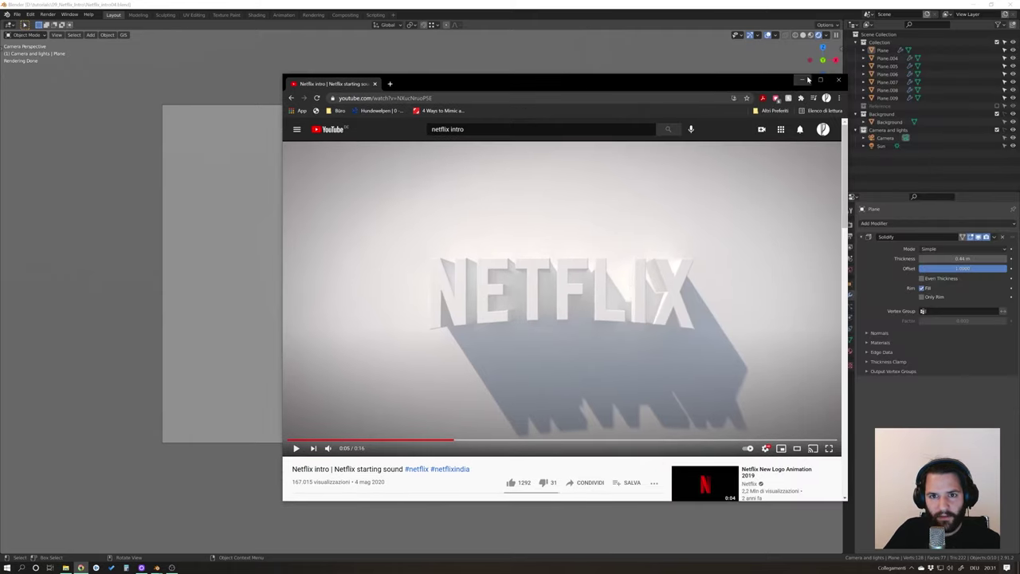
Tint the World background pale lavender and restrict the live preview to a region around the letters.
{"action": "left_click", "coordinate": [854, 269]}
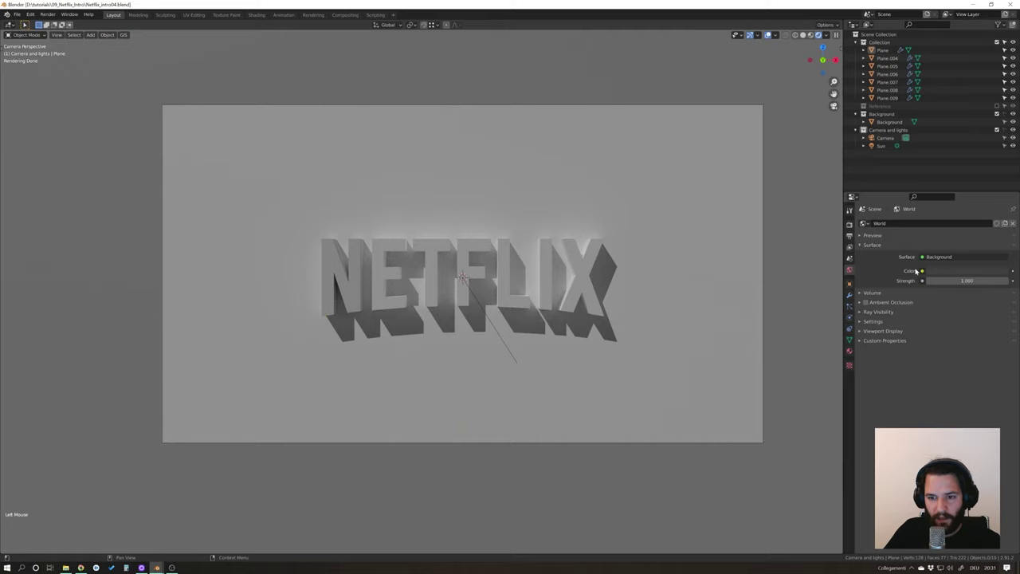
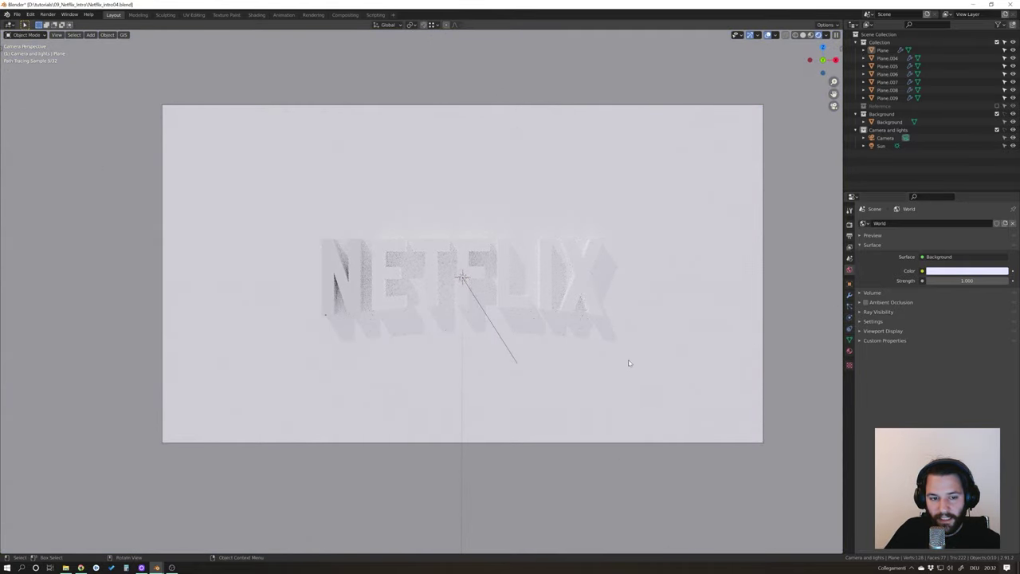
{"action": "key", "text": "ctrl+b"}
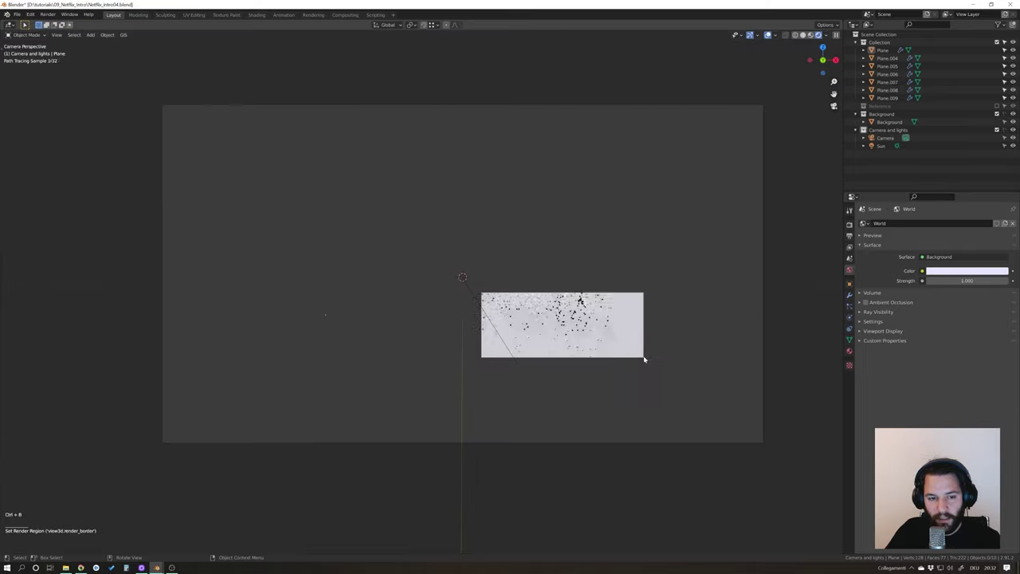
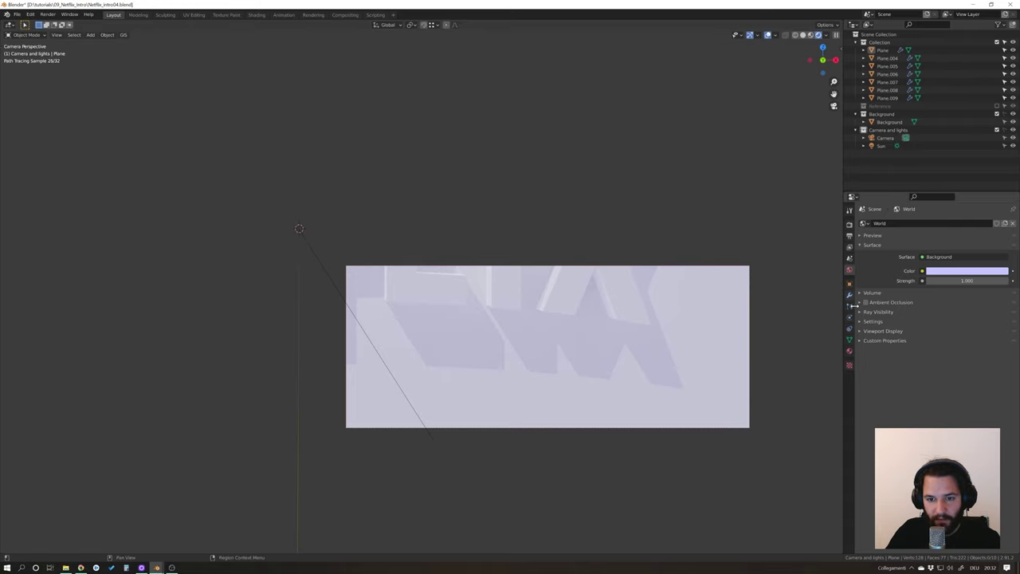
Inspect the Sun light's settings, then retune the World background colour.
{"action": "left_click", "coordinate": [1009, 128]}
{"action": "left_click", "coordinate": [888, 148]}
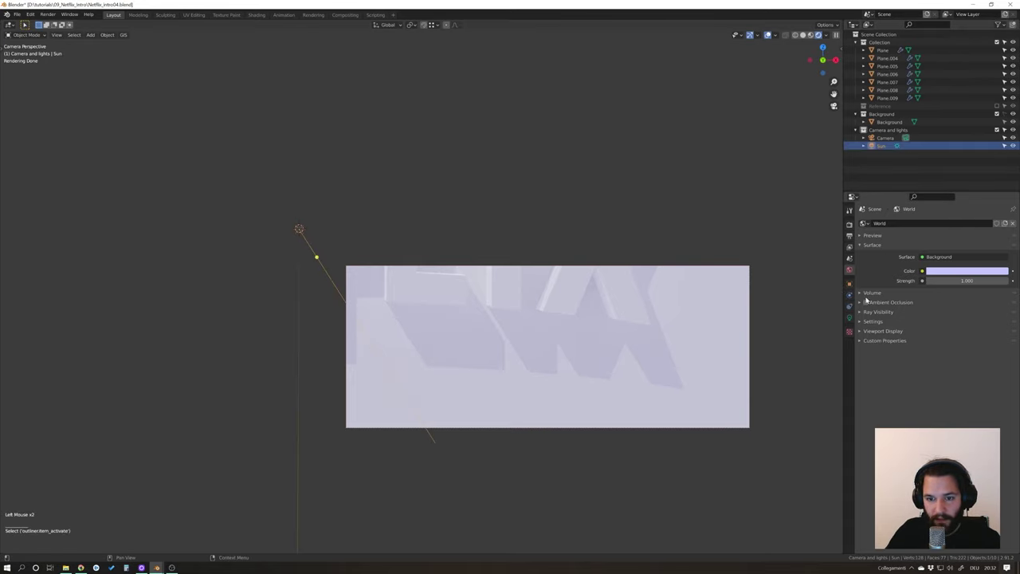
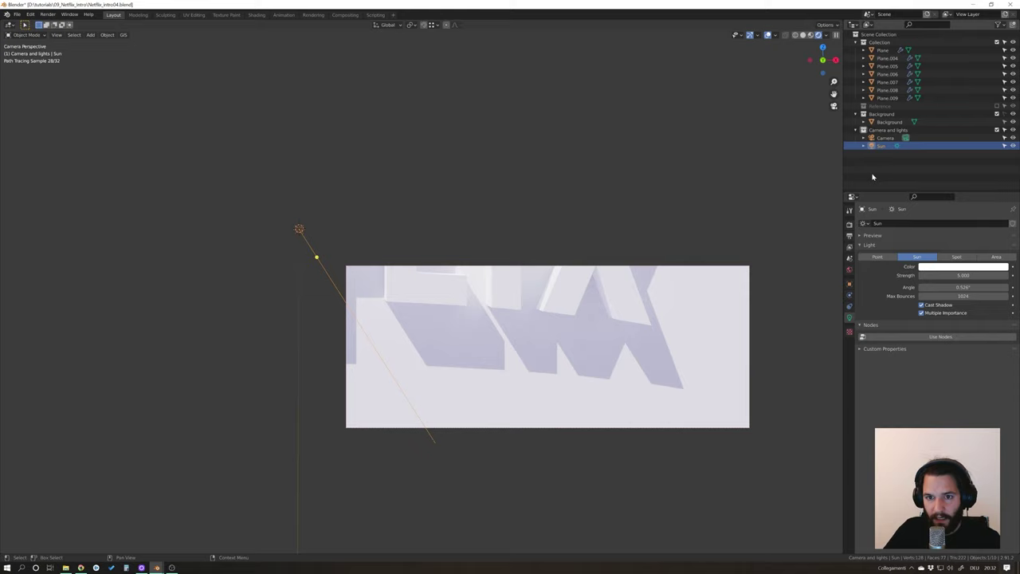
{"action": "left_click", "coordinate": [854, 270]}
{"action": "left_click", "coordinate": [964, 271]}
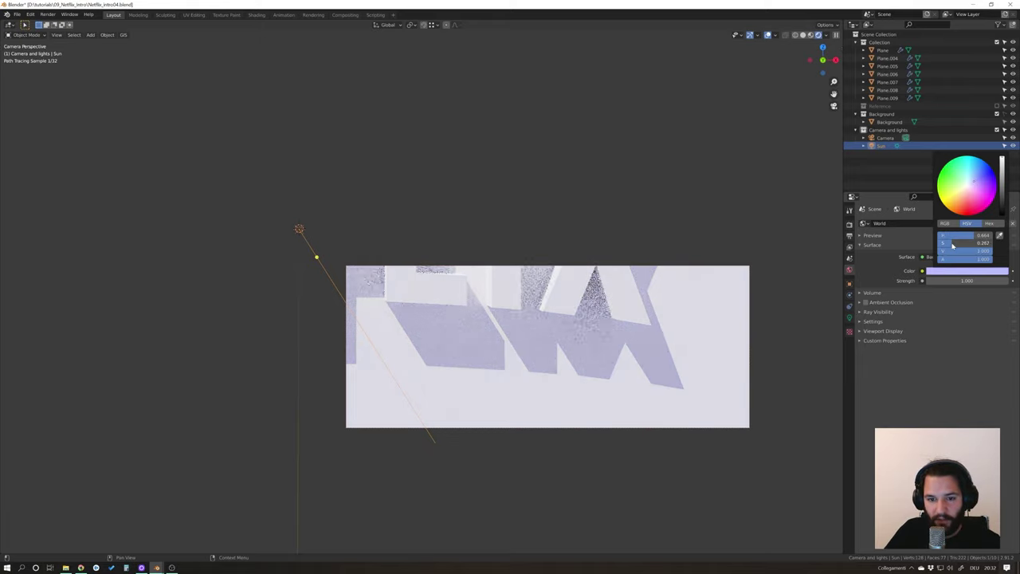
{"action": "scroll", "scroll_direction": "down", "scroll_amount": 3}
Clear the preview region and lower the World background strength to 0.5.
{"action": "key", "text": "ctrl+b"}
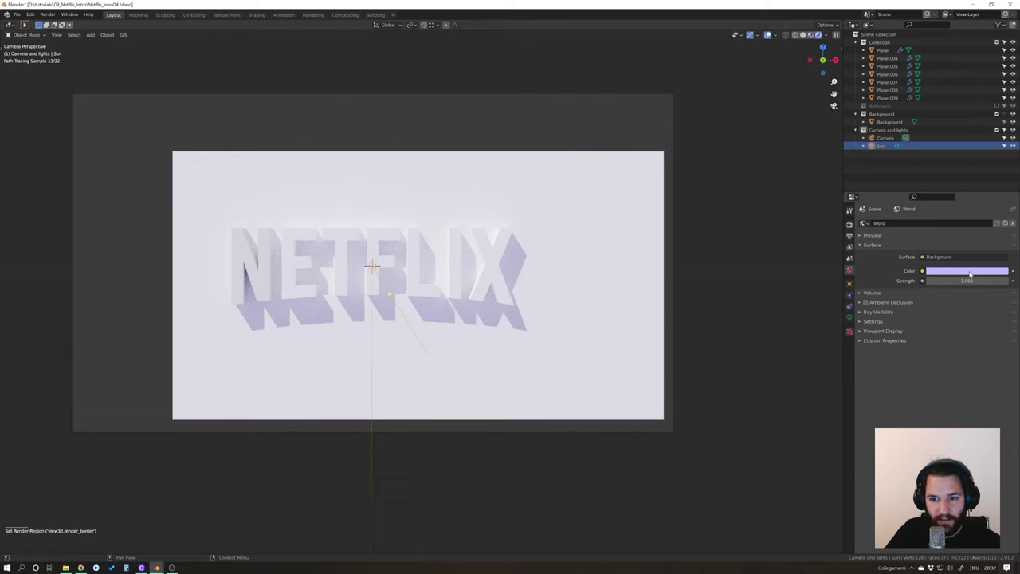
{"action": "left_click", "coordinate": [974, 270]}
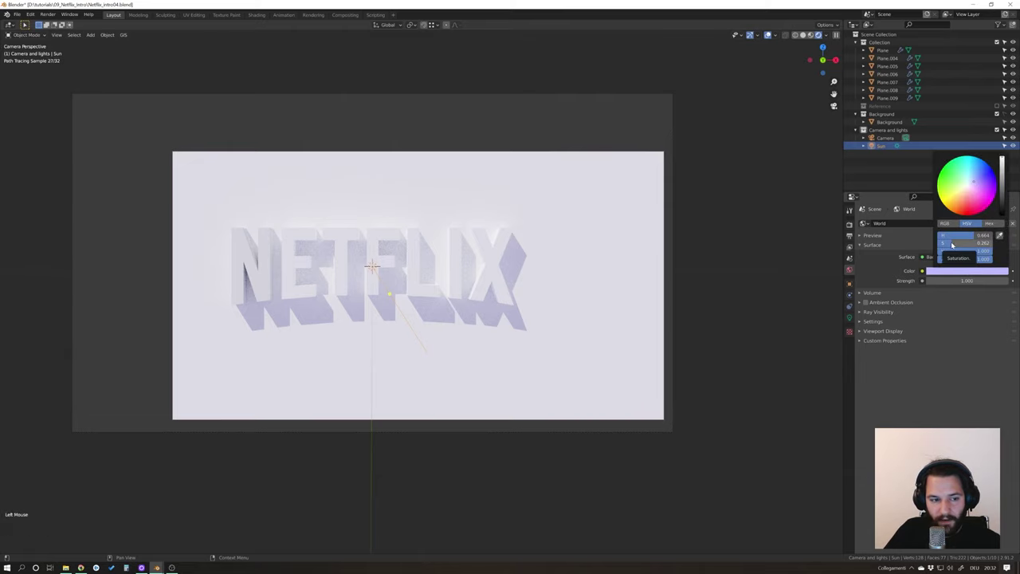
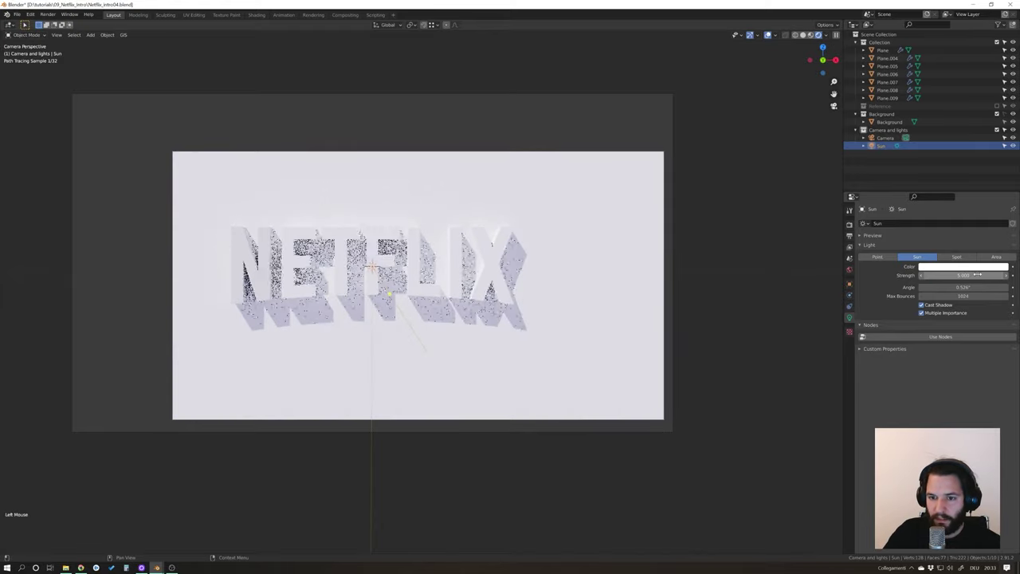
{"action": "left_click", "coordinate": [857, 267]}
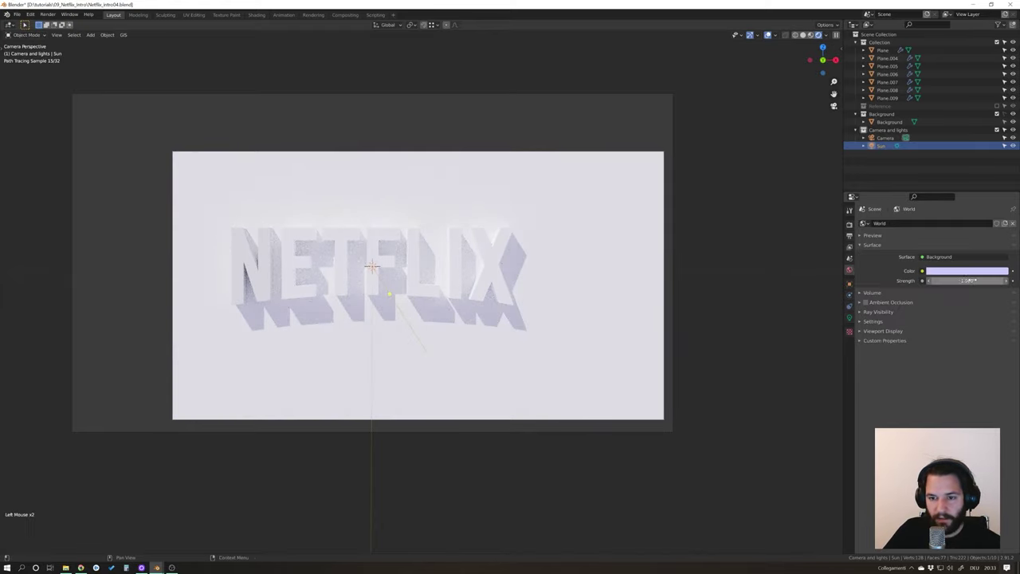
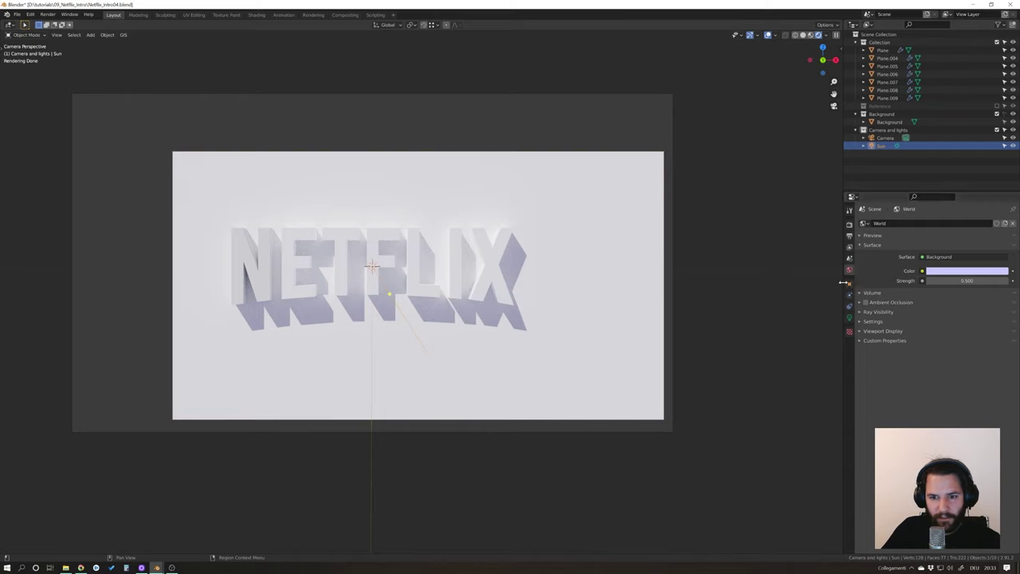
Reopen the World colour picker to shift the tint from lavender toward pale blue.
{"action": "left_click", "coordinate": [961, 269]}
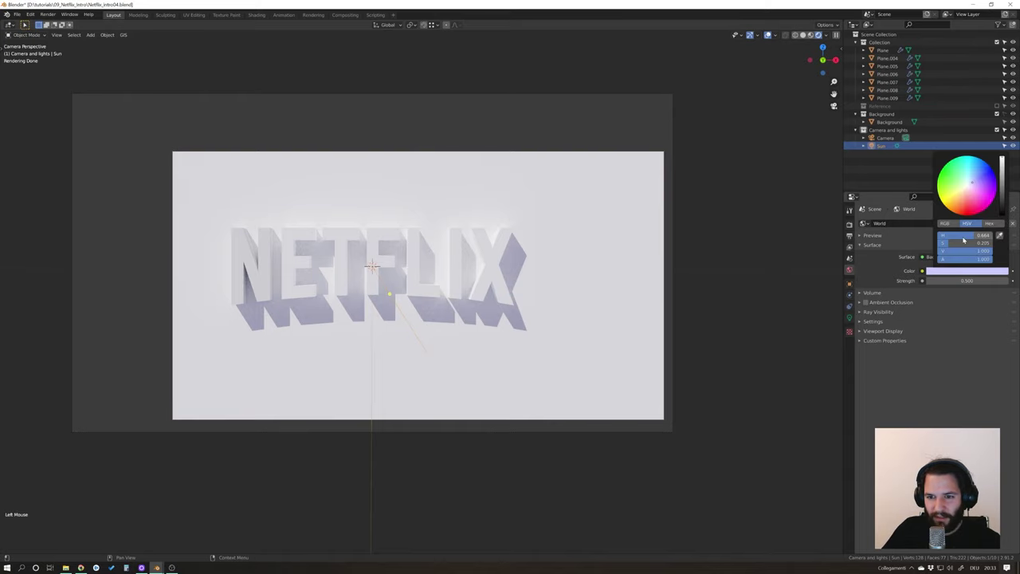
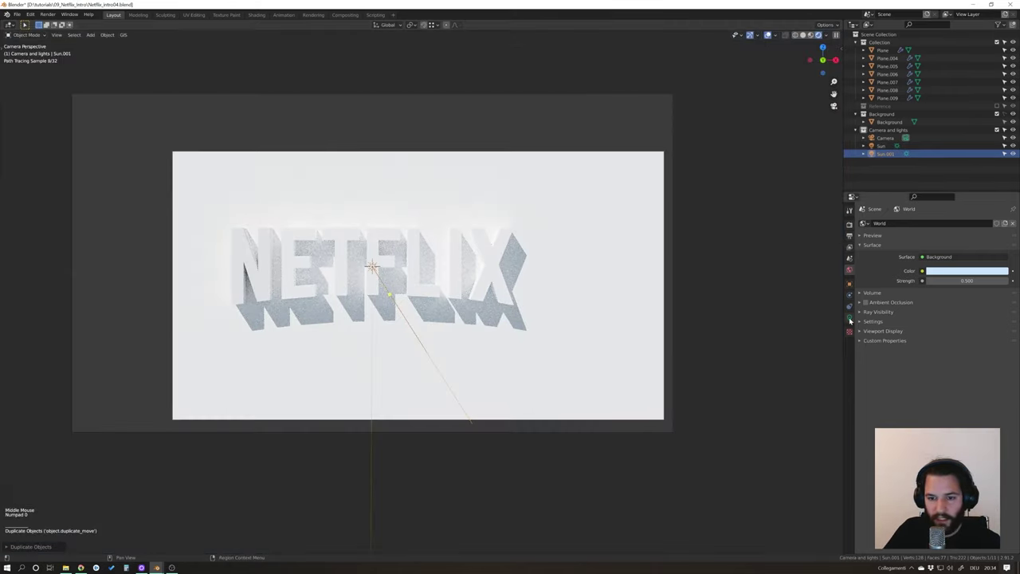
Show Sun.001's light settings and face the NETFLIX letters head-on.
{"action": "left_click", "coordinate": [853, 318]}
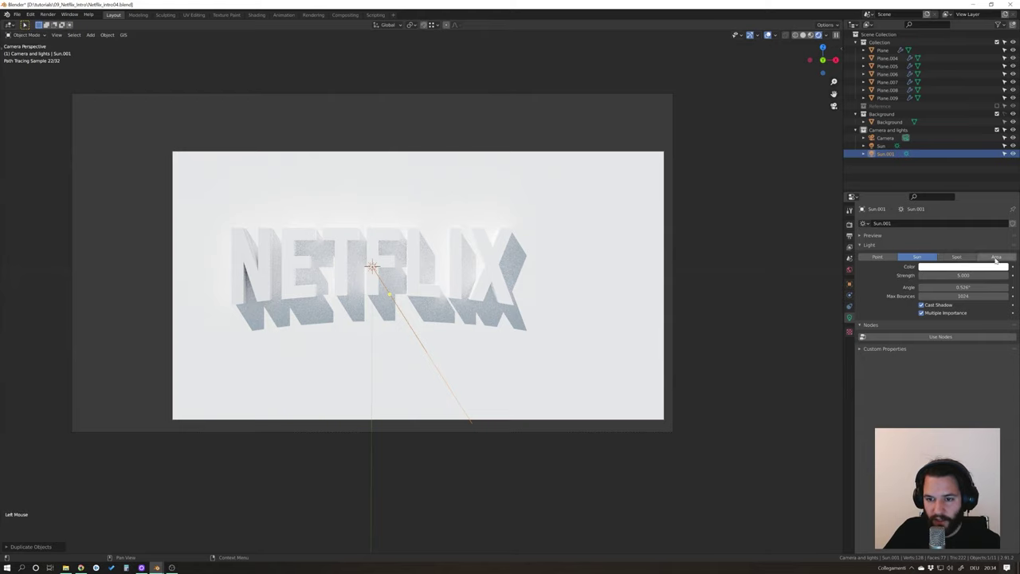
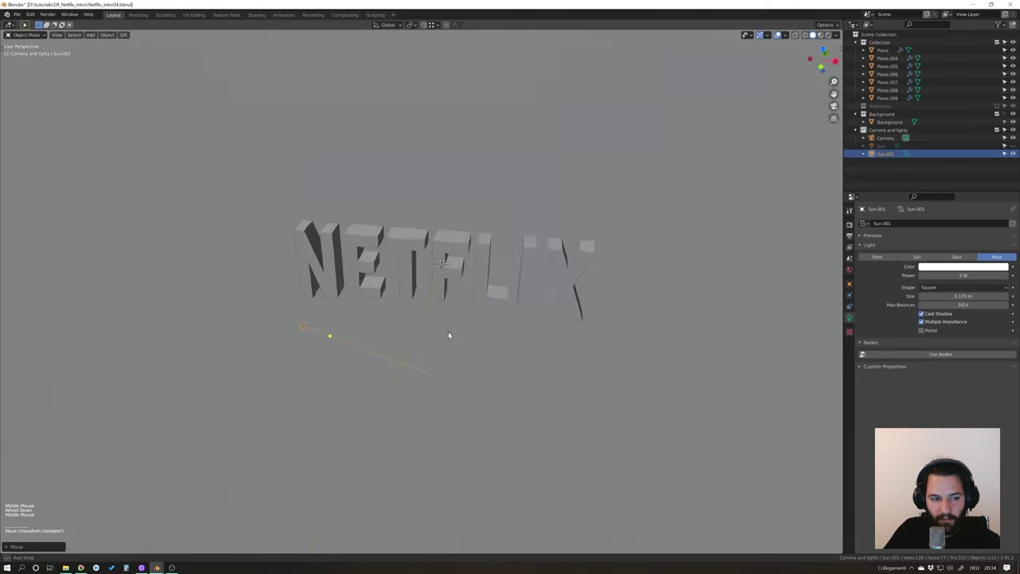
{"action": "middle_click", "coordinate": [429, 303]}
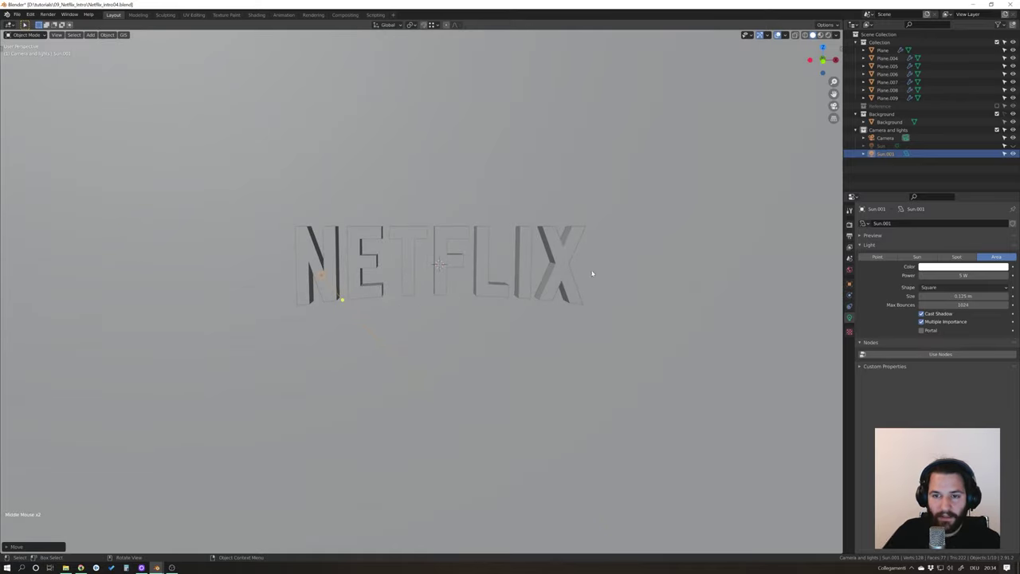
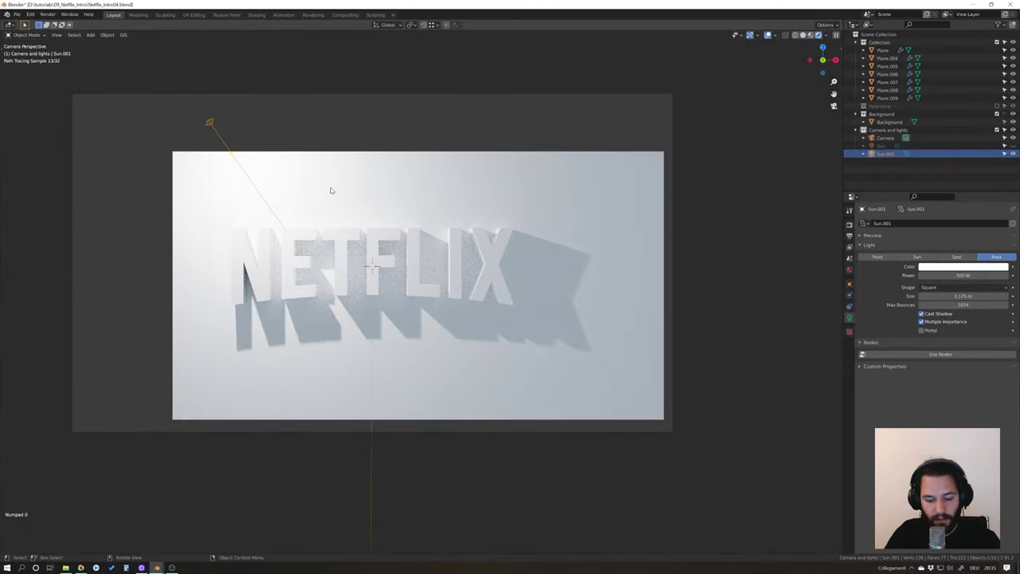
Restrict the rendered preview to a region around the camera frame.
{"action": "key", "text": "ctrl+b"}
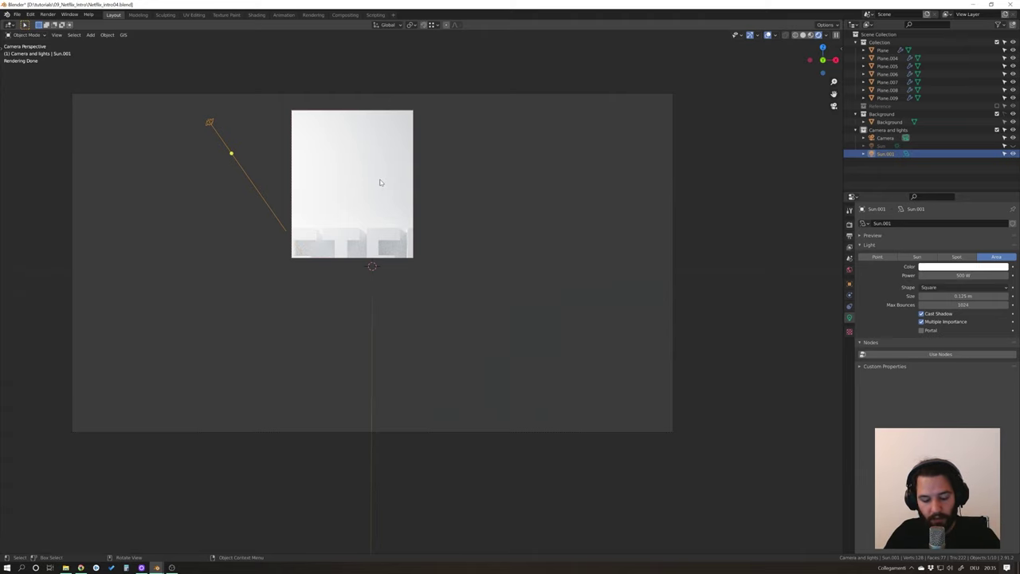
{"action": "key", "text": "ctrl+alt+b"}
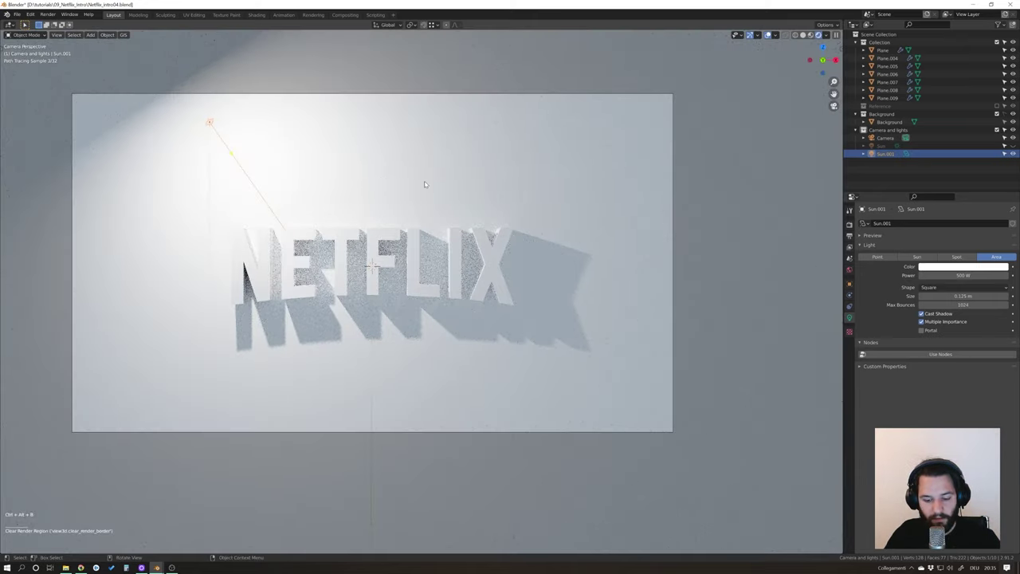
{"action": "key", "text": "ctrl+b"}
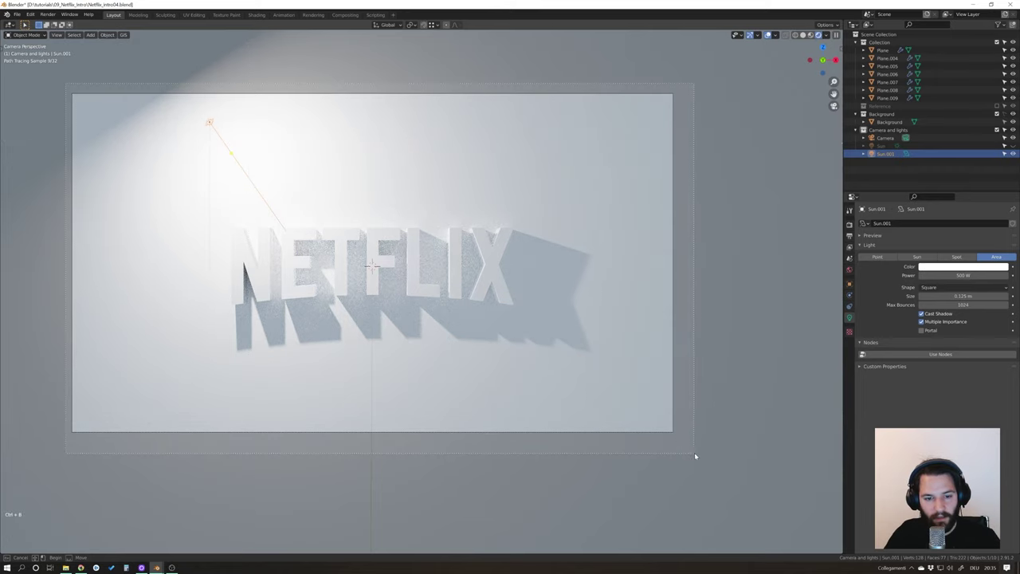
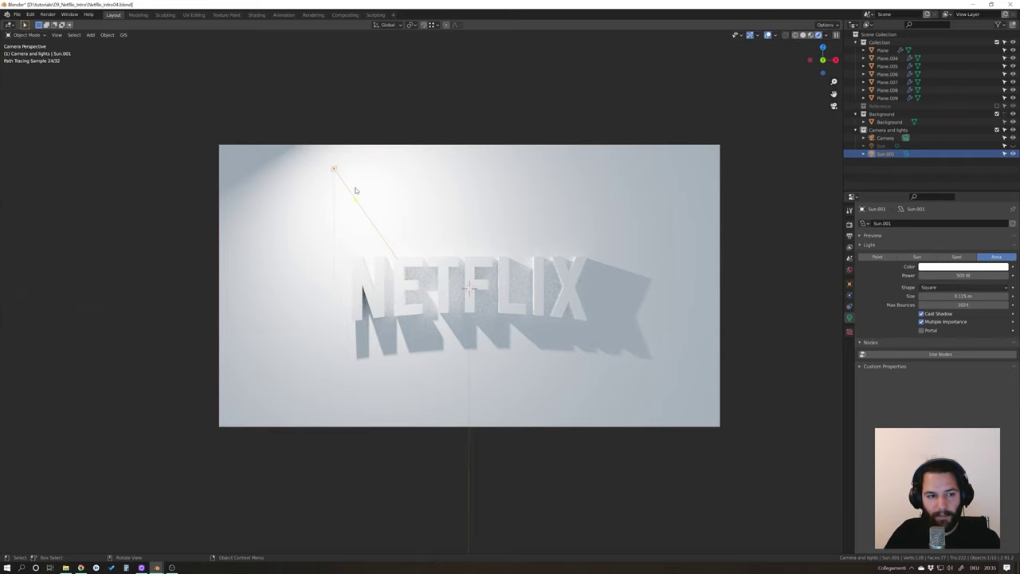
Move the 10000 W area light along X to a new spot and aim it at the letters.
{"action": "key", "text": "g"}
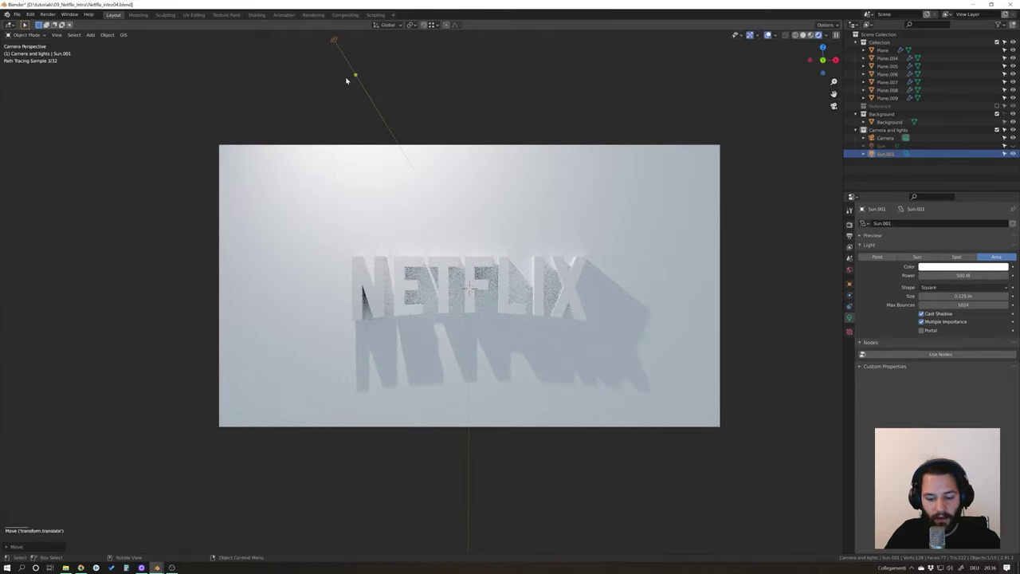
{"action": "key", "text": "g"}
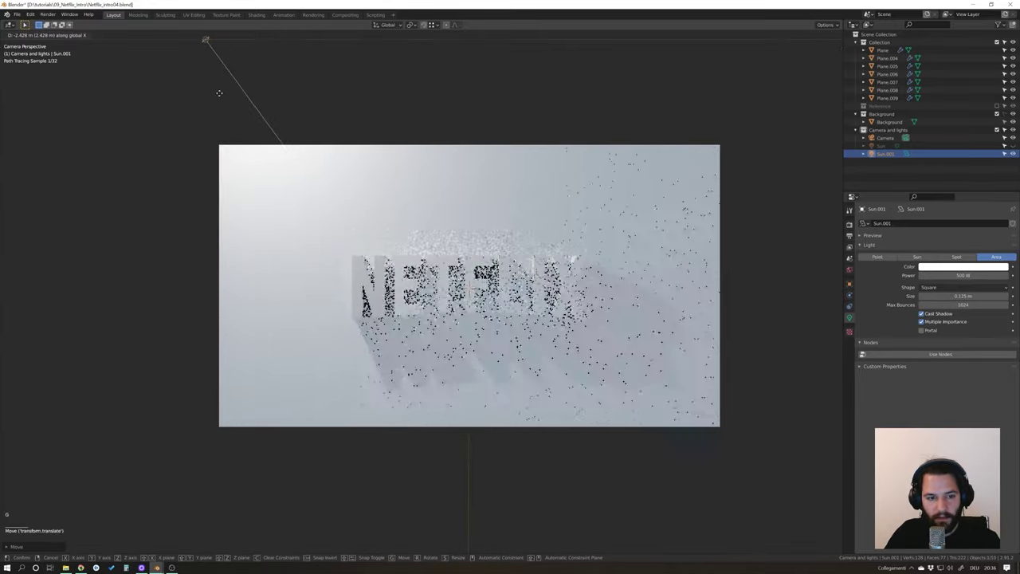
{"action": "scroll", "scroll_direction": "down", "scroll_amount": 3}
{"action": "middle_click", "coordinate": [296, 166]}
{"action": "key", "text": "g"}
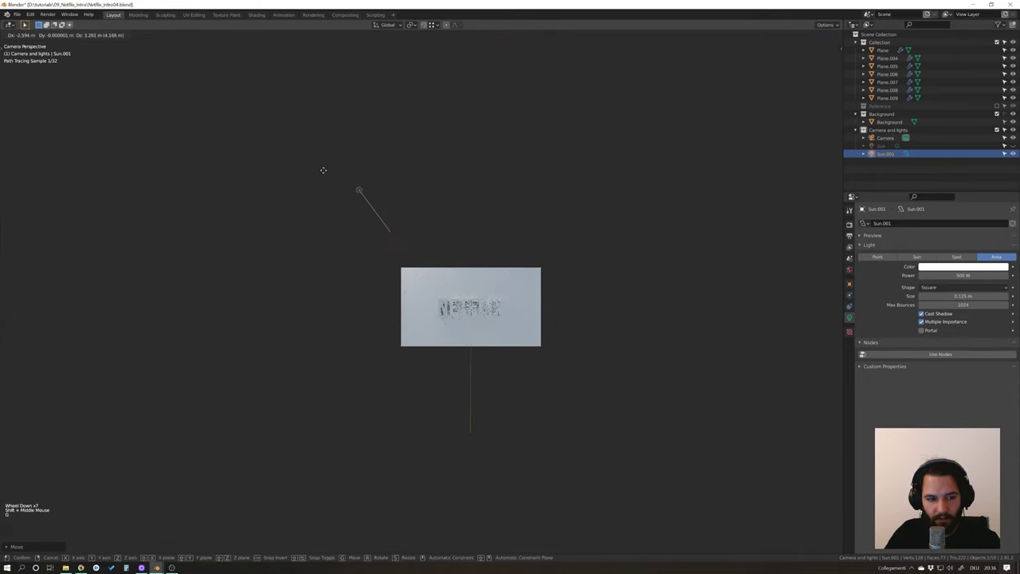
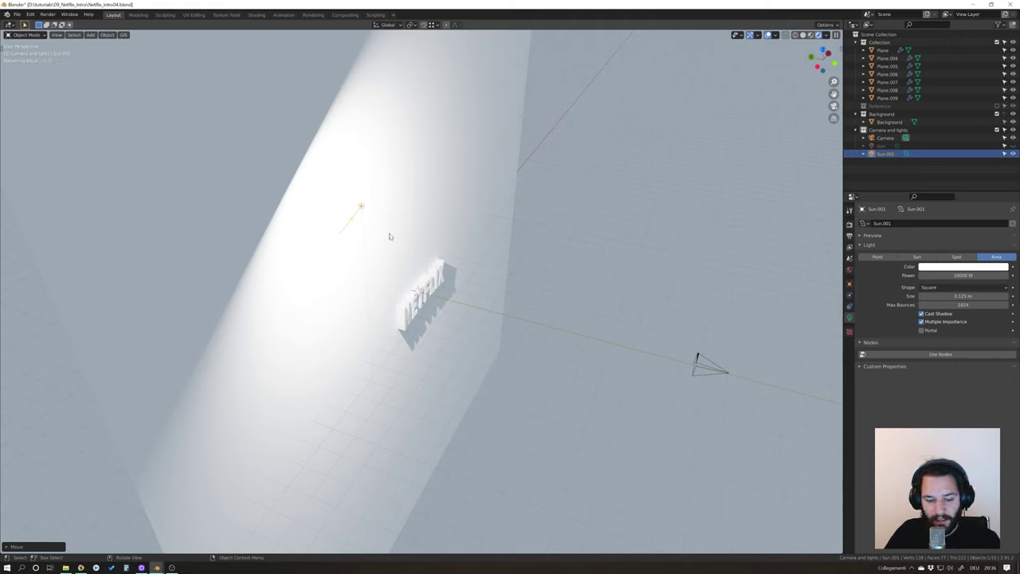
{"action": "key", "text": "shift+t"}
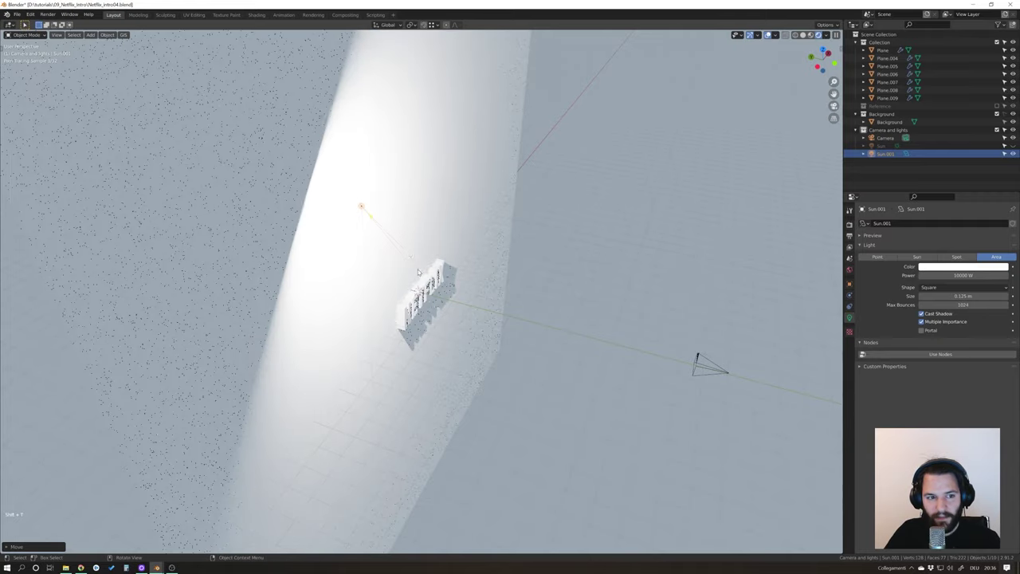
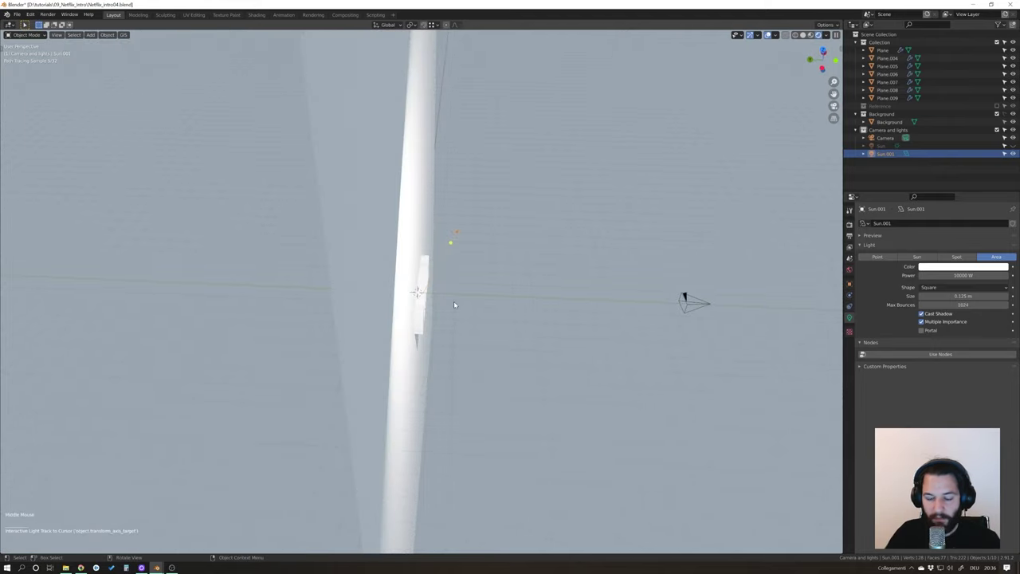
From top view, shift the area light front-left of the letters and re-aim it at them.
{"action": "key", "text": "KP_7"}
{"action": "scroll", "scroll_direction": "down", "scroll_amount": 3}
{"action": "scroll", "scroll_direction": "down", "scroll_amount": 3}
{"action": "key", "text": "g"}
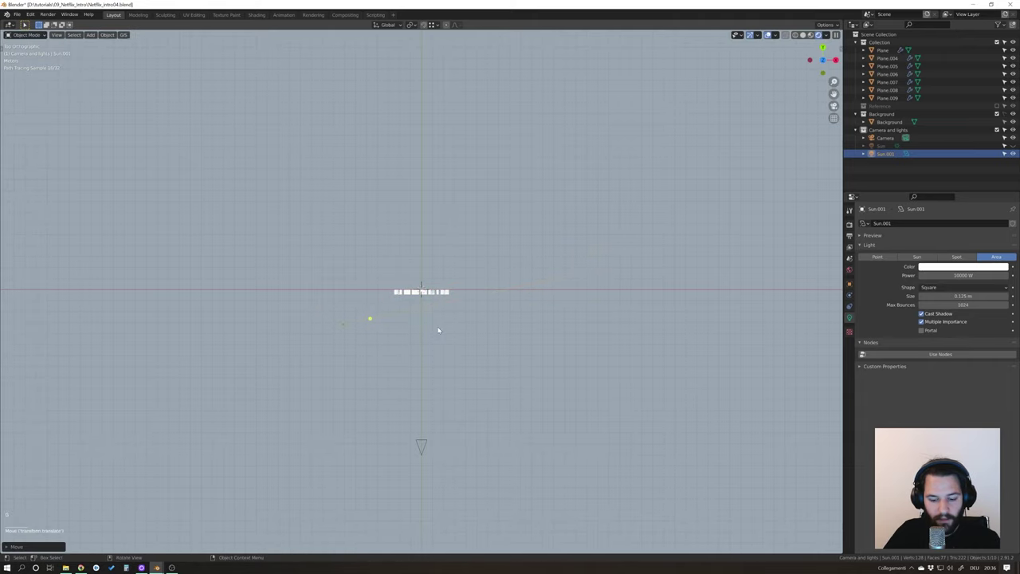
{"action": "key", "text": "shift+t"}
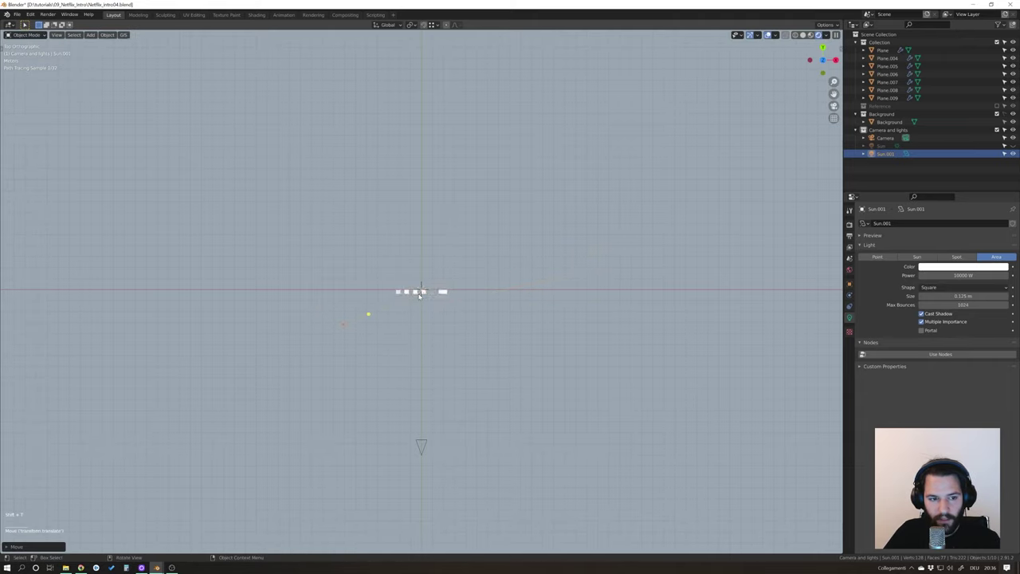
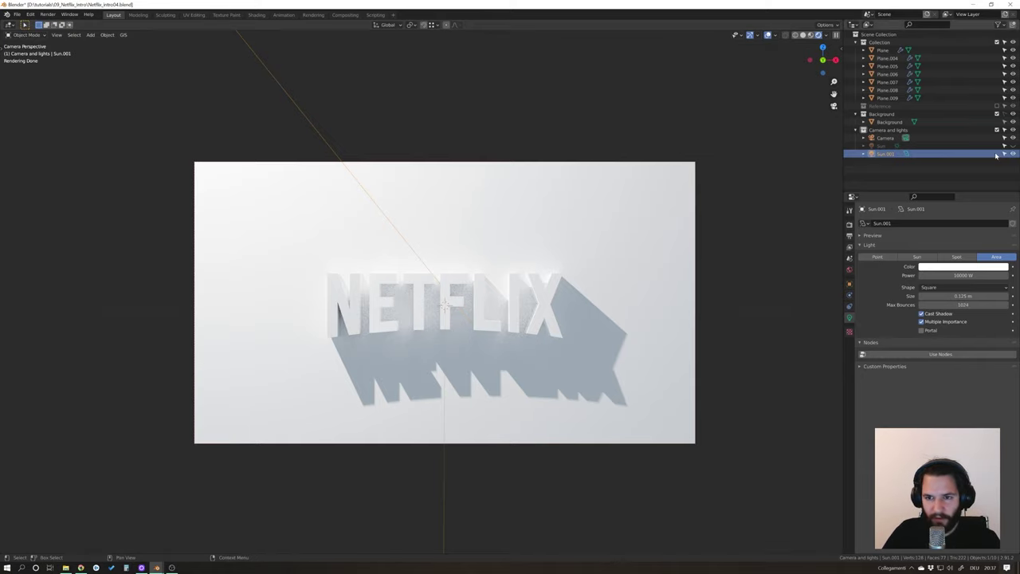
Toggle Sun and Sun.001 visibility to compare their lighting, leaving only the sun lamp on.
{"action": "double_click", "coordinate": [1015, 150]}
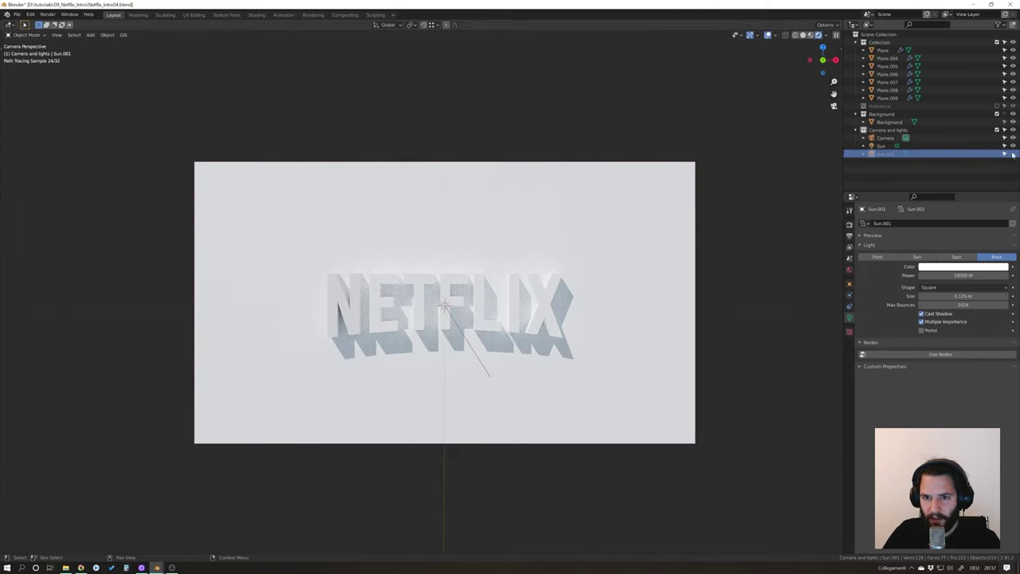
{"action": "left_click", "coordinate": [1017, 147]}
{"action": "left_click", "coordinate": [1016, 153]}
{"action": "left_click", "coordinate": [1017, 144]}
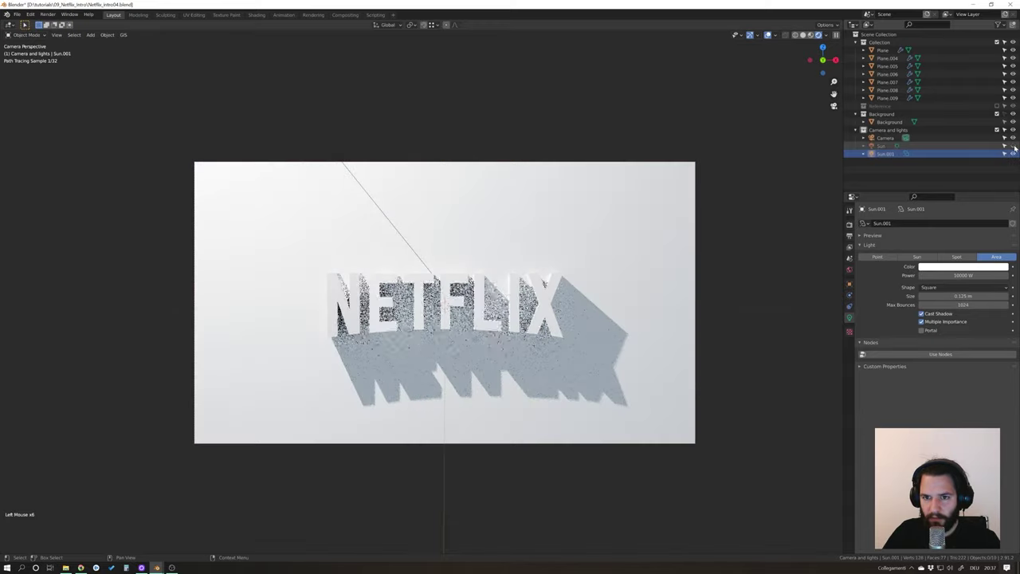
{"action": "left_click", "coordinate": [889, 146]}
Select the Sun lamp to give it a 5.23° angle for softer shadows.
{"action": "left_click", "coordinate": [965, 227]}
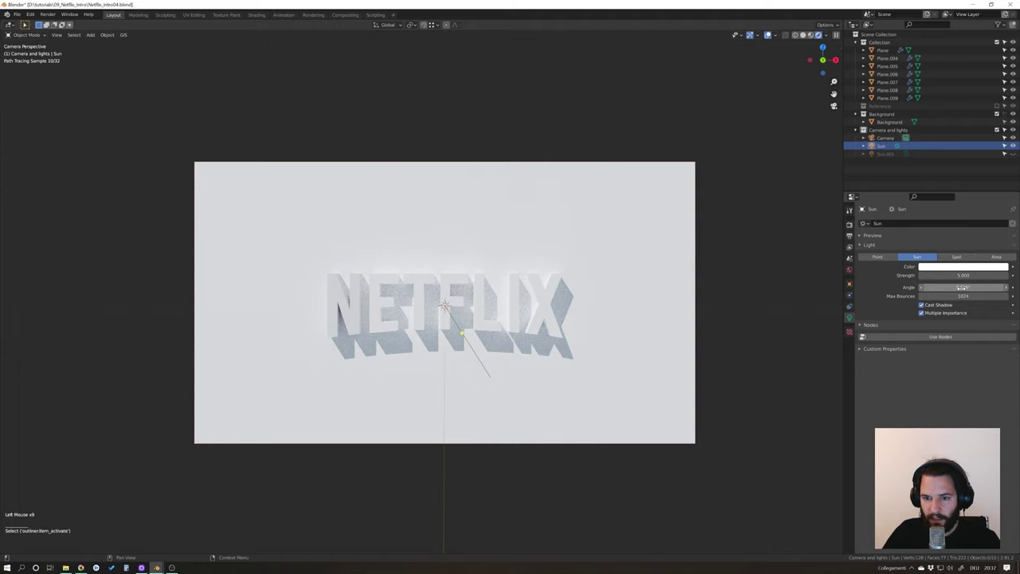
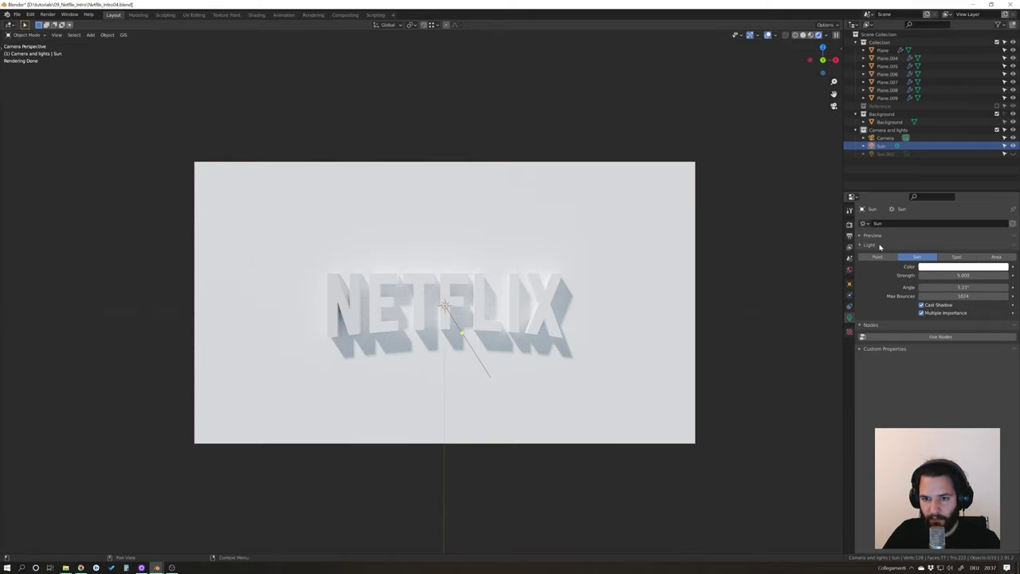
{"action": "left_click", "coordinate": [918, 145]}
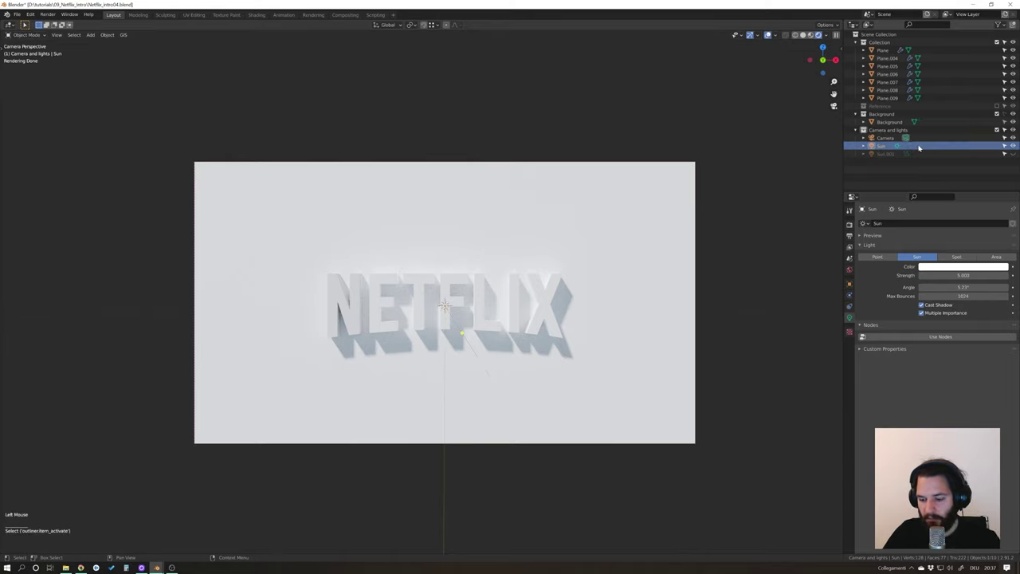
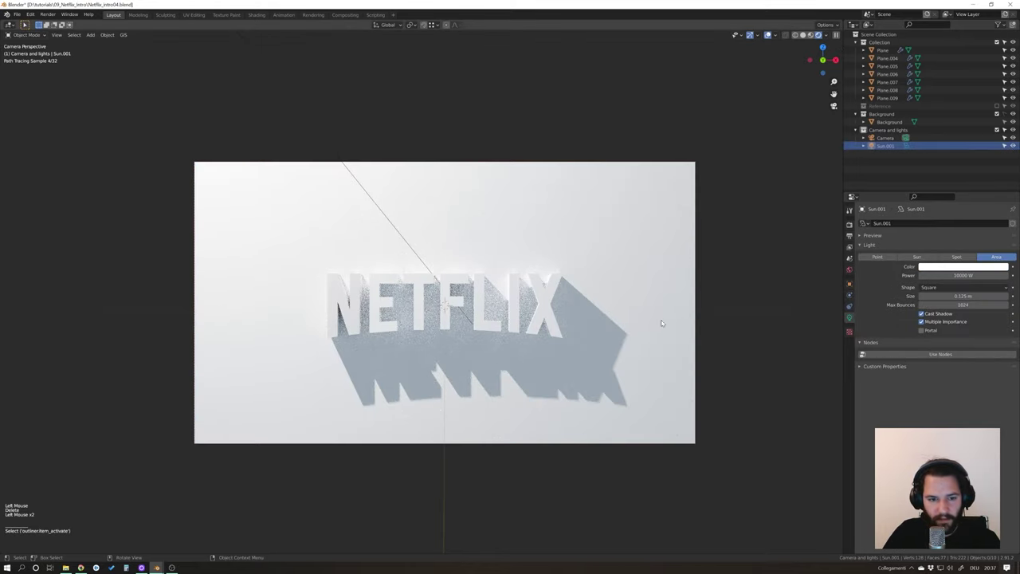
Re-enable Sun.001 and move it so NETFLIX casts long diagonal shadows.
{"action": "scroll", "scroll_direction": "down", "scroll_amount": 3}
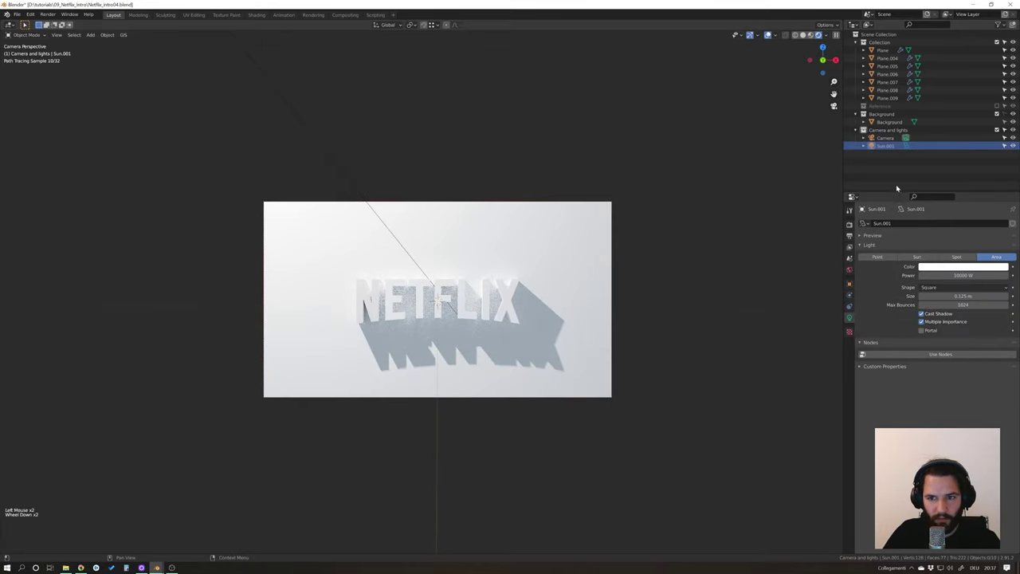
{"action": "double_click", "coordinate": [885, 149]}
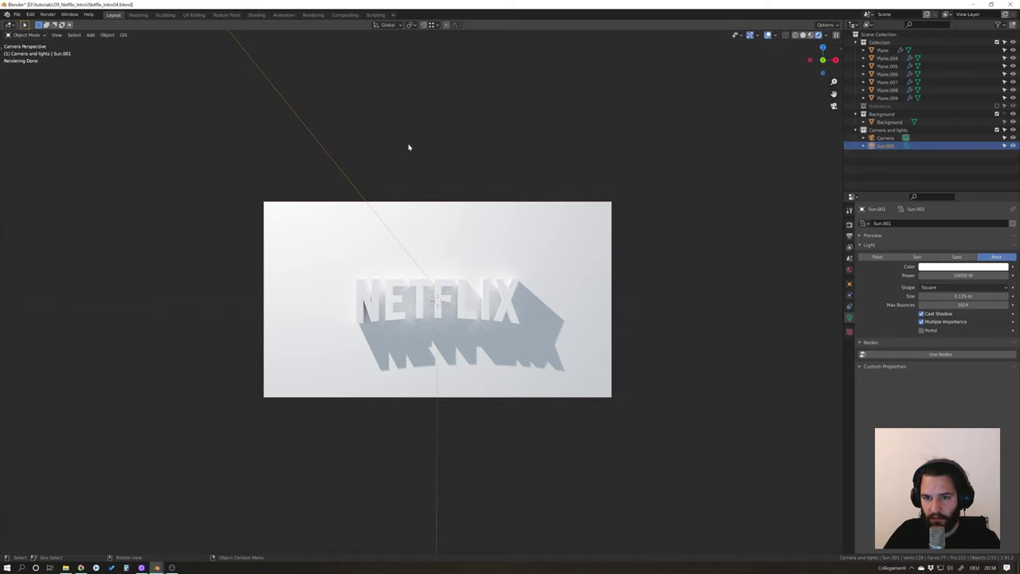
{"action": "key", "text": "g"}
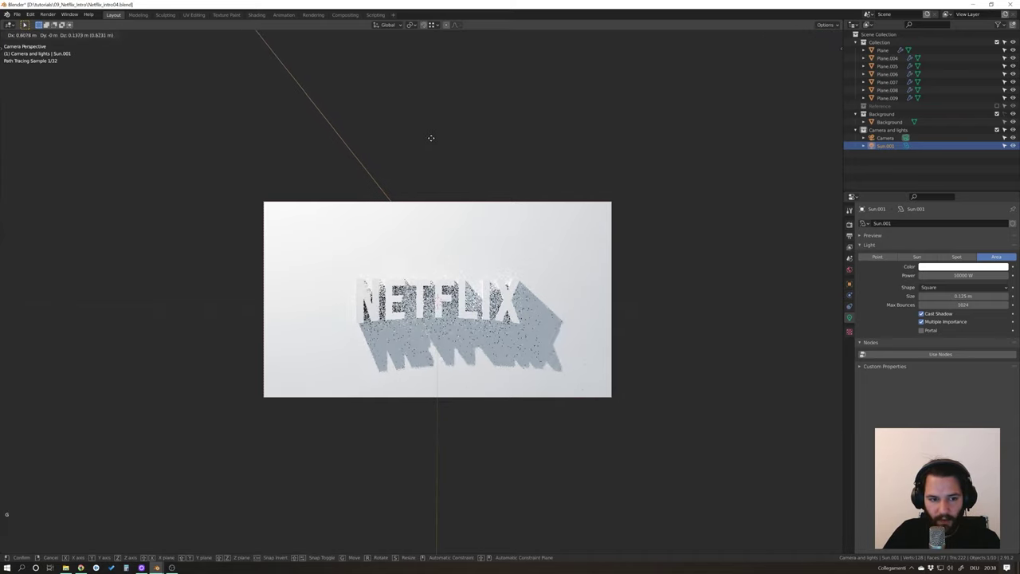
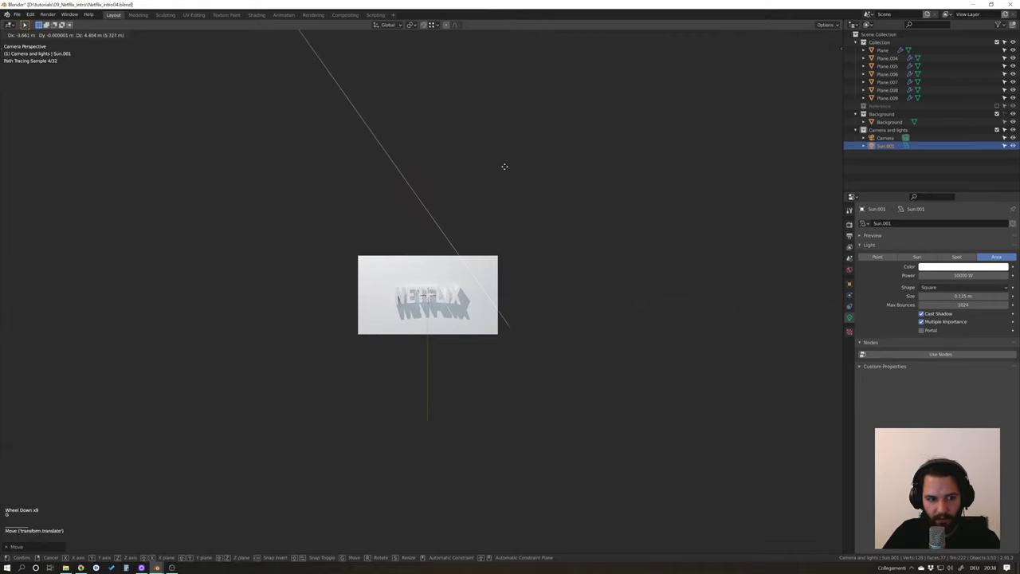
{"action": "scroll", "scroll_direction": "up", "scroll_amount": 3}
{"action": "key", "text": "g"}
Settle the shadow down-right and save the file as Netflix_intro04.blend.
{"action": "scroll", "scroll_direction": "up", "scroll_amount": 3}
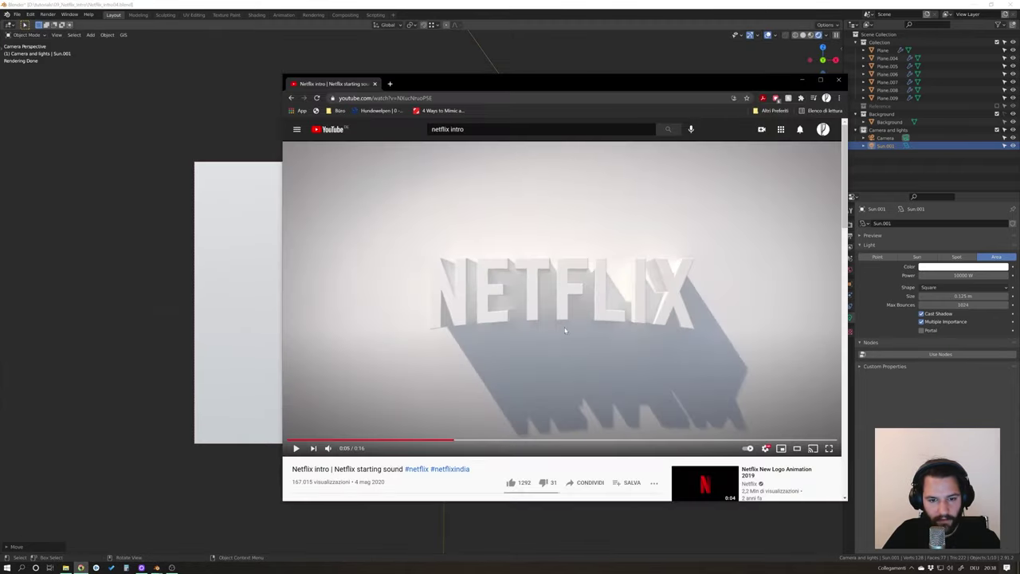
{"action": "scroll", "scroll_direction": "up", "scroll_amount": 3}
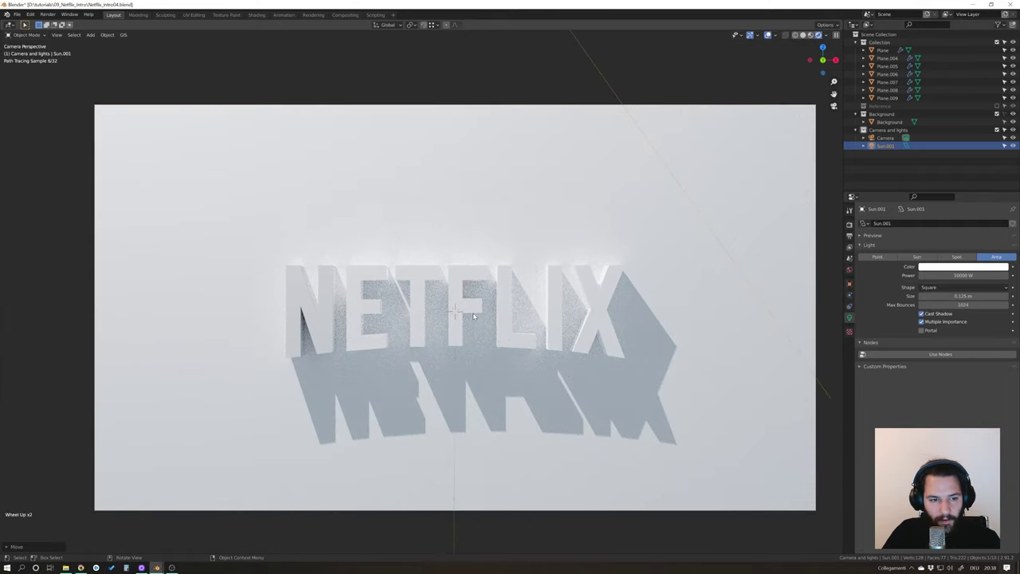
{"action": "key", "text": "ctrl+s"}
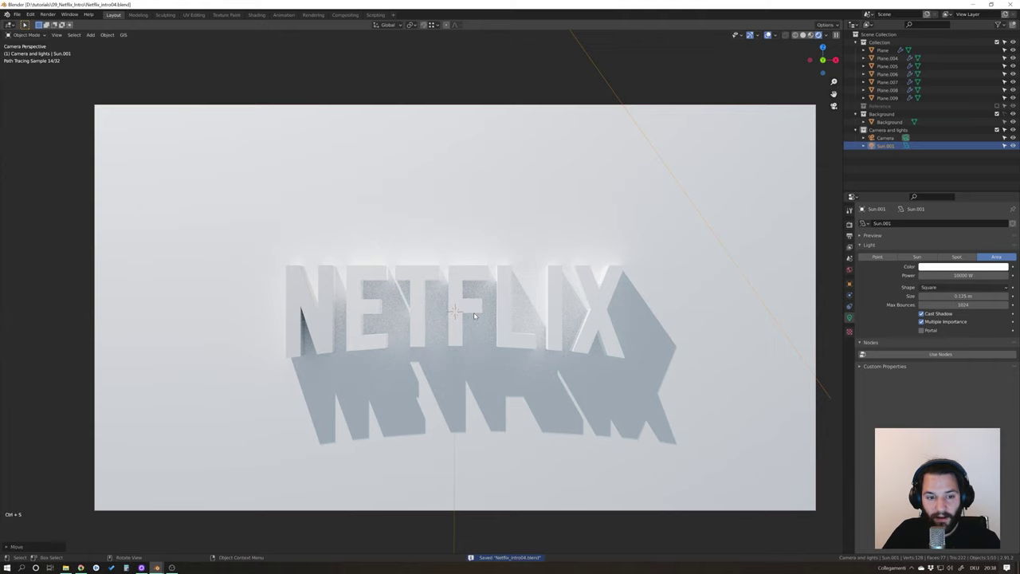
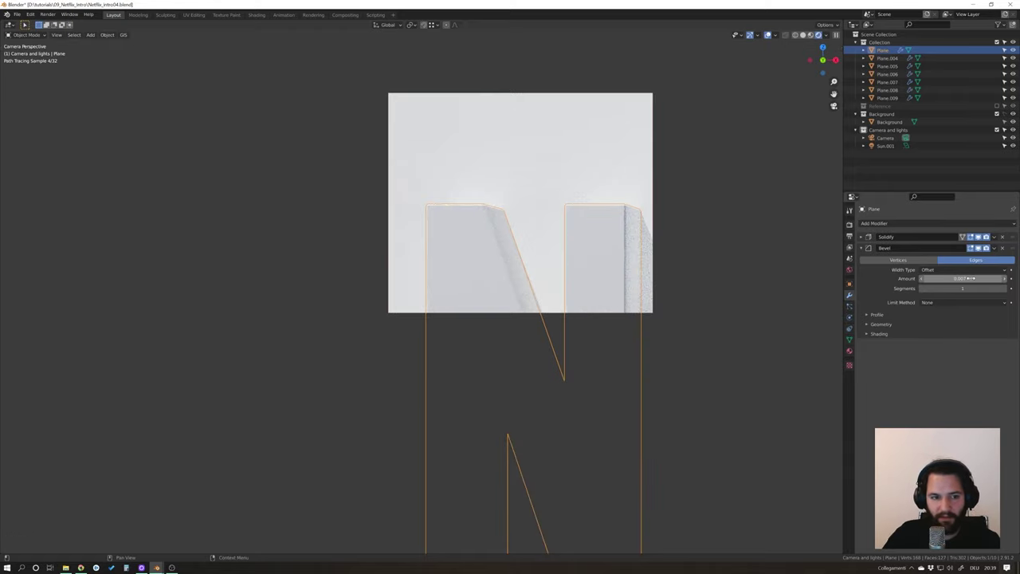
Enter a 0.007 m Bevel amount on the N letter plane.
{"action": "double_click", "coordinate": [1009, 286]}
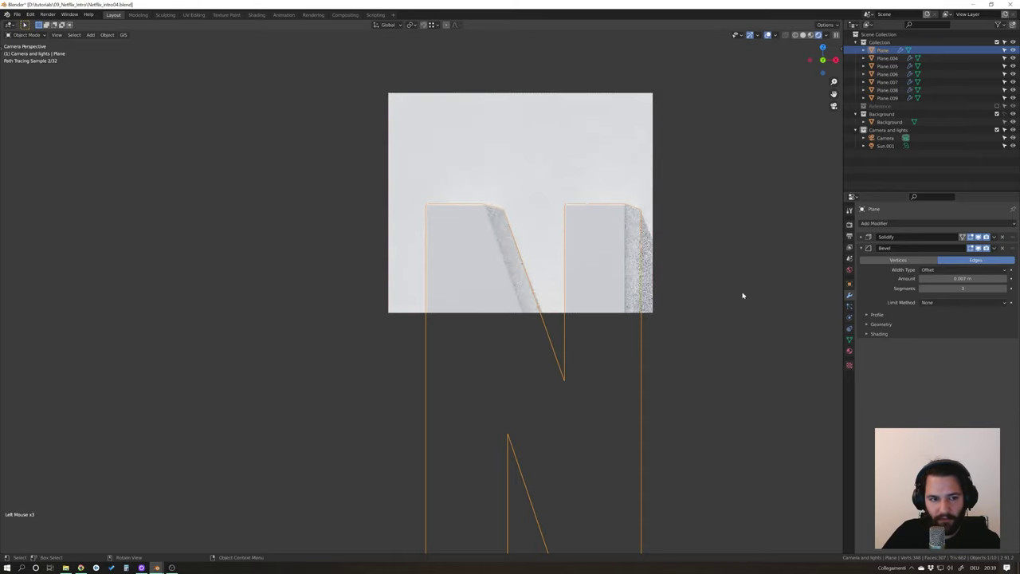
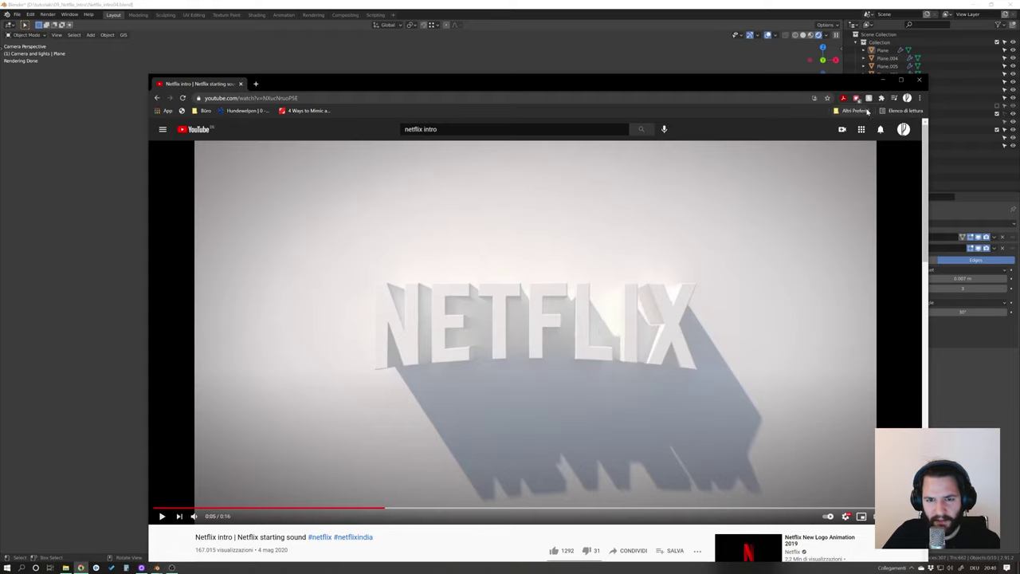
Return to the scene and refresh the full-frame rendered preview of the beveled N.
{"action": "scroll", "scroll_direction": "down", "scroll_amount": 3}
{"action": "key", "text": "ctrl+b"}
{"action": "scroll", "scroll_direction": "down", "scroll_amount": 3}
{"action": "middle_click", "coordinate": [529, 413]}
{"action": "key", "text": "ctrl+b"}
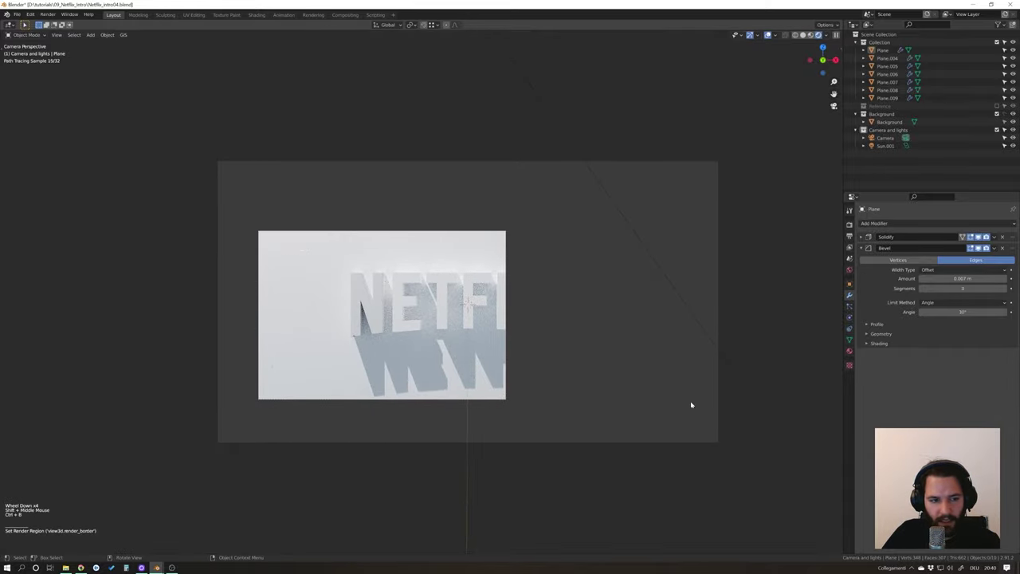
{"action": "key", "text": "ctrl+b"}
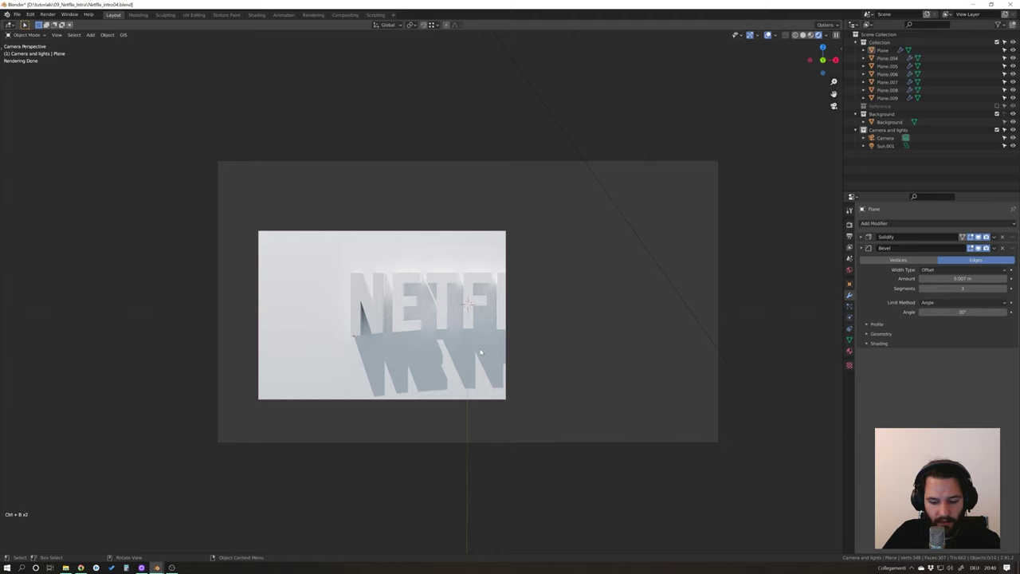
{"action": "key", "text": "ctrl+z"}
{"action": "key", "text": "ctrl+b"}
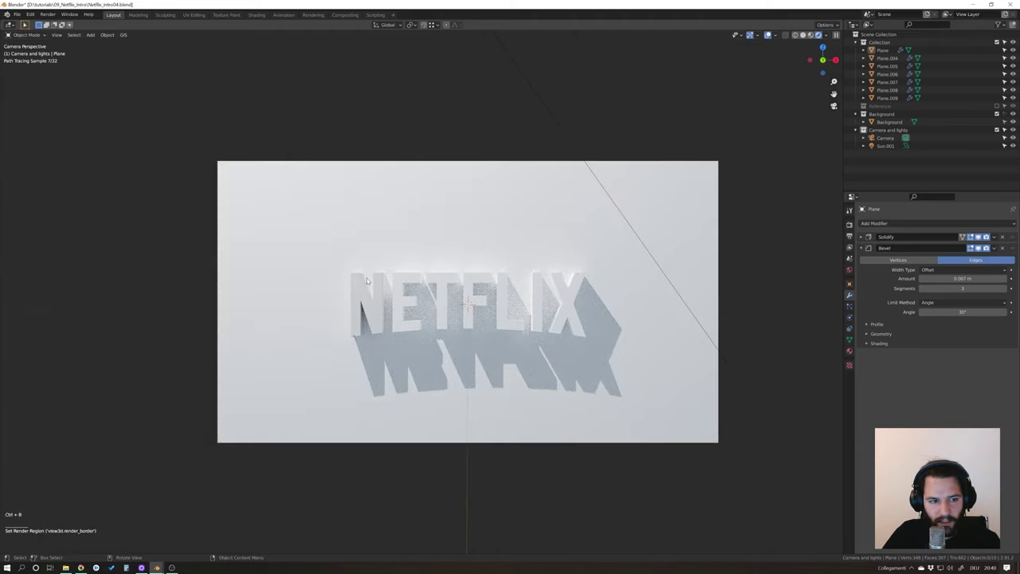
{"action": "scroll", "scroll_direction": "up", "scroll_amount": 3}
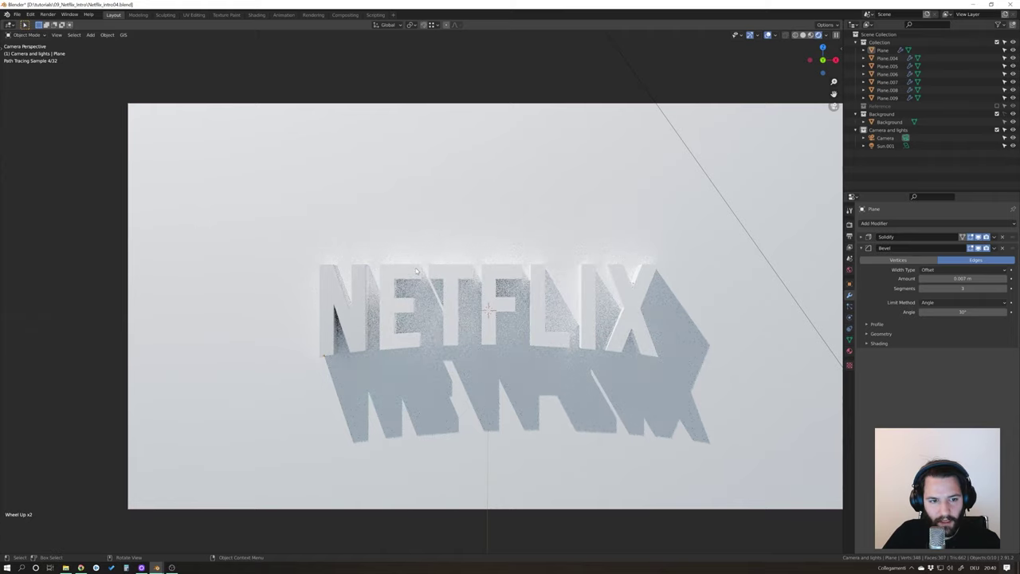
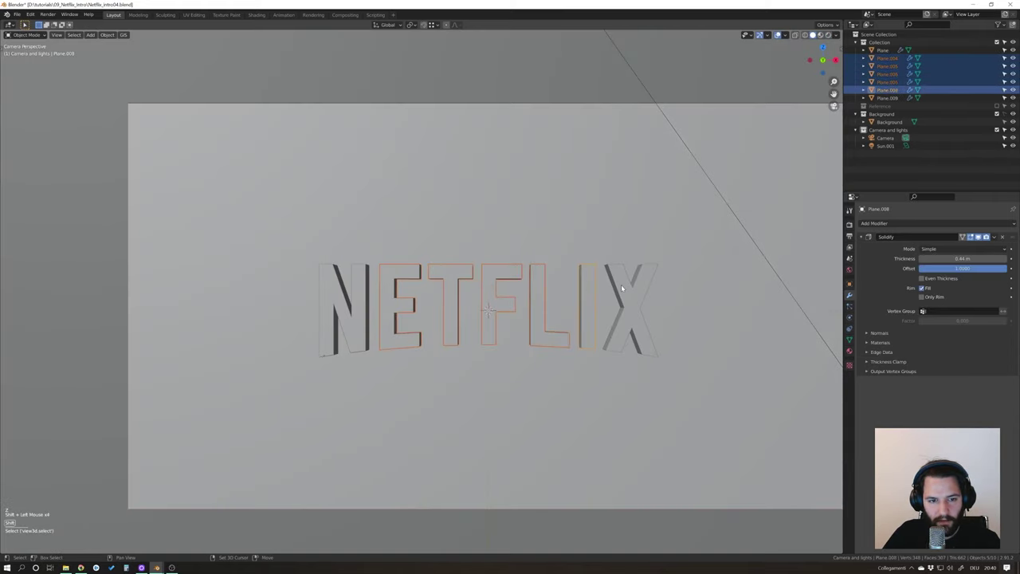
{"action": "left_click", "coordinate": [366, 293]}
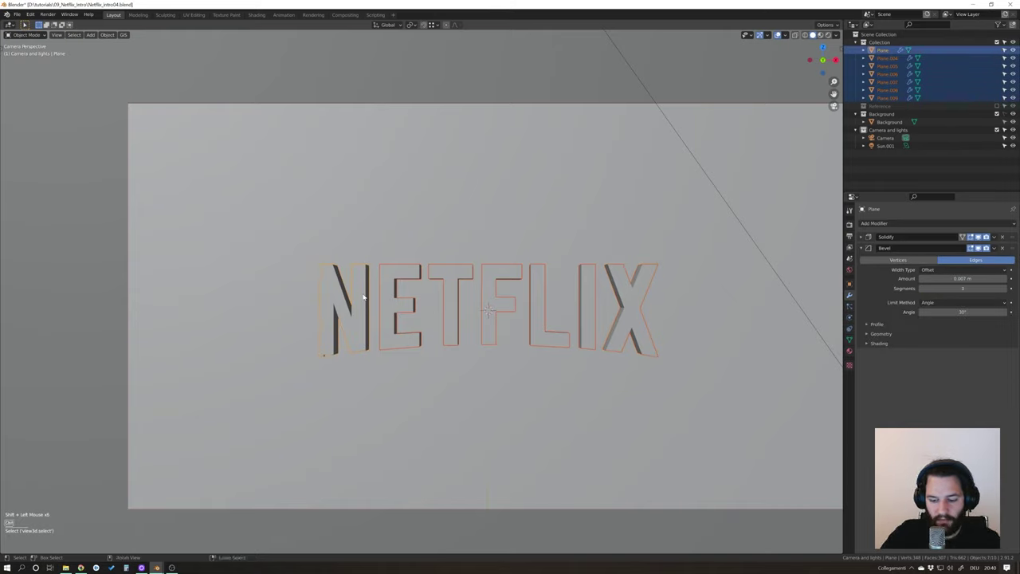
{"action": "key", "text": "ctrl+l"}
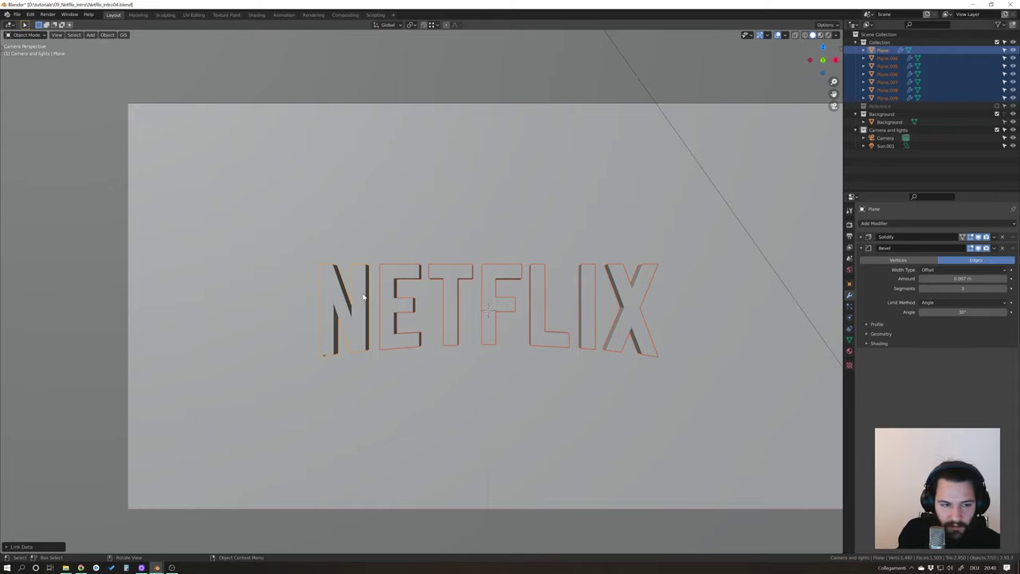
{"action": "scroll", "scroll_direction": "up", "scroll_amount": 3}
{"action": "scroll", "scroll_direction": "down", "scroll_amount": 3}
{"action": "scroll", "scroll_direction": "down", "scroll_amount": 3}
{"action": "middle_click", "coordinate": [532, 295]}
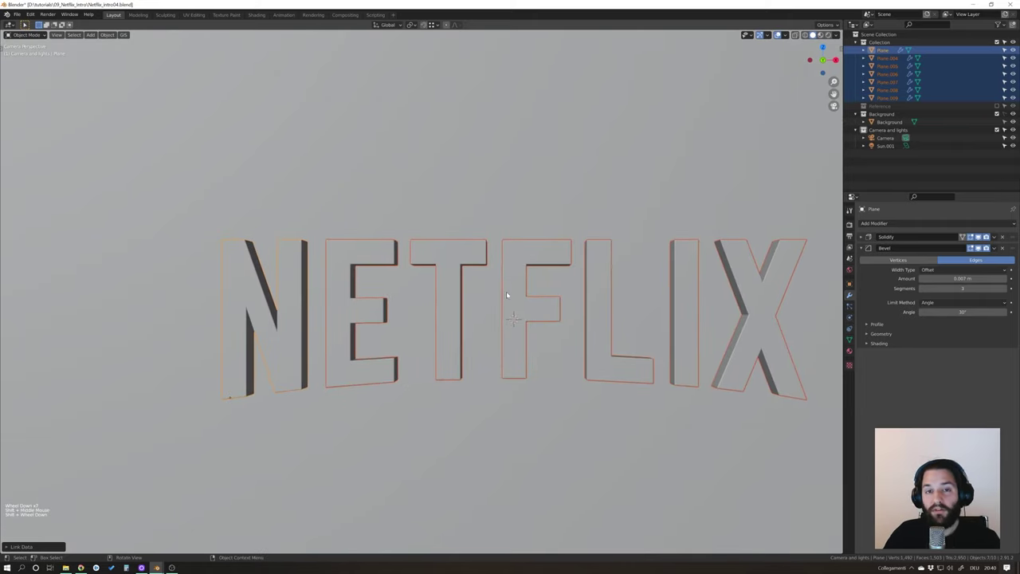
{"action": "key", "text": "ctrl+s"}
{"action": "scroll", "scroll_direction": "down", "scroll_amount": 3}
{"action": "middle_click", "coordinate": [588, 312]}
{"action": "key", "text": "z"}
{"action": "key", "text": "z"}
{"action": "left_click", "coordinate": [806, 257]}
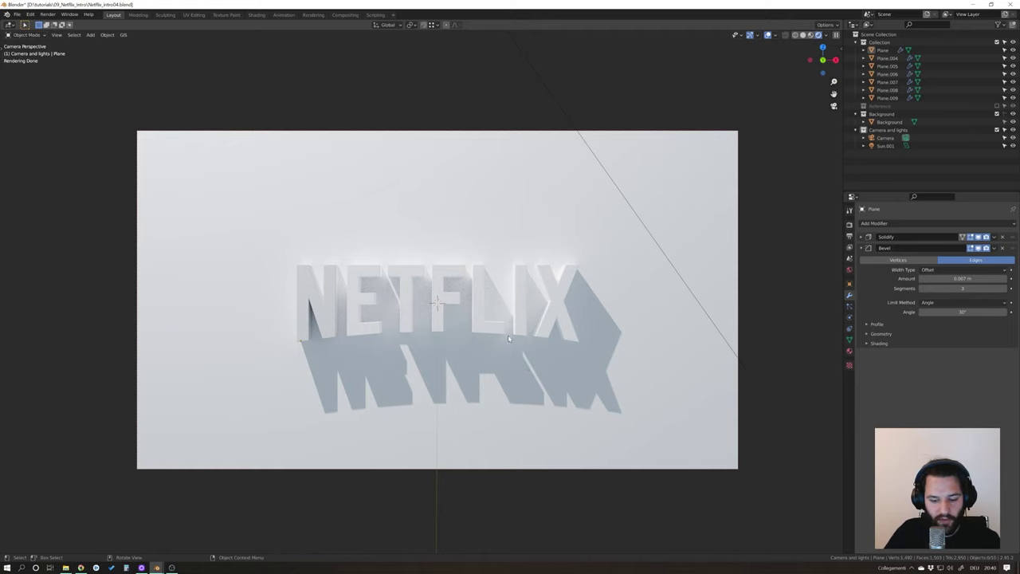
{"action": "key", "text": "z"}
{"action": "key", "text": "ctrl+s"}
{"action": "scroll", "scroll_direction": "down", "scroll_amount": 3}
{"action": "middle_click", "coordinate": [552, 337]}
{"action": "scroll", "scroll_direction": "down", "scroll_amount": 3}
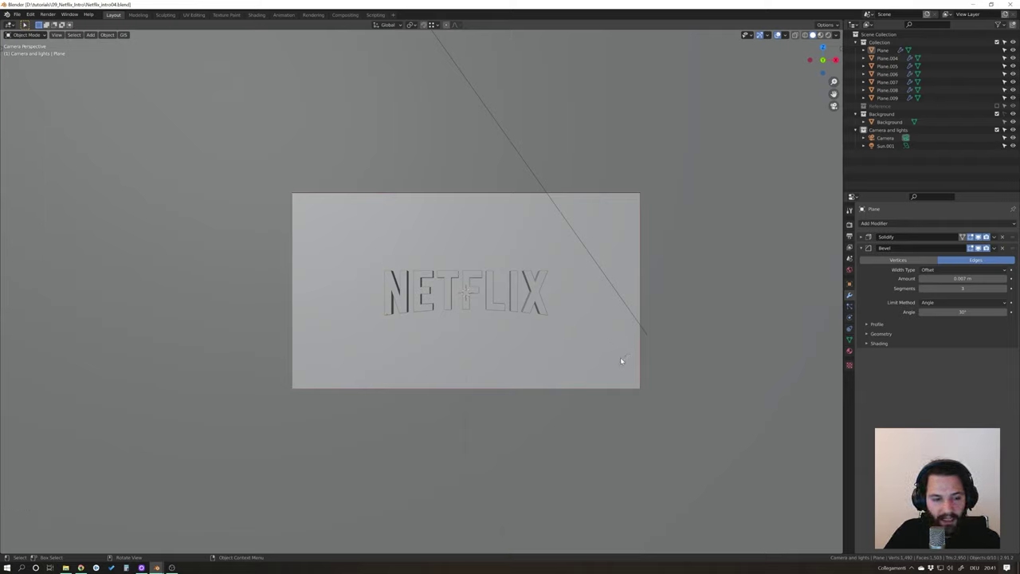
Show Output properties with 1920×1080 resolution, frames 1–250 and 30 fps frame rate.
{"action": "left_click", "coordinate": [853, 220]}
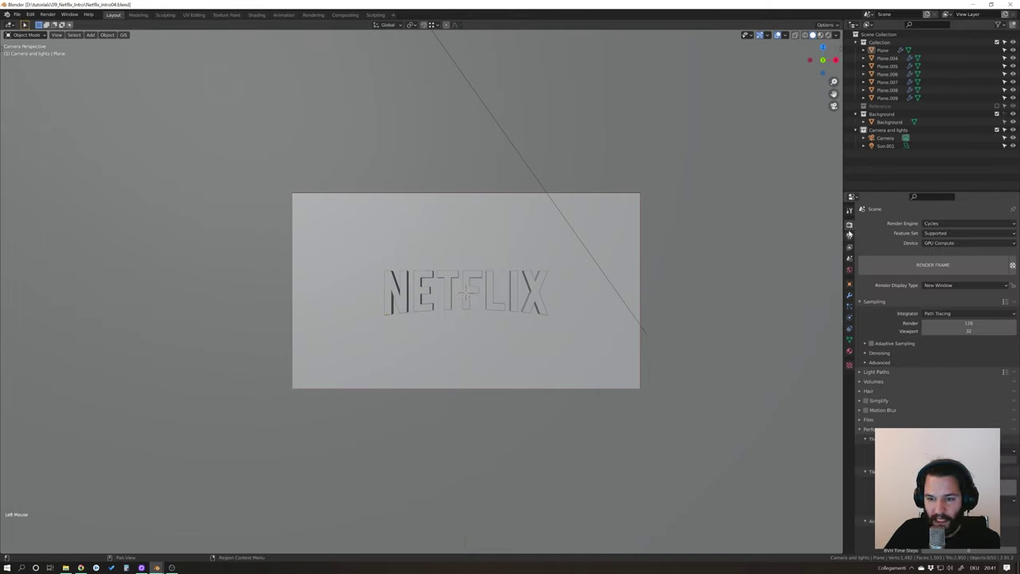
{"action": "left_click", "coordinate": [854, 235]}
{"action": "left_click", "coordinate": [966, 320]}
{"action": "left_click", "coordinate": [952, 318]}
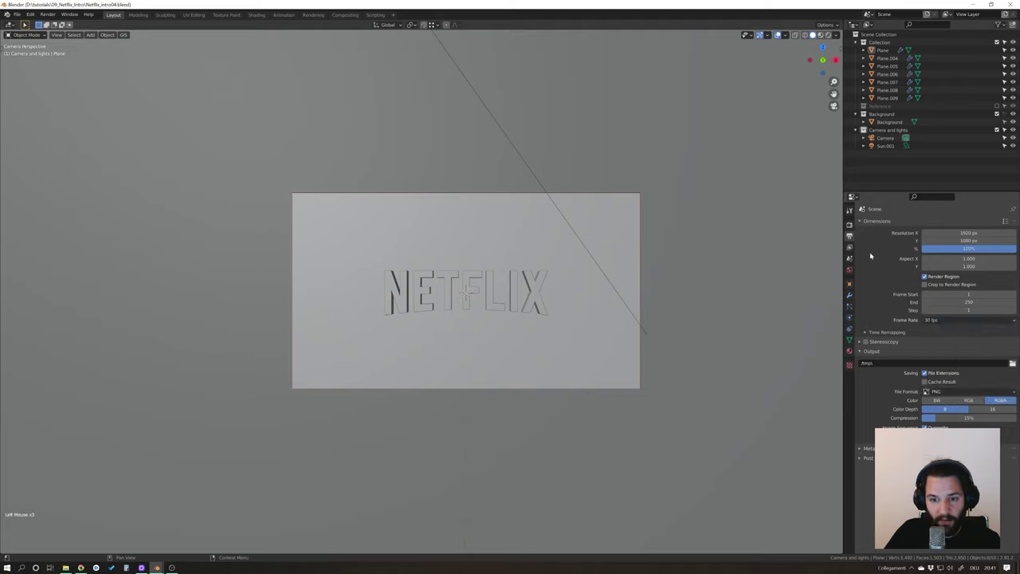
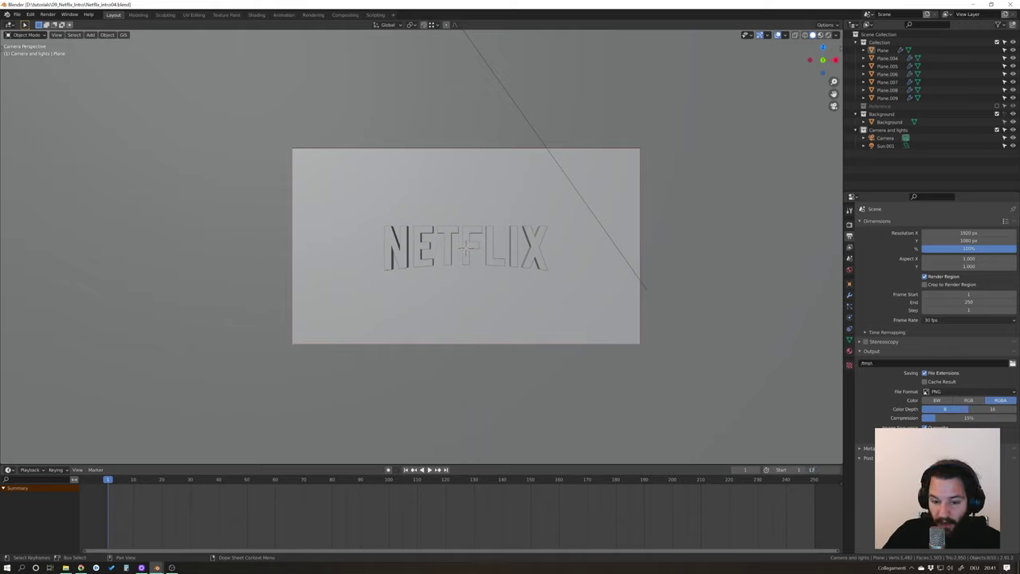
Scroll the properties to reach the N letter's Solidify thickness for keying.
{"action": "scroll", "scroll_direction": "up", "scroll_amount": 3}
{"action": "scroll", "scroll_direction": "down", "scroll_amount": 3}
{"action": "scroll", "scroll_direction": "up", "scroll_amount": 3}
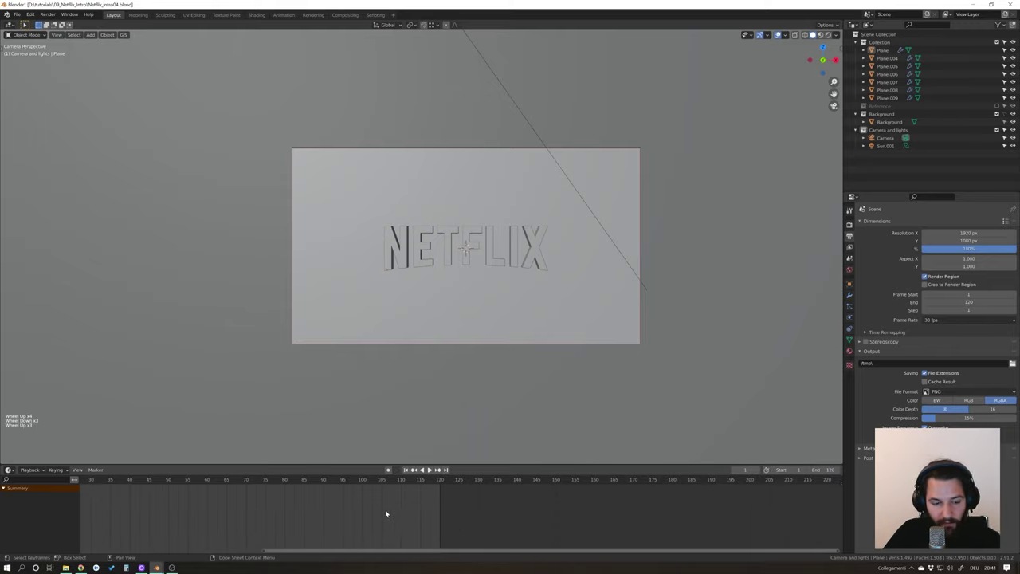
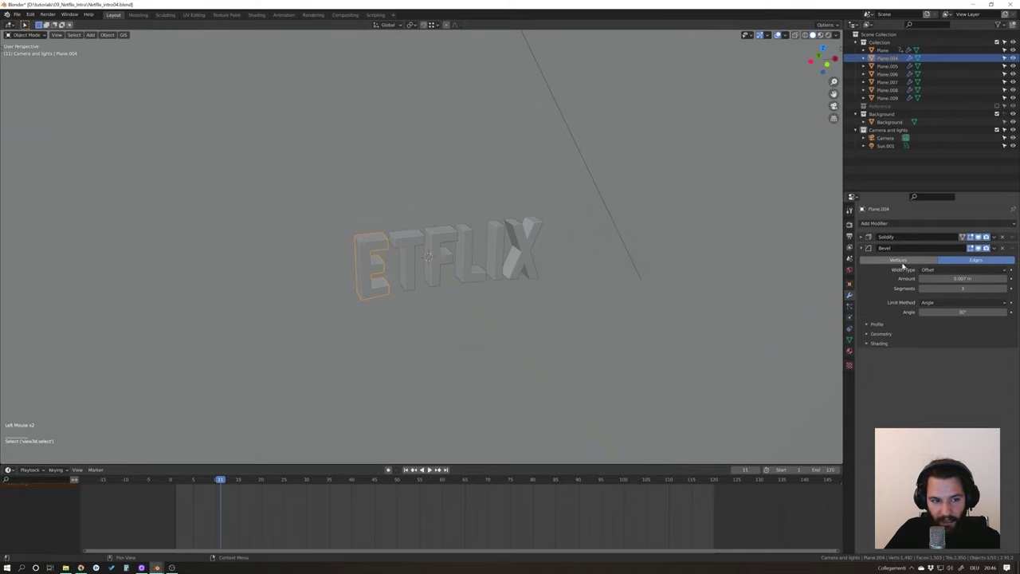
Expand the E letter's Solidify modifier and confirm its full thickness at frame 19.
{"action": "left_click", "coordinate": [864, 250]}
{"action": "left_click", "coordinate": [862, 239]}
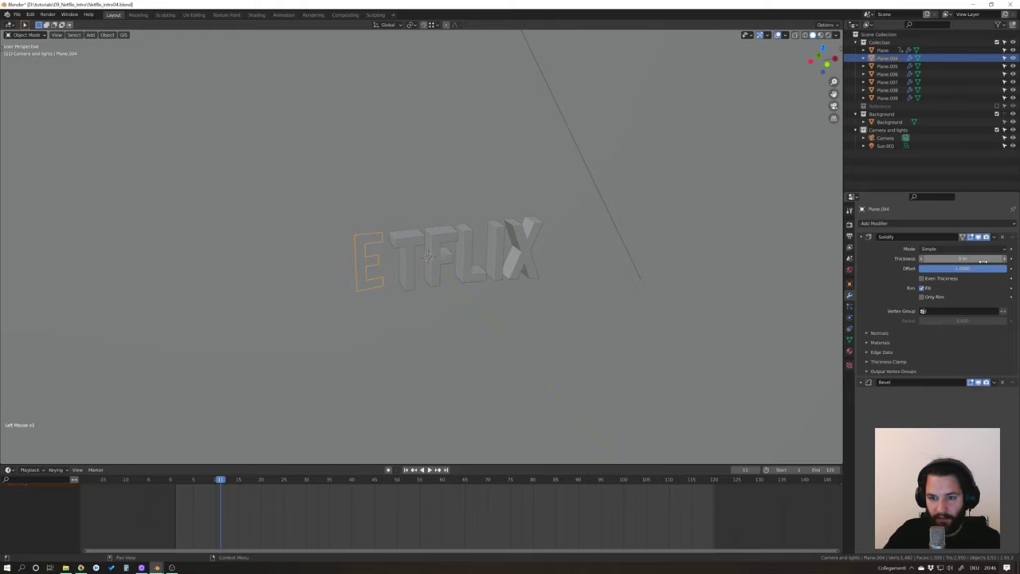
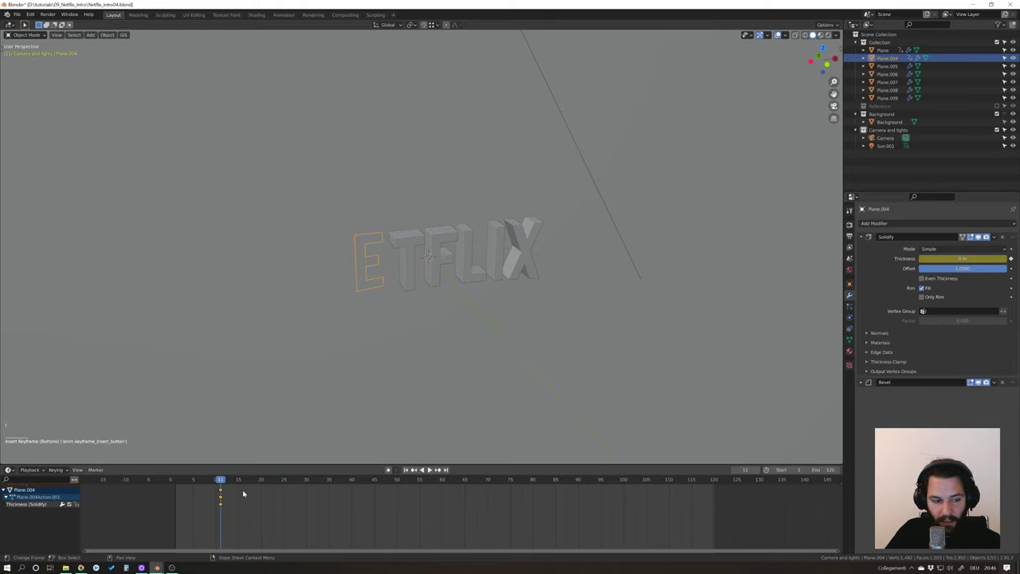
{"action": "left_click", "coordinate": [227, 477]}
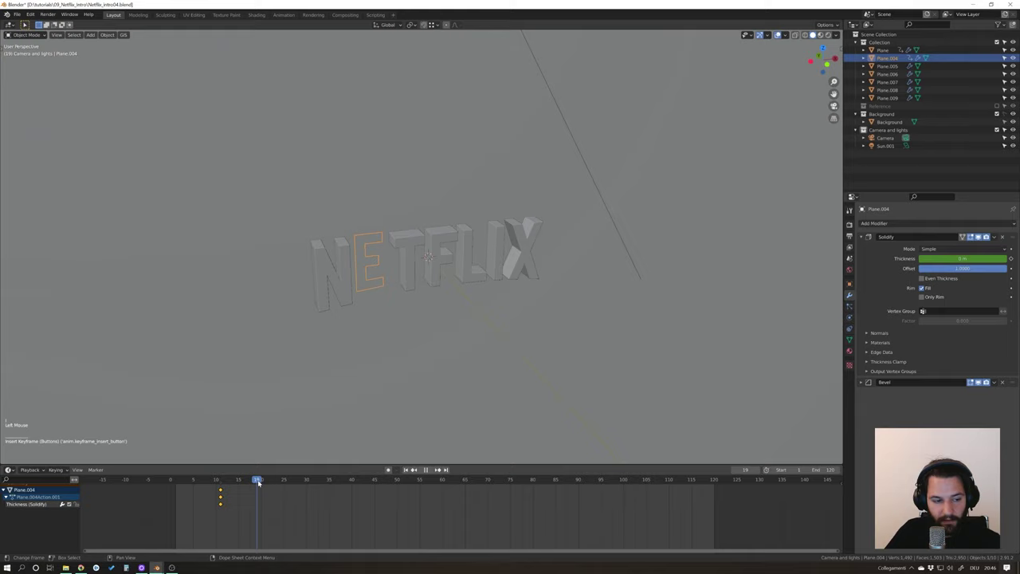
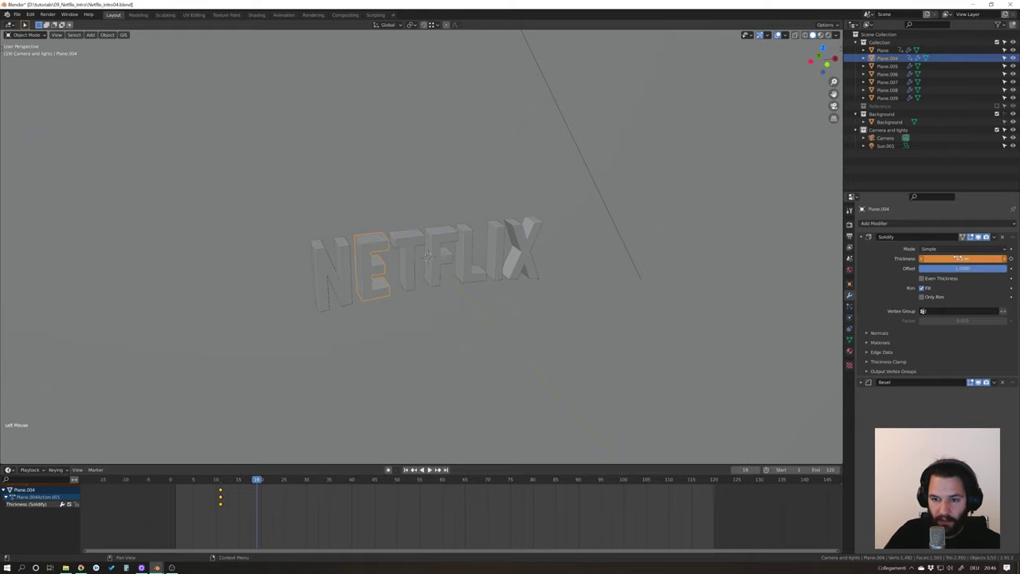
{"action": "left_click", "coordinate": [261, 480]}
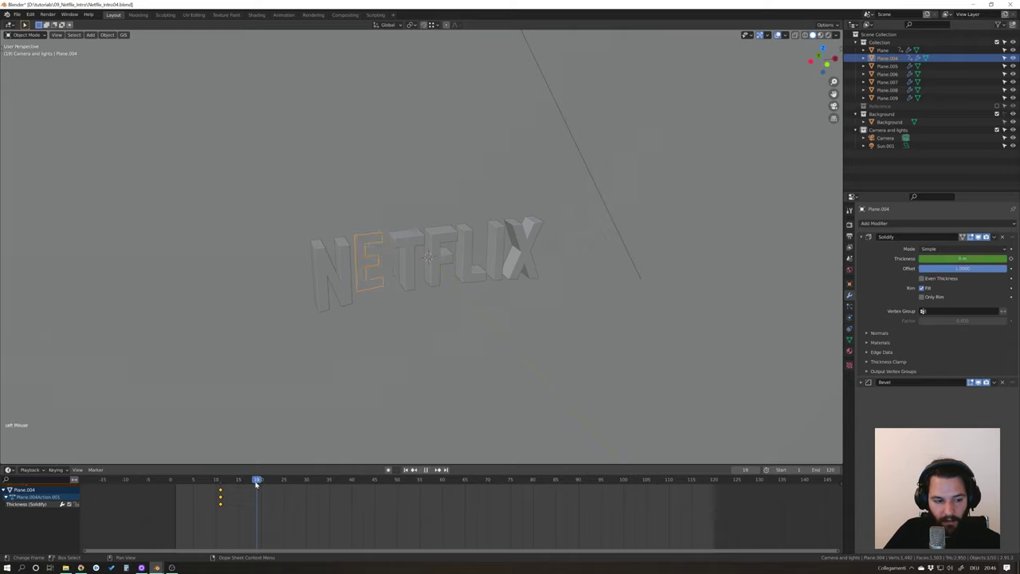
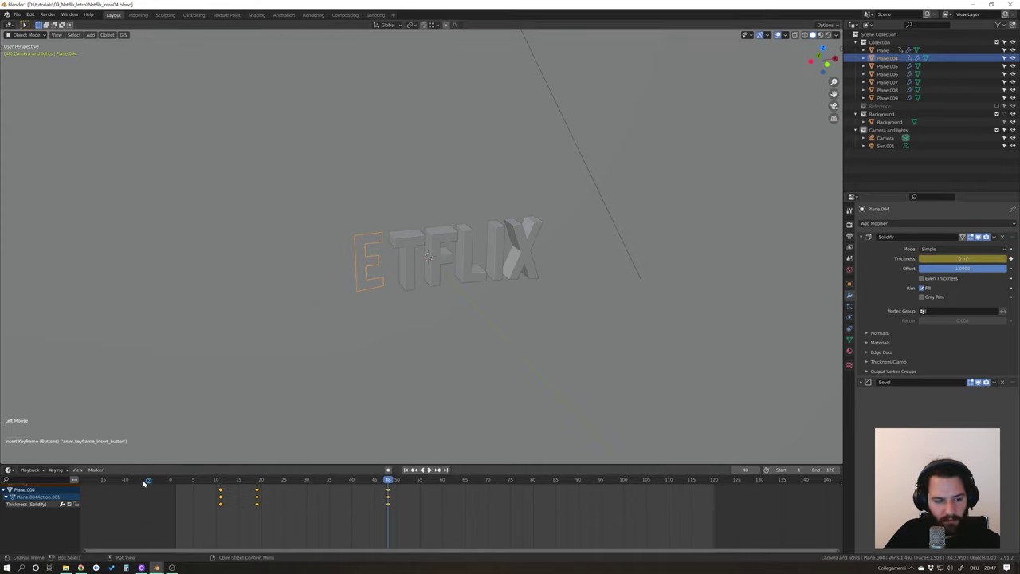
Preview the N letter's extrusion by playing the animation from the start.
{"action": "left_click", "coordinate": [323, 288]}
{"action": "left_click", "coordinate": [377, 277]}
{"action": "left_click", "coordinate": [330, 278]}
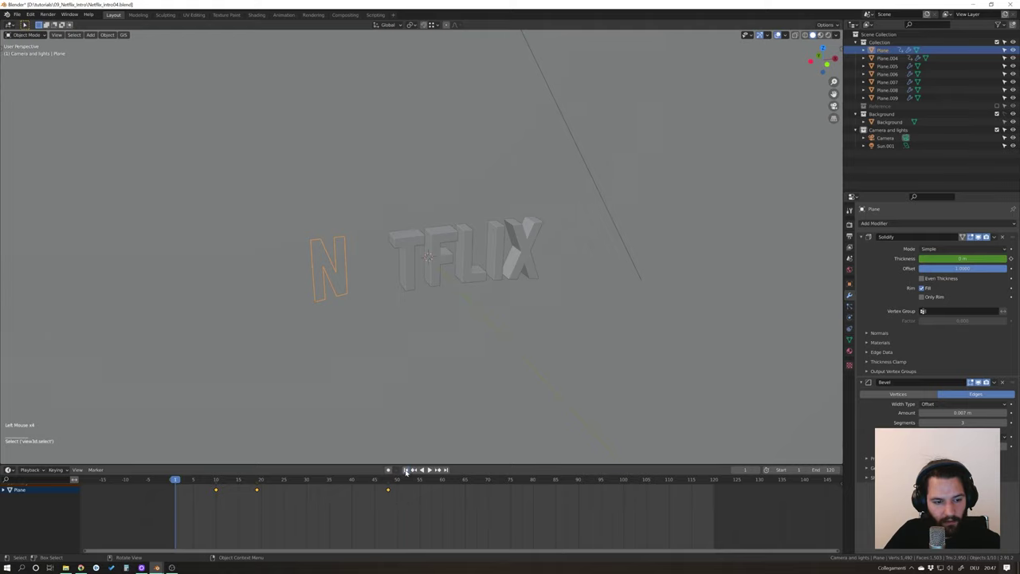
{"action": "left_click", "coordinate": [430, 469]}
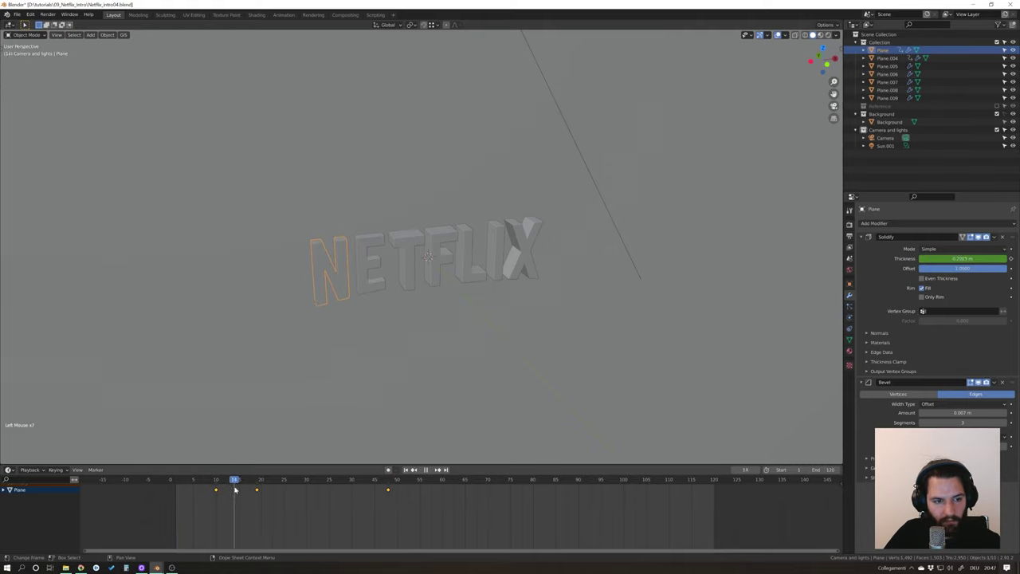
{"action": "left_click", "coordinate": [227, 491]}
Select the E letter and move its thickness keys later so it grows in after the N.
{"action": "left_click", "coordinate": [221, 490]}
{"action": "left_click", "coordinate": [234, 495]}
{"action": "left_click", "coordinate": [299, 403]}
{"action": "left_click", "coordinate": [378, 273]}
{"action": "left_click", "coordinate": [373, 283]}
{"action": "left_click", "coordinate": [236, 495]}
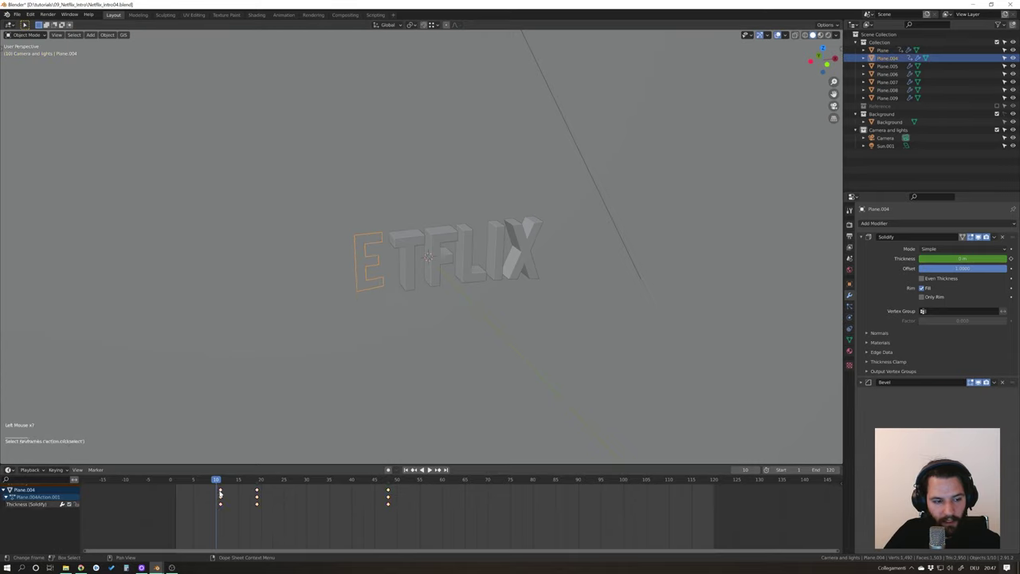
{"action": "left_click", "coordinate": [225, 489]}
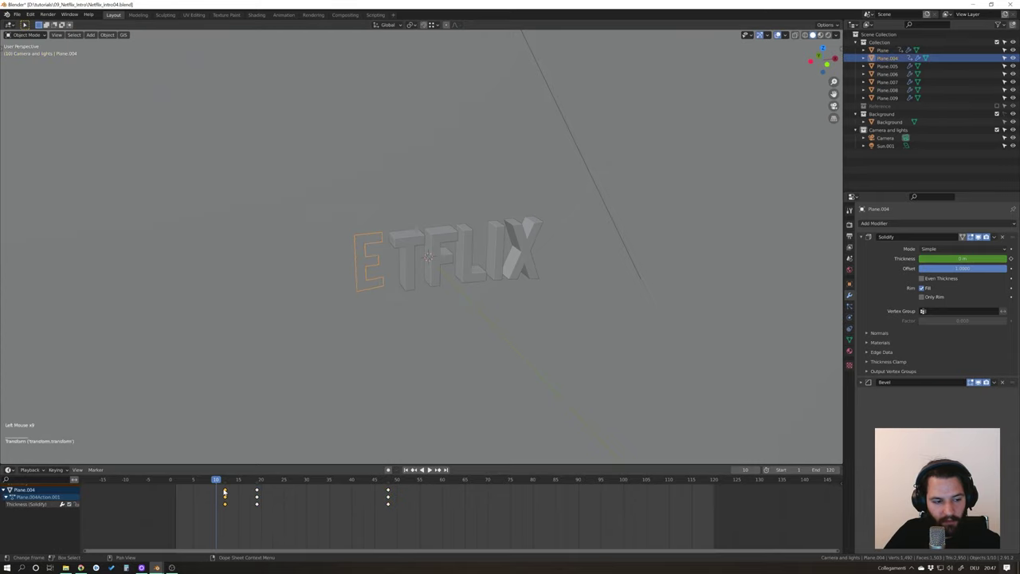
{"action": "left_click", "coordinate": [219, 479]}
{"action": "left_click", "coordinate": [432, 470]}
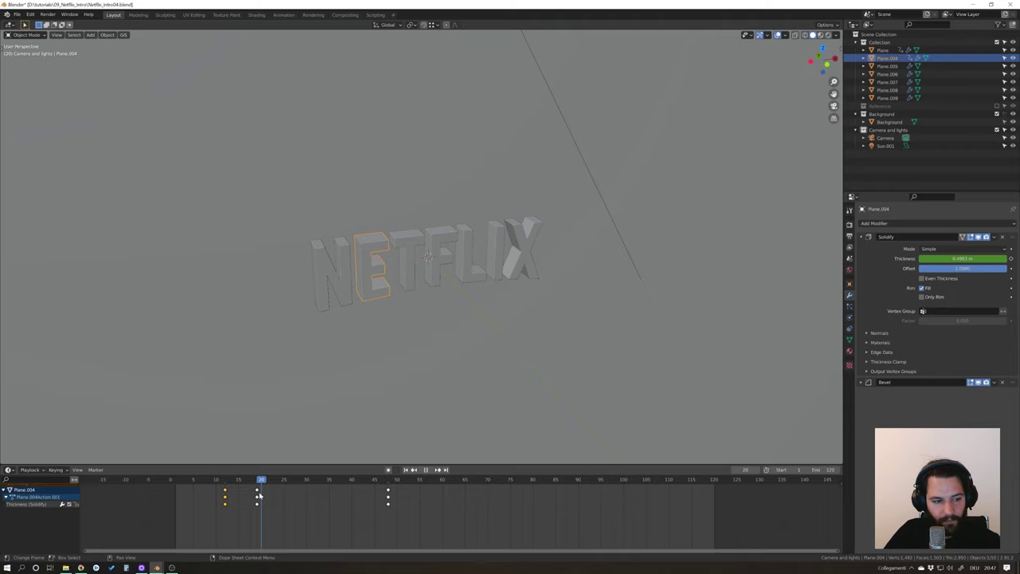
{"action": "left_click", "coordinate": [410, 249]}
Check the E timing in playback, then select the T letter and show its Solidify settings.
{"action": "left_click", "coordinate": [257, 478]}
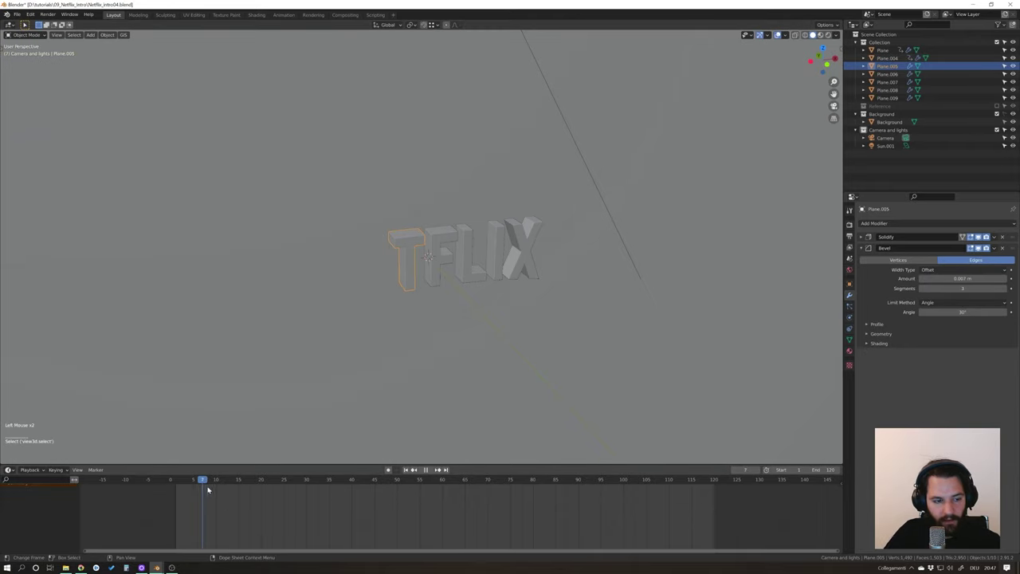
{"action": "left_click", "coordinate": [381, 270]}
{"action": "left_click", "coordinate": [362, 266]}
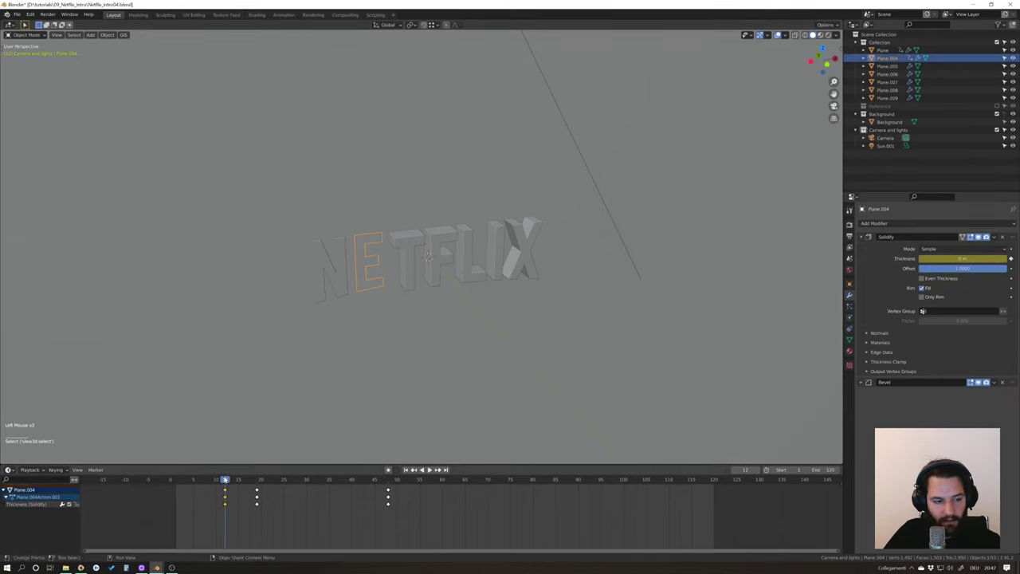
{"action": "left_click", "coordinate": [274, 395]}
{"action": "left_click", "coordinate": [411, 274]}
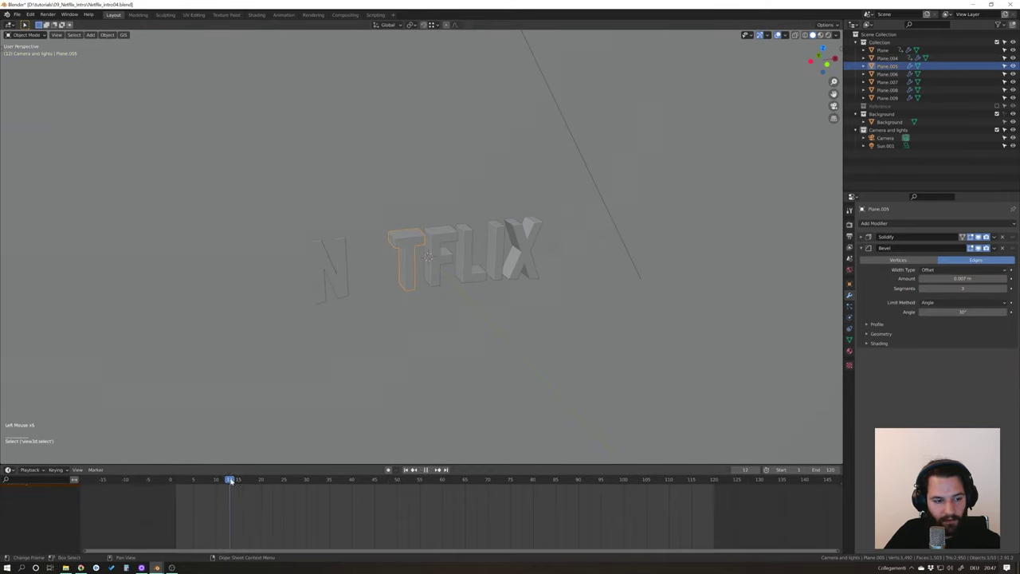
{"action": "left_click", "coordinate": [236, 475]}
{"action": "left_click", "coordinate": [238, 479]}
{"action": "left_click", "coordinate": [373, 285]}
{"action": "left_click", "coordinate": [233, 481]}
{"action": "left_click", "coordinate": [419, 284]}
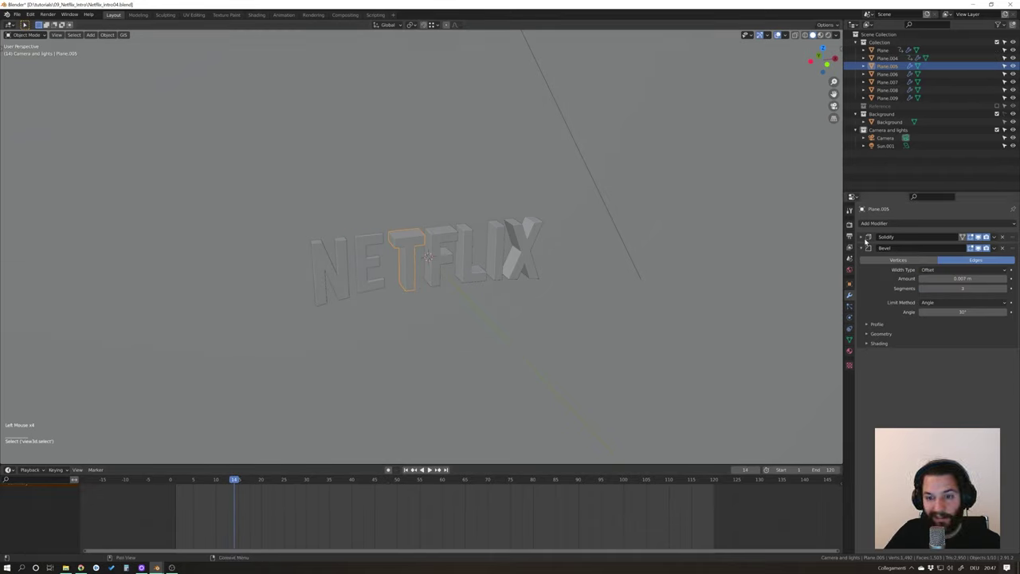
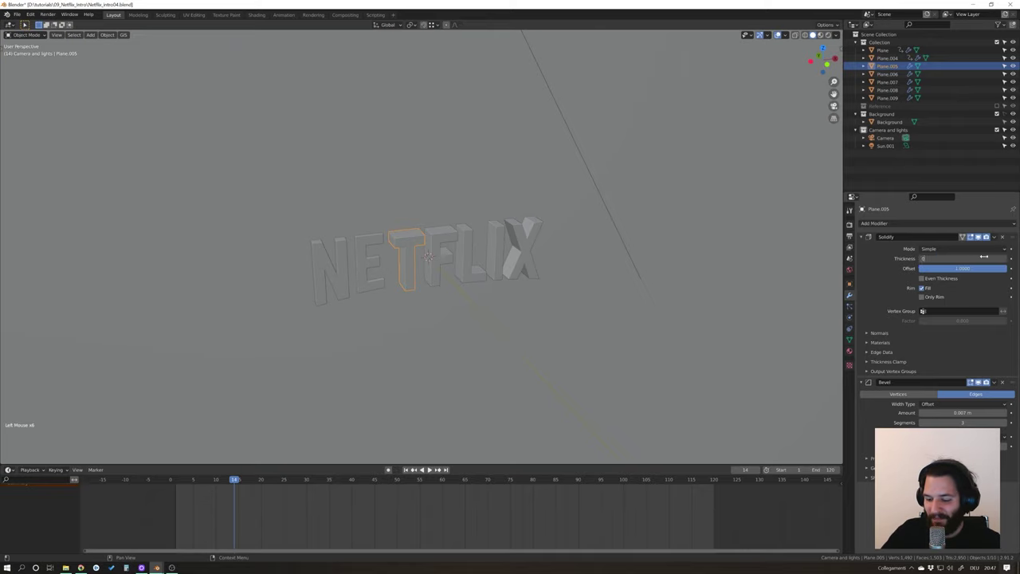
Key the T letter's starting thickness, compare with the E letter, and move to frame 20.
{"action": "key", "text": "i"}
{"action": "left_click", "coordinate": [371, 282]}
{"action": "left_click", "coordinate": [241, 478]}
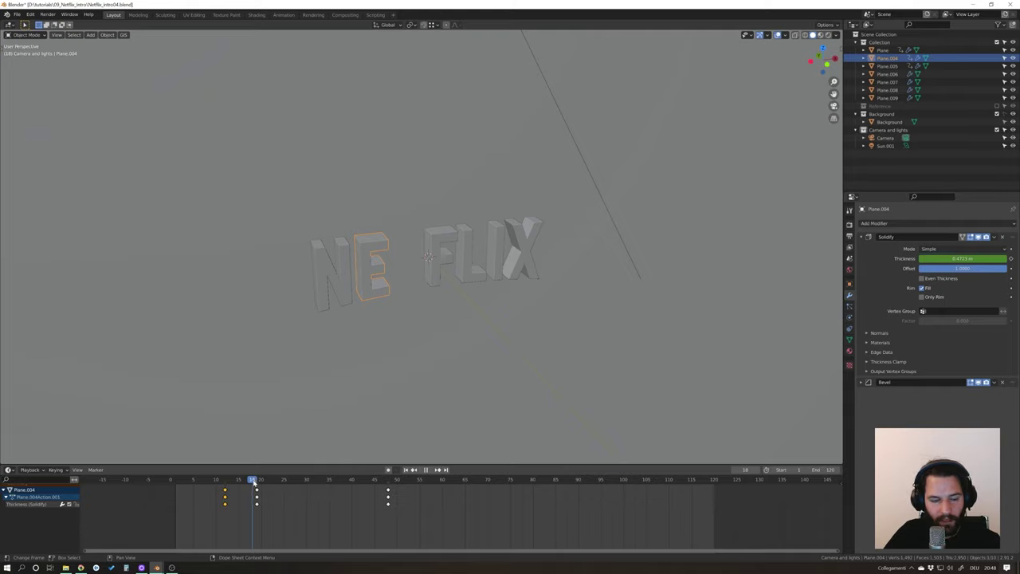
{"action": "left_click", "coordinate": [262, 491]}
{"action": "left_click", "coordinate": [261, 489]}
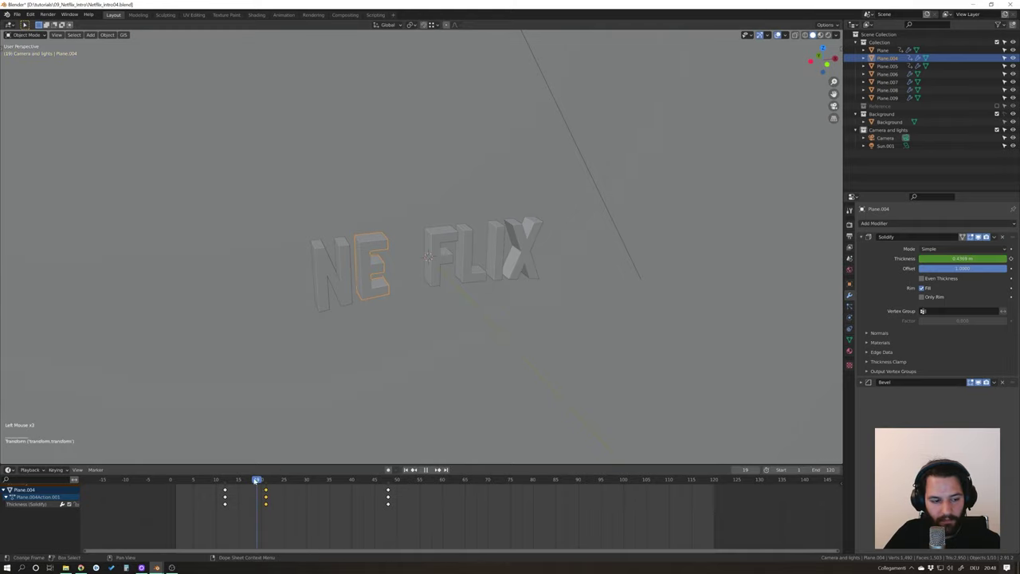
{"action": "left_click", "coordinate": [264, 484]}
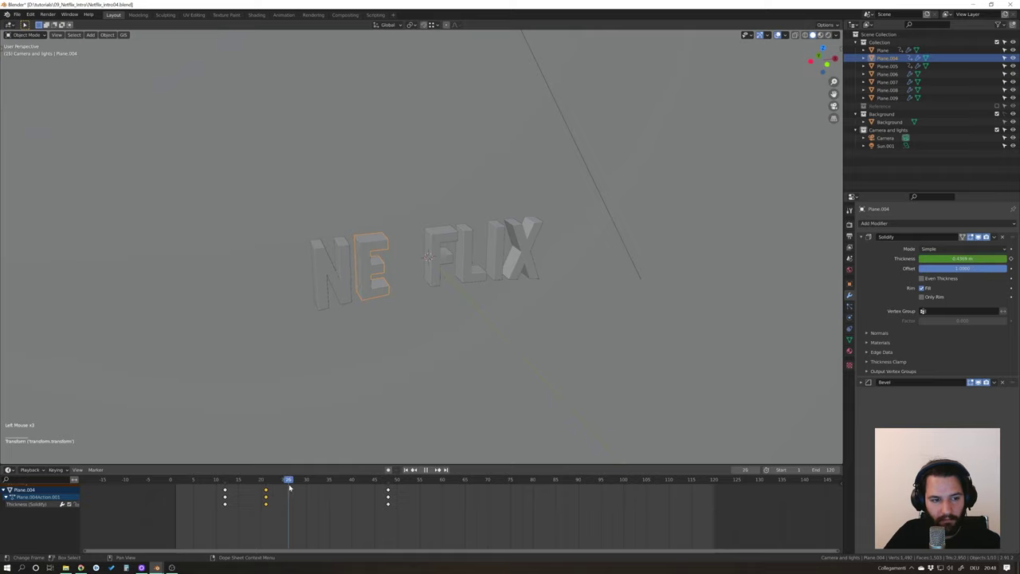
{"action": "left_click", "coordinate": [270, 488]}
{"action": "left_click", "coordinate": [256, 479]}
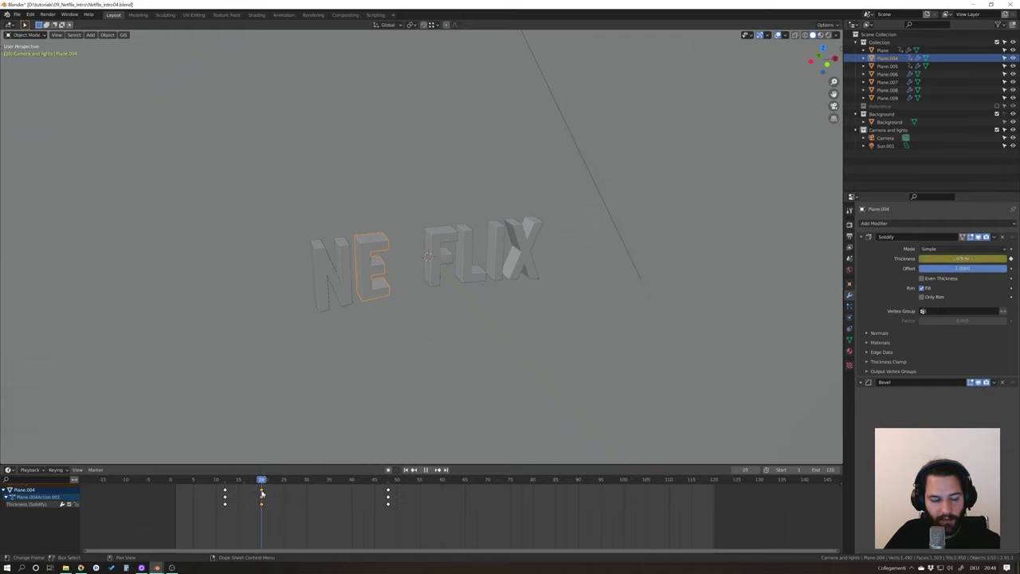
Set the T letter's Solidify thickness to 0.5 m, keyframe it at frame 20 and play back.
{"action": "left_click", "coordinate": [397, 256]}
{"action": "left_click", "coordinate": [404, 264]}
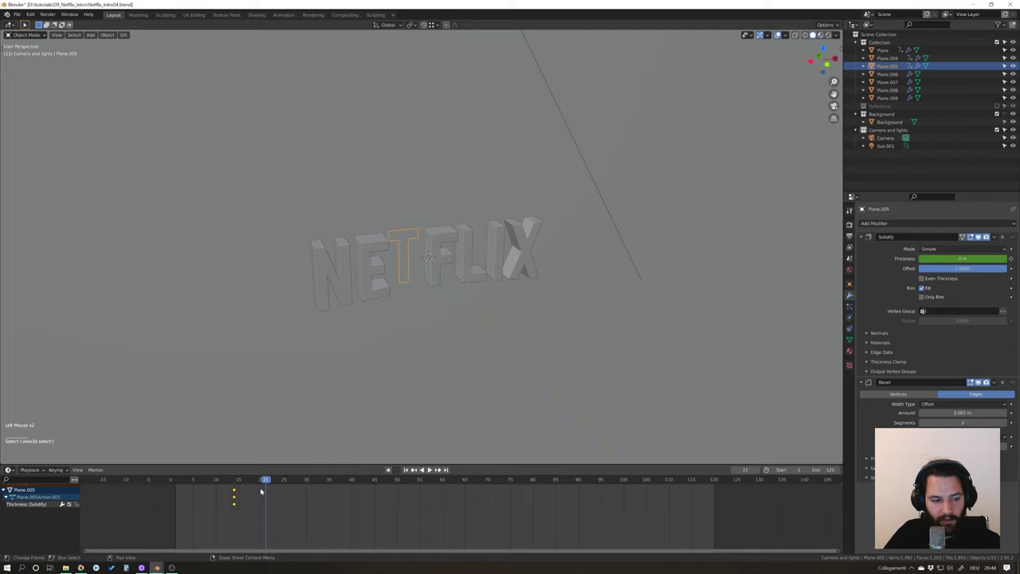
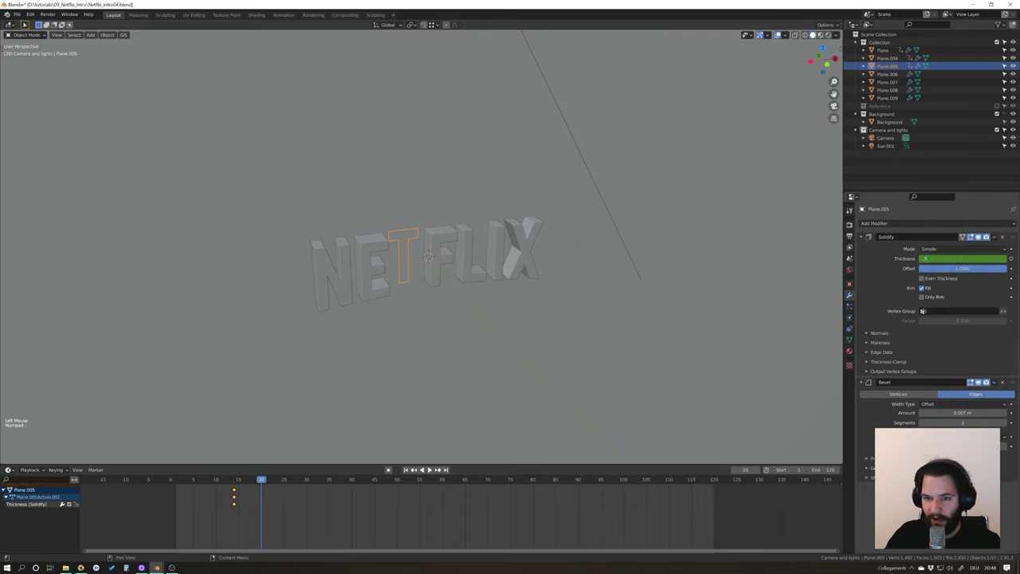
{"action": "key", "text": "BackSpace"}
{"action": "key", "text": "BackSpace"}
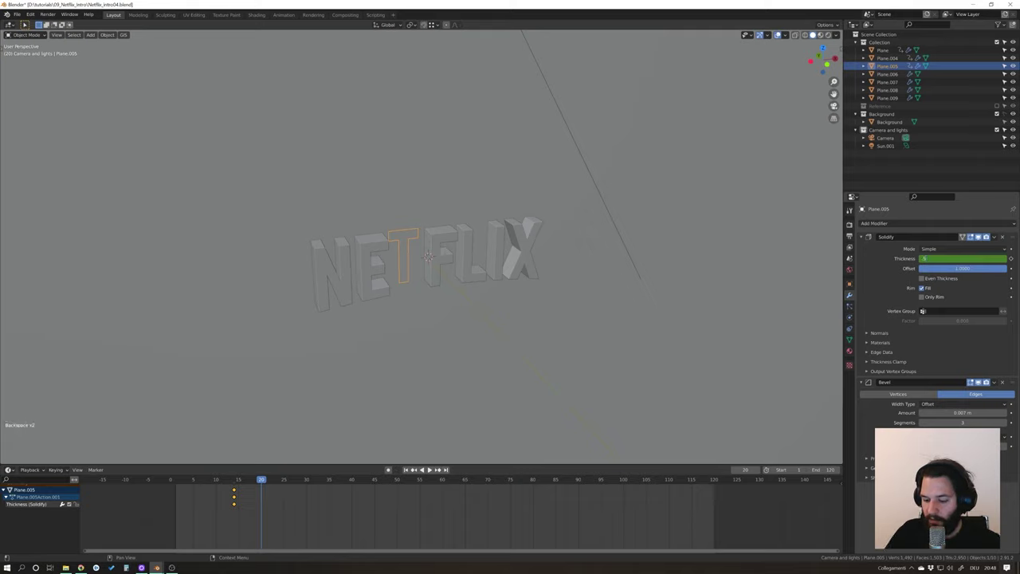
{"action": "key", "text": "i"}
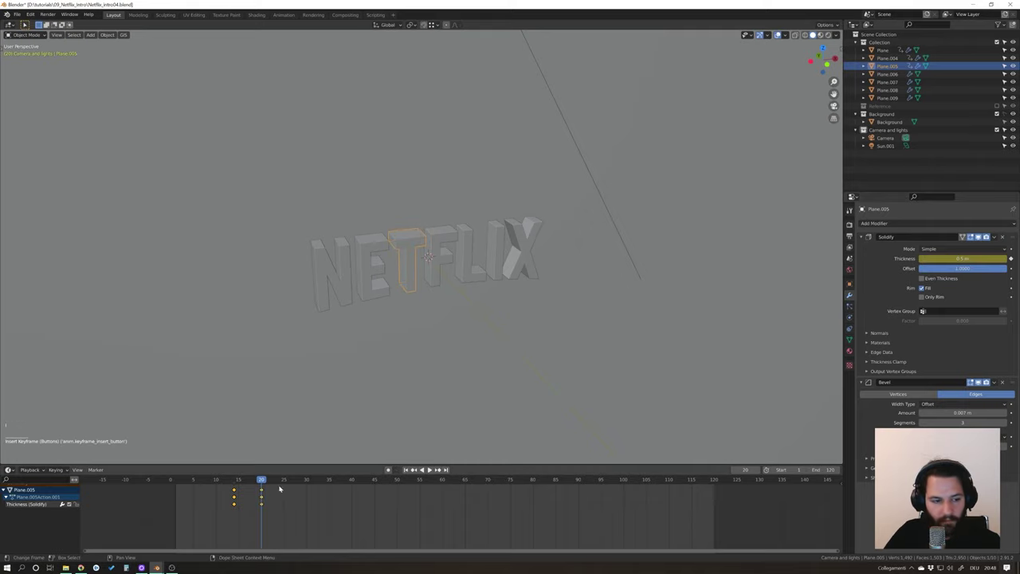
{"action": "left_click", "coordinate": [258, 478]}
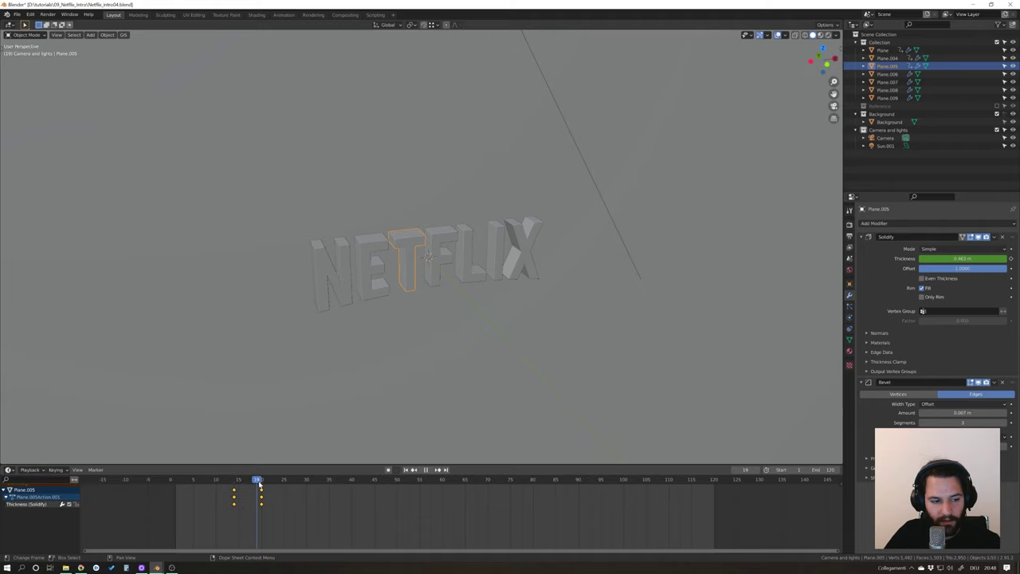
Compare the E and N letters' key timing against the T letter and return to the T.
{"action": "left_click", "coordinate": [372, 278]}
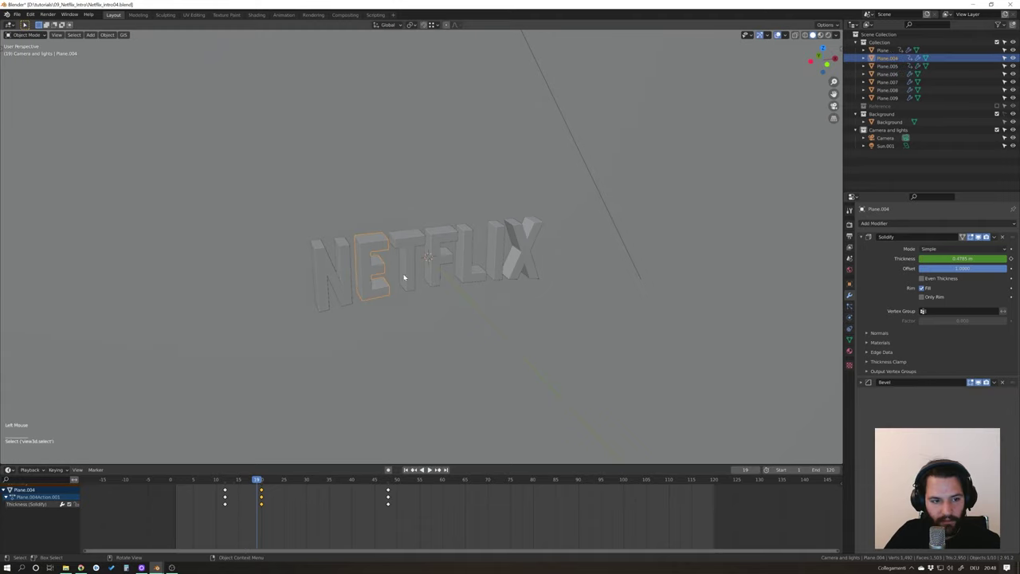
{"action": "left_click", "coordinate": [324, 297]}
{"action": "left_click", "coordinate": [371, 282]}
{"action": "left_click", "coordinate": [345, 290]}
{"action": "left_click", "coordinate": [371, 290]}
{"action": "left_click", "coordinate": [411, 279]}
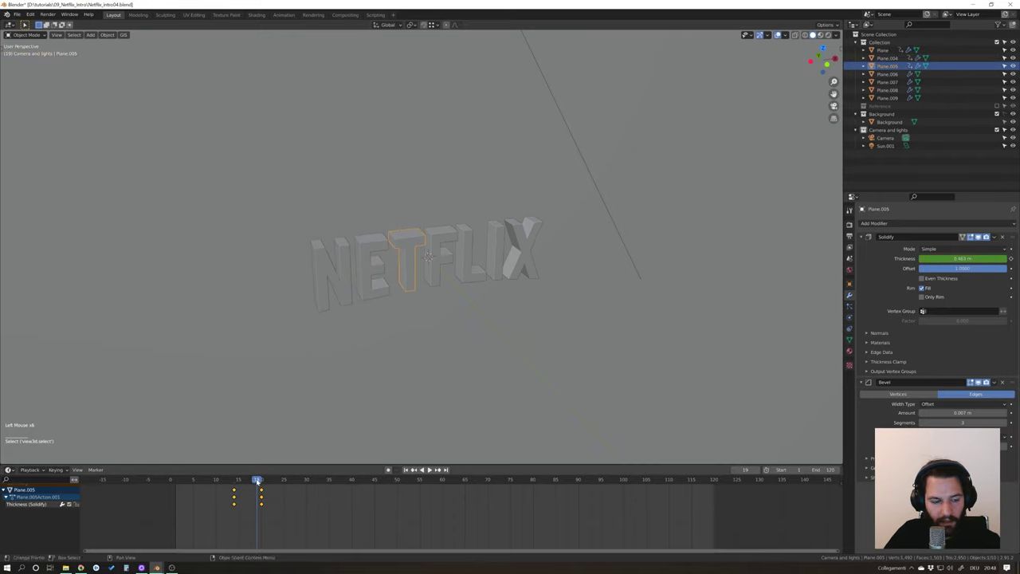
{"action": "left_click", "coordinate": [294, 400]}
{"action": "left_click", "coordinate": [347, 292]}
{"action": "left_click", "coordinate": [262, 495]}
{"action": "left_click", "coordinate": [260, 487]}
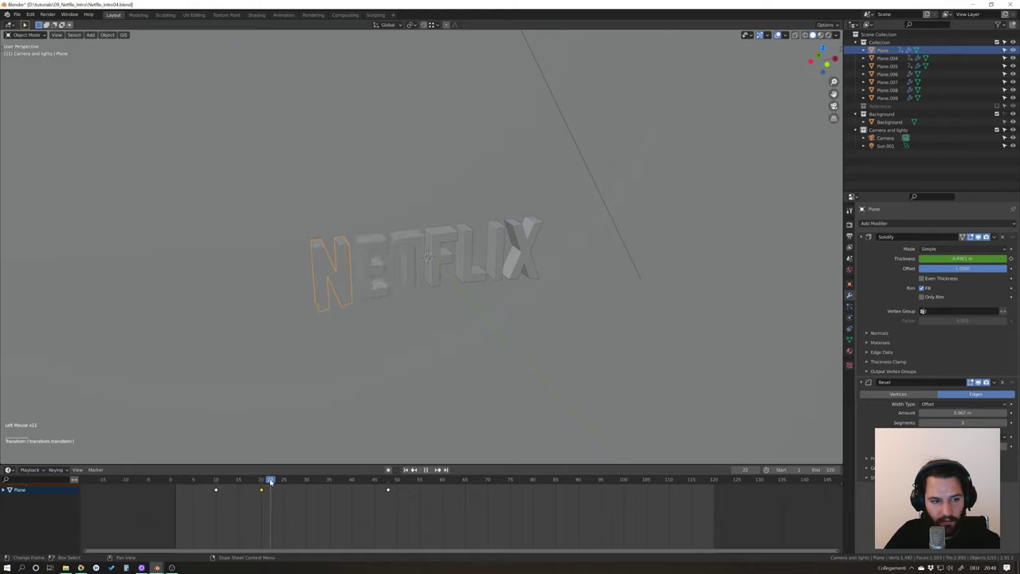
{"action": "left_click", "coordinate": [266, 479]}
{"action": "left_click", "coordinate": [413, 280]}
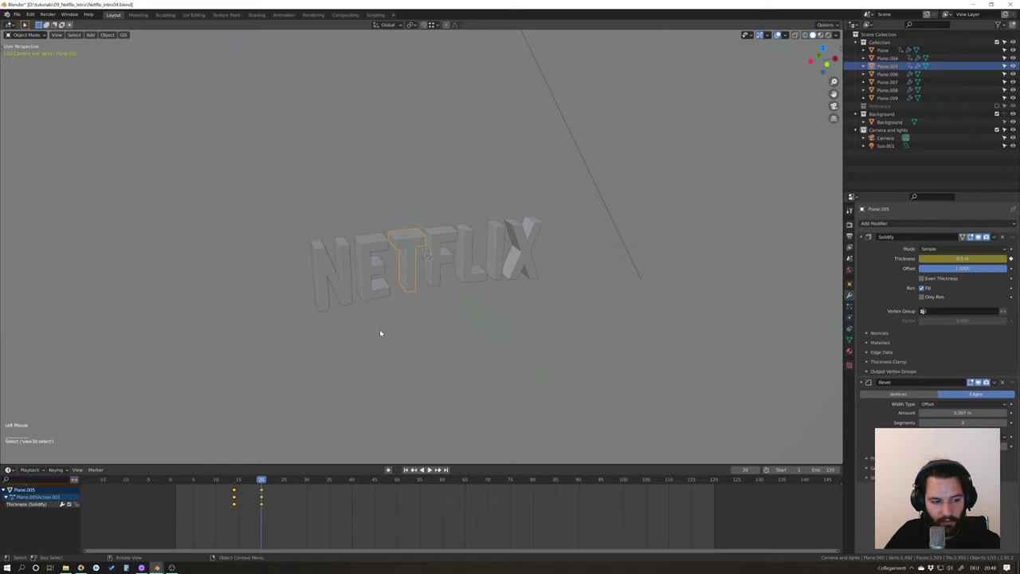
Inspect the T letter's keys around frames 14-16, then select the F letter at frame 16.
{"action": "left_click", "coordinate": [439, 275]}
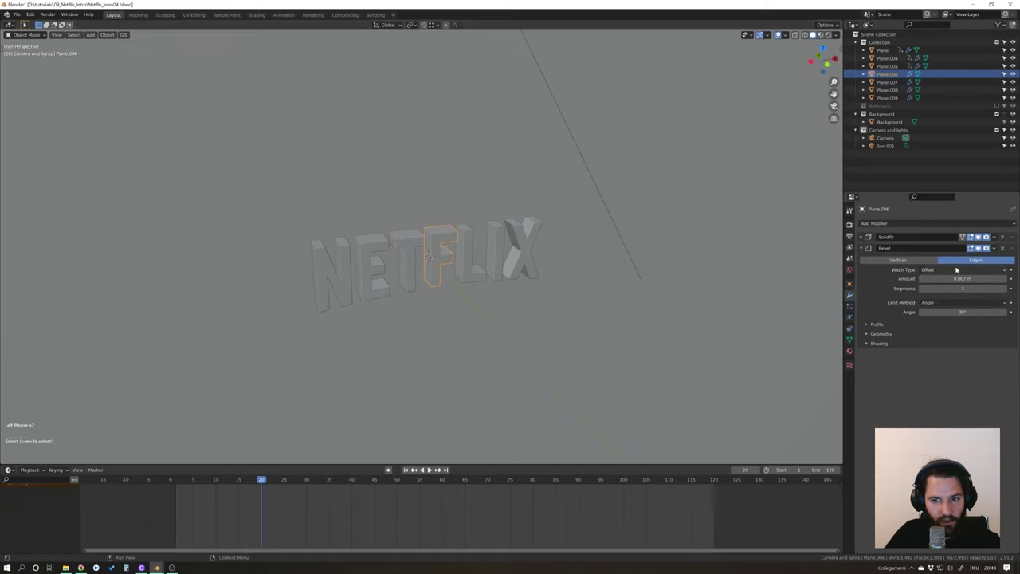
{"action": "left_click", "coordinate": [413, 276]}
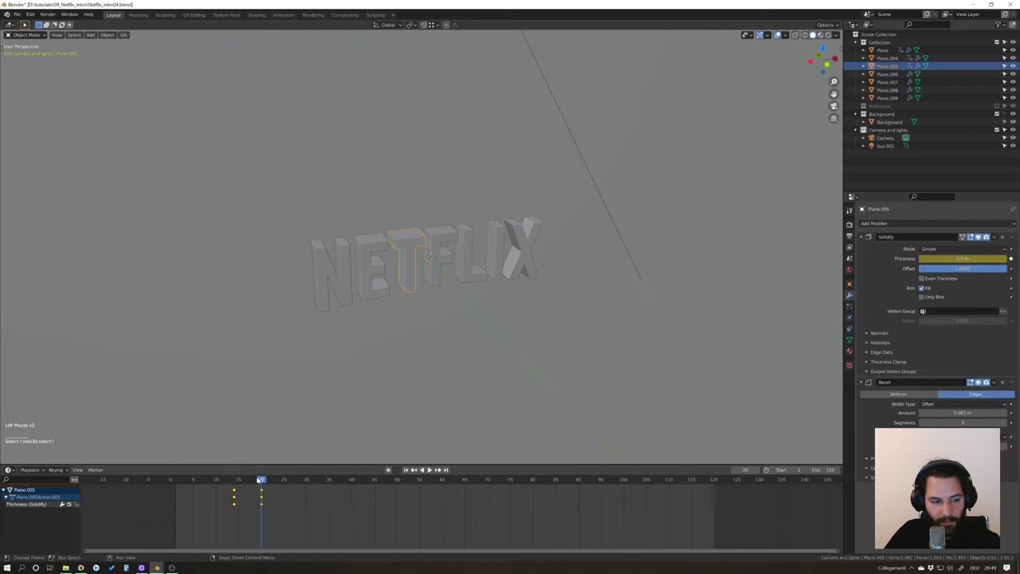
{"action": "left_click", "coordinate": [238, 484]}
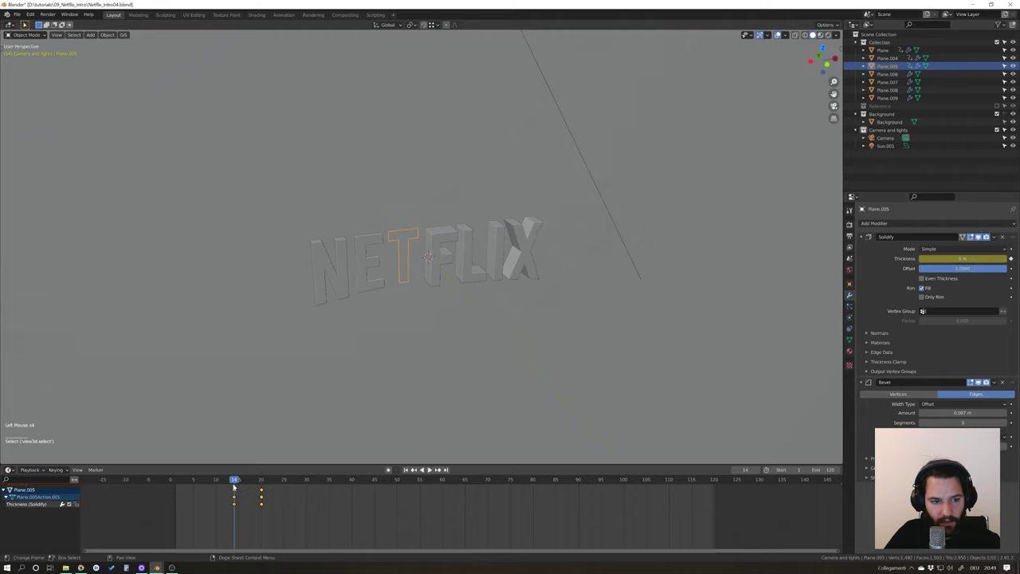
{"action": "left_click", "coordinate": [241, 480]}
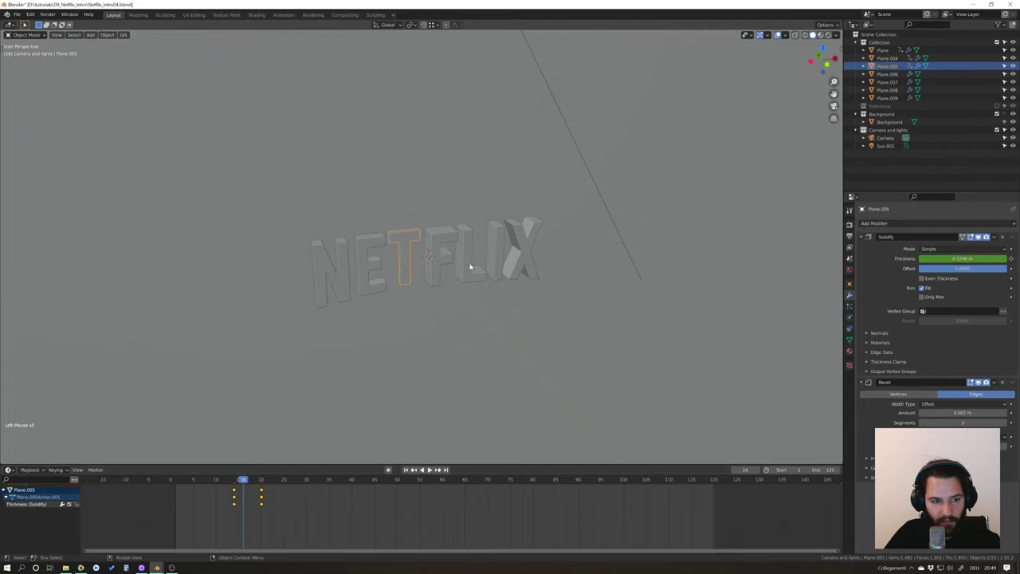
{"action": "left_click", "coordinate": [438, 266]}
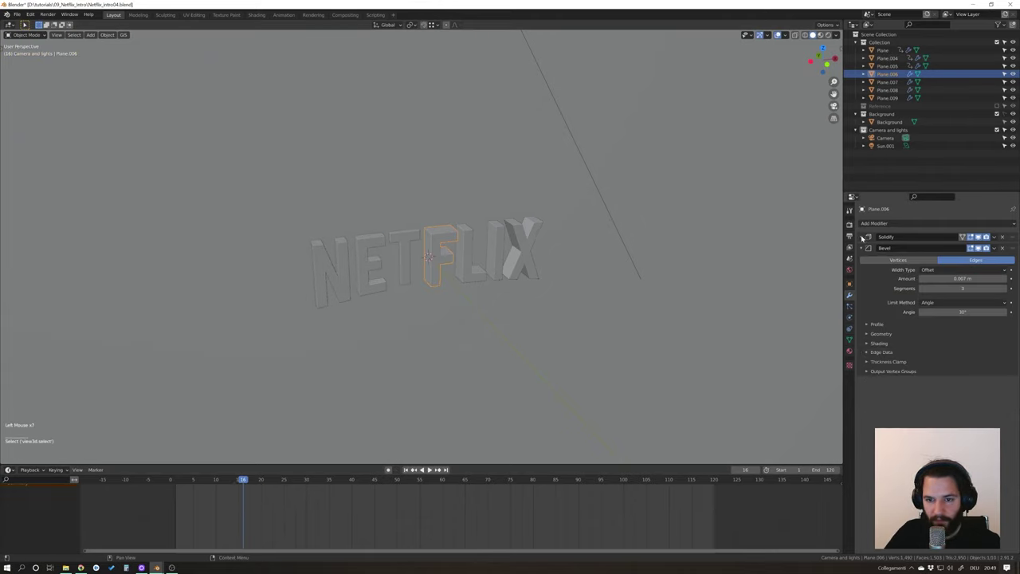
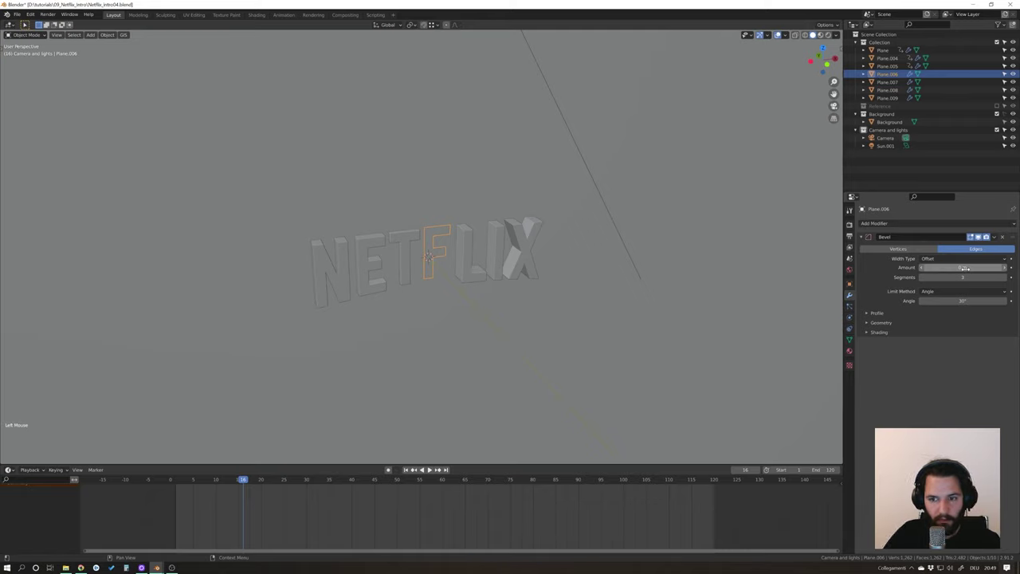
Undo a stray change, set the F letter's thickness to zero and keyframe it at frame 16.
{"action": "key", "text": "ctrl+z"}
{"action": "key", "text": "ctrl+z"}
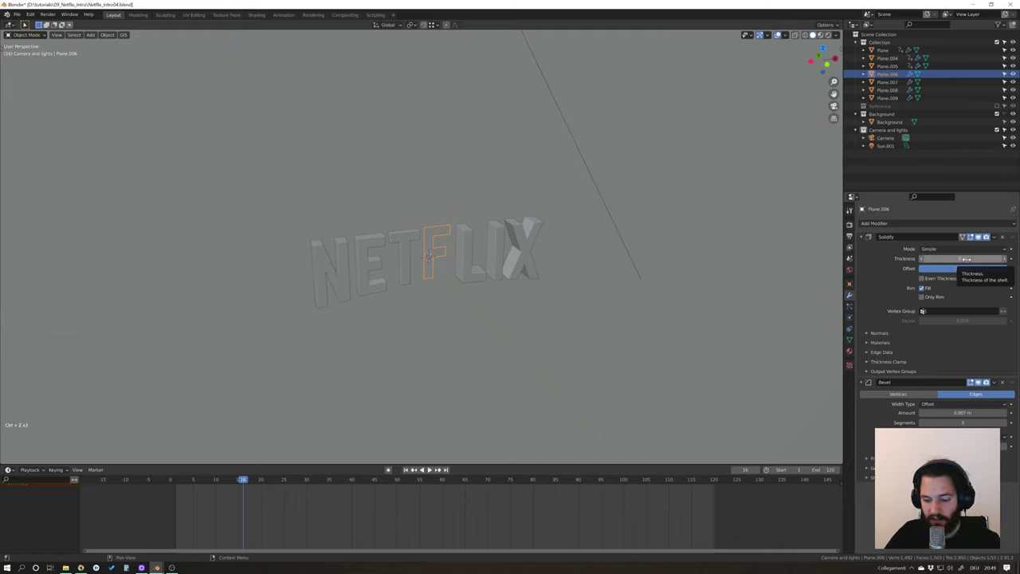
{"action": "left_click_drag", "start_coordinate": [247, 477], "coordinate": [270, 470]}
{"action": "left_click", "coordinate": [412, 272]}
{"action": "left_click", "coordinate": [442, 267]}
{"action": "left_click", "coordinate": [446, 256]}
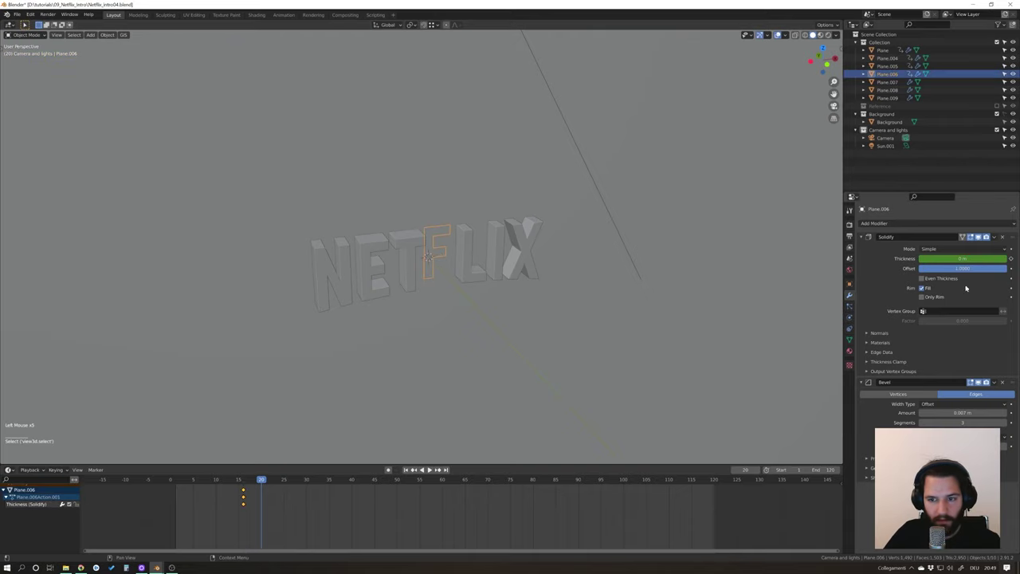
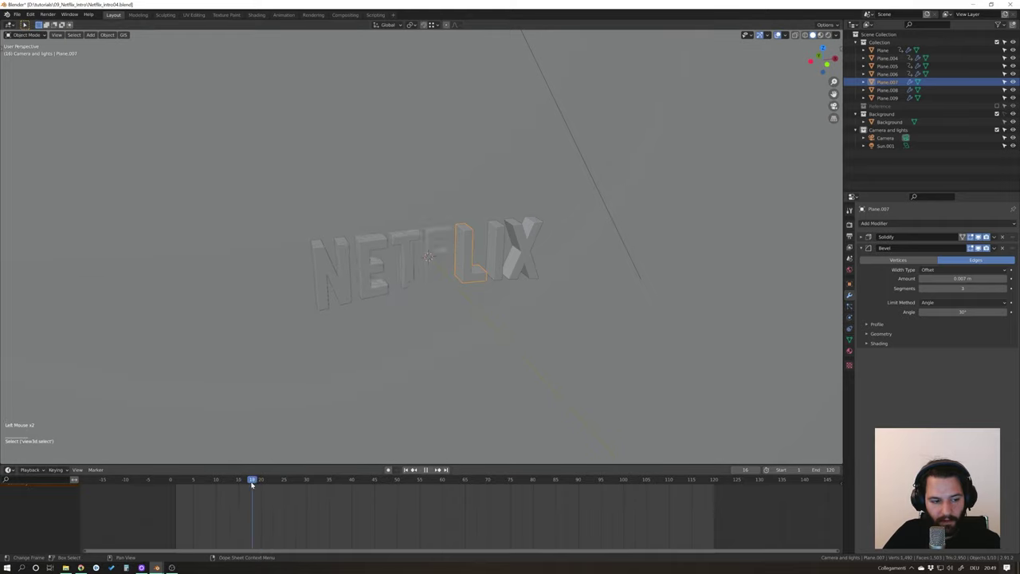
Key the L letter's thickness, key the I letter at zero on frame 19, then select the X.
{"action": "left_click", "coordinate": [496, 435]}
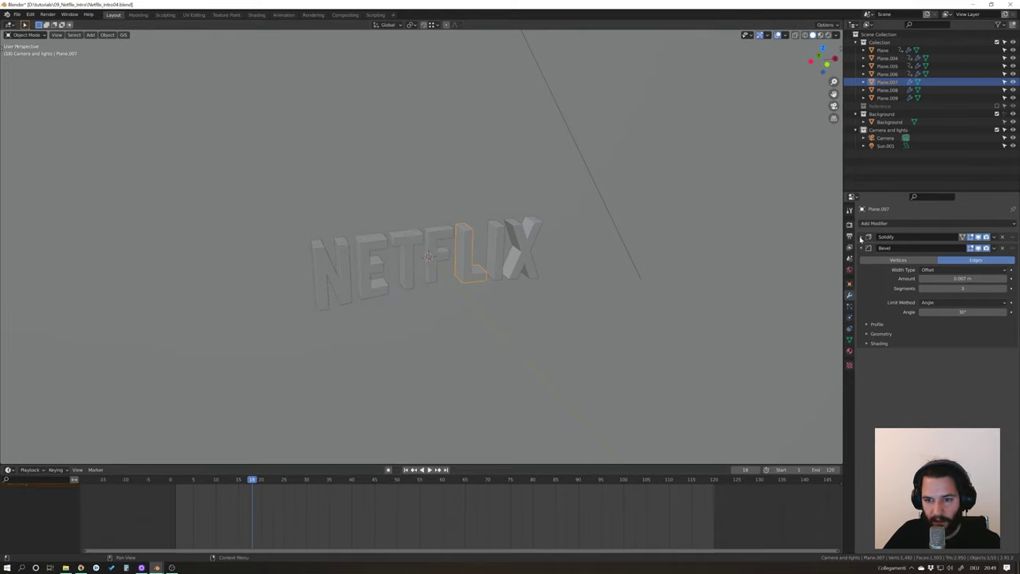
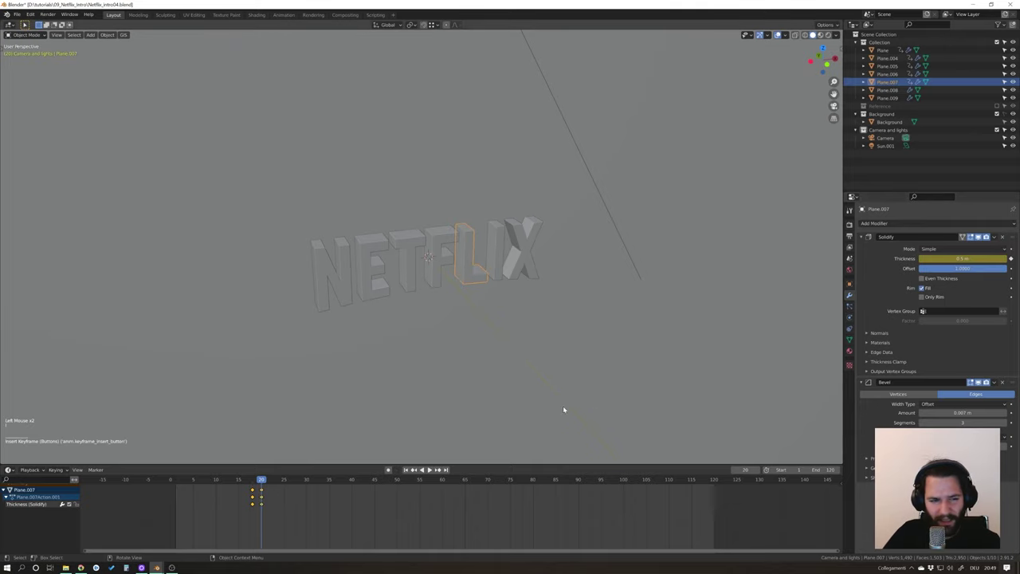
{"action": "left_click", "coordinate": [501, 254]}
{"action": "left_click", "coordinate": [264, 481]}
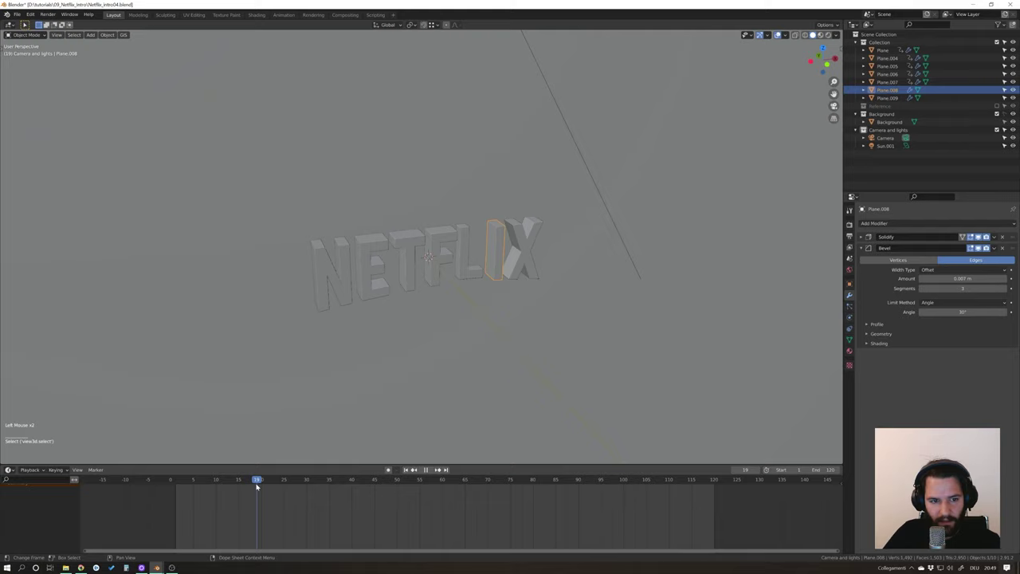
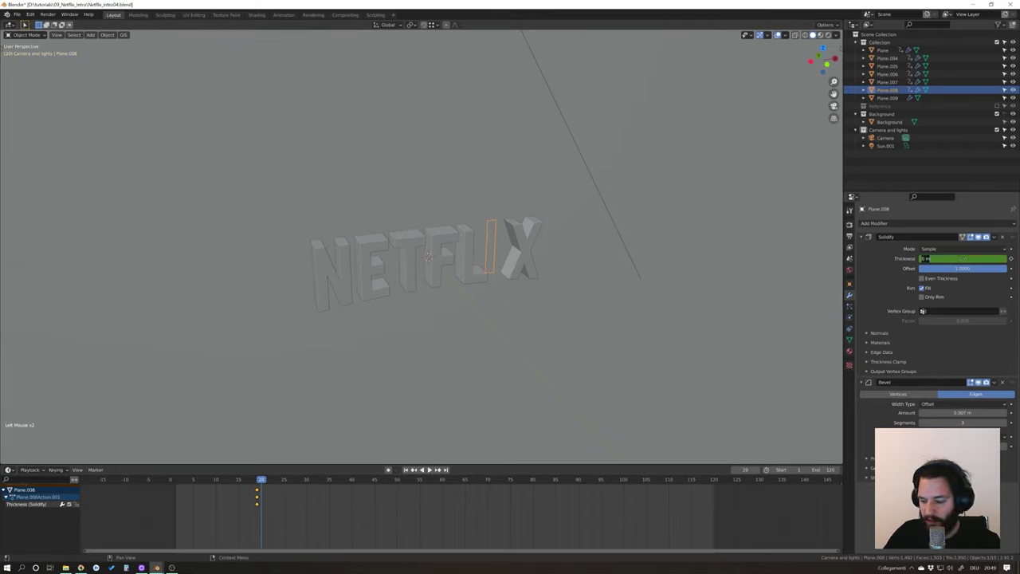
{"action": "left_click", "coordinate": [526, 249]}
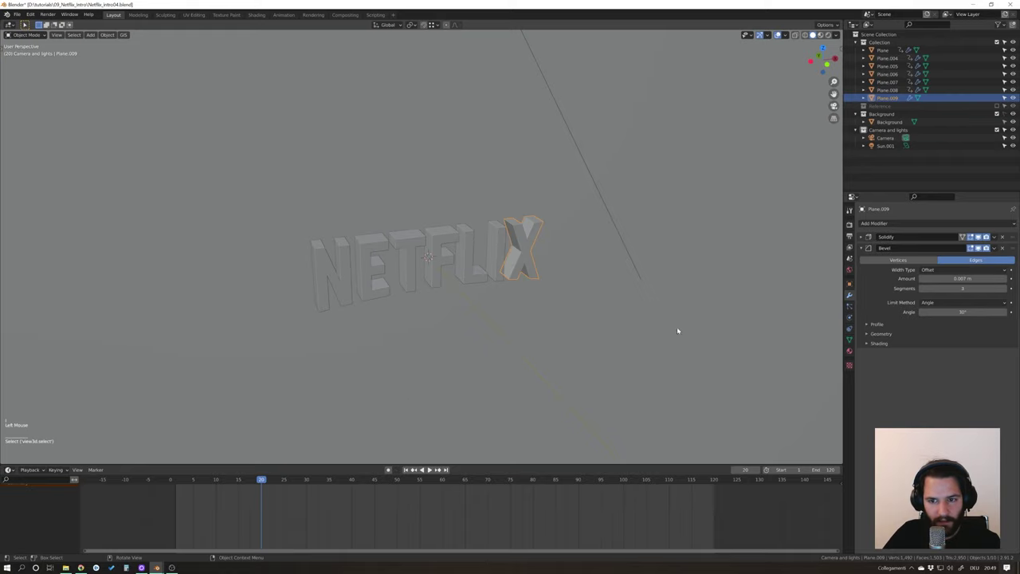
Keyframe the X letter's thickness at frame 19 and play back the full NETFLIX extrusion.
{"action": "left_click", "coordinate": [263, 479]}
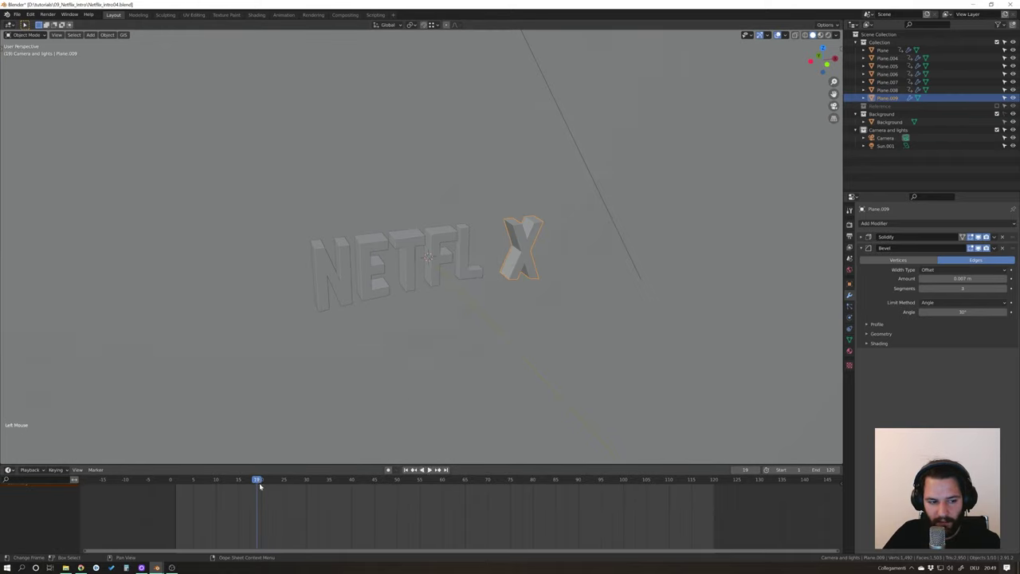
{"action": "left_click", "coordinate": [860, 235]}
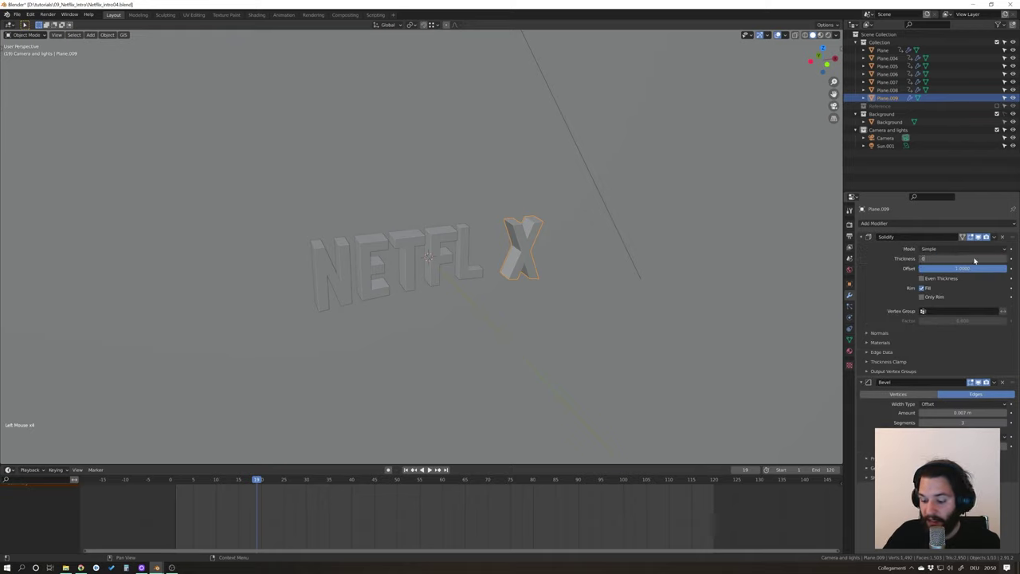
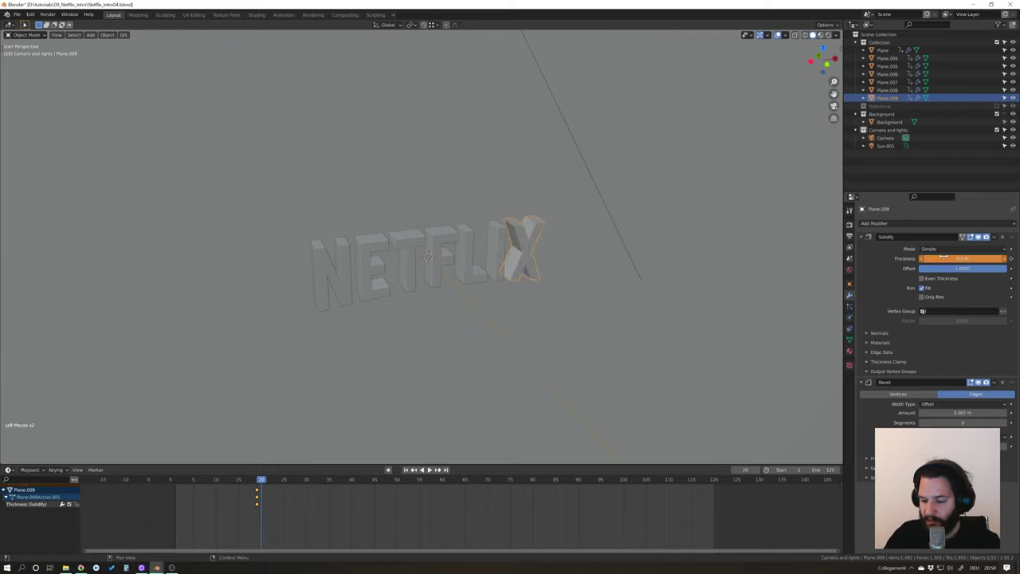
{"action": "left_click", "coordinate": [260, 479]}
{"action": "left_click", "coordinate": [408, 468]}
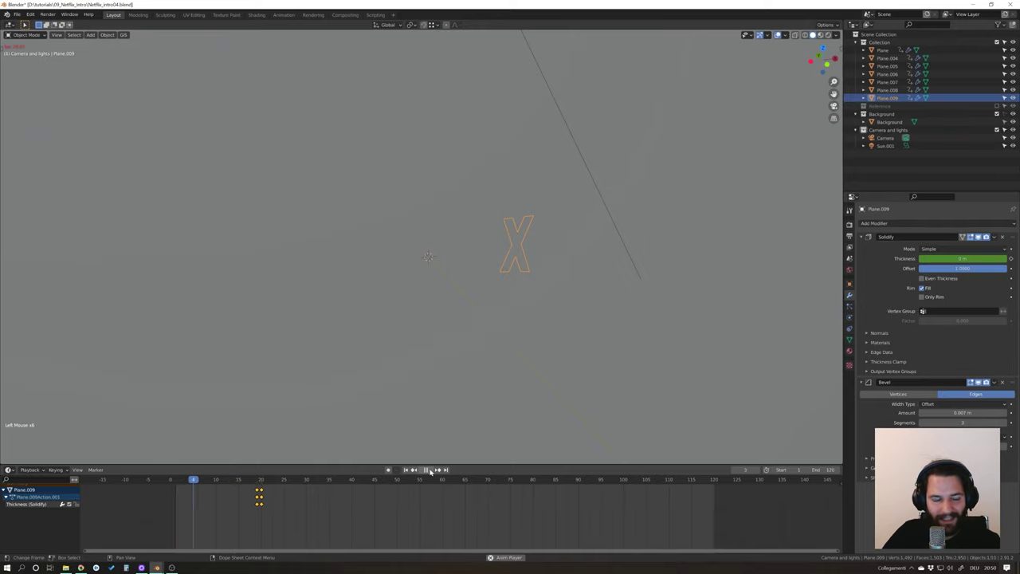
{"action": "left_click", "coordinate": [450, 420]}
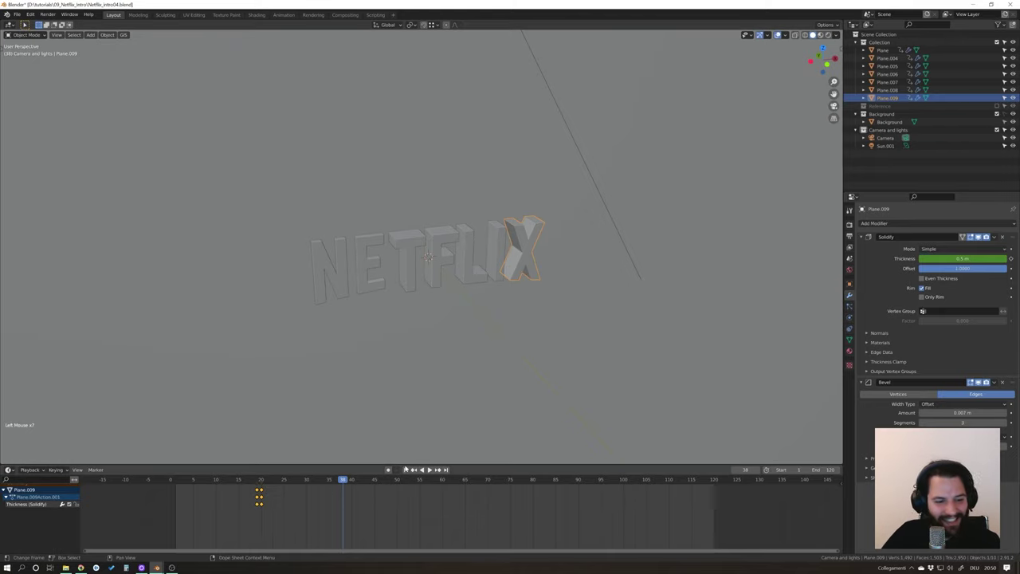
{"action": "left_click", "coordinate": [317, 480]}
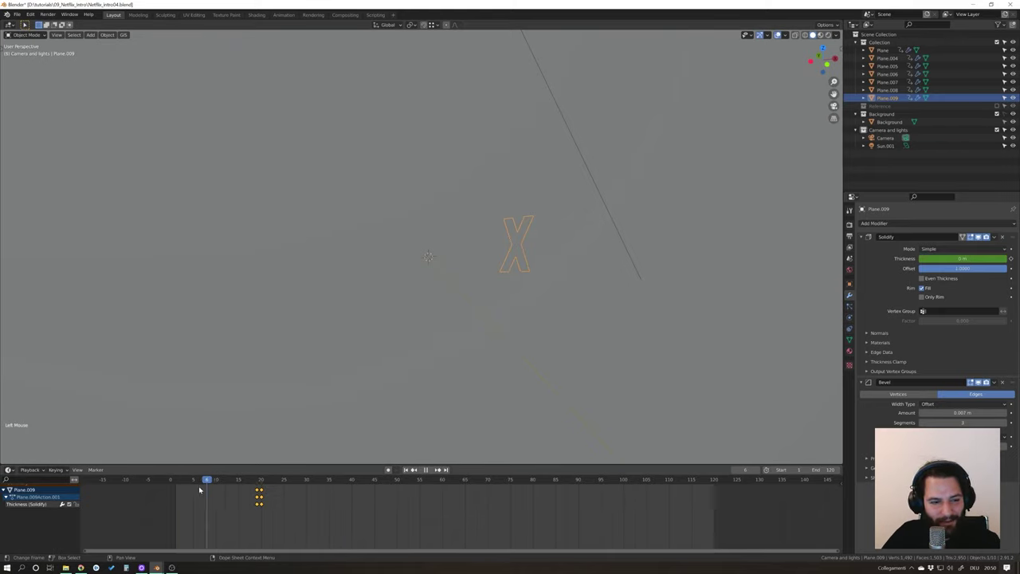
{"action": "left_click", "coordinate": [410, 468]}
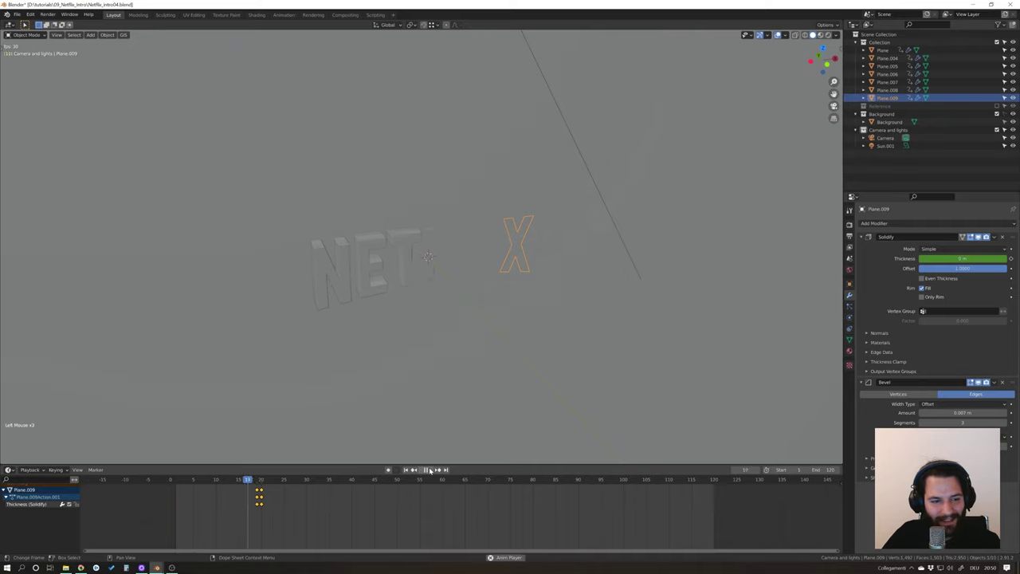
{"action": "left_click", "coordinate": [406, 437]}
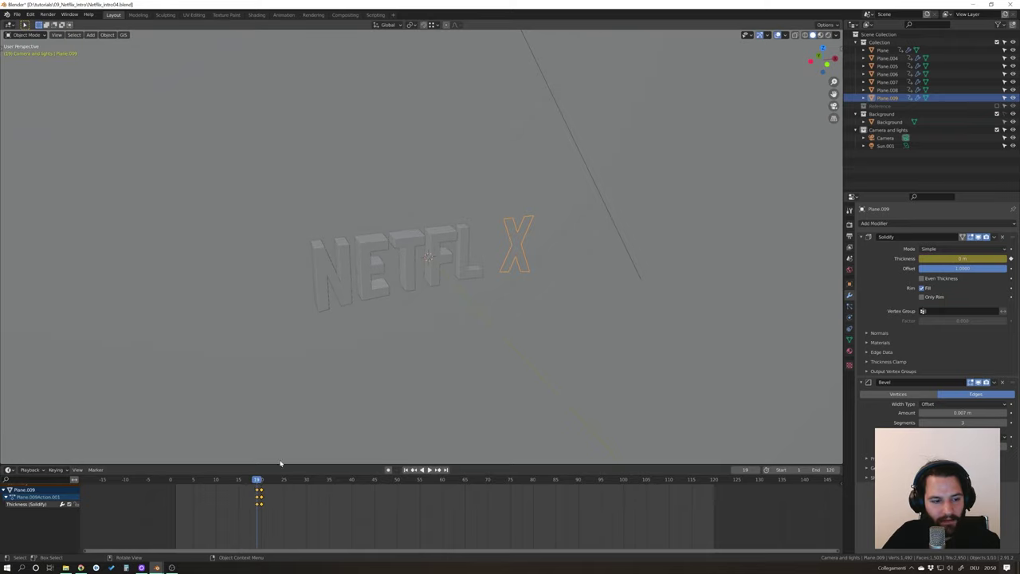
{"action": "left_click", "coordinate": [258, 477]}
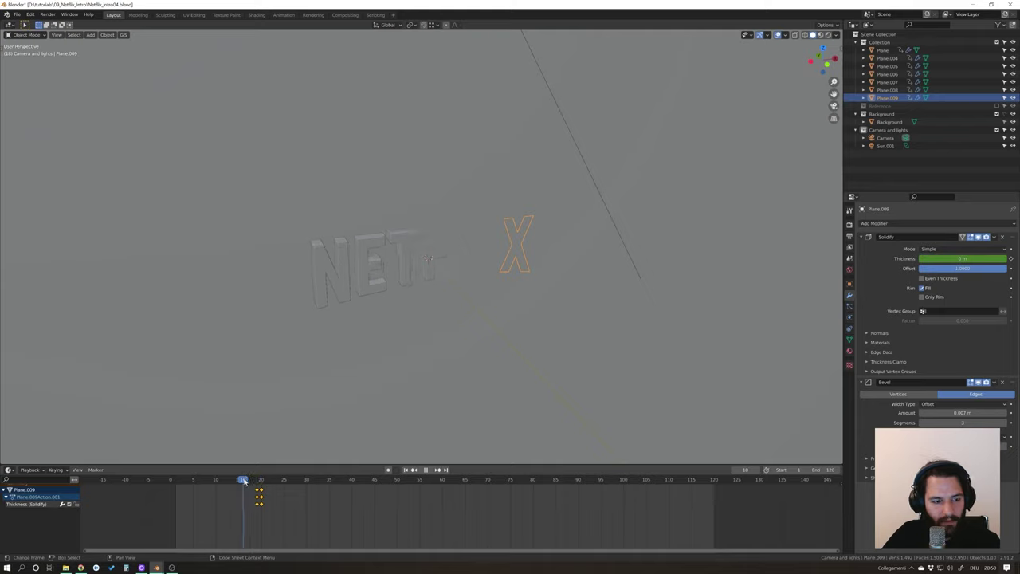
Shift the F, L, I and X letters' thickness keyframes to stagger their extrusion timing.
{"action": "left_click", "coordinate": [439, 228]}
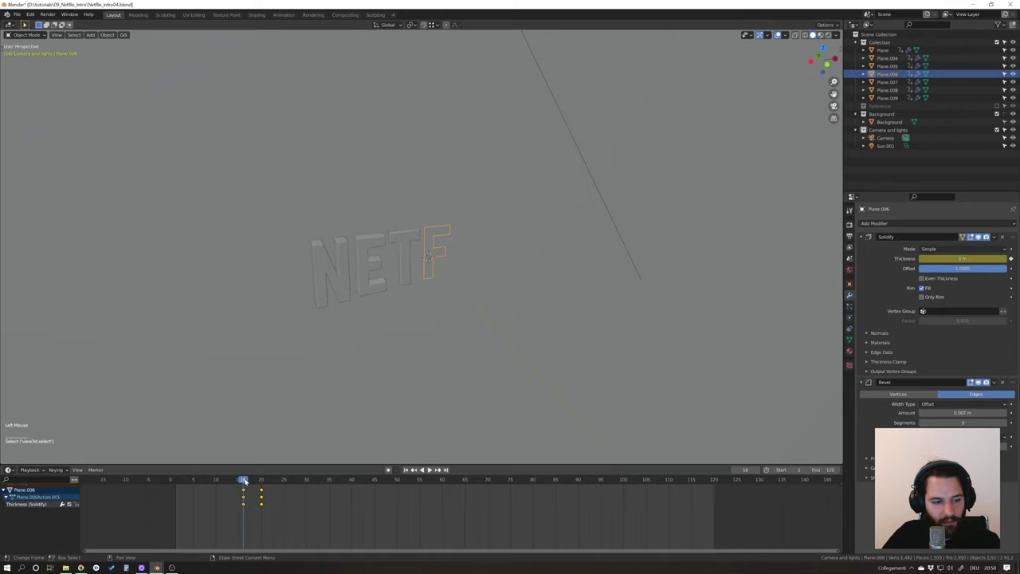
{"action": "left_click", "coordinate": [248, 478]}
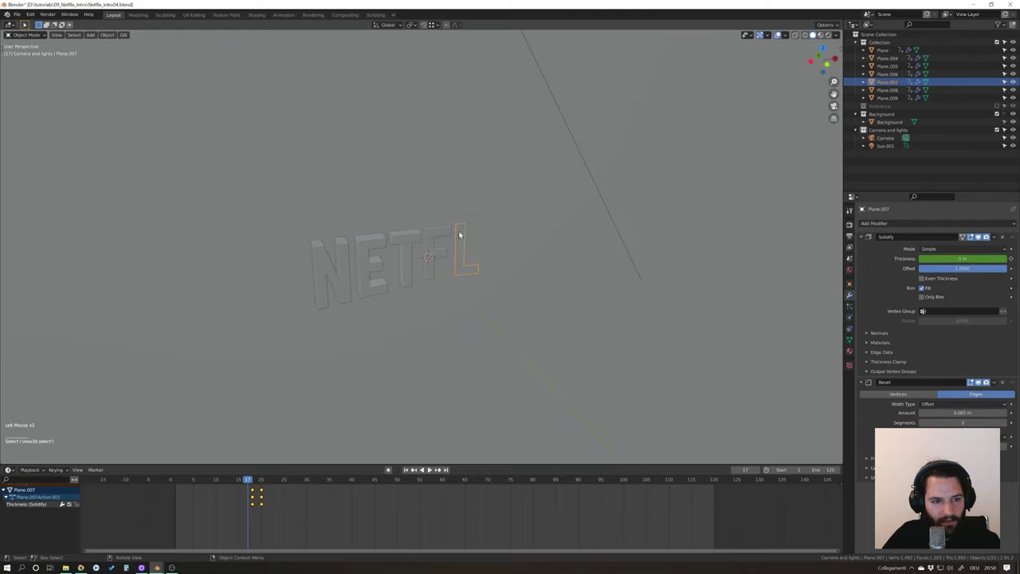
{"action": "left_click", "coordinate": [265, 478]}
{"action": "left_click", "coordinate": [248, 493]}
{"action": "left_click", "coordinate": [255, 489]}
{"action": "left_click", "coordinate": [496, 248]}
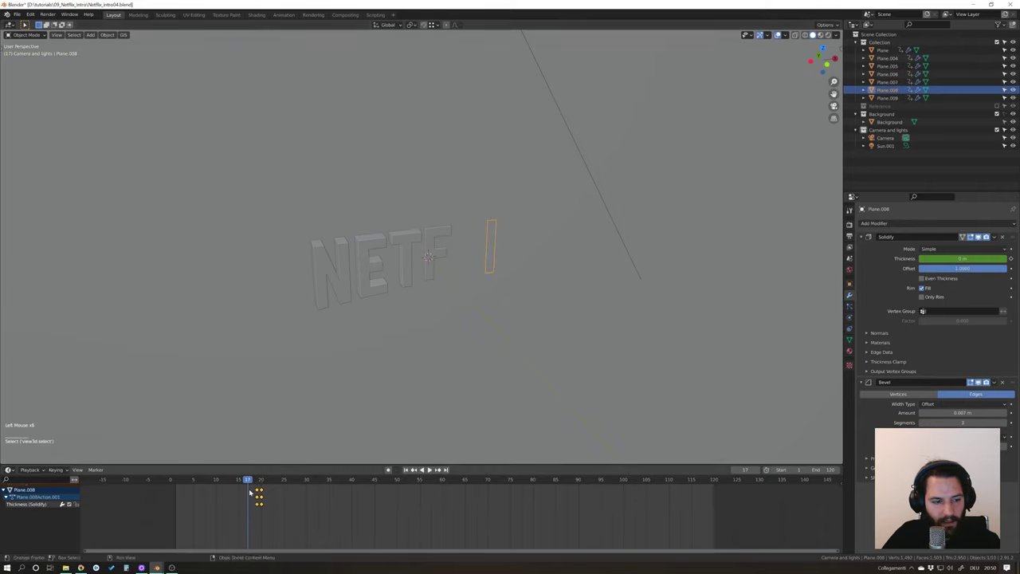
{"action": "left_click", "coordinate": [251, 480]}
{"action": "left_click", "coordinate": [270, 510]}
{"action": "left_click", "coordinate": [258, 490]}
{"action": "left_click", "coordinate": [508, 250]}
{"action": "double_click", "coordinate": [260, 488]}
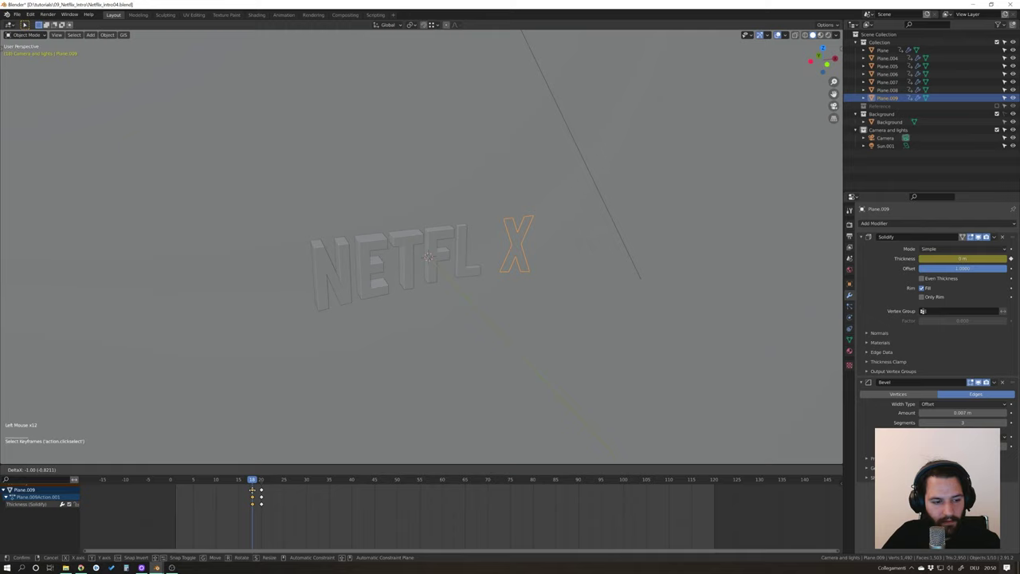
{"action": "left_click", "coordinate": [424, 452]}
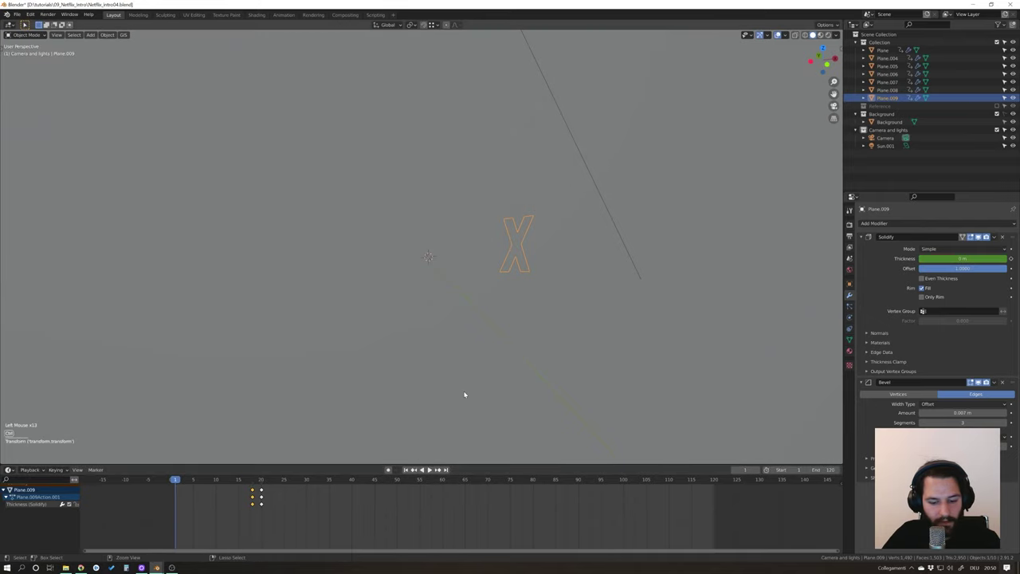
Play back, nudge the I letter's keys once more, preview the result and save the blend file.
{"action": "key", "text": "ctrl+s"}
{"action": "left_click", "coordinate": [432, 466]}
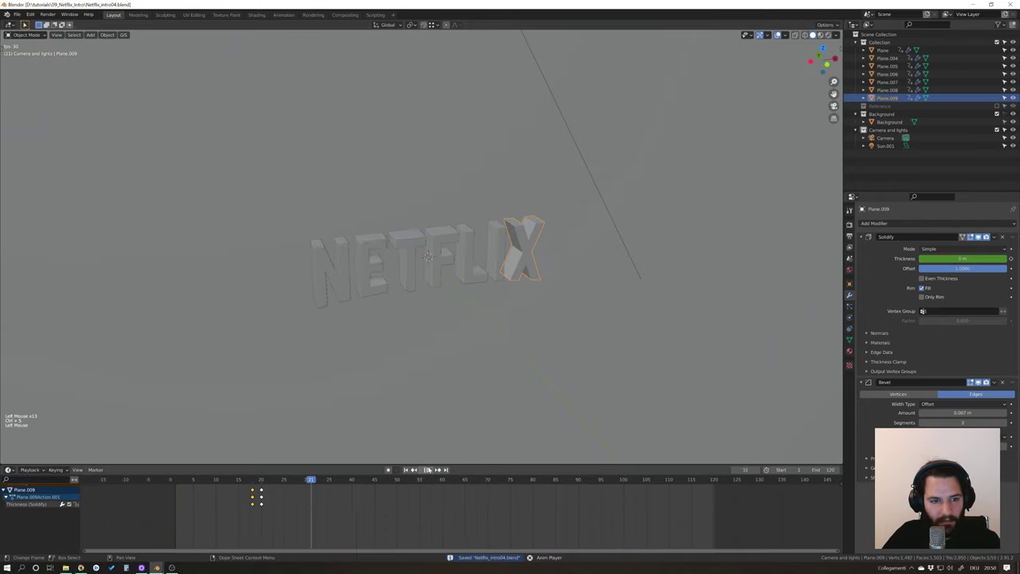
{"action": "left_click", "coordinate": [430, 466]}
{"action": "left_click", "coordinate": [427, 477]}
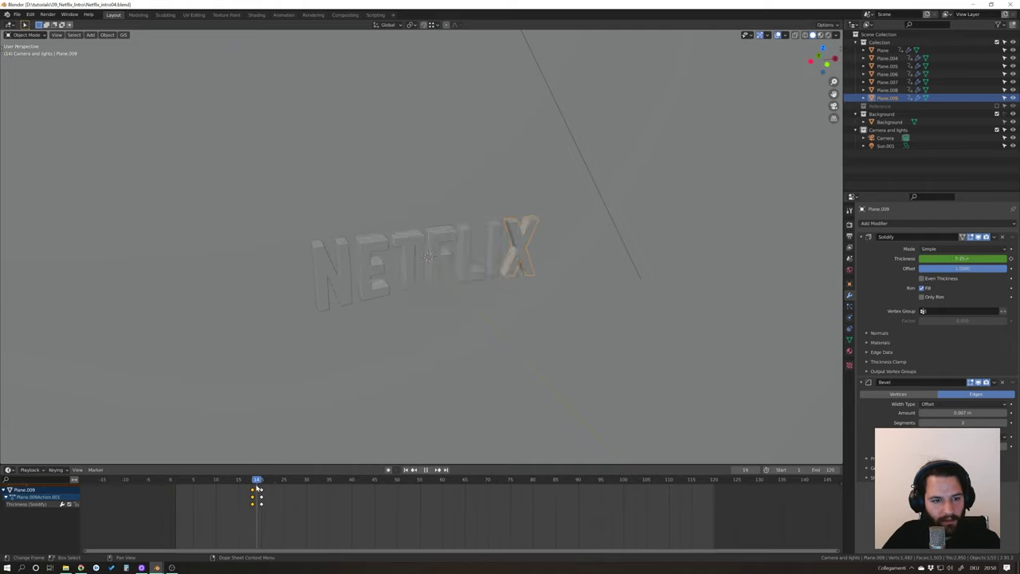
{"action": "left_click", "coordinate": [474, 243]}
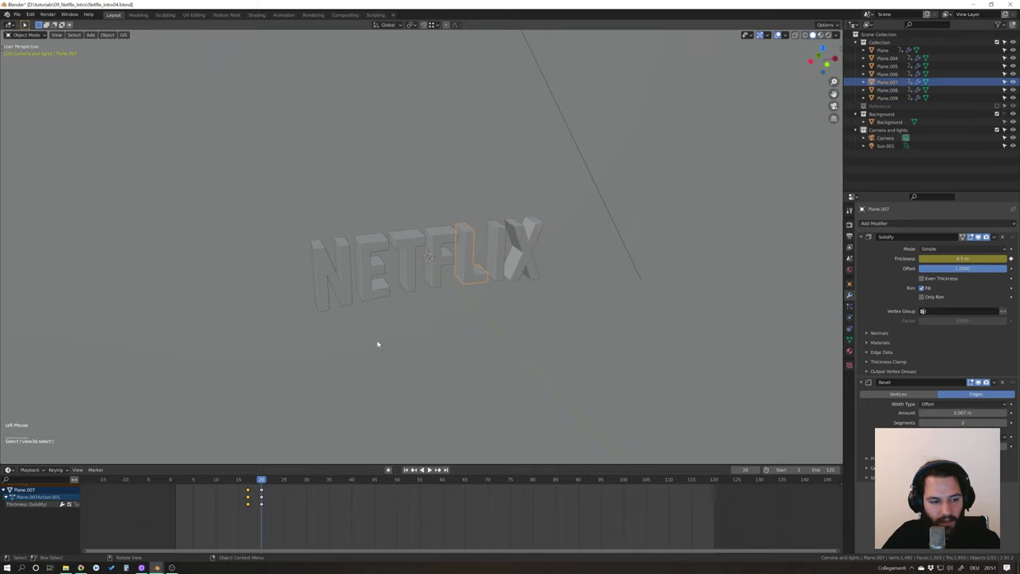
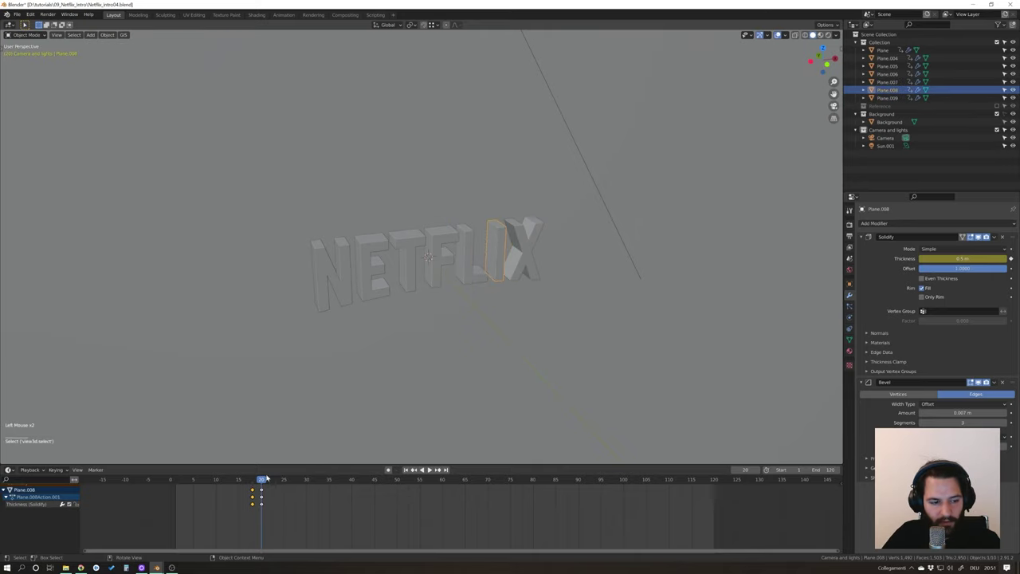
{"action": "left_click", "coordinate": [248, 515]}
{"action": "left_click", "coordinate": [255, 501]}
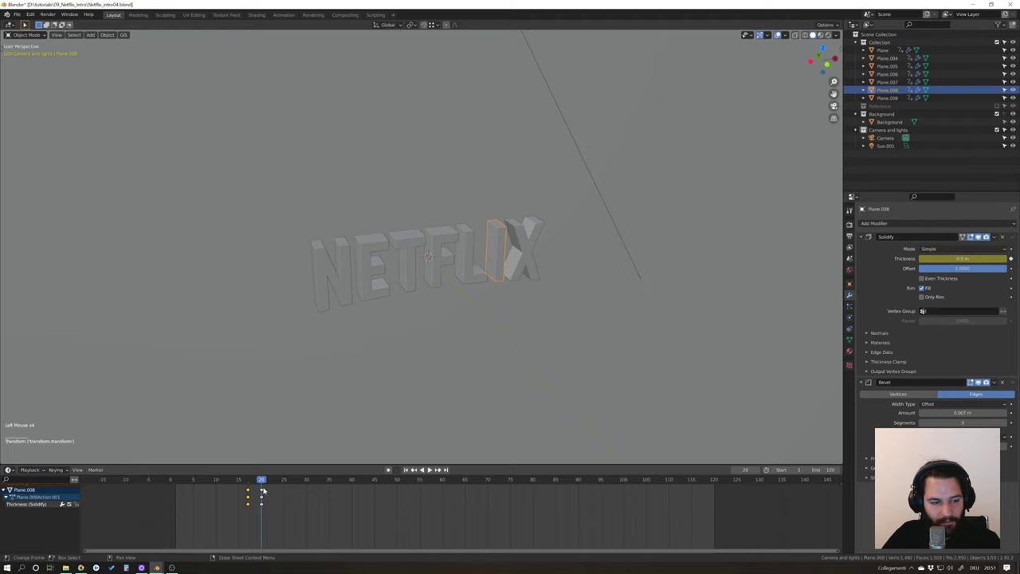
{"action": "left_click", "coordinate": [525, 257]}
{"action": "left_click", "coordinate": [247, 515]}
{"action": "left_click", "coordinate": [254, 504]}
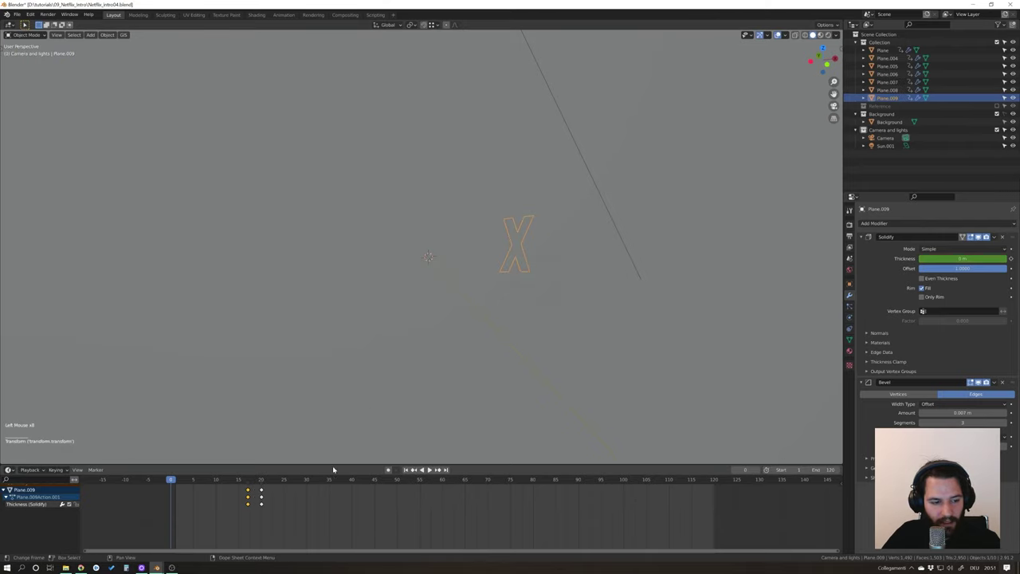
{"action": "left_click", "coordinate": [433, 469]}
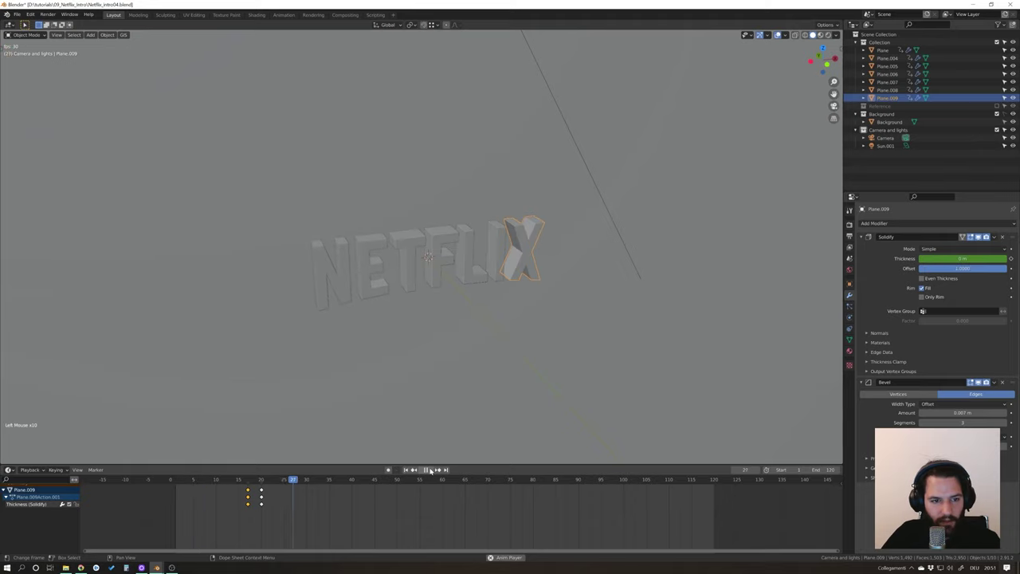
{"action": "left_click", "coordinate": [425, 443]}
{"action": "middle_click", "coordinate": [484, 375]}
{"action": "key", "text": "ctrl+s"}
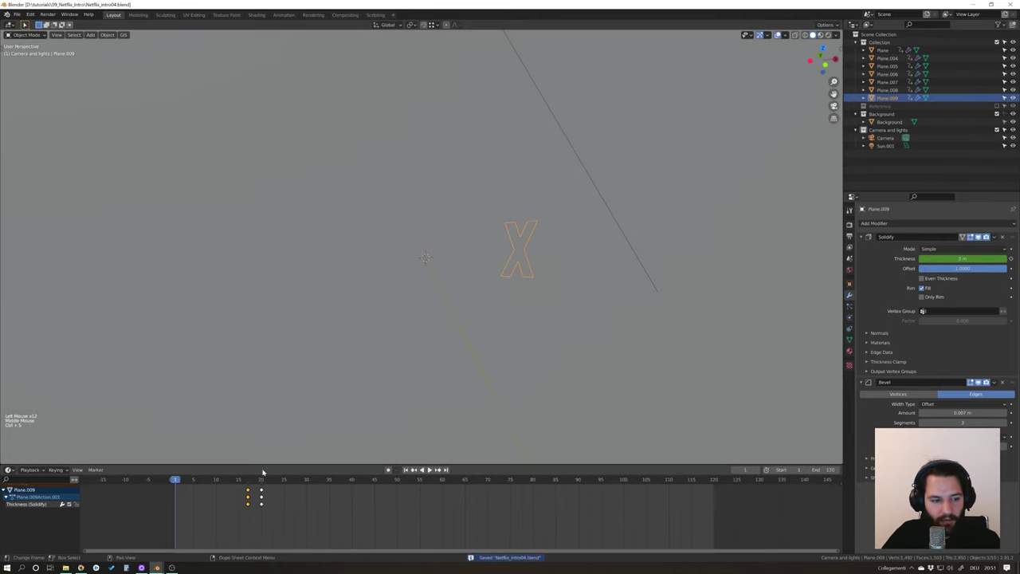
Scrub to frame 48 and select the T letter to prepare its flattening key.
{"action": "left_click", "coordinate": [401, 271]}
{"action": "left_click", "coordinate": [339, 265]}
{"action": "left_click", "coordinate": [390, 490]}
{"action": "left_click", "coordinate": [435, 431]}
{"action": "left_click", "coordinate": [410, 472]}
{"action": "left_click", "coordinate": [536, 251]}
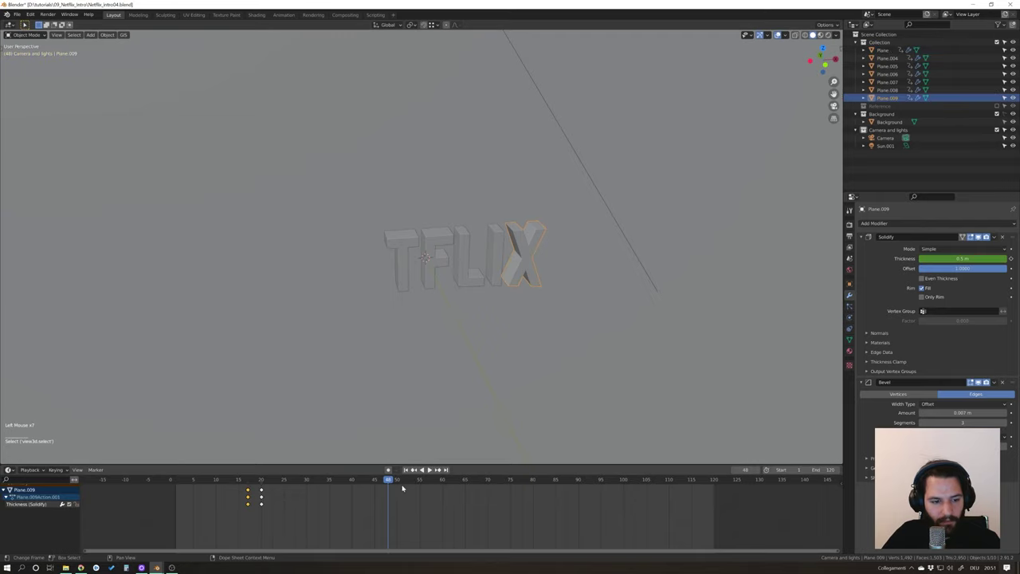
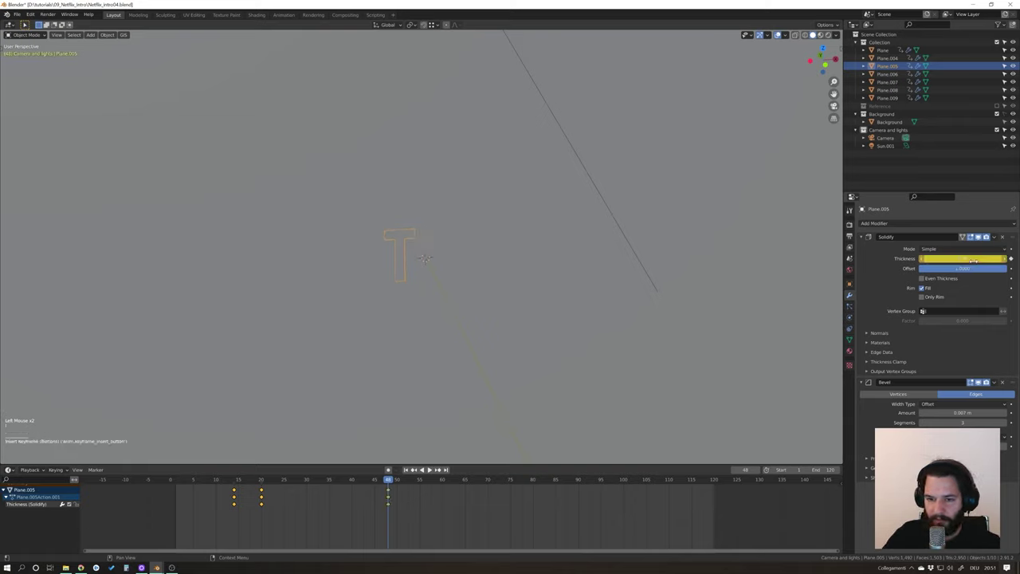
Key the T letter's thickness at zero on frame 48, check it, and enter camera view.
{"action": "left_click", "coordinate": [409, 468]}
{"action": "left_click", "coordinate": [433, 469]}
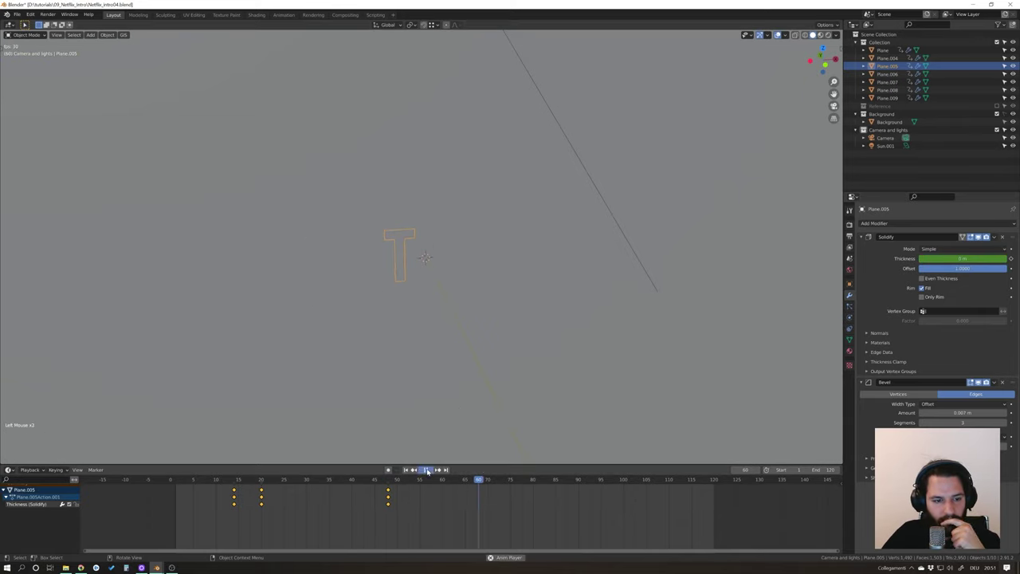
{"action": "left_click", "coordinate": [223, 490]}
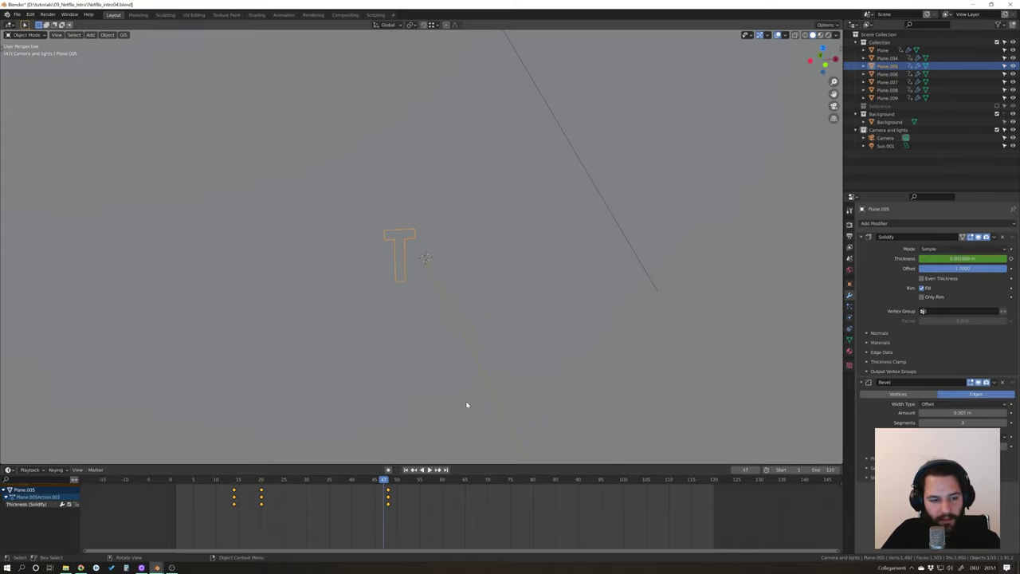
{"action": "key", "text": "KP_0"}
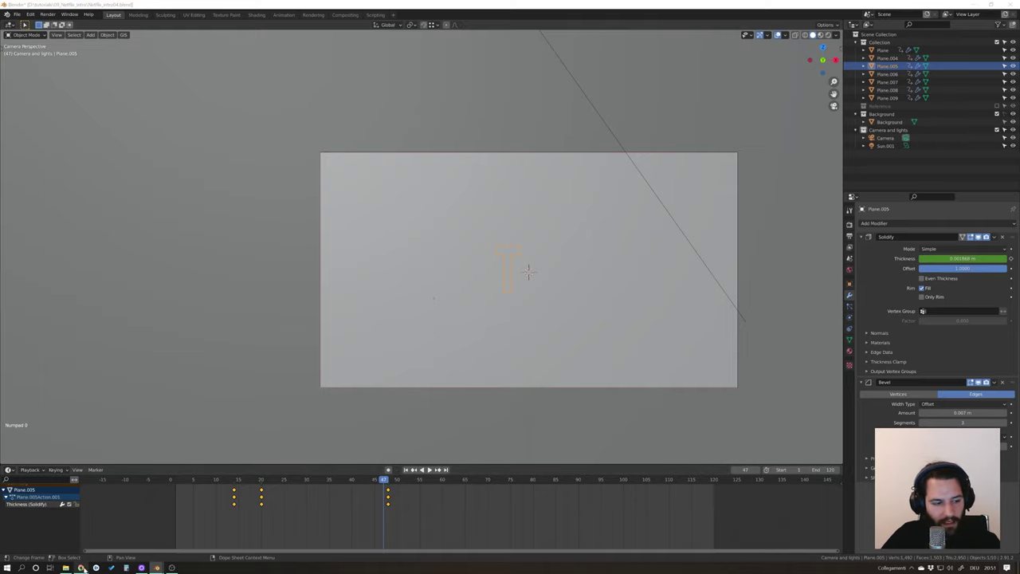
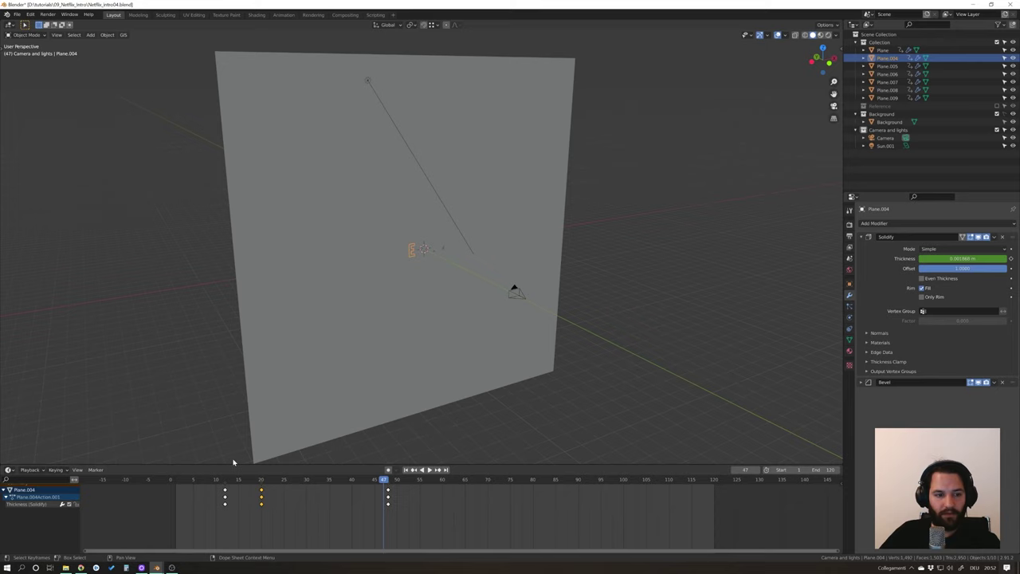
Key the E letter's zero thickness near frame 48, scrub to verify, and select the Camera.
{"action": "left_click", "coordinate": [521, 302]}
{"action": "left_click", "coordinate": [416, 256]}
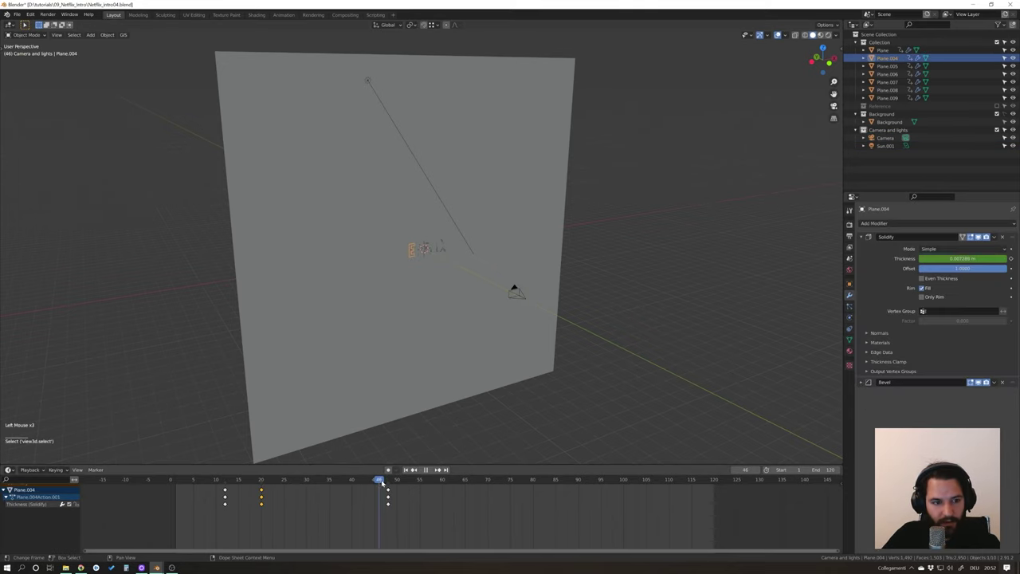
{"action": "left_click", "coordinate": [390, 480]}
{"action": "left_click", "coordinate": [389, 479]}
{"action": "left_click", "coordinate": [522, 295]}
{"action": "middle_click", "coordinate": [519, 324]}
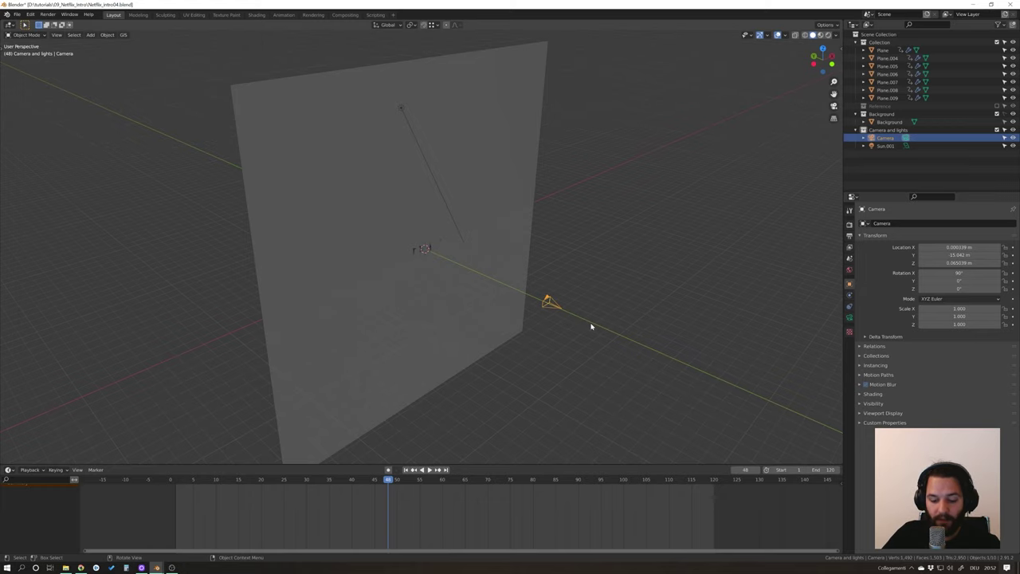
Key the camera's location at frame 48, jump to frame 120 and move it along Y.
{"action": "middle_click", "coordinate": [595, 324]}
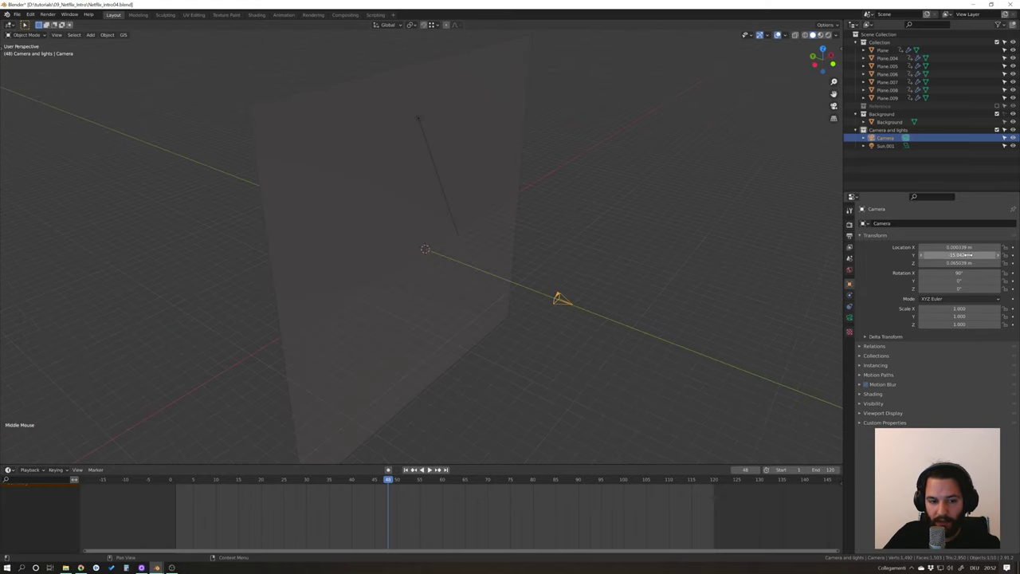
{"action": "key", "text": "i"}
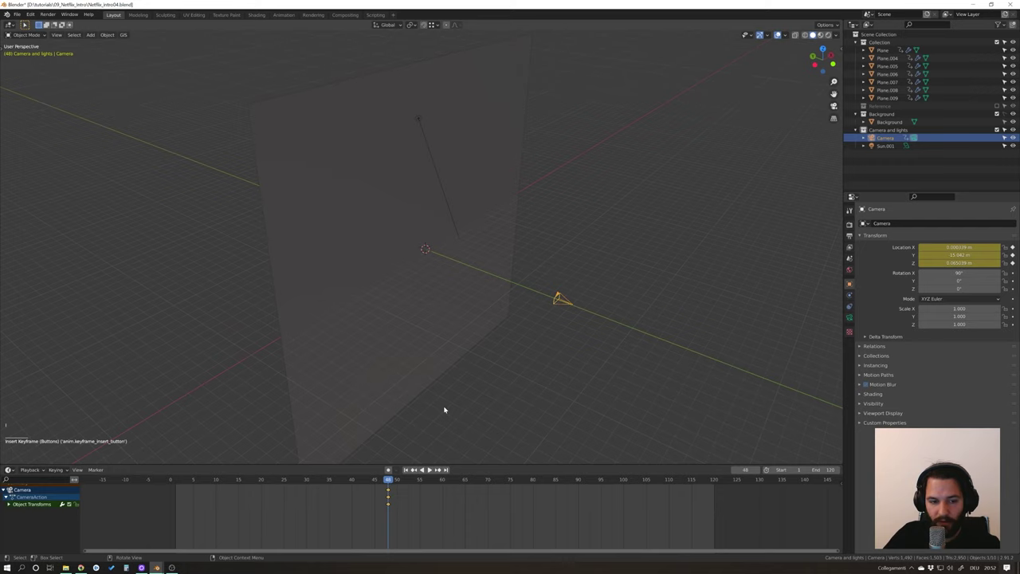
{"action": "left_click", "coordinate": [395, 479]}
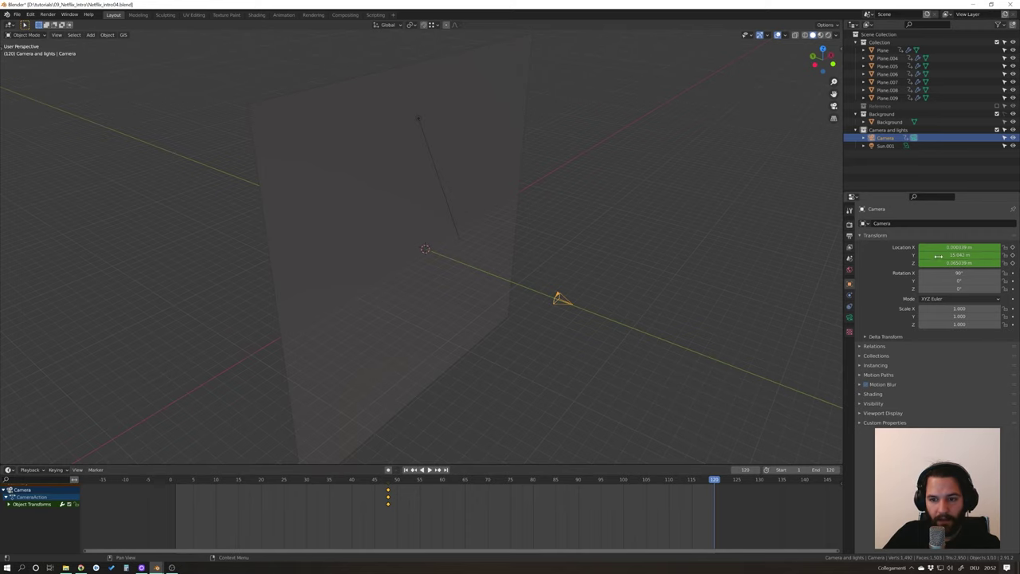
{"action": "key", "text": "g"}
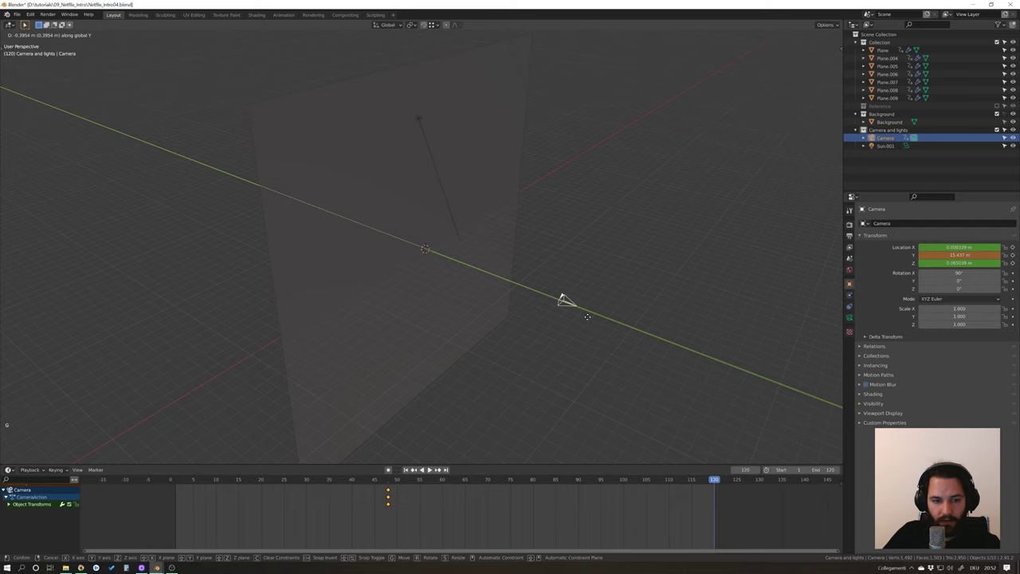
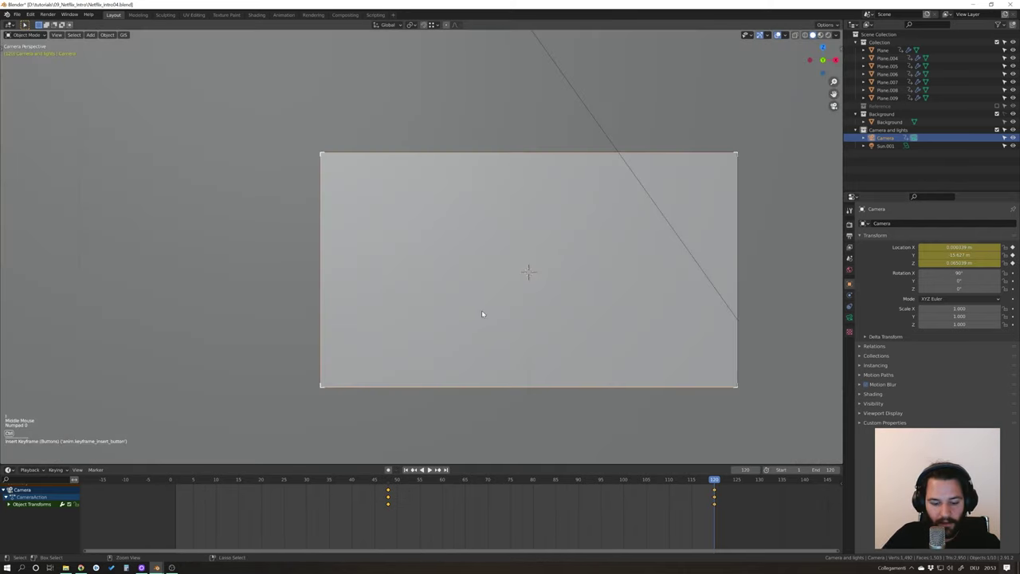
Save, play the camera move, scrub back to frame 44 and select the N letter.
{"action": "key", "text": "ctrl+s"}
{"action": "left_click", "coordinate": [409, 468]}
{"action": "left_click", "coordinate": [437, 468]}
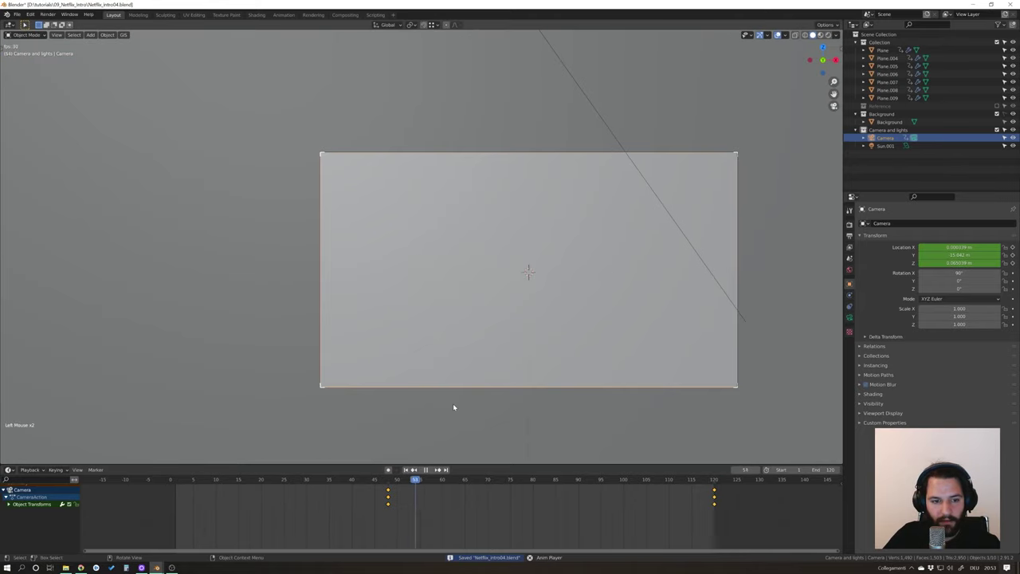
{"action": "left_click", "coordinate": [429, 469]}
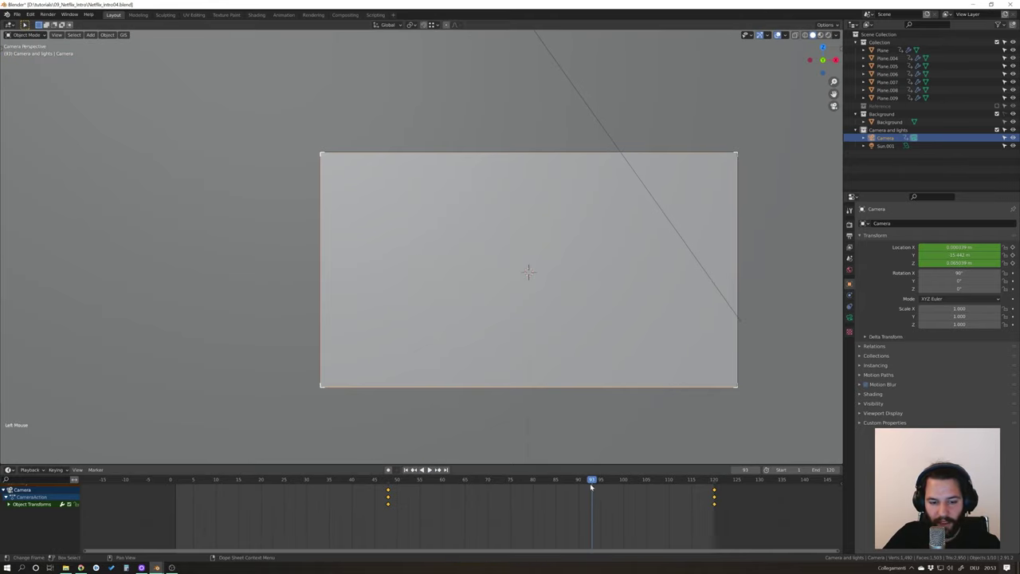
{"action": "left_click", "coordinate": [586, 482]}
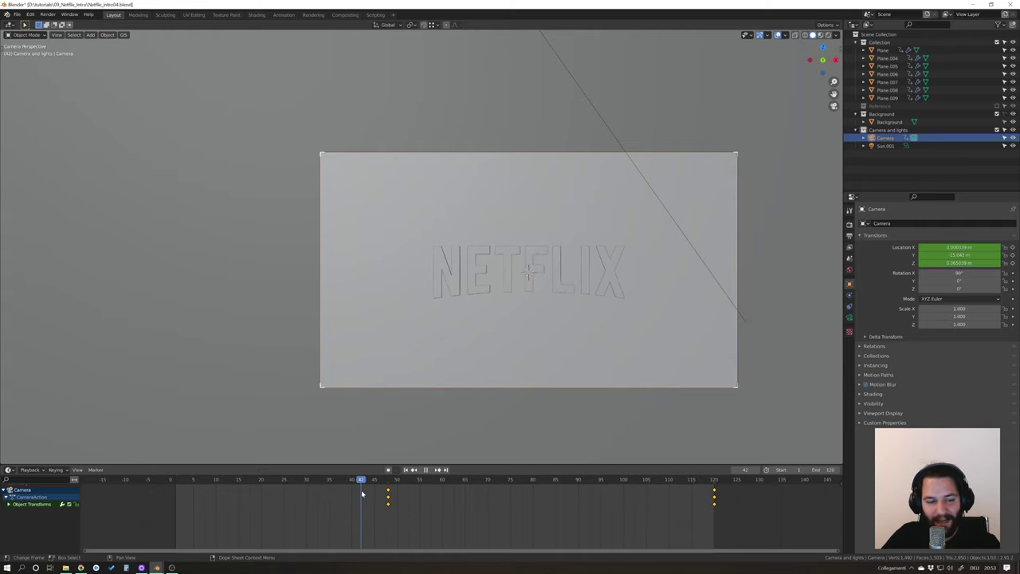
{"action": "left_click", "coordinate": [453, 281]}
{"action": "left_click", "coordinate": [365, 479]}
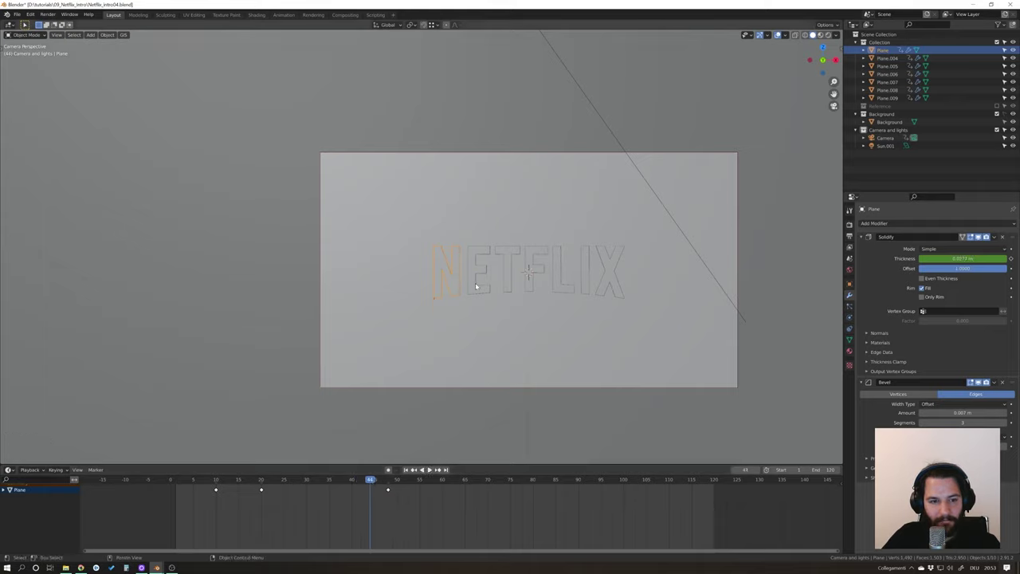
Select all the NETFLIX letters, duplicate them with Shift+D and join the copies into one object.
{"action": "left_click", "coordinate": [475, 289]}
{"action": "left_click", "coordinate": [513, 280]}
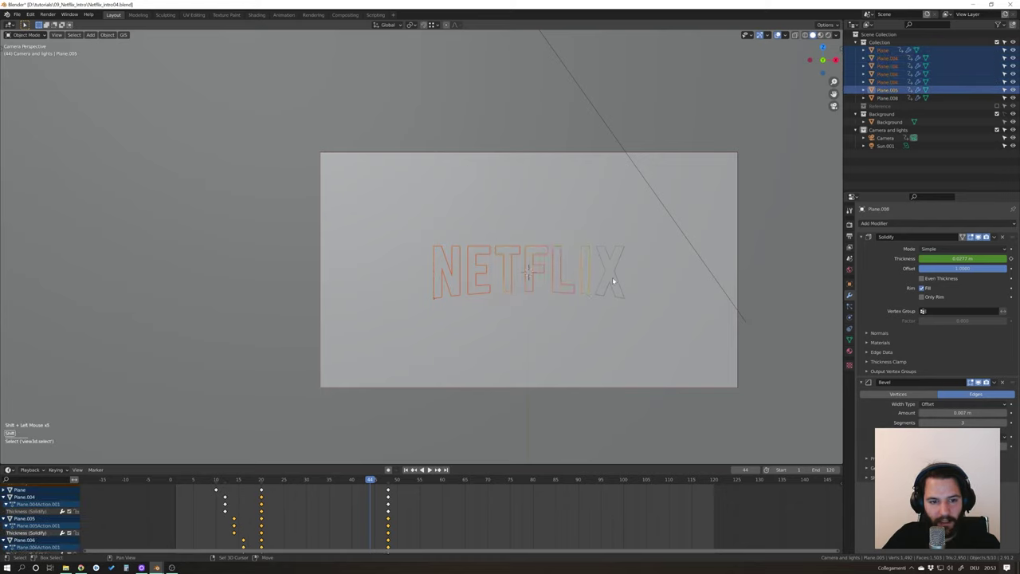
{"action": "left_click", "coordinate": [613, 286]}
{"action": "key", "text": "shift+d"}
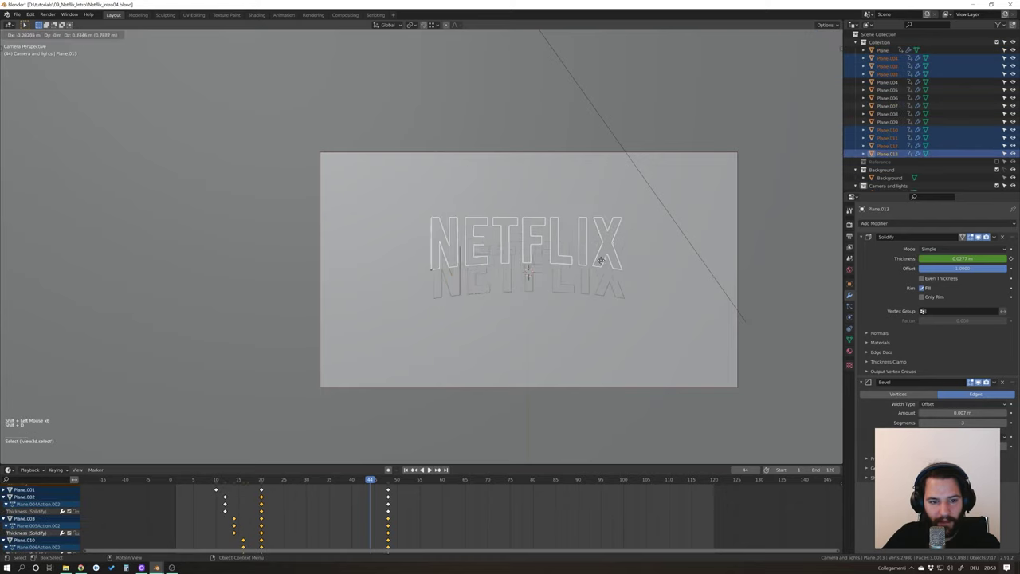
{"action": "key", "text": "ctrl+j"}
{"action": "left_click_drag", "start_coordinate": [594, 278], "coordinate": [622, 300]}
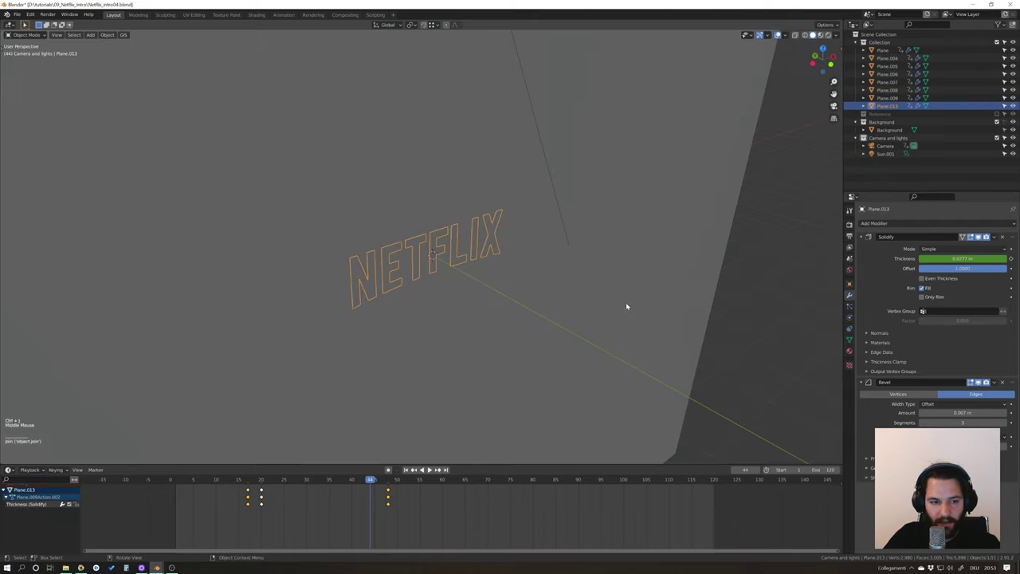
Move the joined copy aside, isolate it in local view and delete its Solidify and Bevel modifiers.
{"action": "key", "text": "g"}
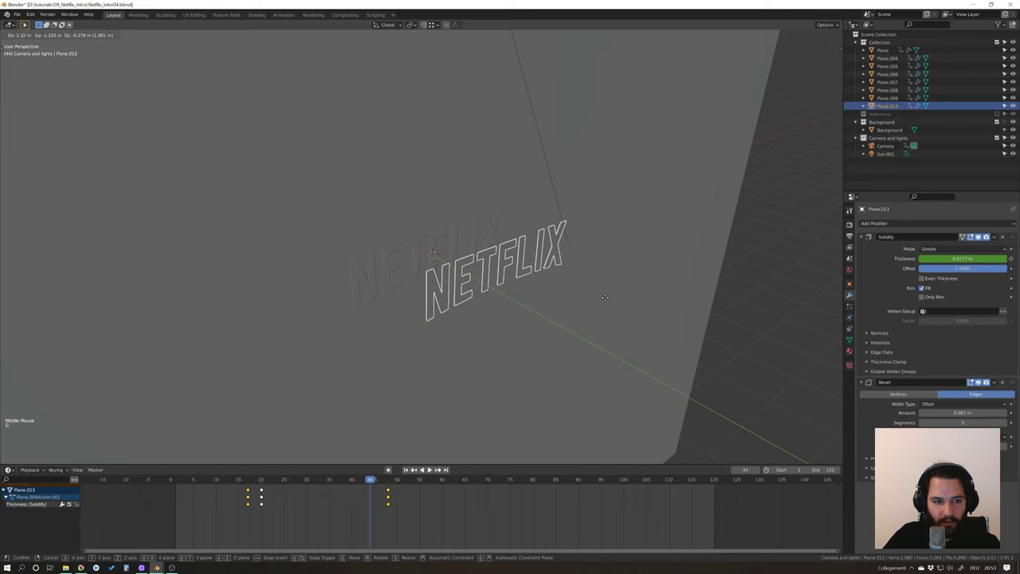
{"action": "key", "text": "KP_Divide"}
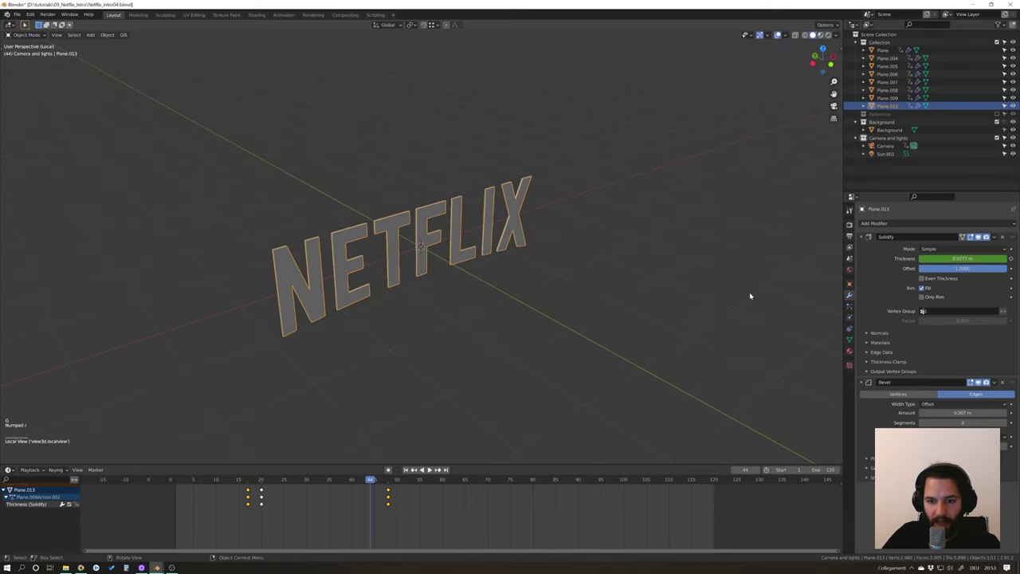
{"action": "middle_click", "coordinate": [655, 277]}
{"action": "left_click", "coordinate": [1004, 236]}
{"action": "left_click", "coordinate": [1005, 236]}
{"action": "left_click", "coordinate": [659, 254]}
{"action": "middle_click", "coordinate": [607, 247]}
{"action": "middle_click", "coordinate": [516, 252]}
{"action": "left_click", "coordinate": [524, 241]}
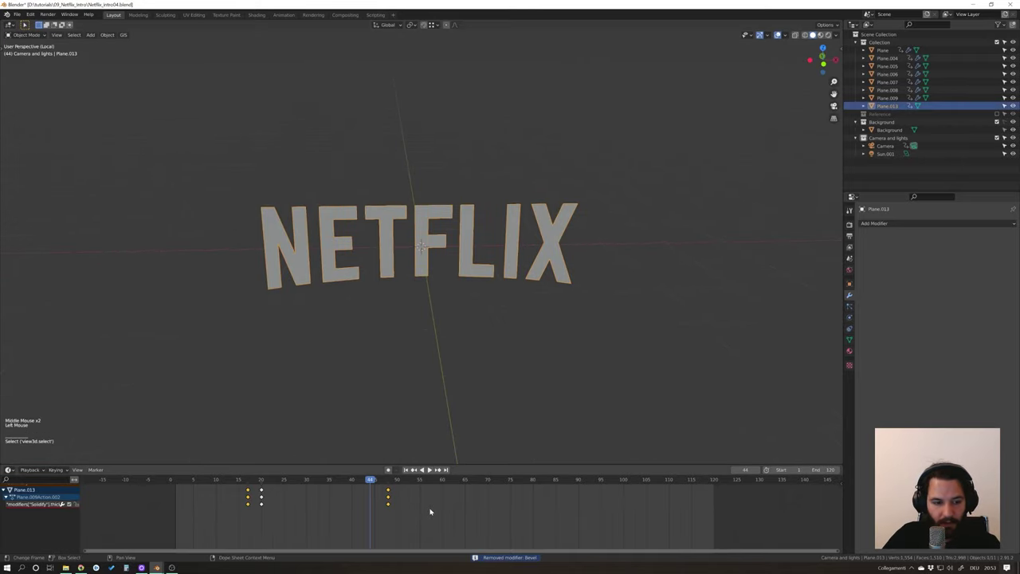
Delete all keyframes of the flat copy and look at it through the camera.
{"action": "key", "text": "a"}
{"action": "key", "text": "x"}
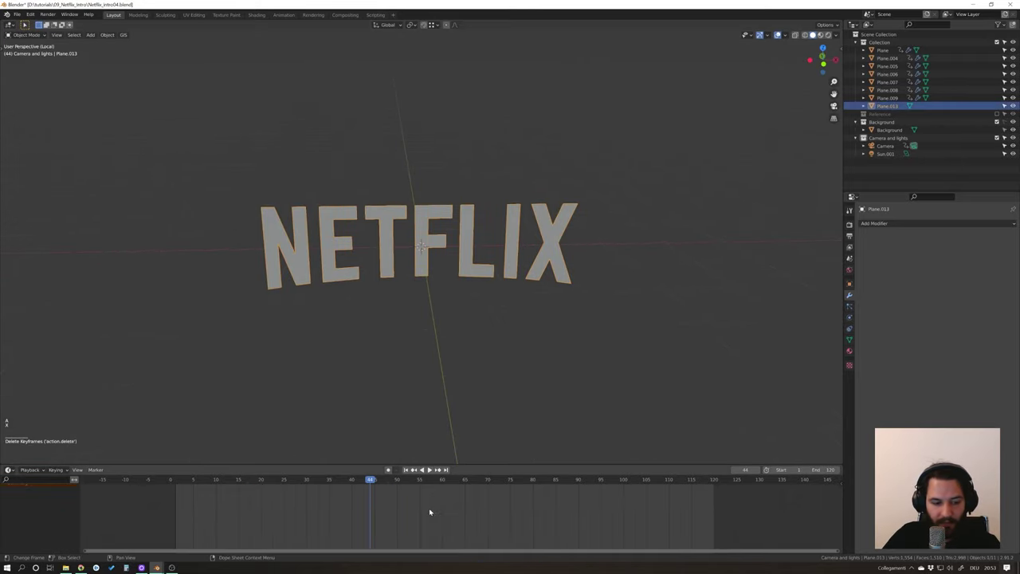
{"action": "middle_click", "coordinate": [468, 318]}
{"action": "key", "text": "KP_0"}
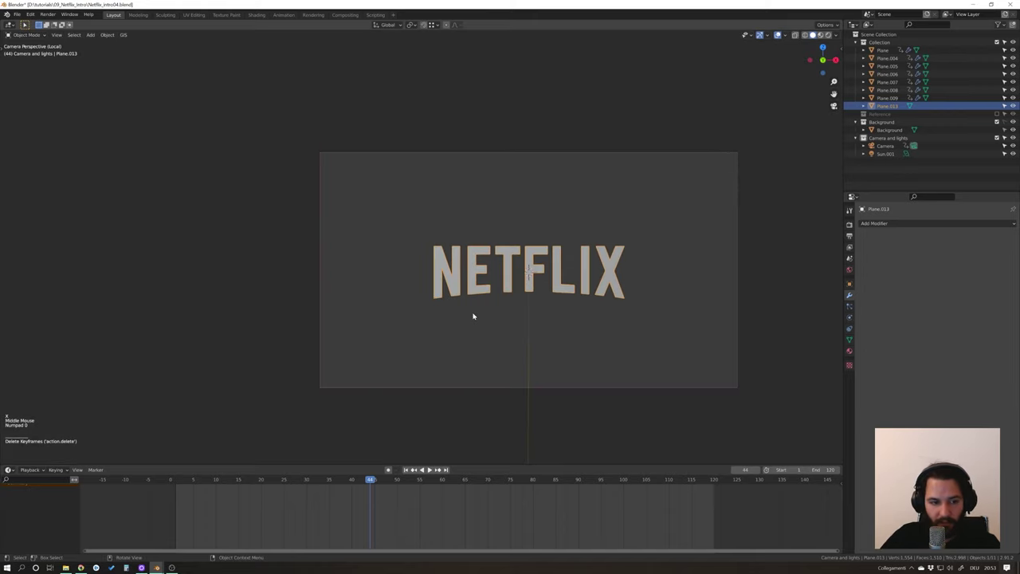
Leave local view and slide the flat letters along Y until they sit just in front of the white backdrop.
{"action": "key", "text": "KP_Divide"}
{"action": "left_click", "coordinate": [749, 233]}
{"action": "left_click", "coordinate": [374, 479]}
{"action": "left_click", "coordinate": [415, 270]}
{"action": "middle_click", "coordinate": [421, 270]}
{"action": "left_click", "coordinate": [420, 263]}
{"action": "scroll", "scroll_direction": "up", "scroll_amount": 3}
{"action": "middle_click", "coordinate": [430, 316]}
{"action": "middle_click", "coordinate": [456, 327]}
{"action": "key", "text": "g"}
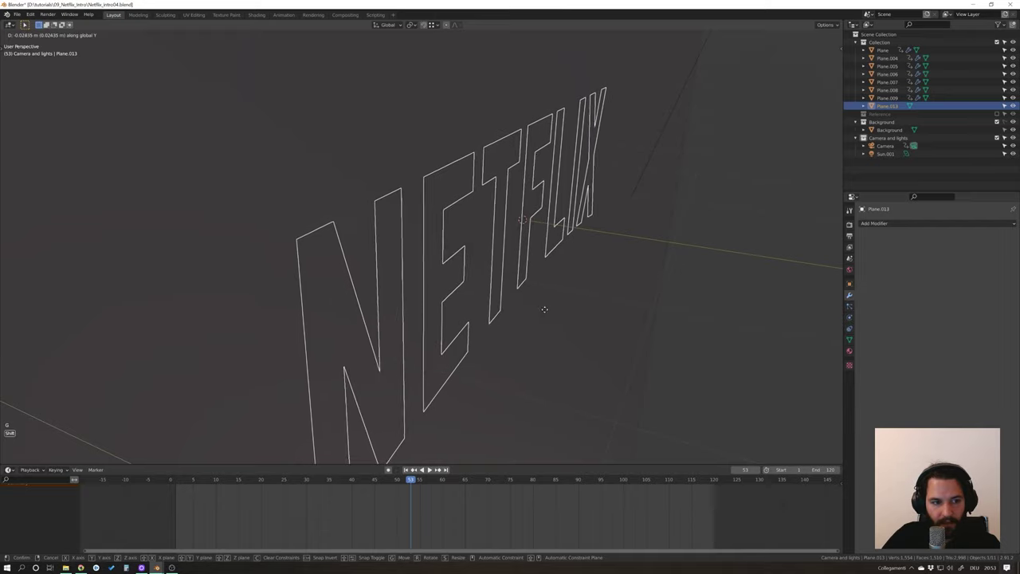
{"action": "middle_click", "coordinate": [524, 307]}
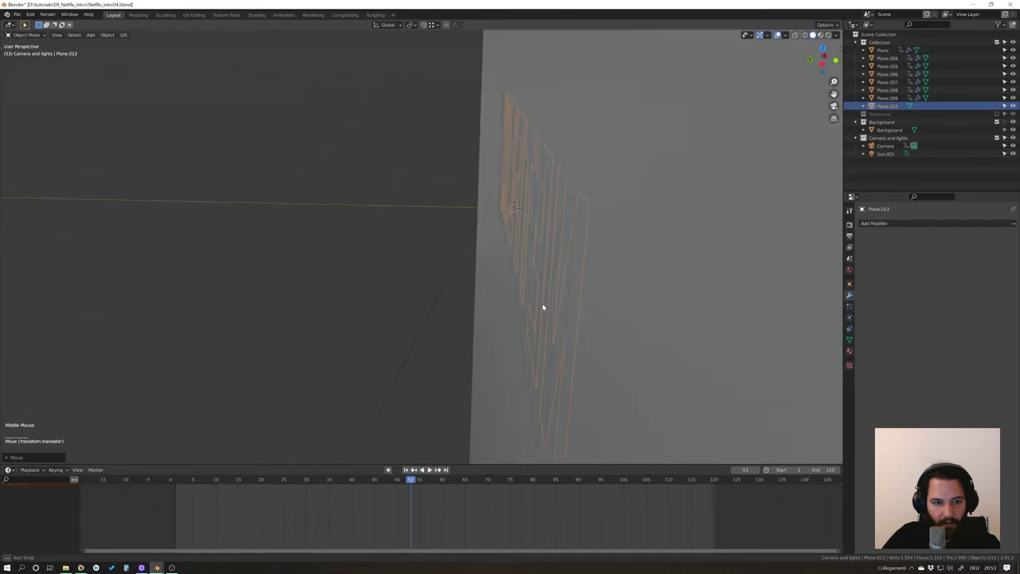
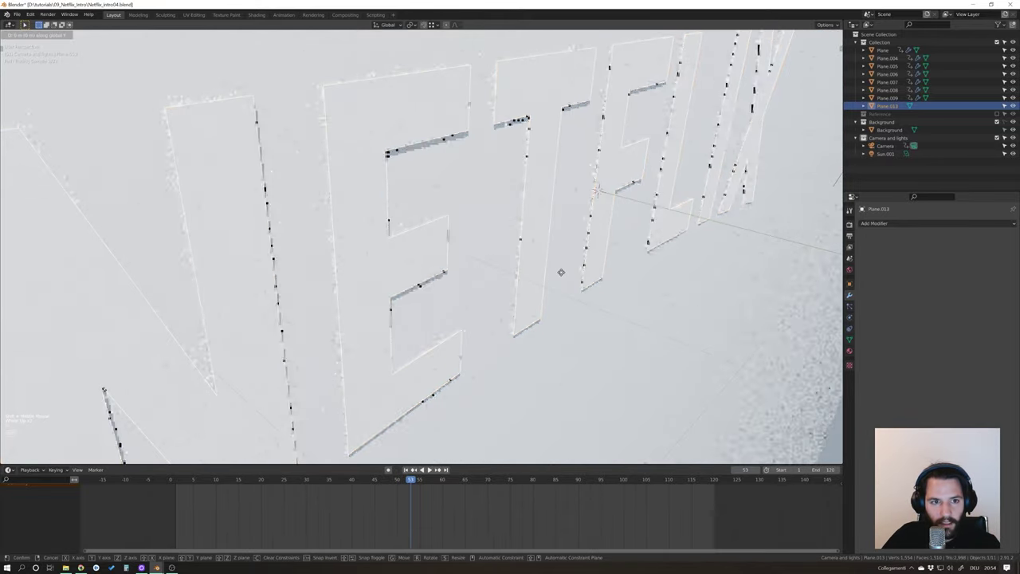
{"action": "key", "text": "g"}
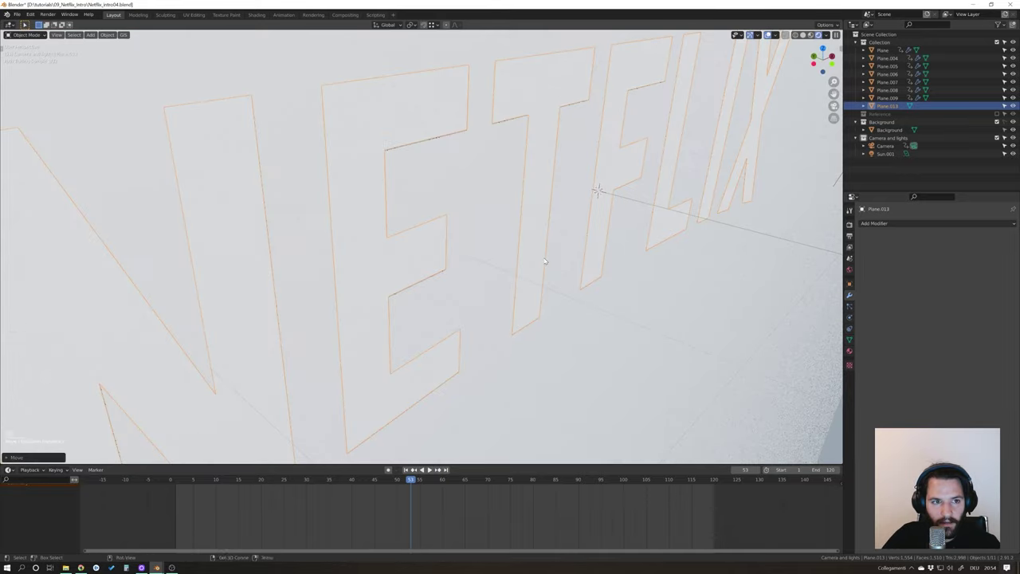
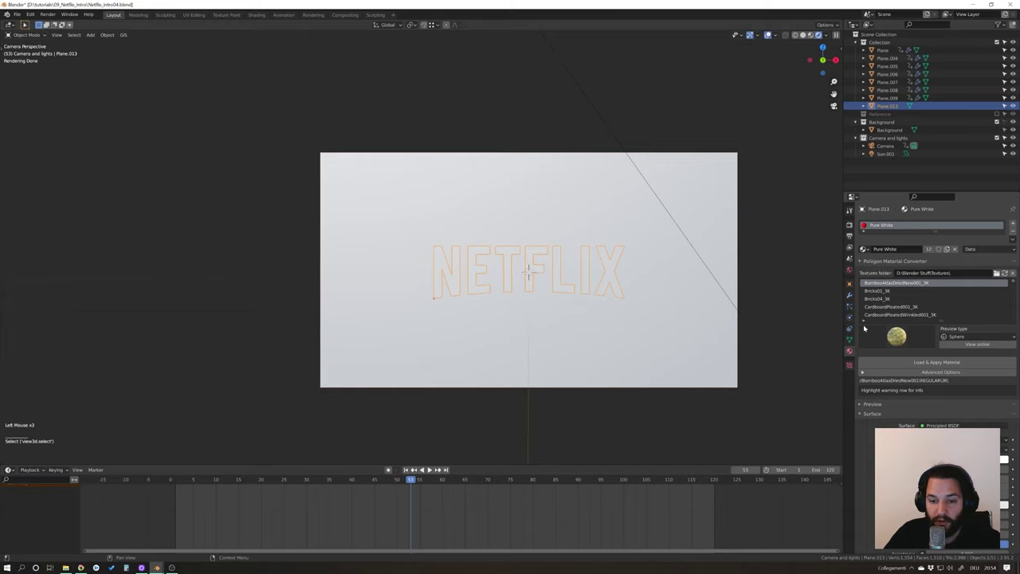
Make a separate copy of the white material for the flat letters, set it red and rename it Red, then go to frame 50.
{"action": "left_click", "coordinate": [890, 225]}
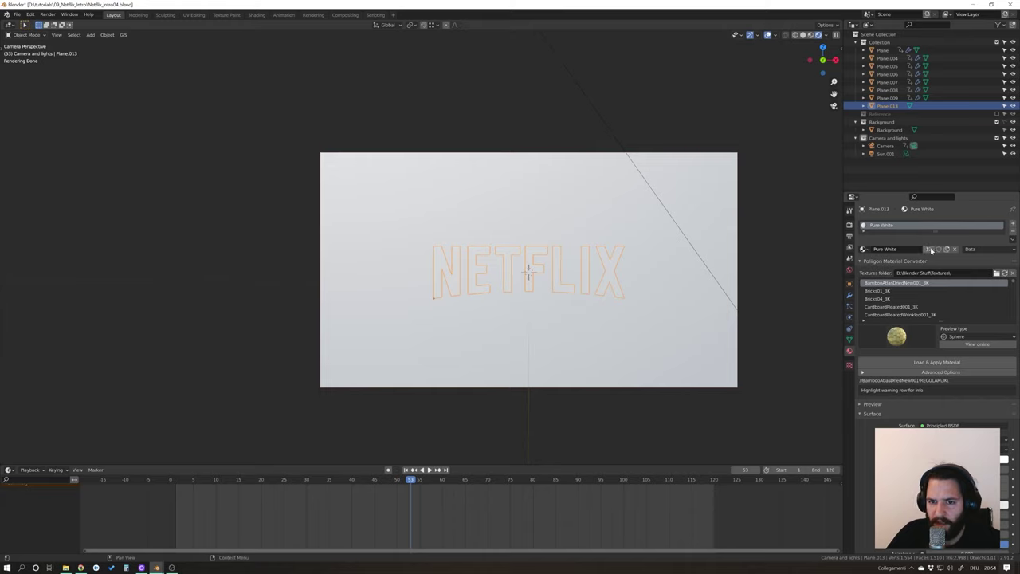
{"action": "left_click", "coordinate": [933, 247]}
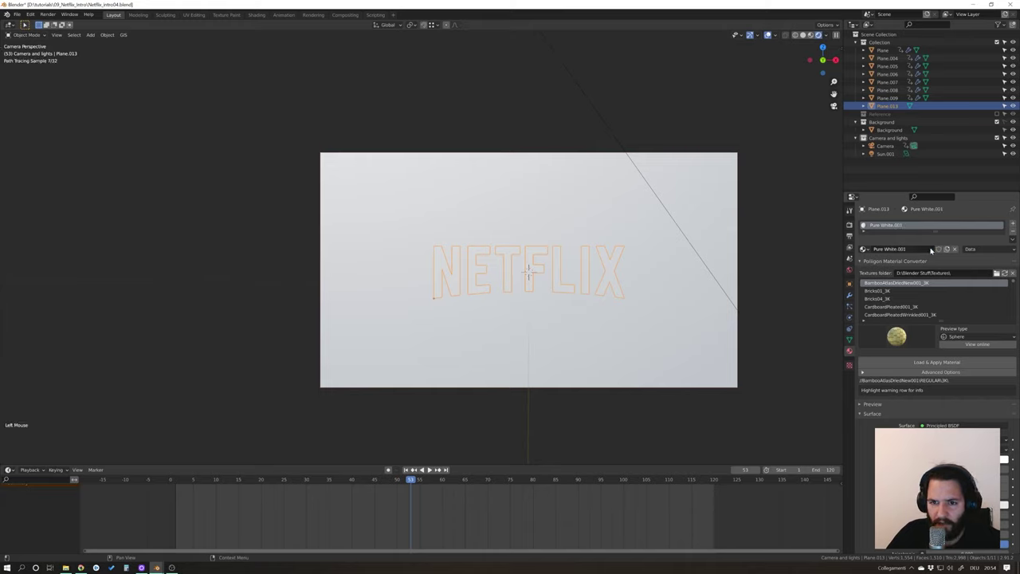
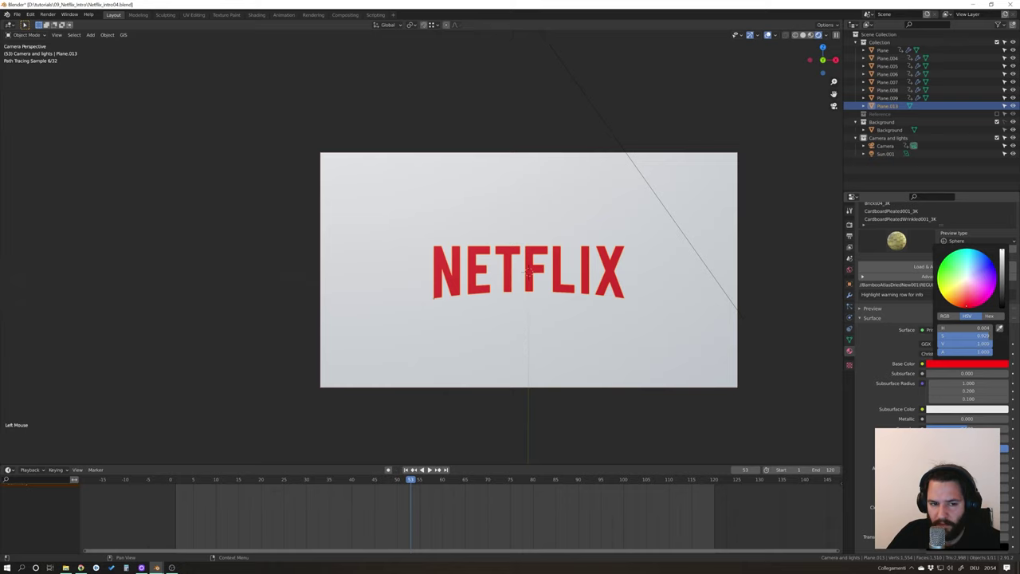
{"action": "scroll", "scroll_direction": "up", "scroll_amount": 3}
{"action": "double_click", "coordinate": [897, 226]}
{"action": "scroll", "scroll_direction": "up", "scroll_amount": 3}
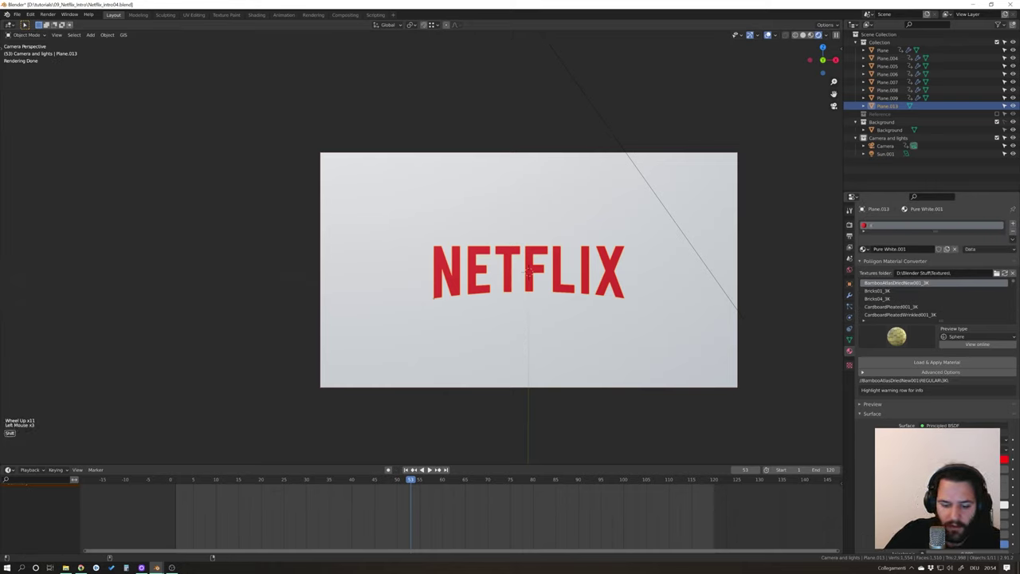
{"action": "key", "text": "Insert"}
{"action": "key", "text": "BackSpace"}
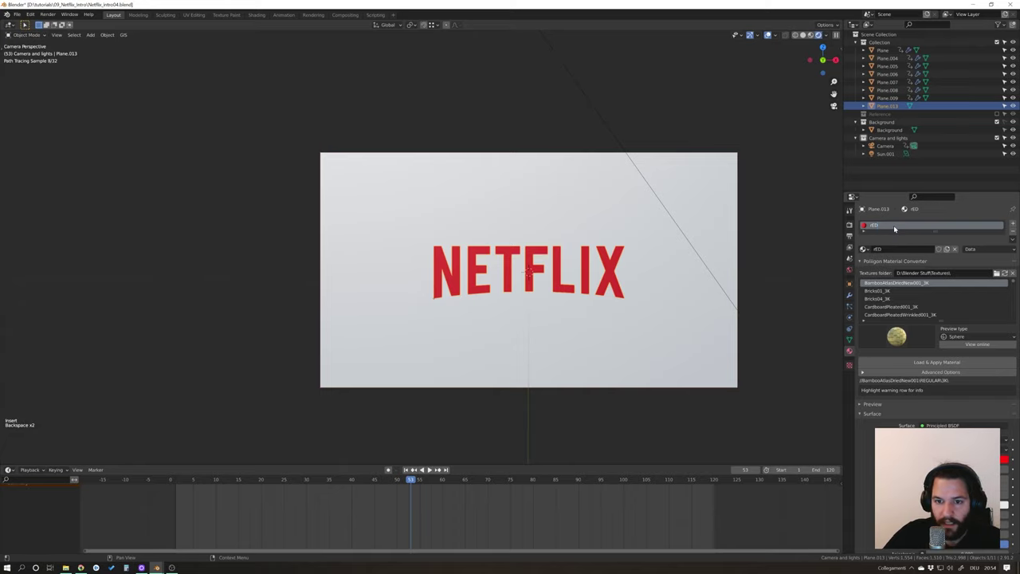
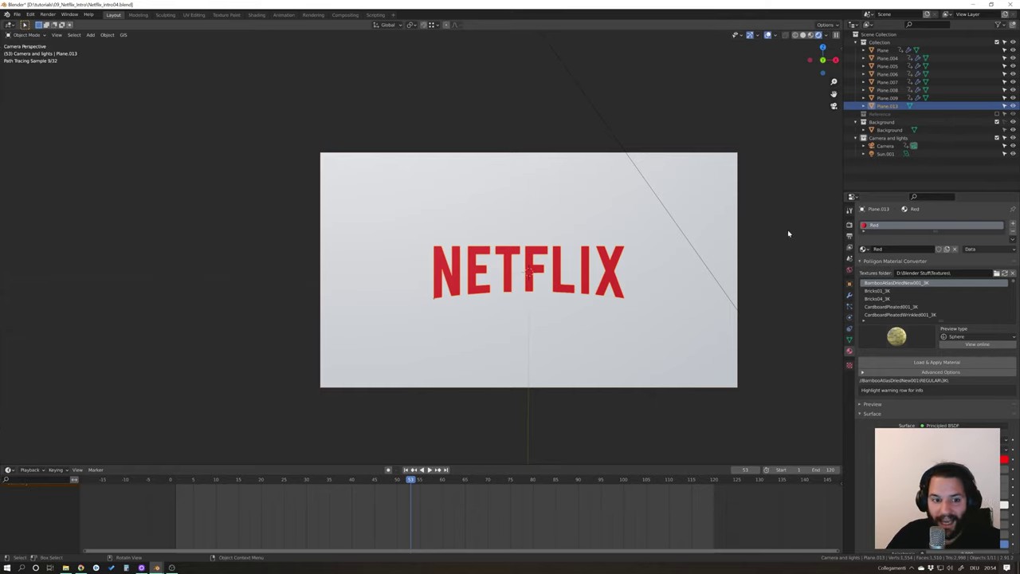
{"action": "left_click", "coordinate": [414, 479]}
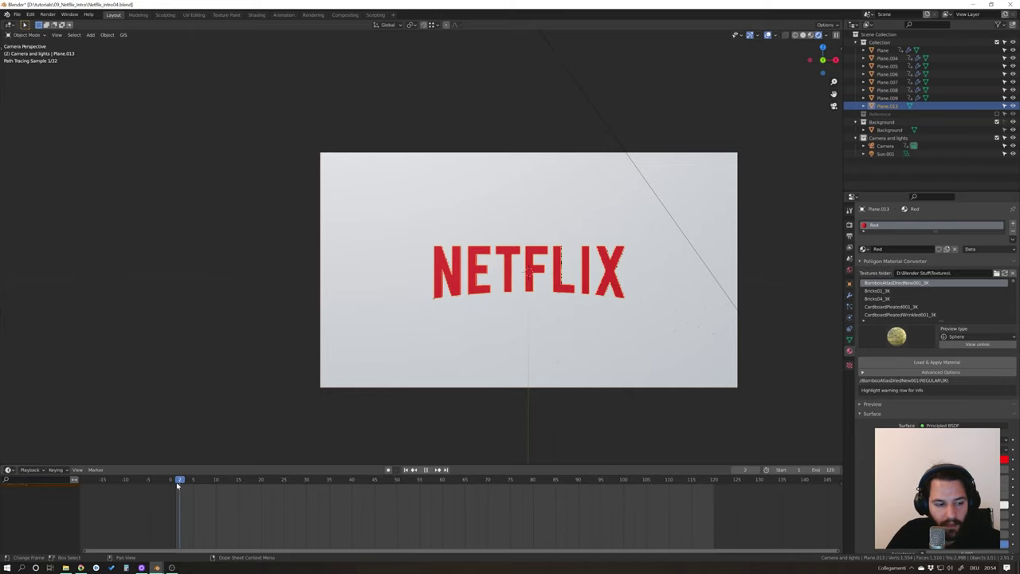
Play the animation from frame 1 to watch the red logo appear, then stop and rewind to frame 1.
{"action": "left_click", "coordinate": [431, 466]}
{"action": "left_click", "coordinate": [433, 470]}
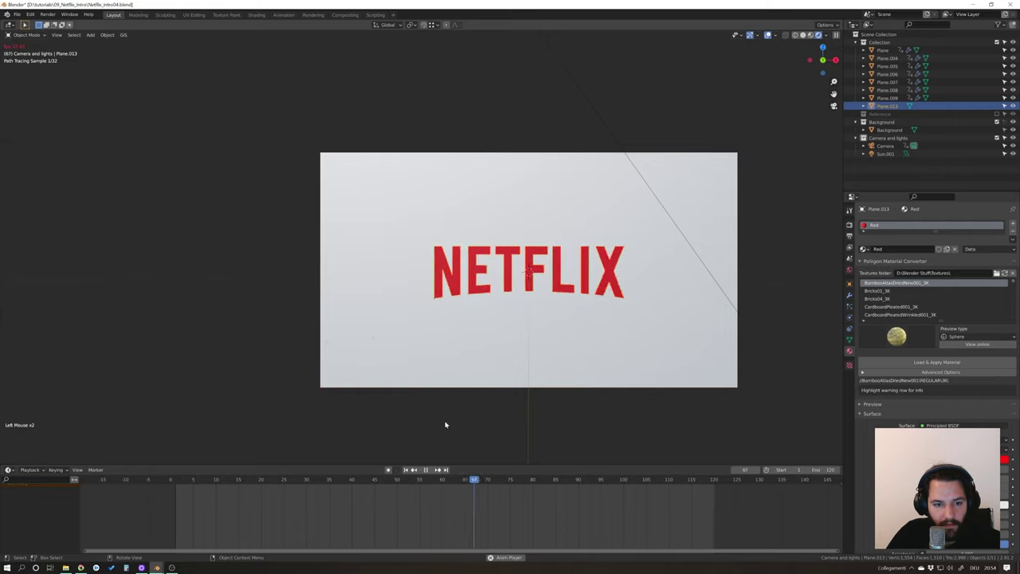
{"action": "left_click", "coordinate": [428, 468]}
{"action": "left_click", "coordinate": [409, 467]}
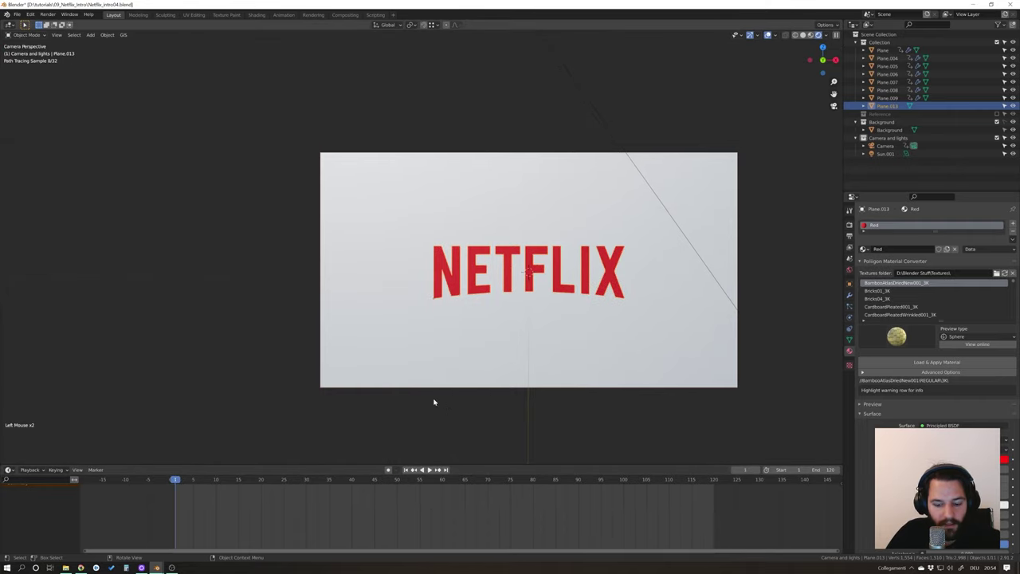
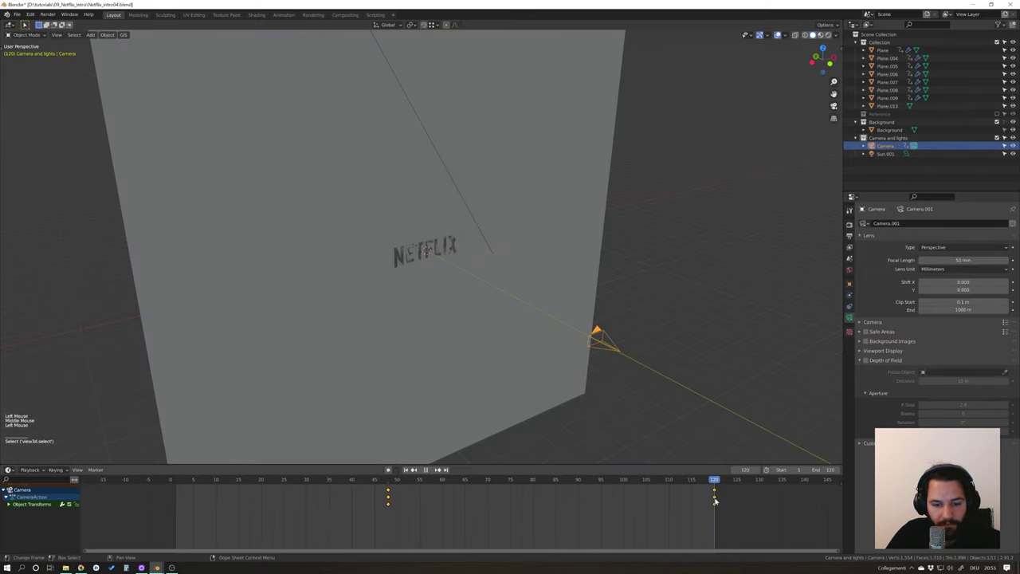
Orbit around the scene and view the extruded letters from directly above.
{"action": "middle_click", "coordinate": [654, 383]}
{"action": "left_click", "coordinate": [672, 393]}
{"action": "left_click", "coordinate": [654, 352]}
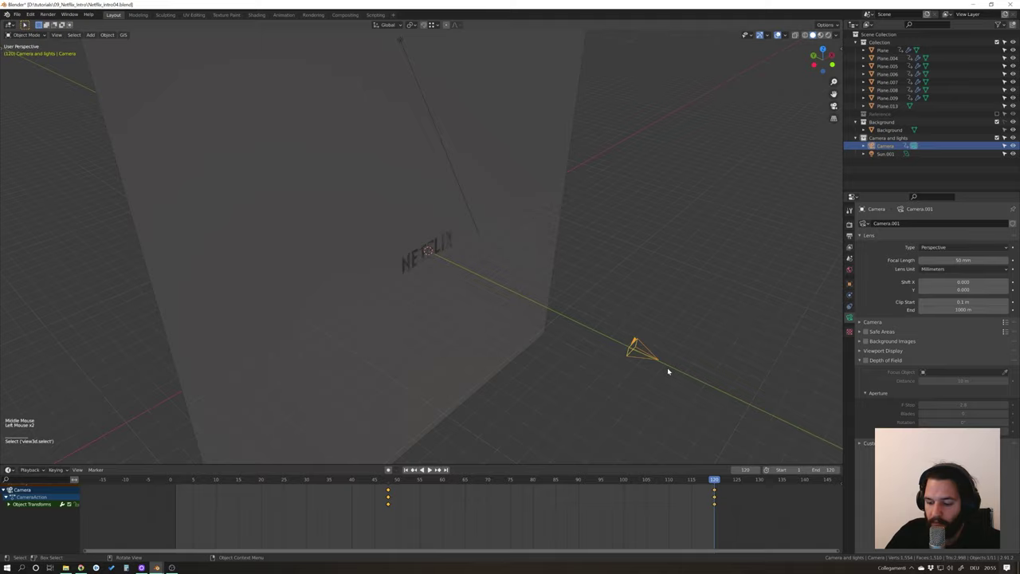
{"action": "key", "text": "KP_7"}
{"action": "scroll", "scroll_direction": "down", "scroll_amount": 3}
{"action": "middle_click", "coordinate": [608, 348]}
{"action": "scroll", "scroll_direction": "up", "scroll_amount": 3}
{"action": "scroll", "scroll_direction": "up", "scroll_amount": 3}
{"action": "key", "text": "g"}
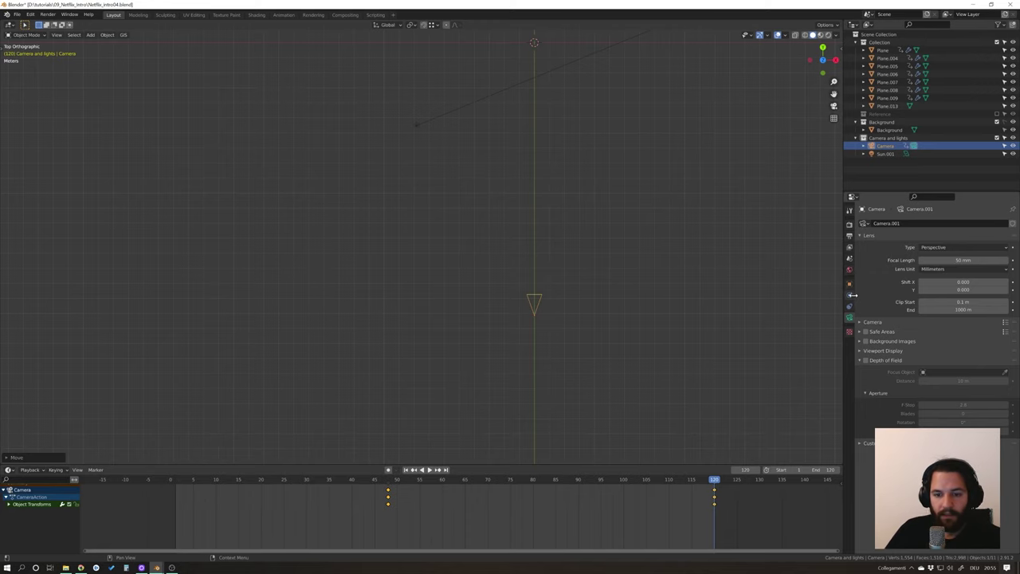
{"action": "left_click", "coordinate": [852, 316]}
{"action": "scroll", "scroll_direction": "up", "scroll_amount": 3}
{"action": "key", "text": "n"}
{"action": "left_click", "coordinate": [842, 48]}
{"action": "key", "text": "i"}
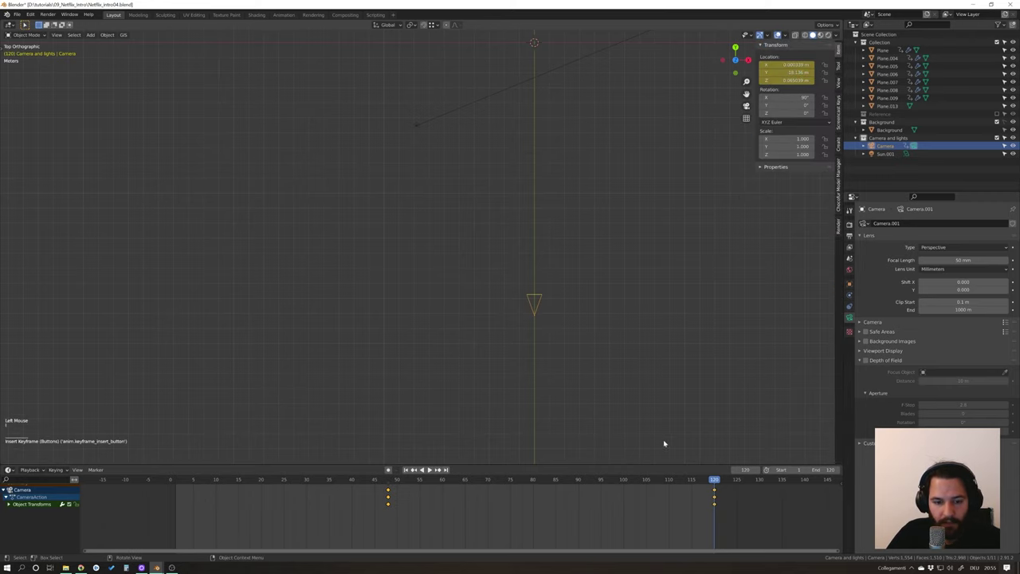
Play the camera animation through the camera, then again with the viewport in Rendered shading.
{"action": "left_click", "coordinate": [781, 31]}
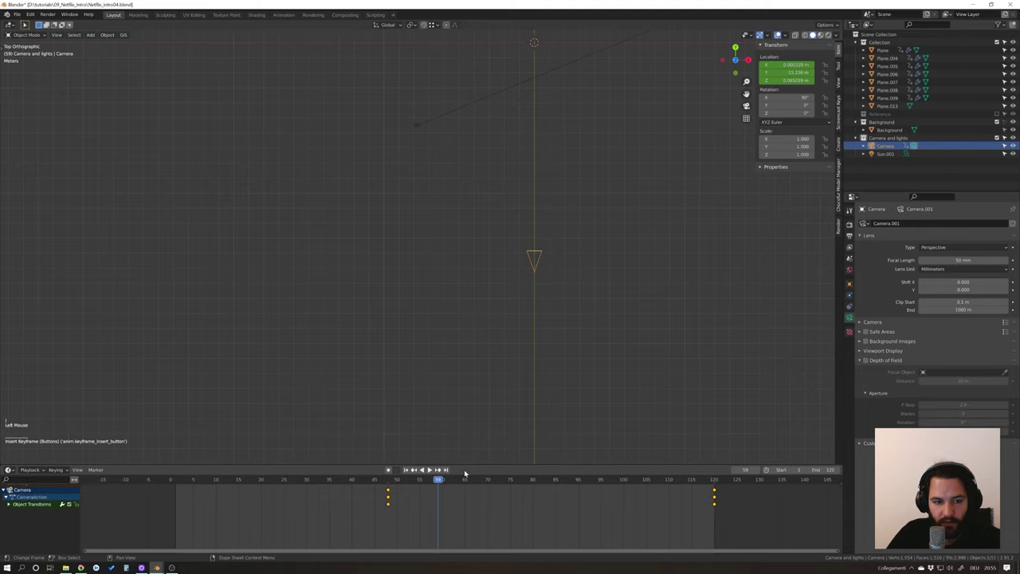
{"action": "key", "text": "KP_0"}
{"action": "key", "text": "KP_0"}
{"action": "left_click", "coordinate": [781, 30]}
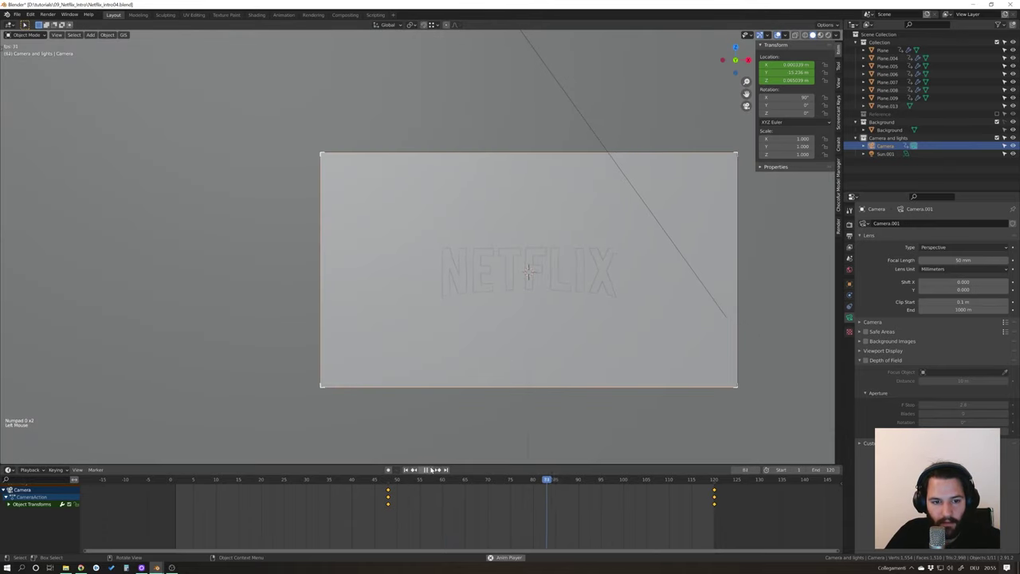
{"action": "left_click", "coordinate": [781, 30]}
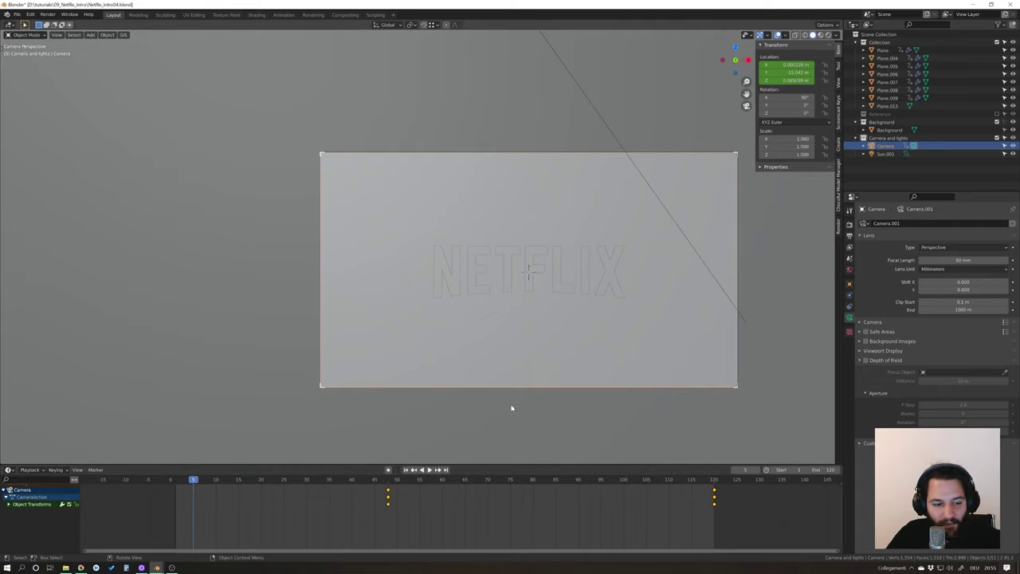
{"action": "key", "text": "z"}
{"action": "left_click", "coordinate": [198, 476]}
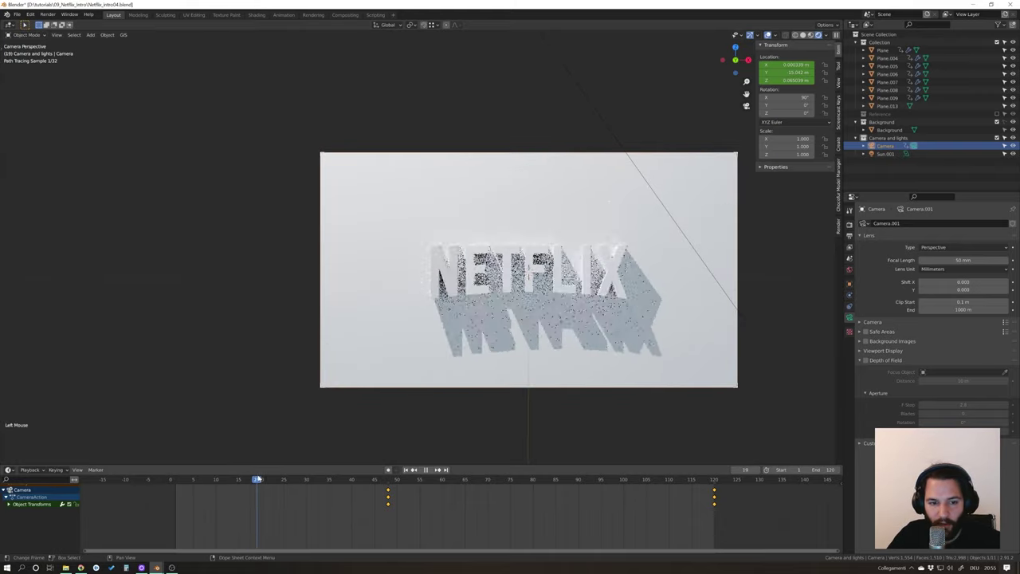
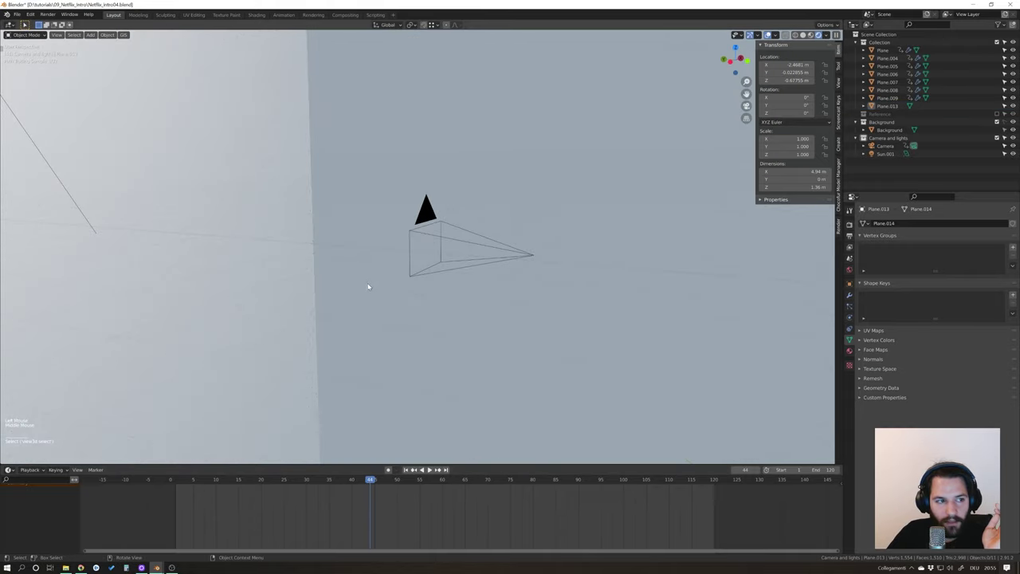
Frame the flat red logo centred through the camera at frame 45.
{"action": "scroll", "scroll_direction": "down", "scroll_amount": 3}
{"action": "key", "text": "KP_0"}
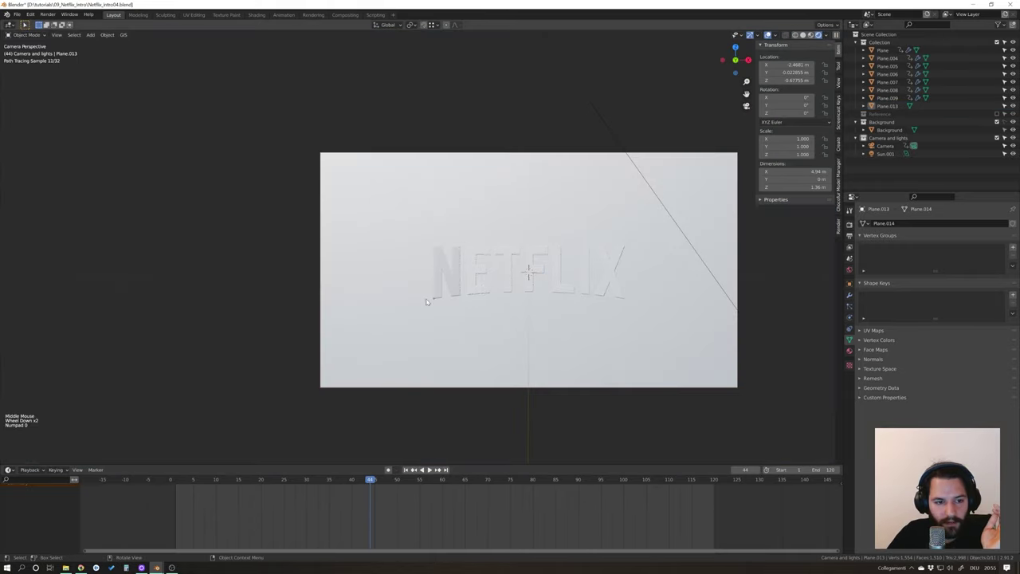
{"action": "scroll", "scroll_direction": "up", "scroll_amount": 3}
{"action": "scroll", "scroll_direction": "up", "scroll_amount": 3}
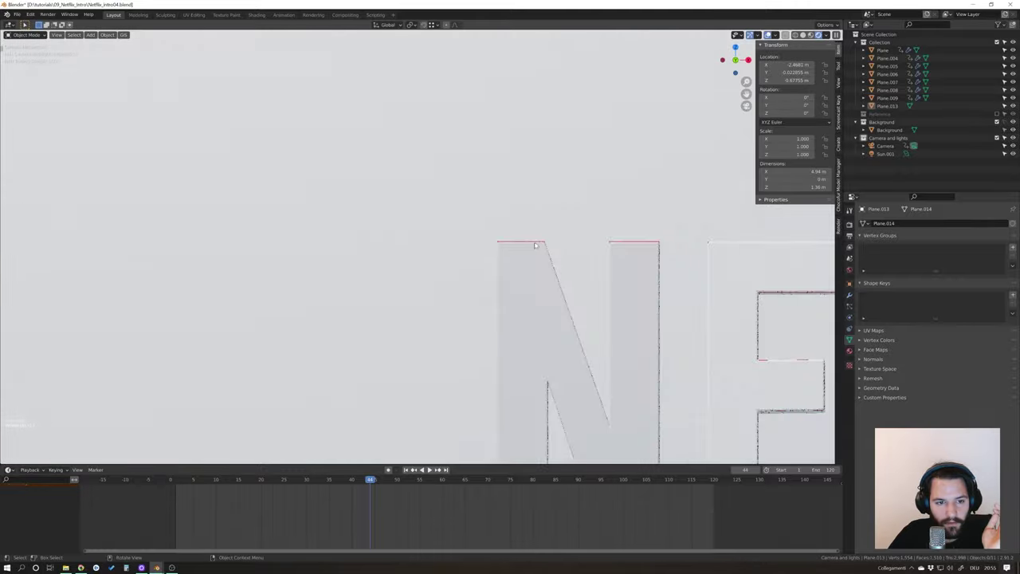
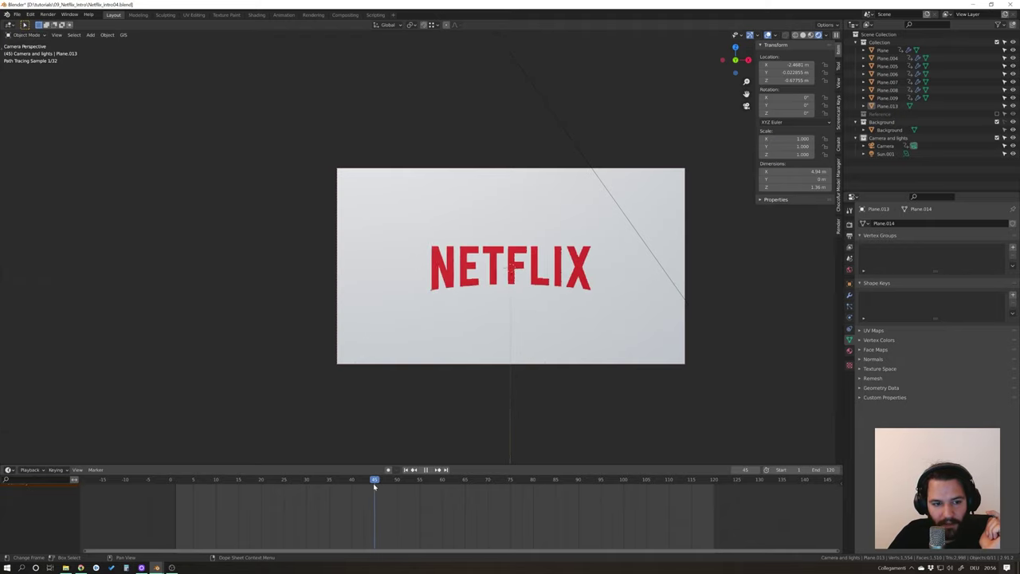
Keyframe the red logo's position at frame 45, then at frame 44 push it far back out of view and keyframe it there.
{"action": "left_click", "coordinate": [431, 466]}
{"action": "key", "text": "z"}
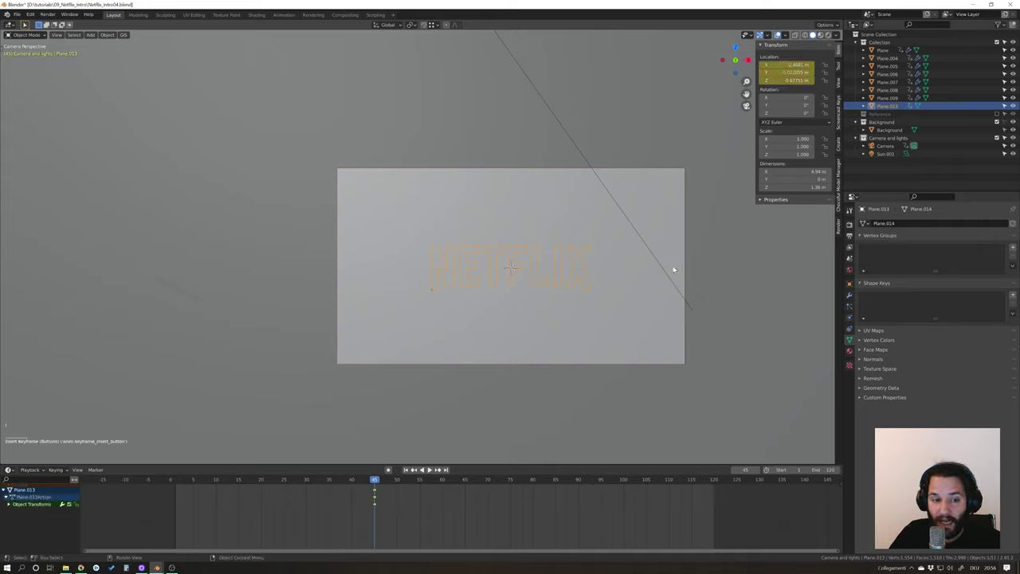
{"action": "left_click", "coordinate": [376, 477]}
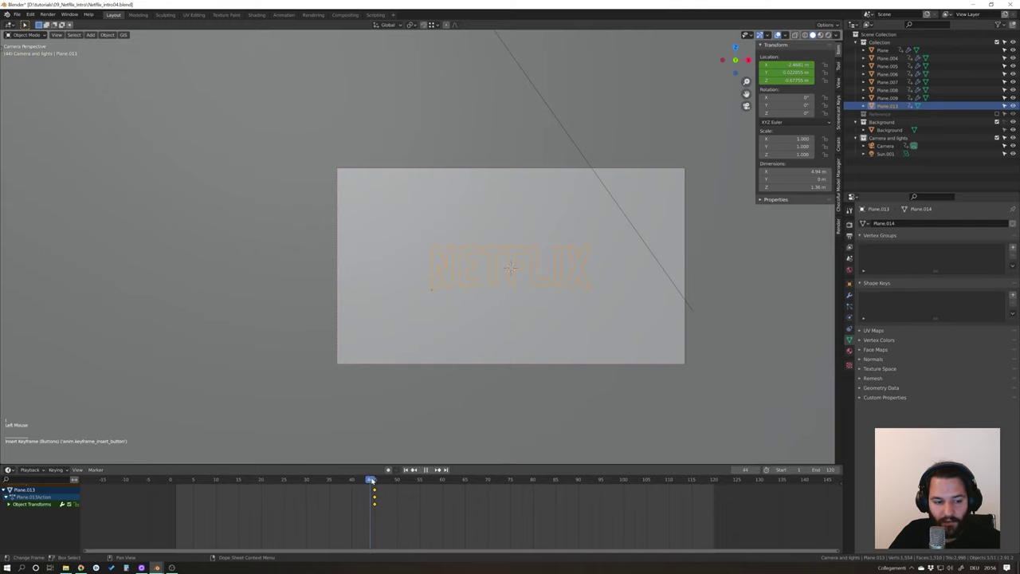
{"action": "middle_click", "coordinate": [484, 388]}
{"action": "scroll", "scroll_direction": "down", "scroll_amount": 3}
{"action": "scroll", "scroll_direction": "down", "scroll_amount": 3}
{"action": "scroll", "scroll_direction": "down", "scroll_amount": 3}
{"action": "key", "text": "g"}
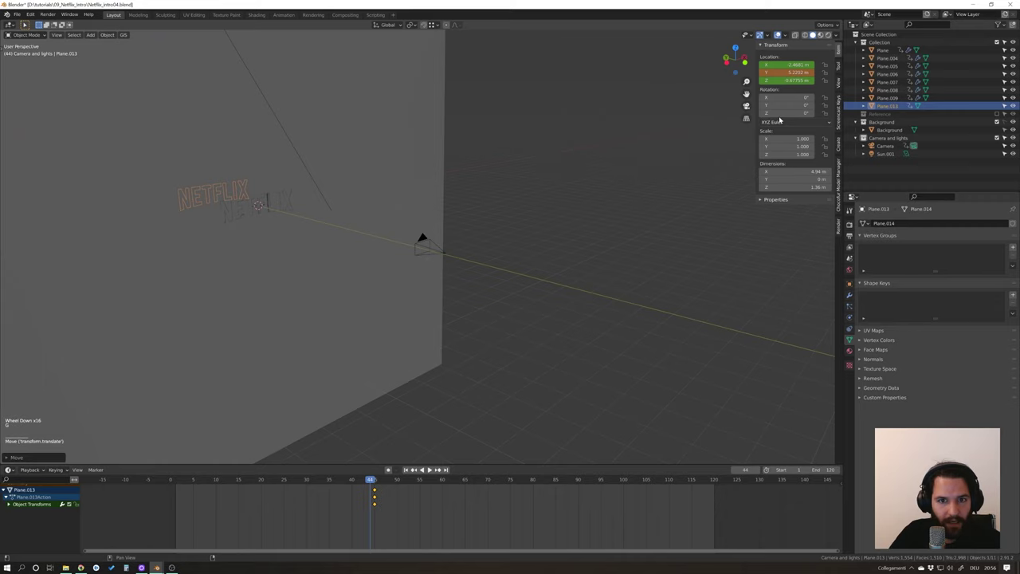
{"action": "key", "text": "i"}
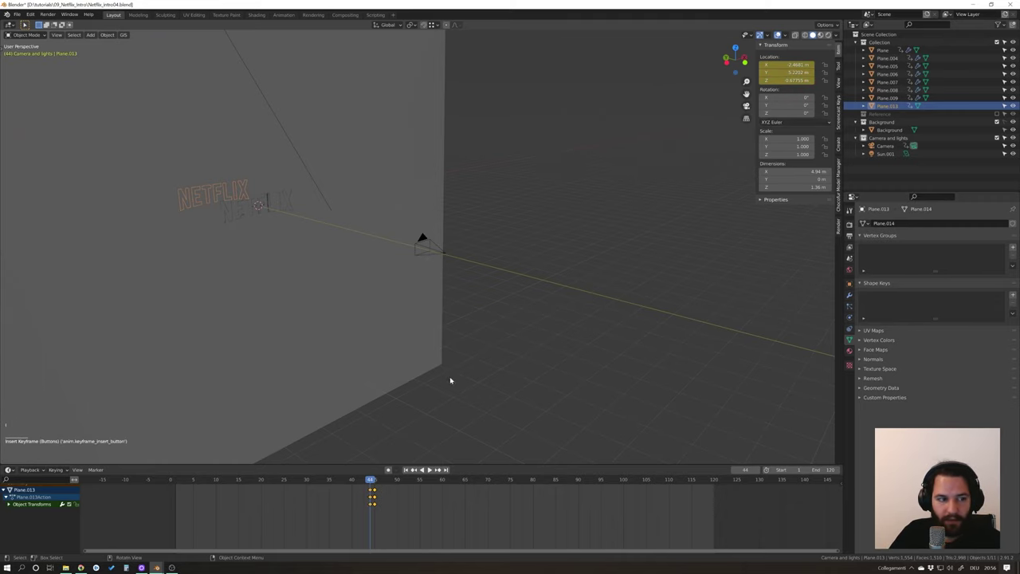
Rewind to frame 1, play the animation in rendered camera view to check the logo pop-in, and save Netflix_intro04.blend.
{"action": "left_click", "coordinate": [373, 478]}
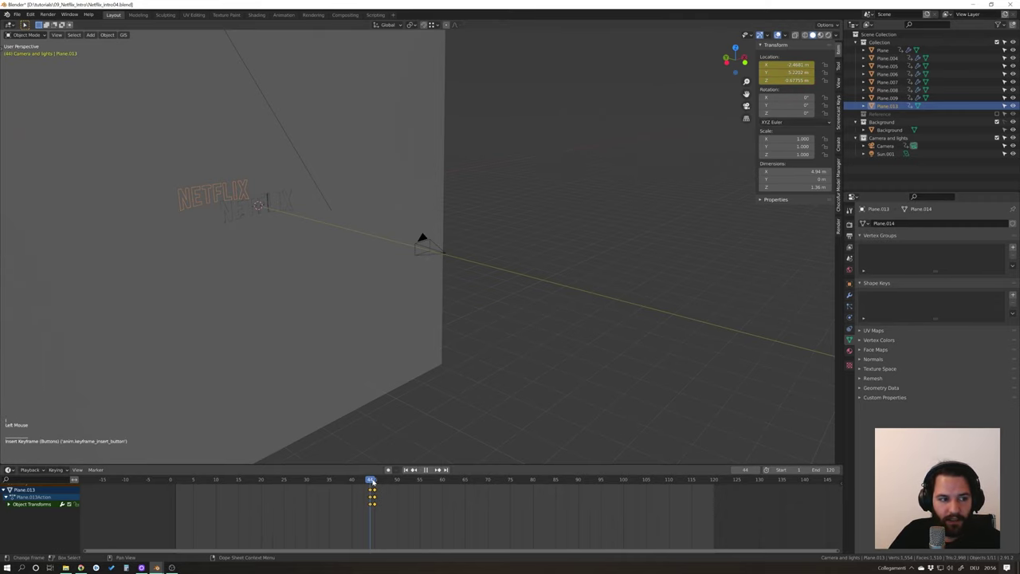
{"action": "left_click", "coordinate": [408, 469]}
{"action": "key", "text": "KP_0"}
{"action": "key", "text": "z"}
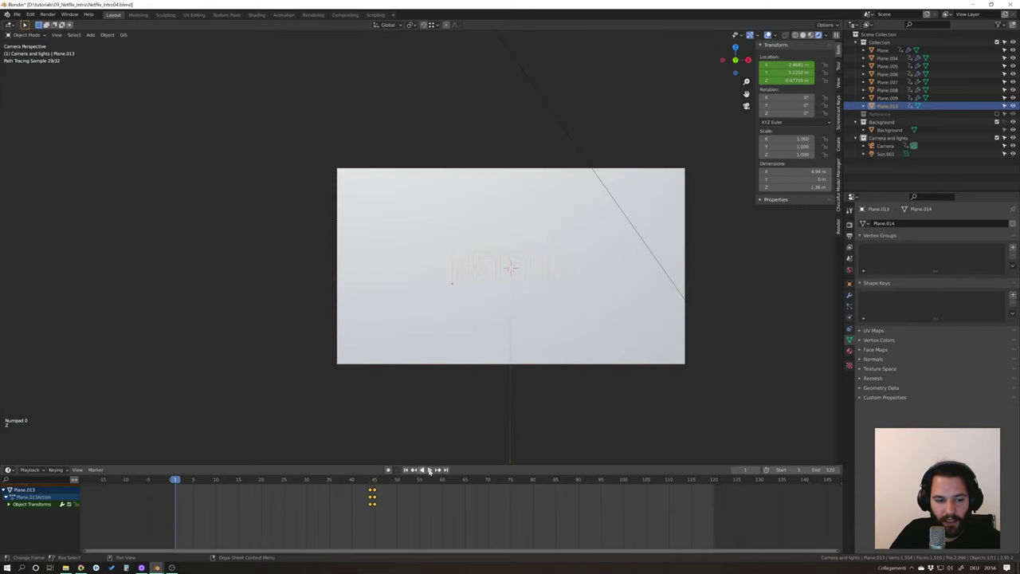
{"action": "key", "text": "z"}
{"action": "left_click", "coordinate": [435, 468]}
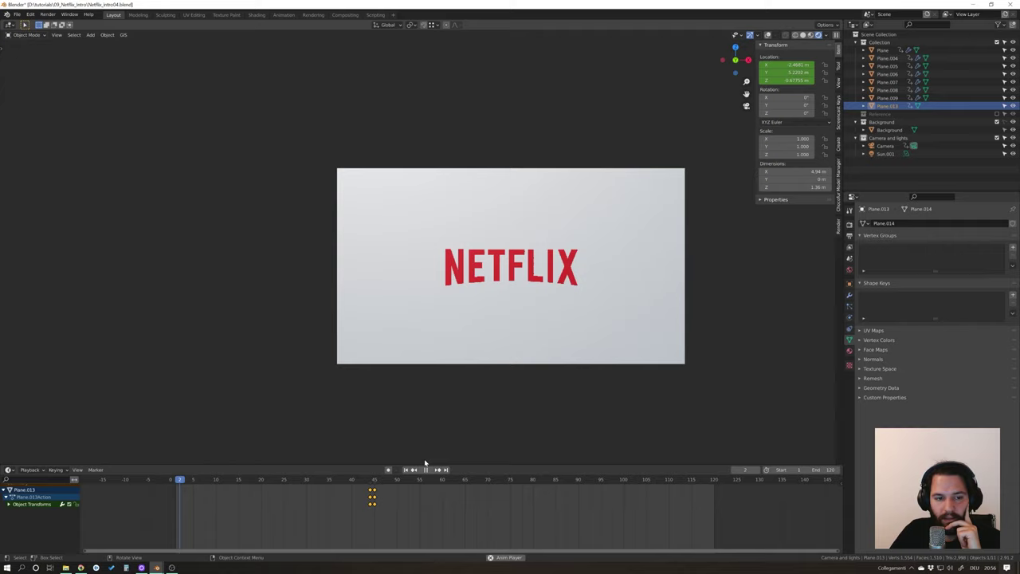
{"action": "left_click", "coordinate": [427, 466]}
{"action": "left_click", "coordinate": [408, 470]}
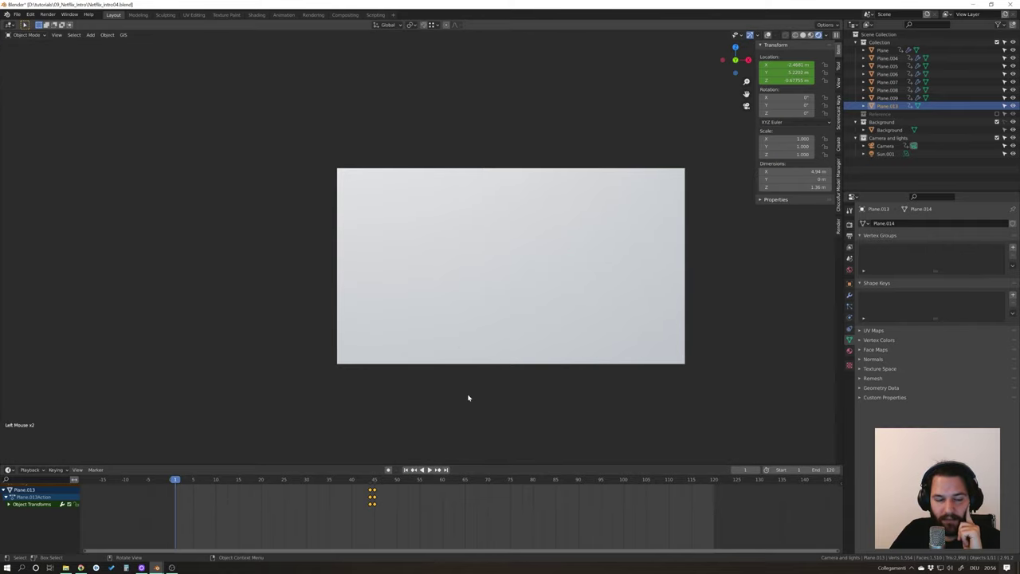
{"action": "key", "text": "ctrl+s"}
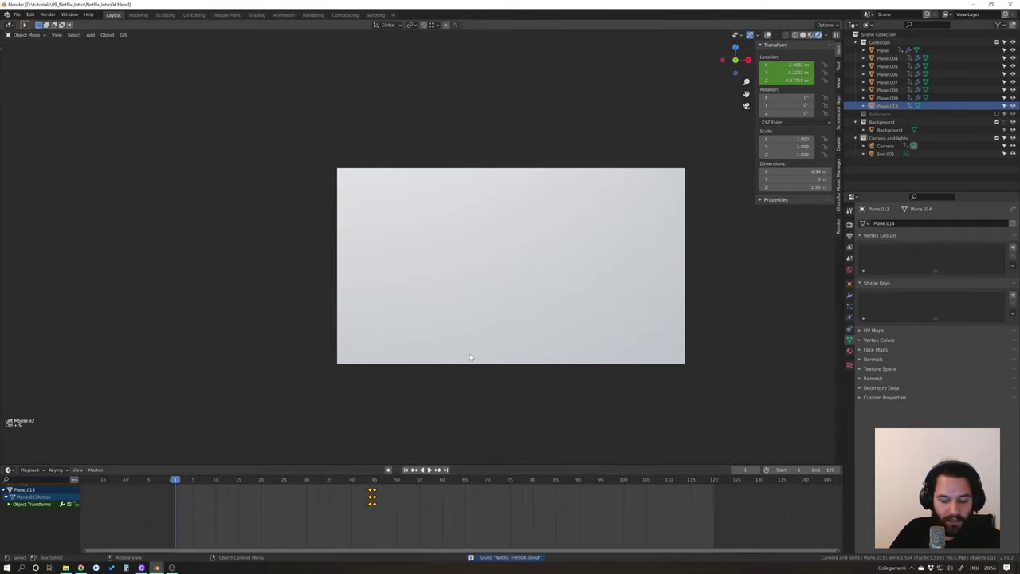
{"action": "key", "text": "z"}
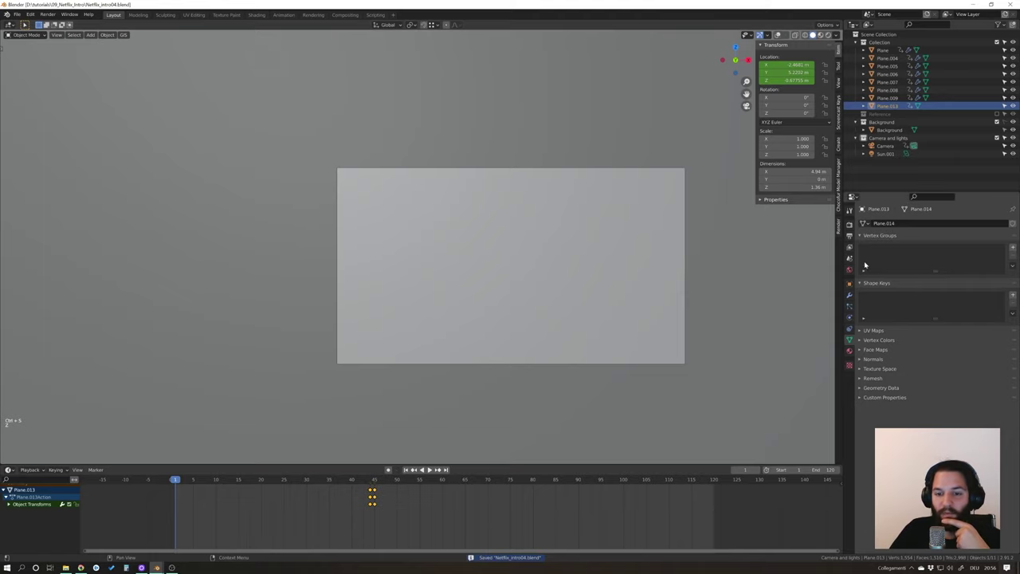
Confirm 1920×1080 PNG output and Cycles GPU rendering, set the render button to Render Animation for frames 1–120.
{"action": "left_click", "coordinate": [852, 232]}
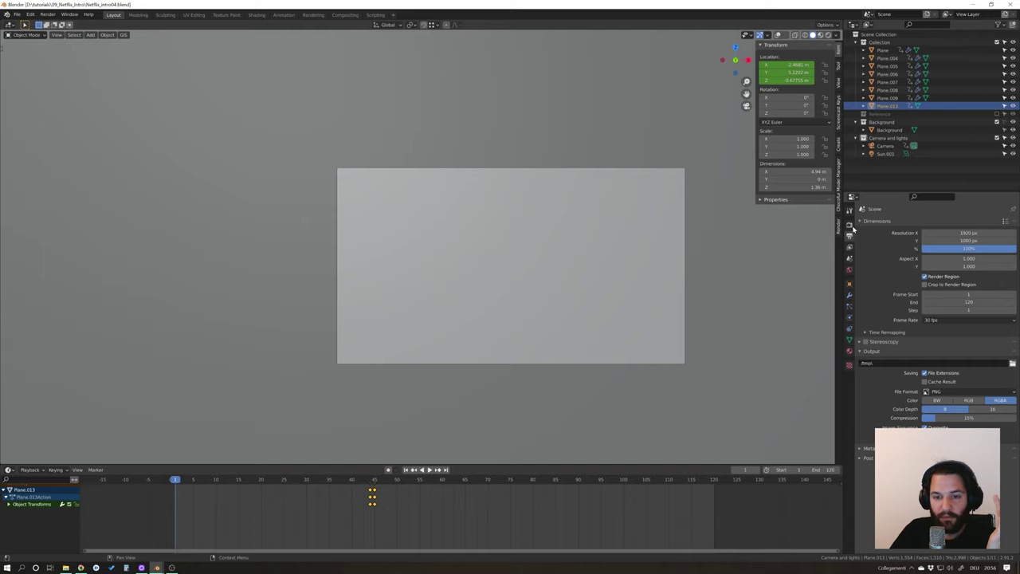
{"action": "left_click", "coordinate": [852, 226]}
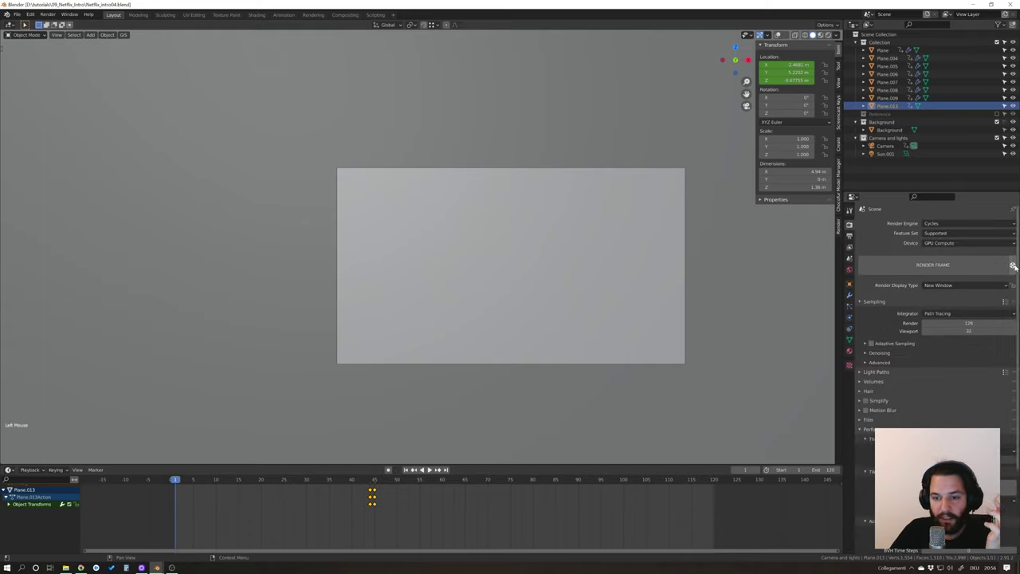
{"action": "left_click", "coordinate": [1017, 264]}
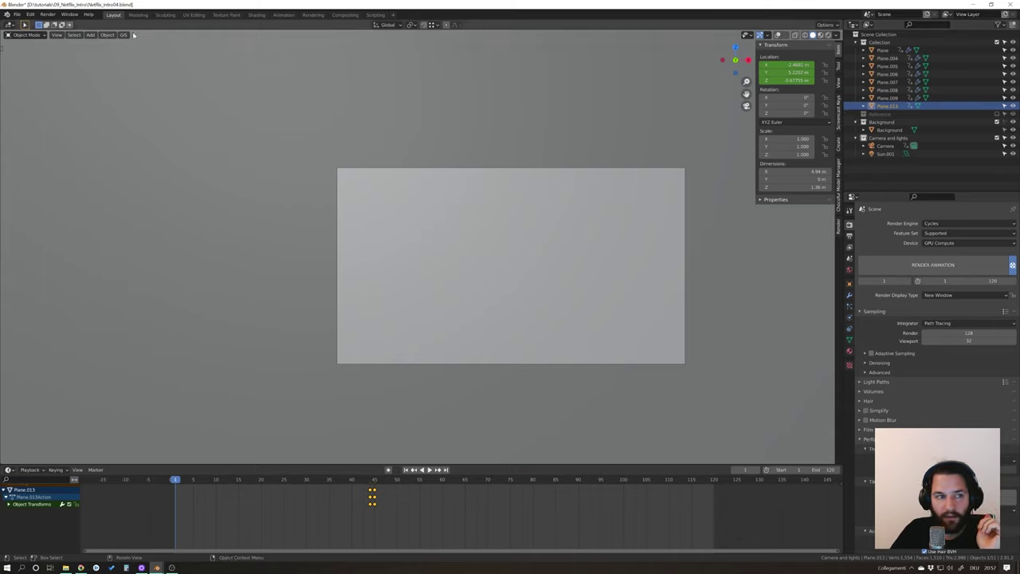
{"action": "left_click", "coordinate": [49, 15]}
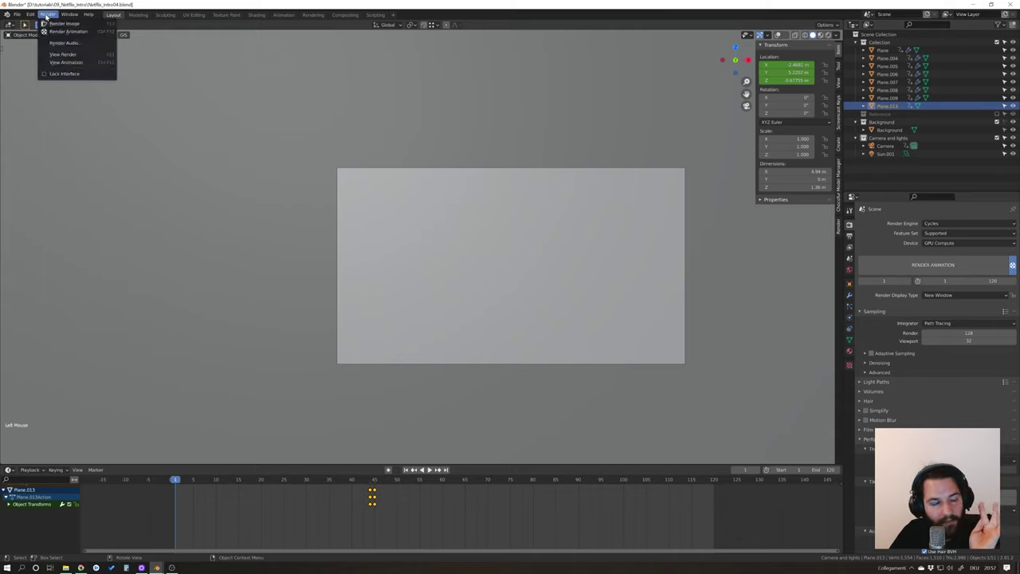